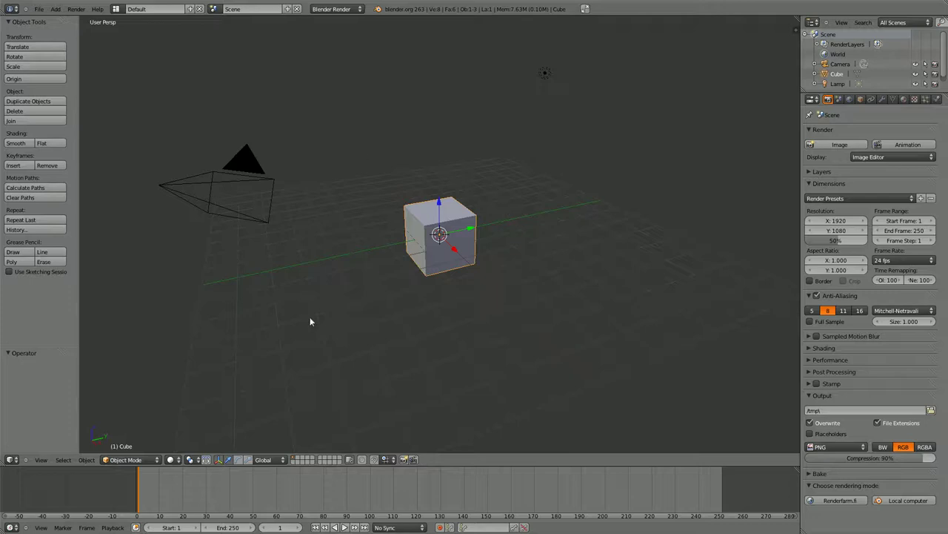
Step: Check the lamp and camera in turn, then make the default cube the active object and zoom in on it
right_click(251, 153)
right_click(249, 153)
right_click(546, 74)
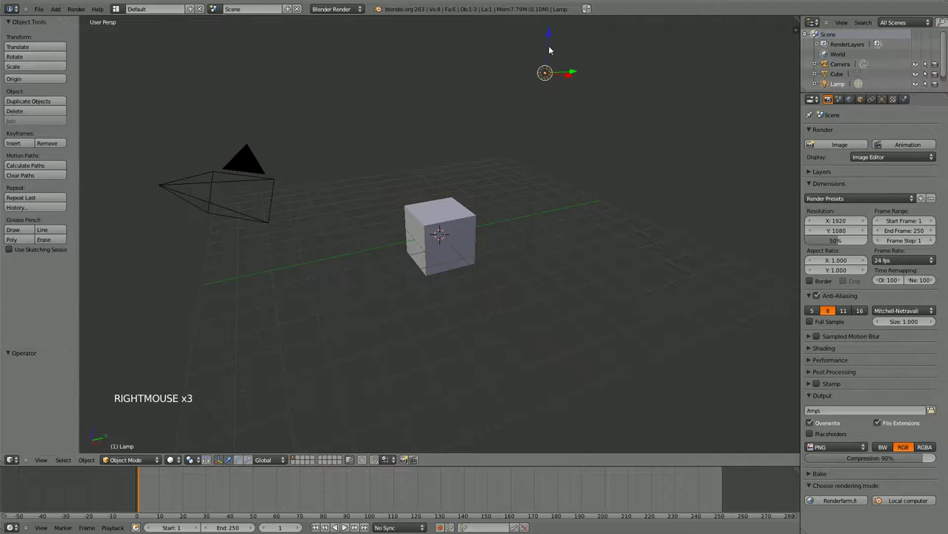
right_click(432, 214)
right_click(431, 214)
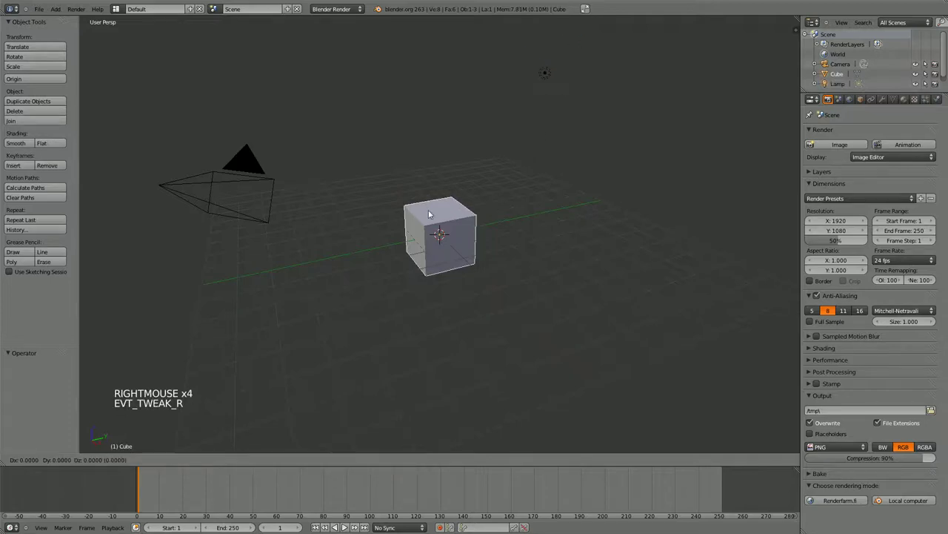
right_click(454, 210)
scroll("down", 3)
scroll("up", 3)
scroll("up", 3)
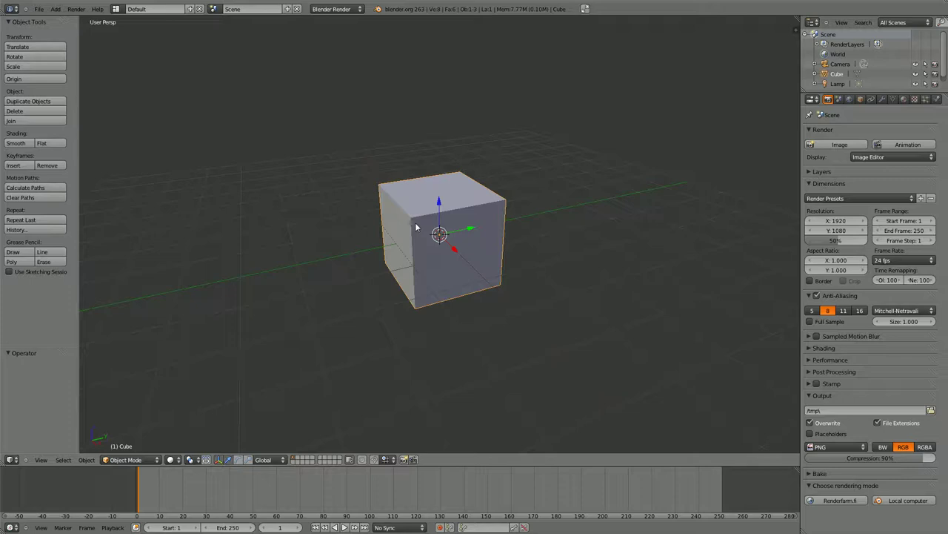
Step: Enter Edit Mode on the cube and adjust the selection options in the header
key("Tab")
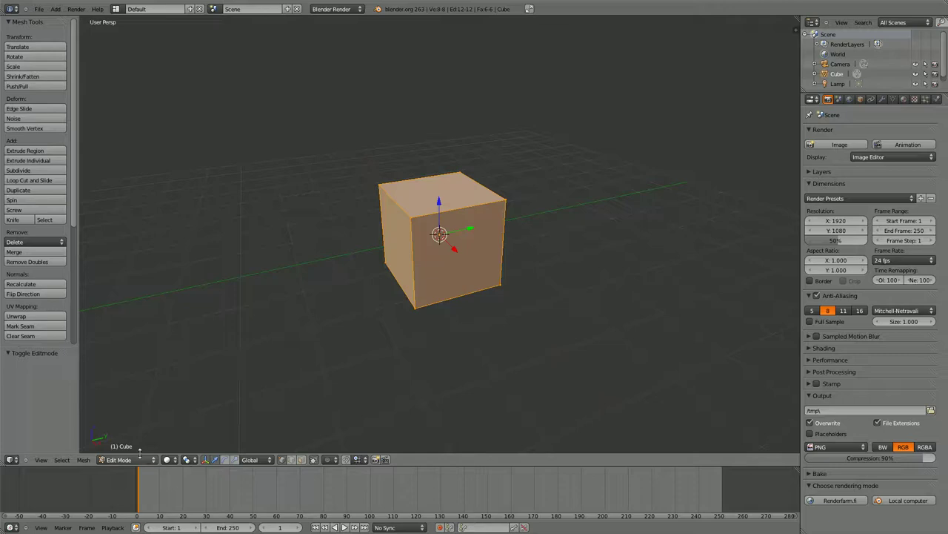
left_click(136, 458)
left_click(134, 459)
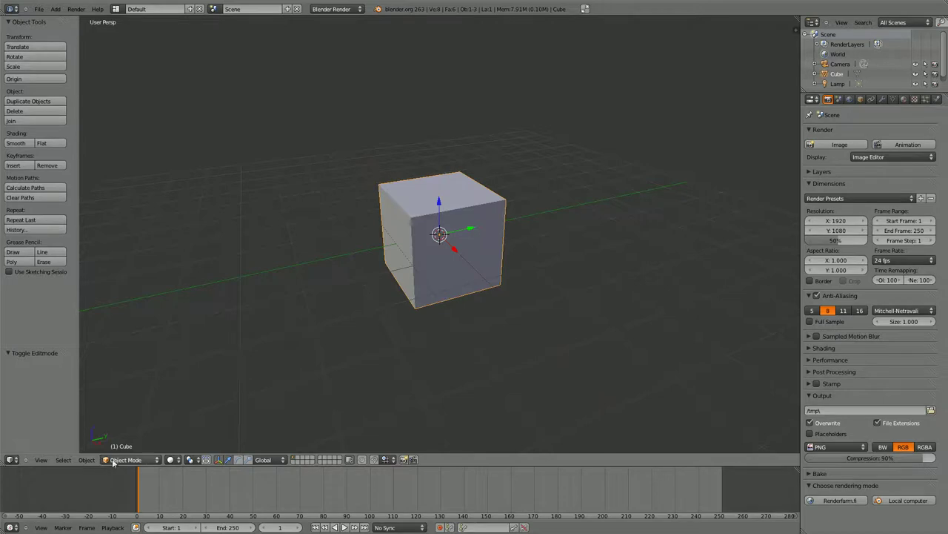
left_click(121, 461)
left_click(112, 433)
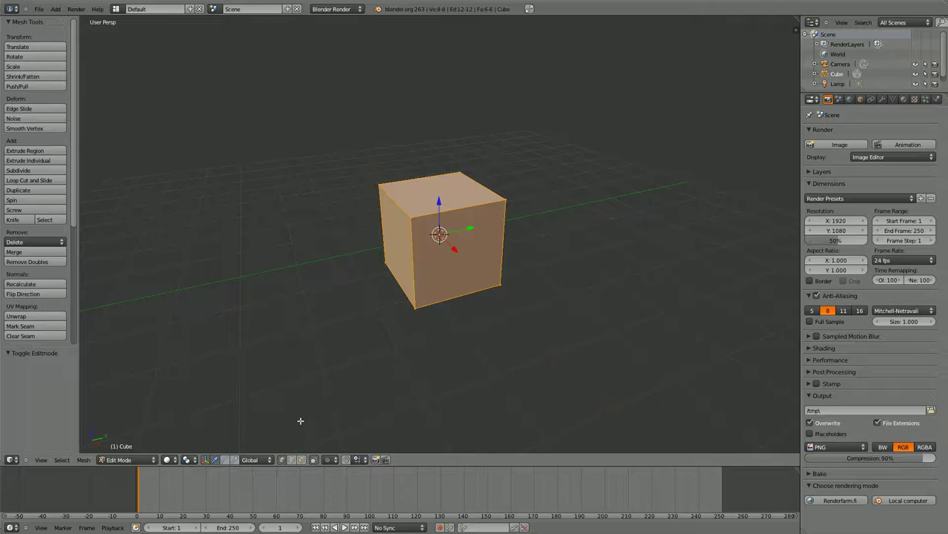
Step: Toggle between Object and Edit Mode a few times, ending in Edit Mode with the cube's mesh ready
key("Tab")
key("Tab")
key("Tab")
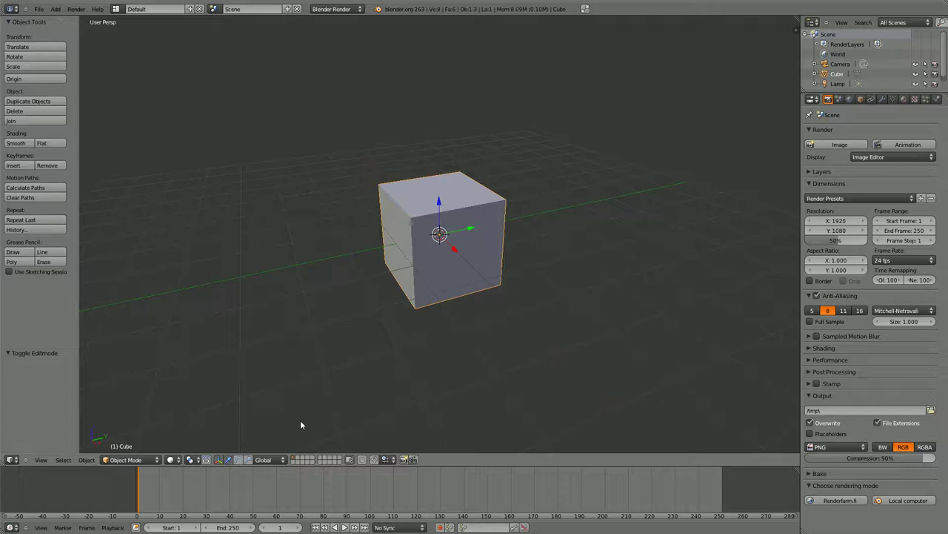
left_click(132, 459)
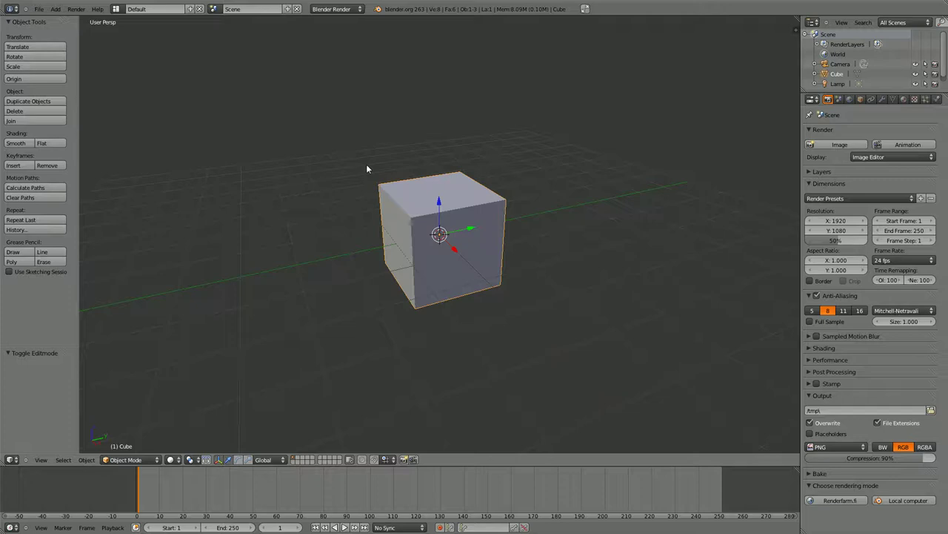
key("Tab")
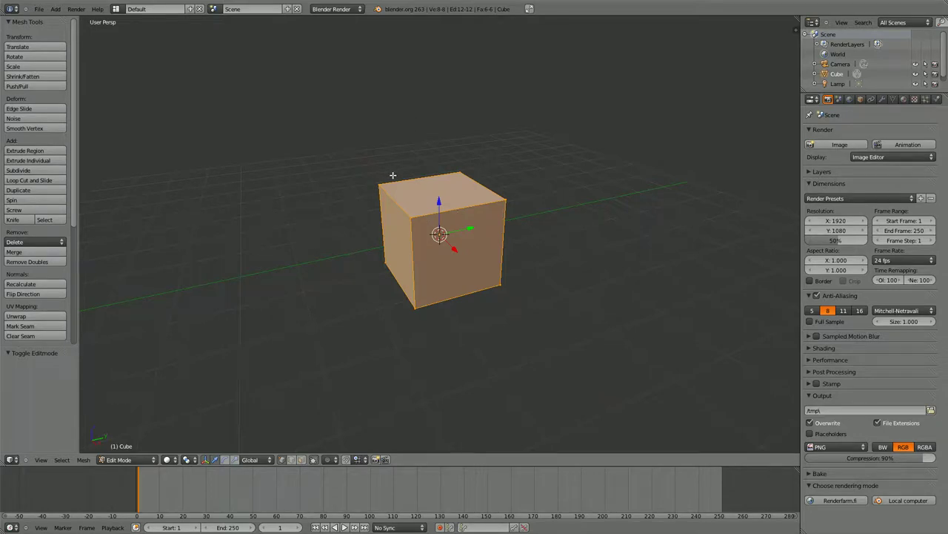
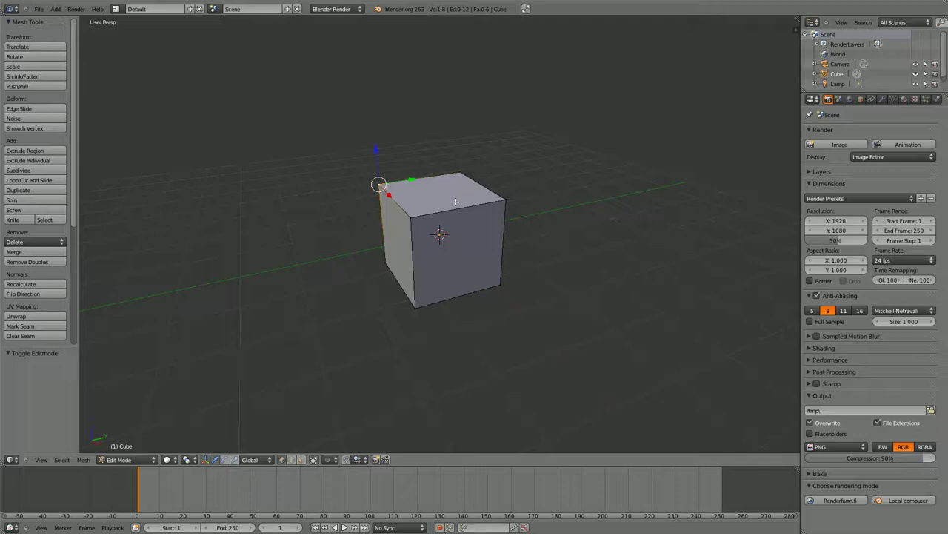
Step: Grab the selected top corner vertex and drag it outward, stretching the cube
key("g")
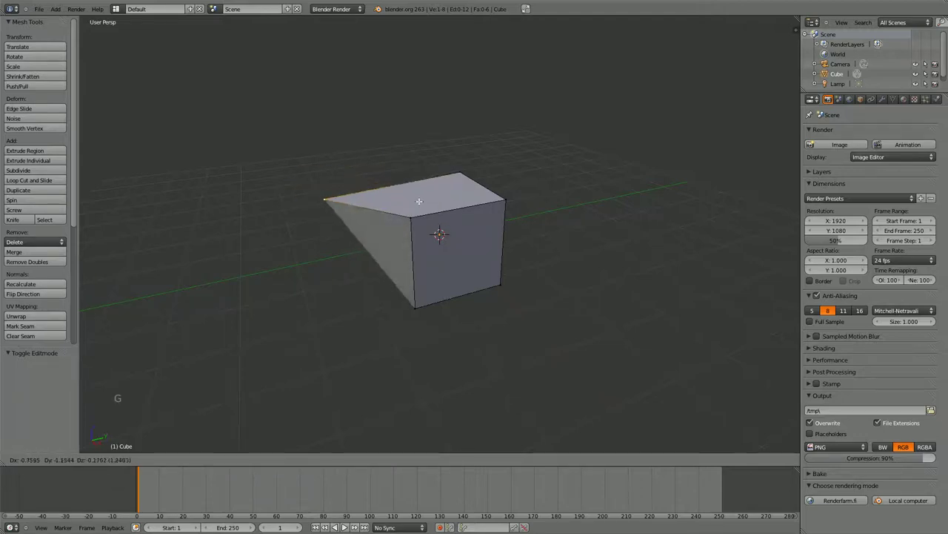
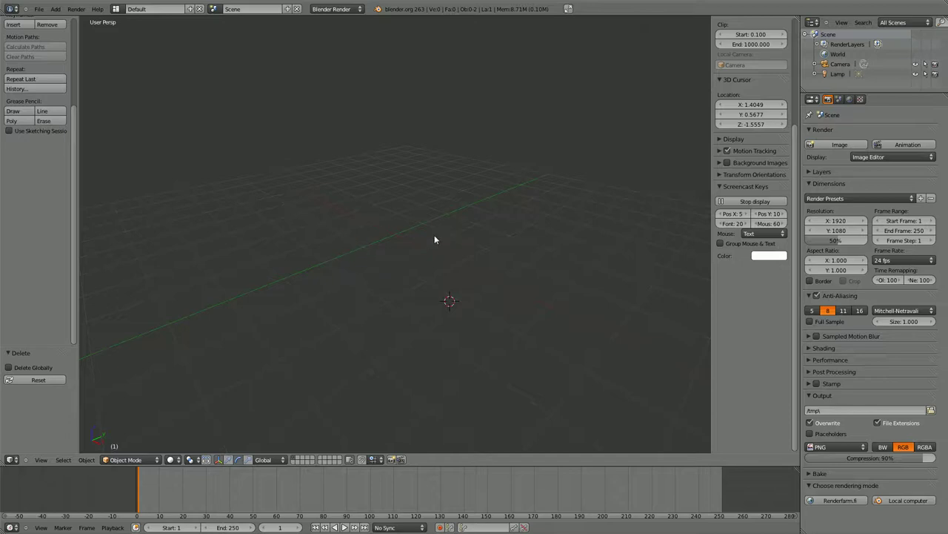
Step: Move the 3D cursor around, snap it back to the world origin, and bring up the Add menu
key("shift+s")
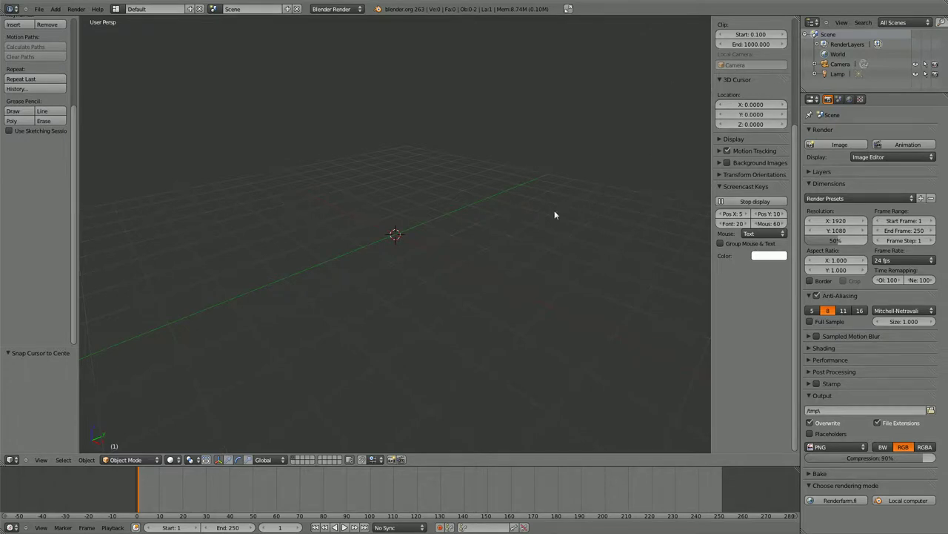
left_click(557, 215)
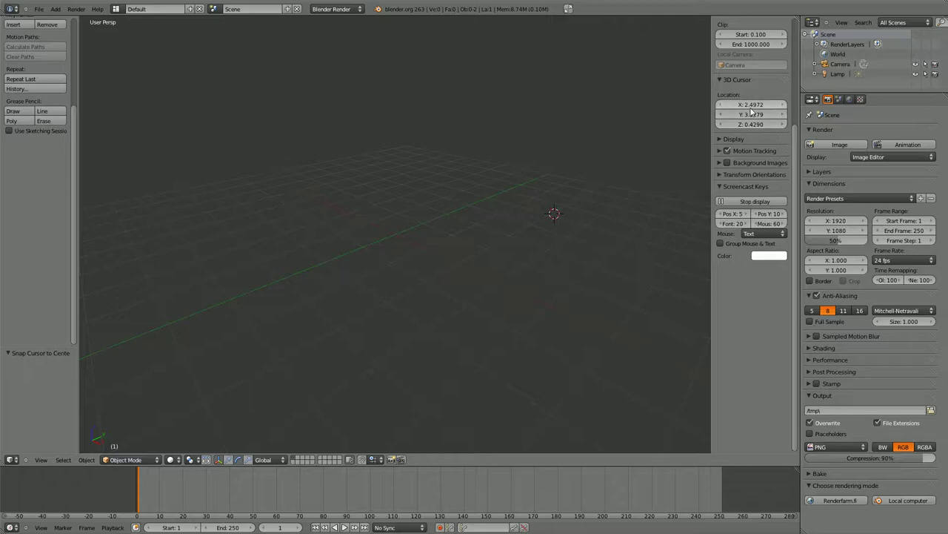
left_click(753, 108)
left_click(754, 121)
left_click(758, 128)
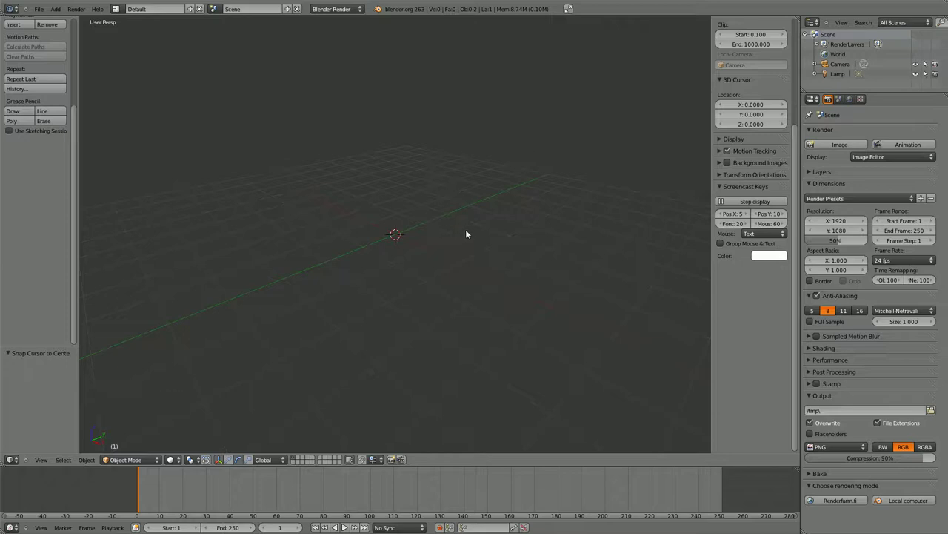
key("n")
scroll("up", 3)
Step: Add a cube mesh at the origin, enter Edit Mode and try a slight enlargement of it
key("shift+a")
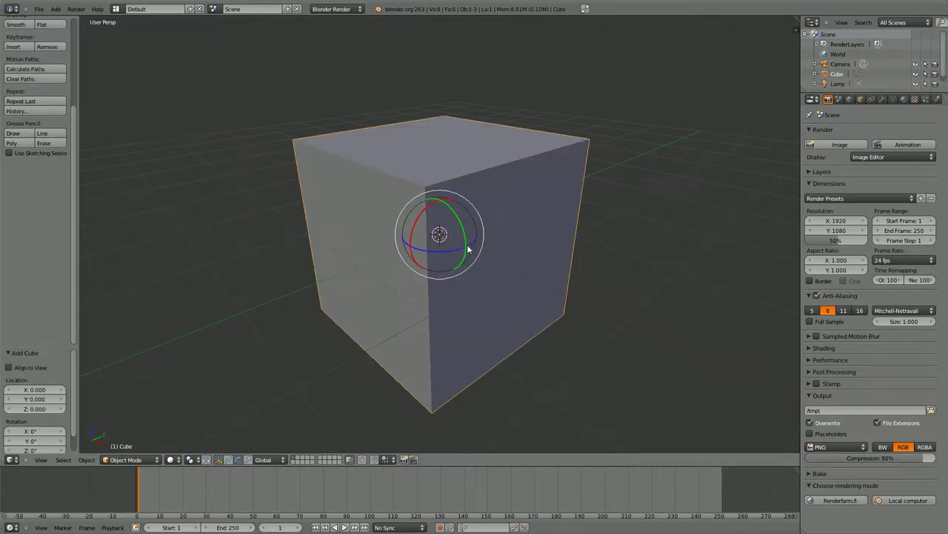
key("Tab")
scroll("down", 3)
left_click(221, 464)
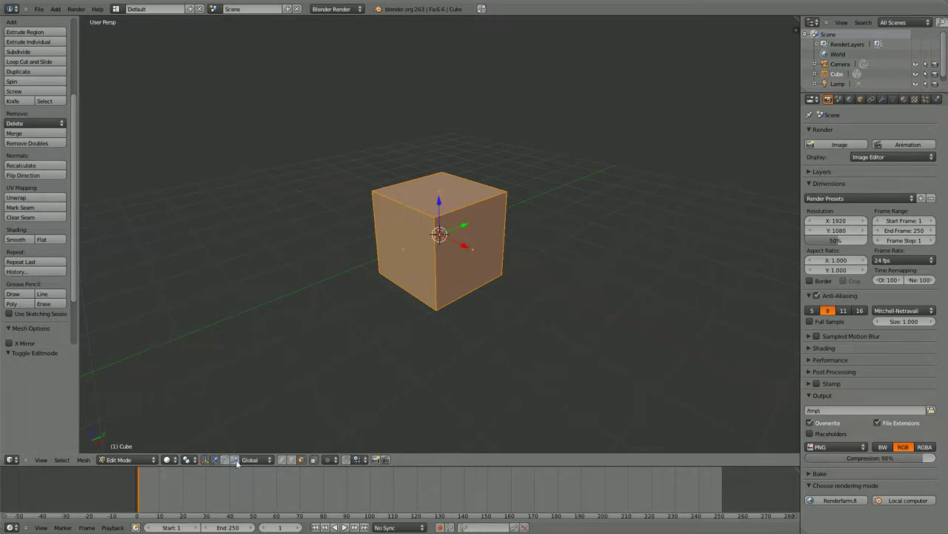
left_click(241, 462)
left_click(468, 244)
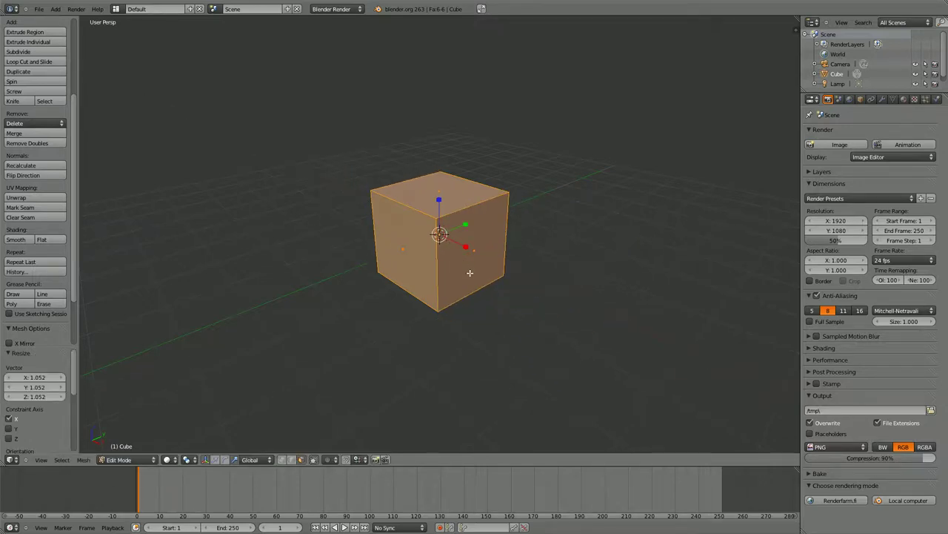
Step: Undo the scaling and start a constrained move of the cube, then cancel it
key("ctrl+z")
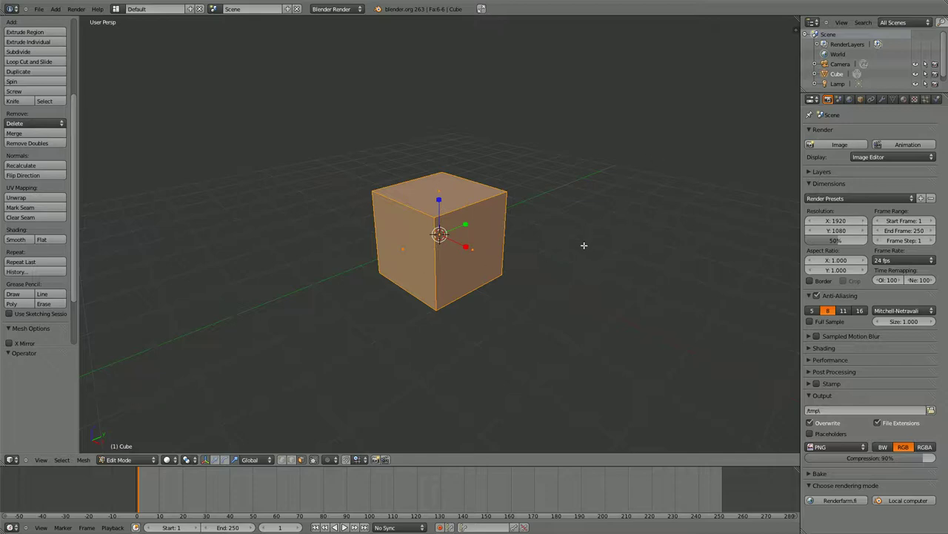
key("s")
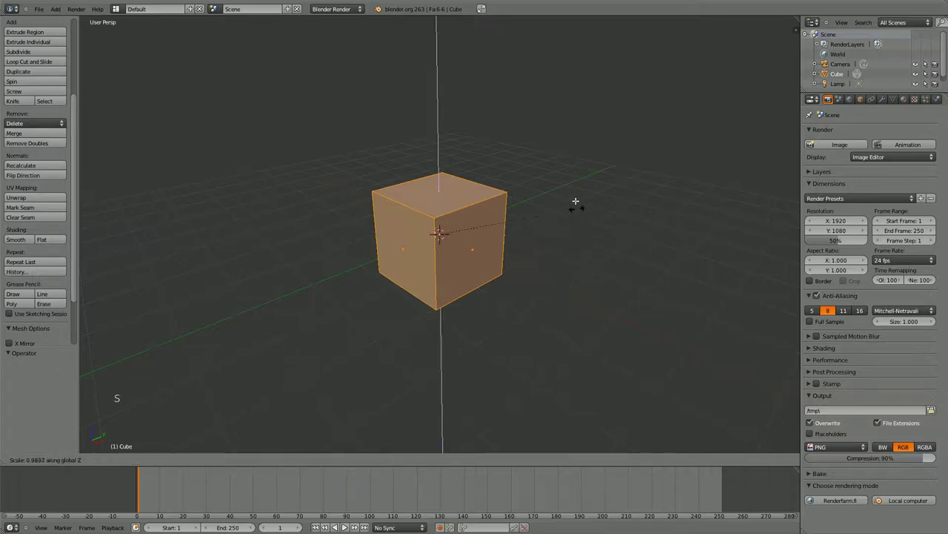
right_click(564, 200)
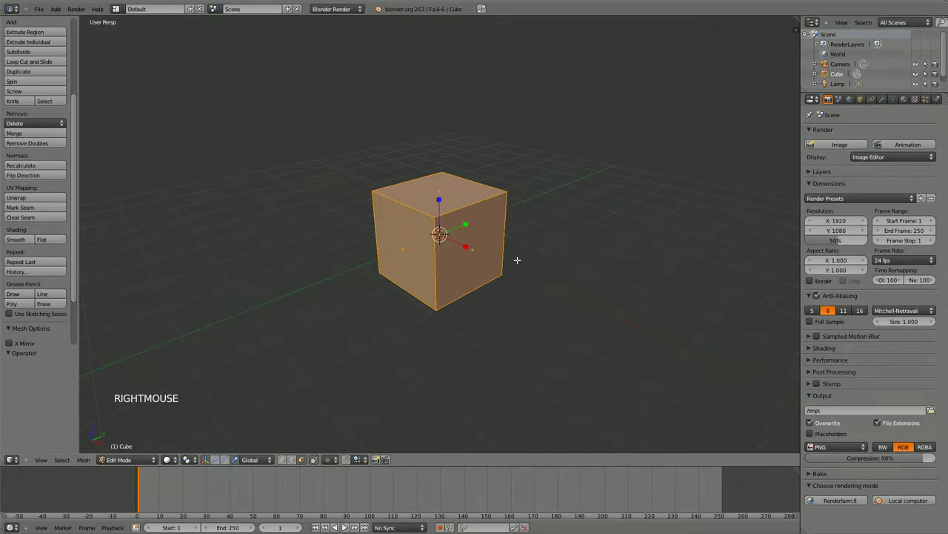
Step: Raise the cube one unit onto the grid and cut a vertical edge loop through its middle
key("g")
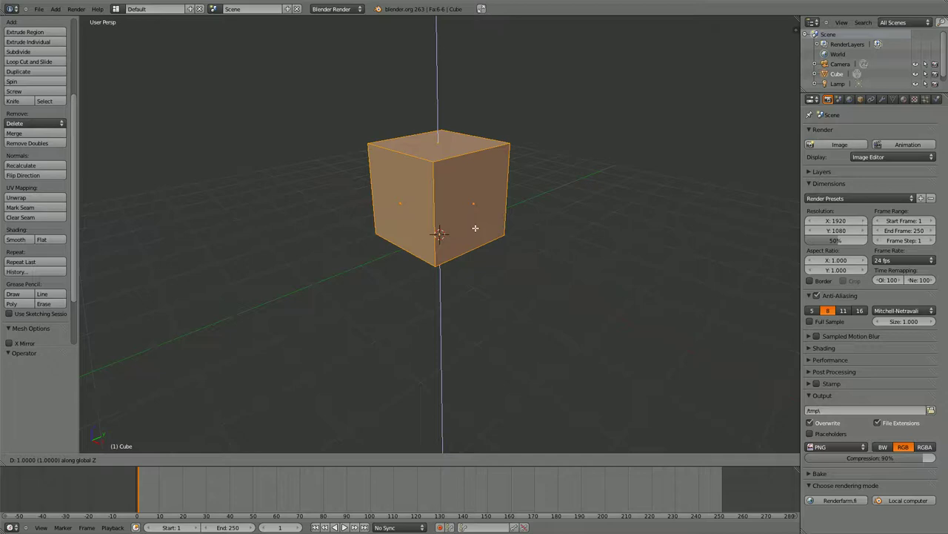
left_click(475, 225)
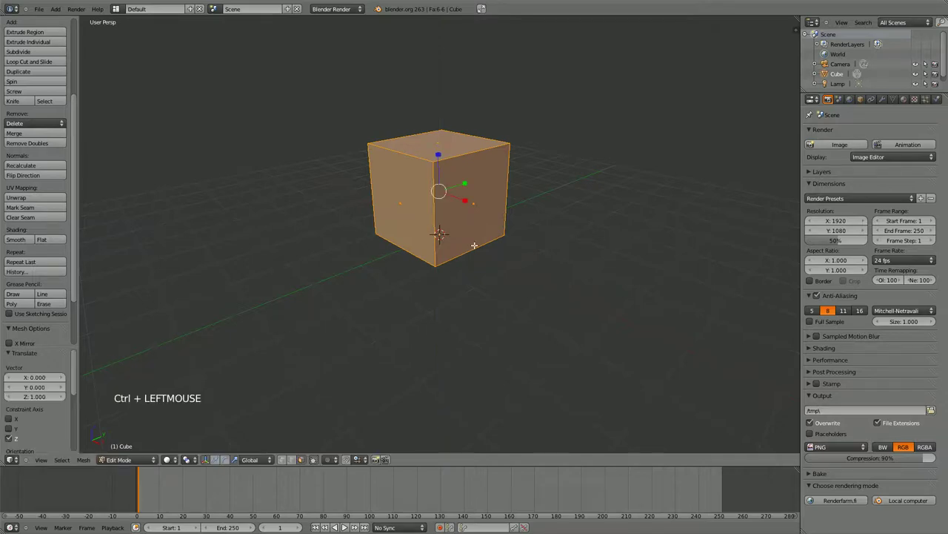
middle_click(467, 247)
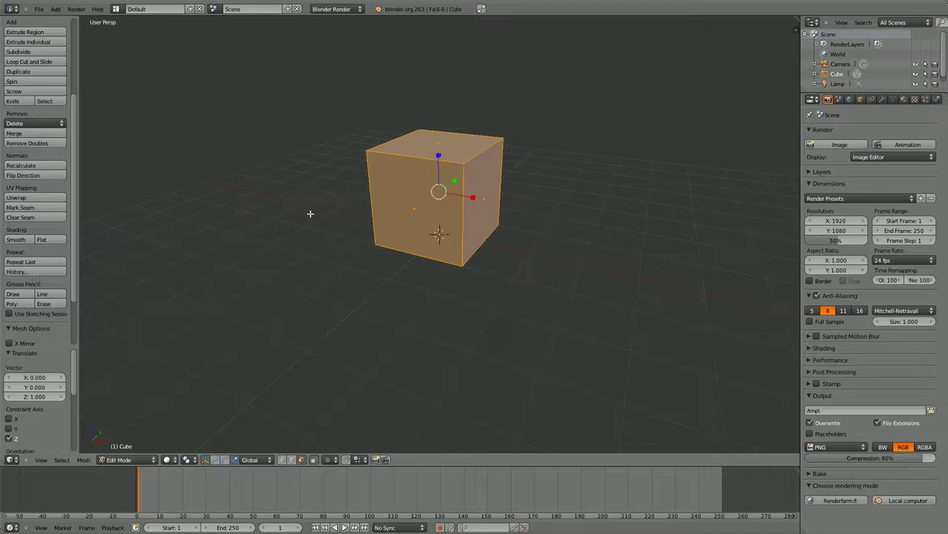
left_click(23, 65)
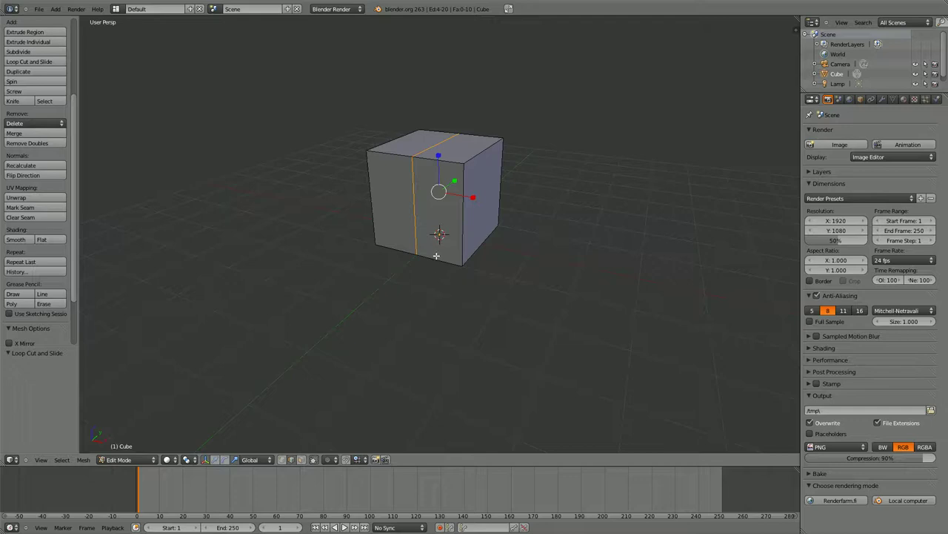
Step: Show the split cube in wireframe and view it from a preset angle, then orbit around it
key("z")
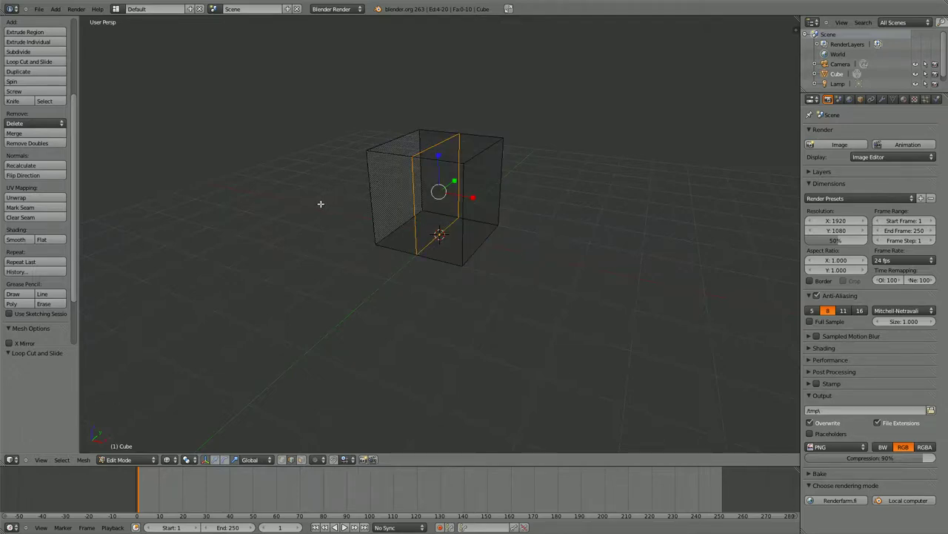
left_click(50, 463)
left_click(62, 401)
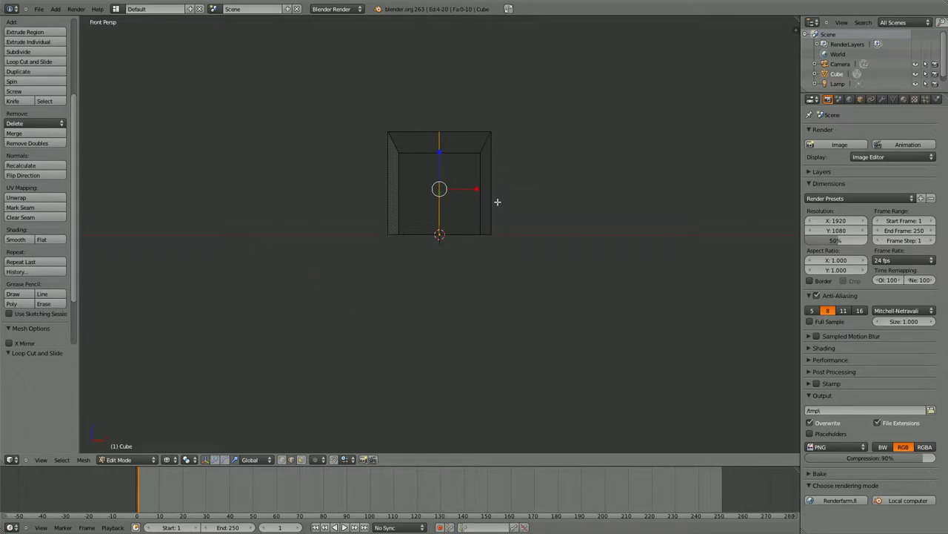
middle_click(511, 149)
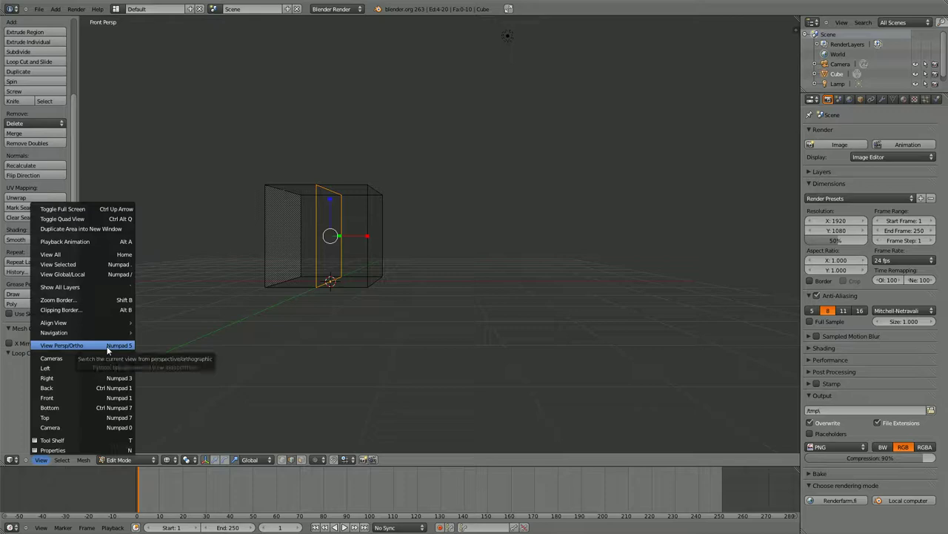
Step: View the cube straight on from the front without perspective and switch to vertex selection
middle_click(322, 224)
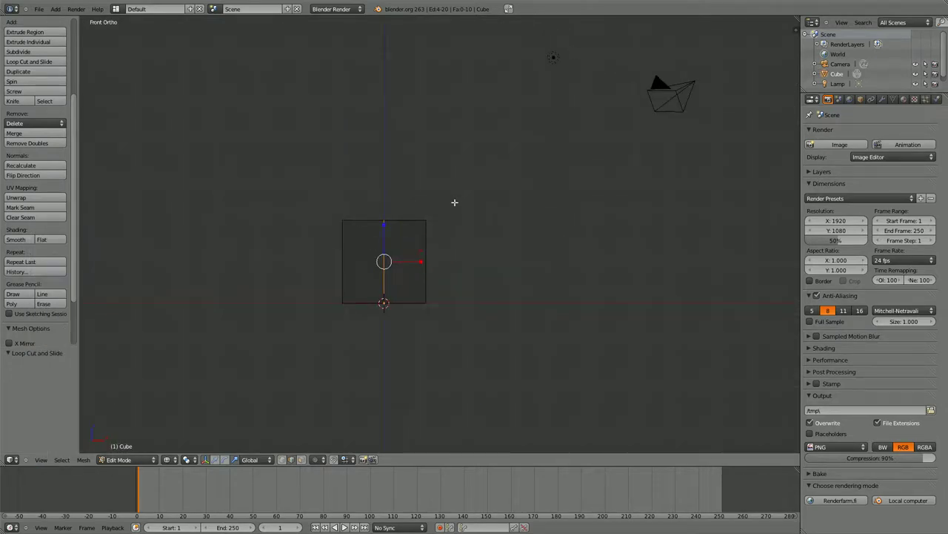
middle_click(452, 197)
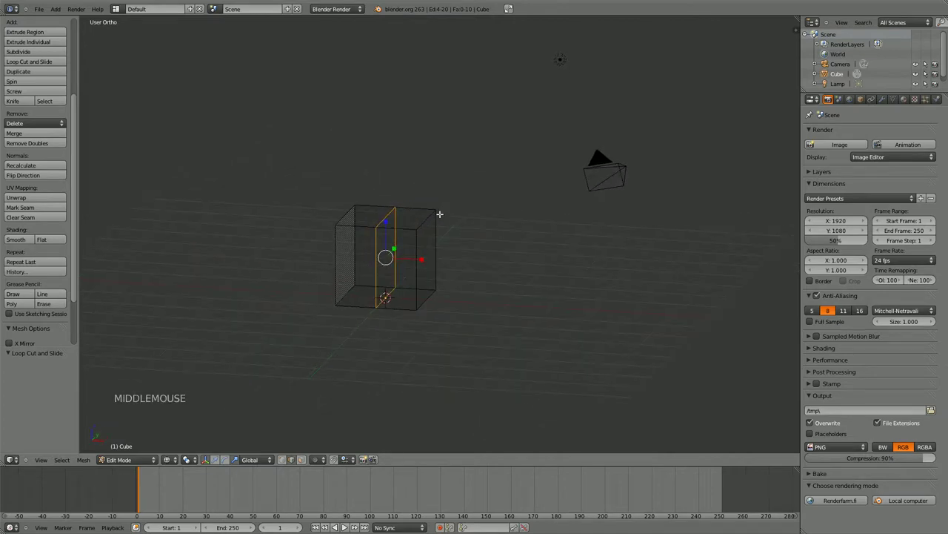
scroll("up", 3)
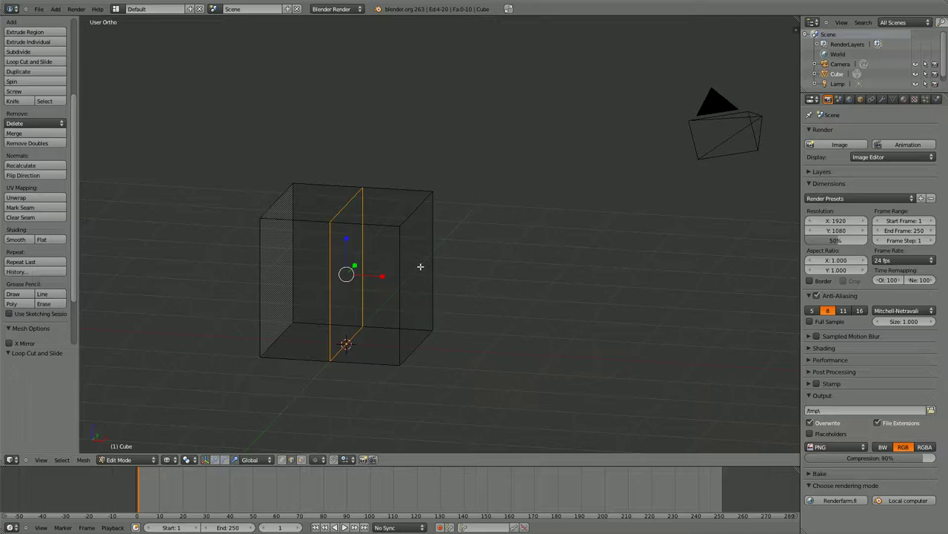
left_click(46, 465)
left_click(50, 397)
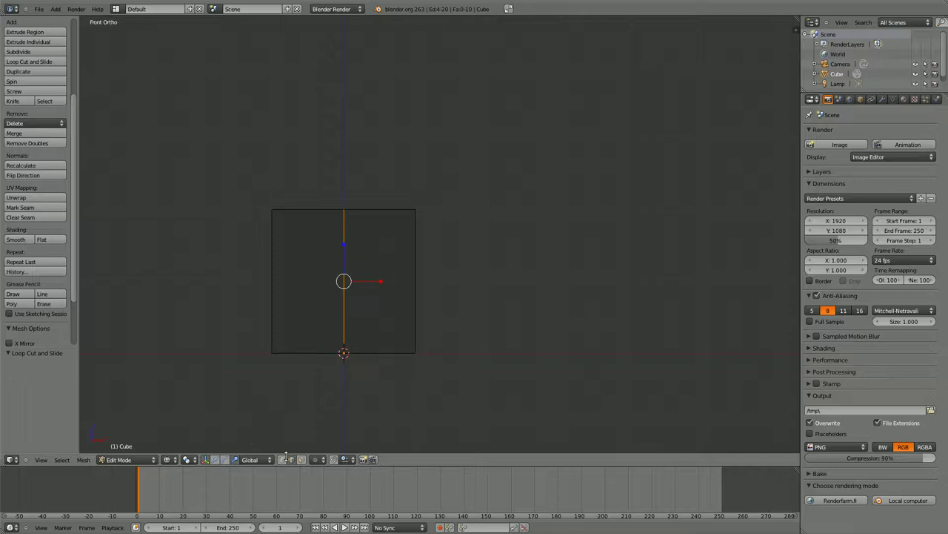
left_click(284, 462)
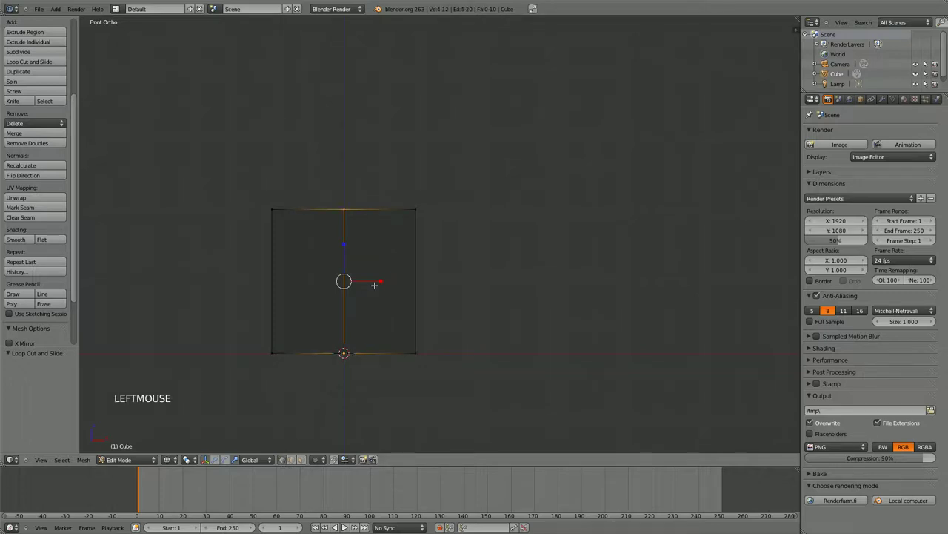
Step: Box-select the right half's vertices, check them in solid shading from the side and front
key("b")
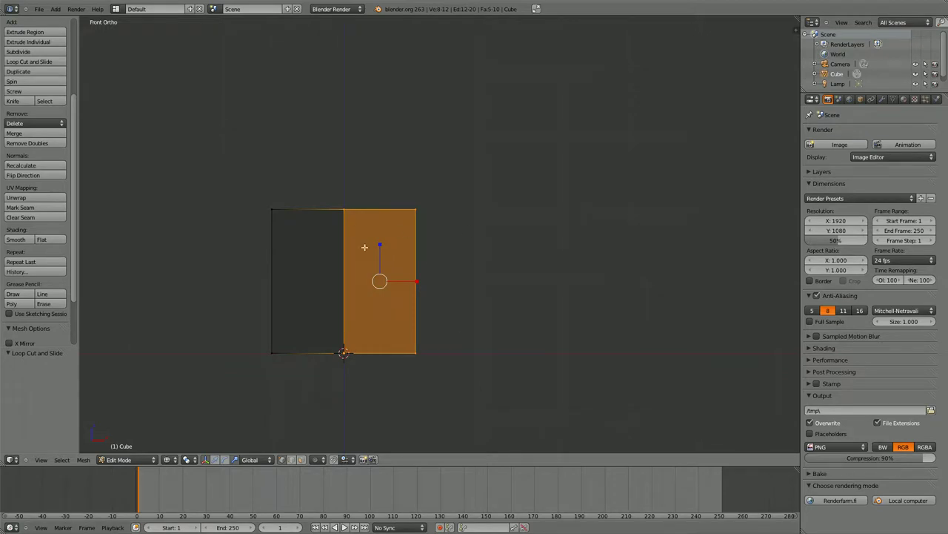
middle_click(397, 208)
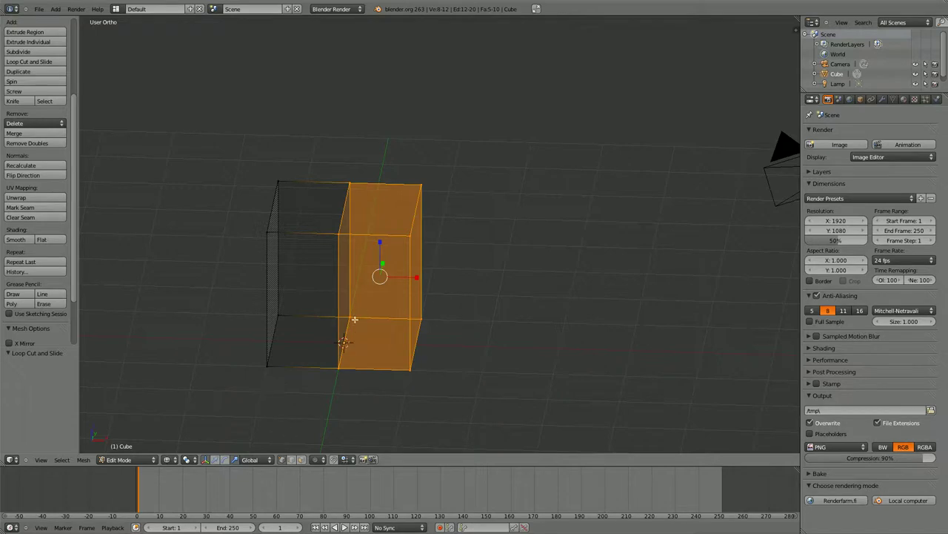
key("z")
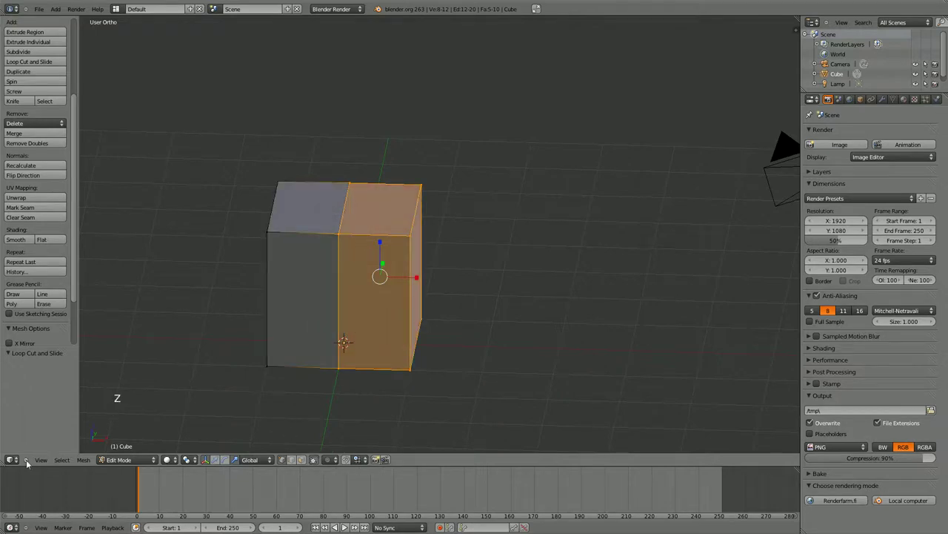
left_click(42, 464)
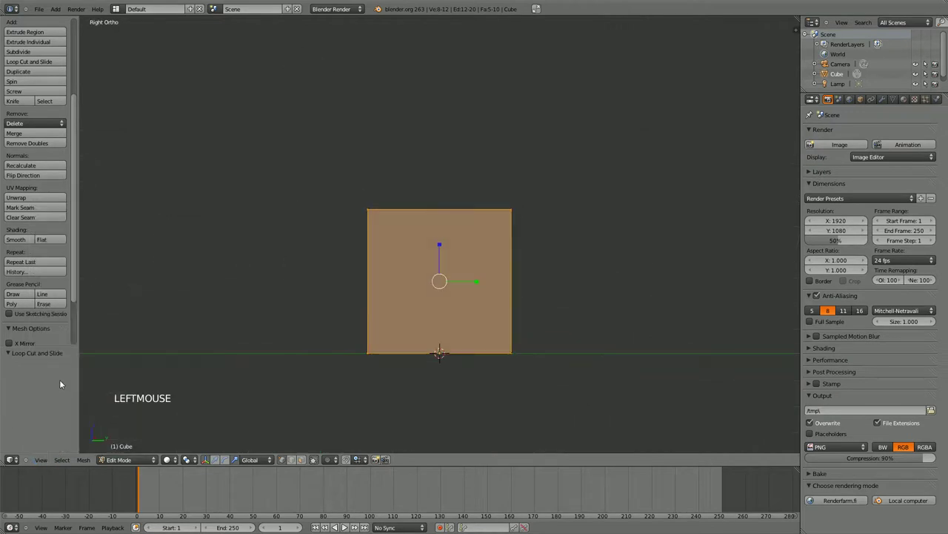
left_click(42, 466)
left_click(67, 400)
Step: Reselect the right-half face instead and verify the selection from several views and shading modes
right_click(349, 213)
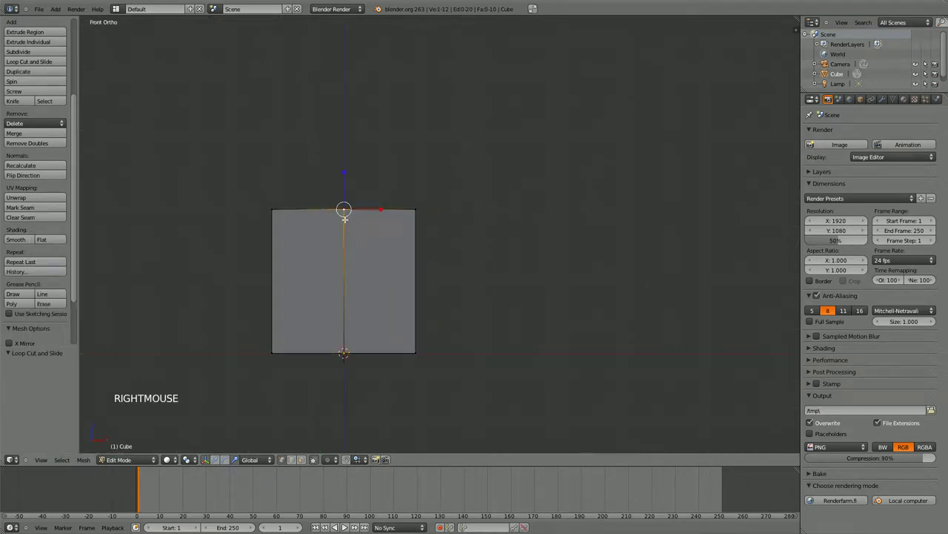
key("b")
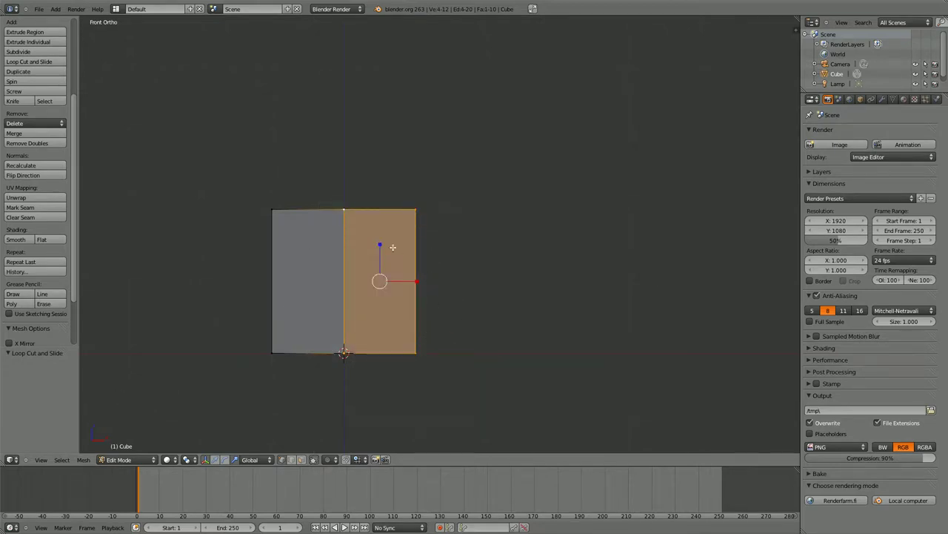
middle_click(440, 315)
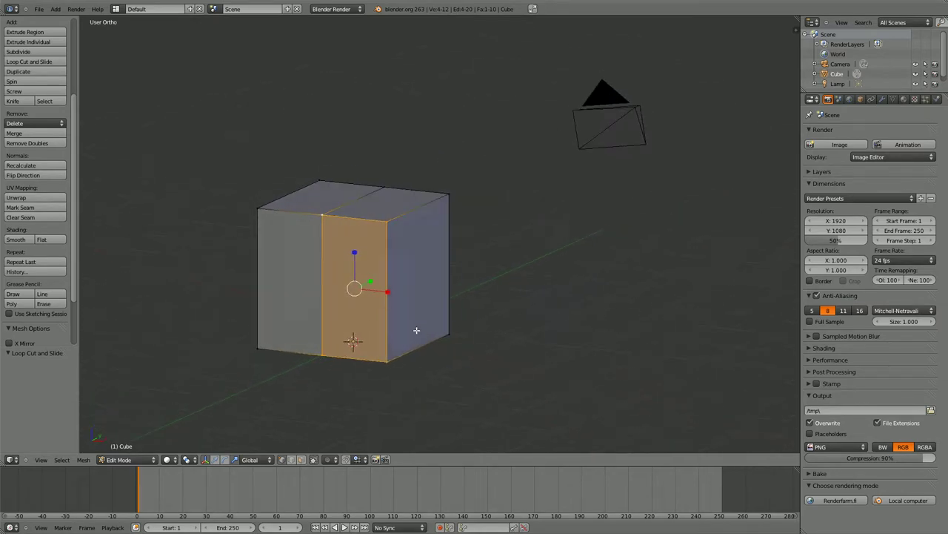
key("z")
key("z")
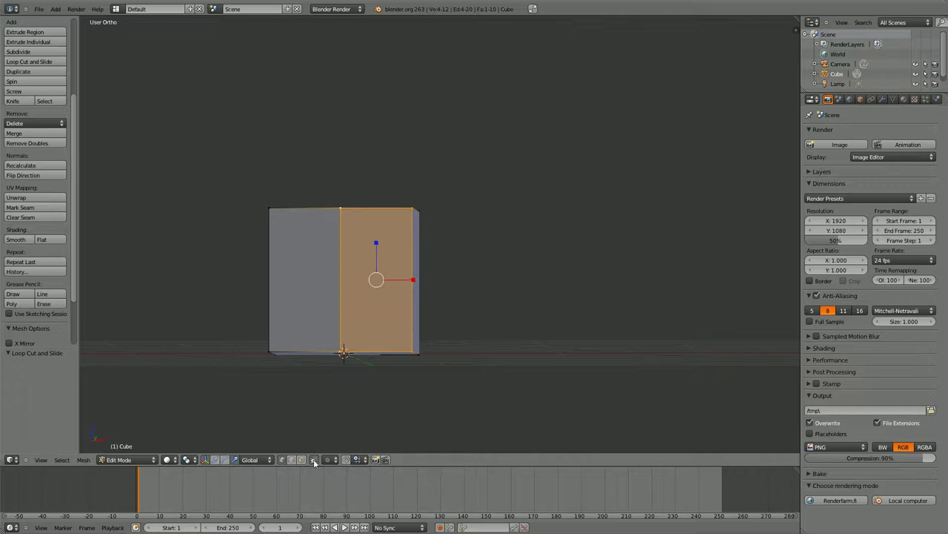
left_click(319, 462)
middle_click(351, 303)
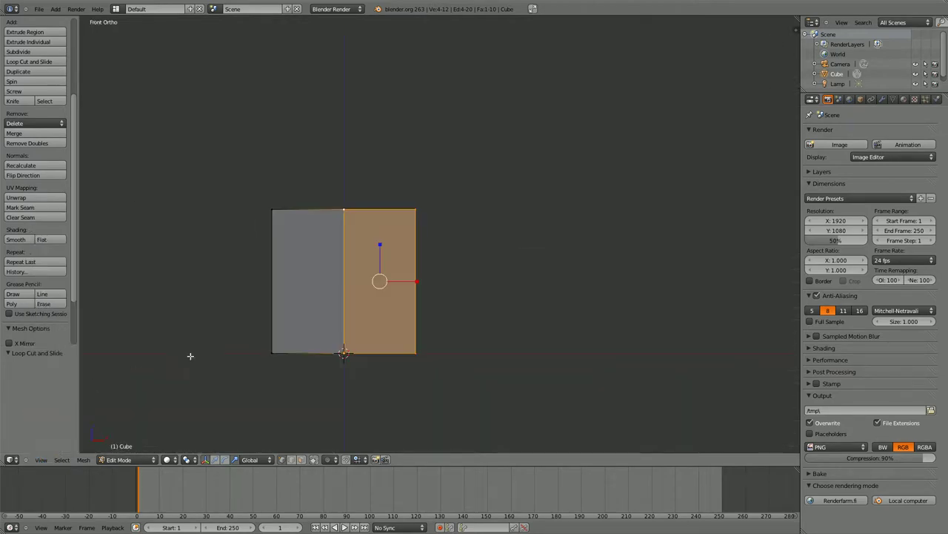
Step: Box-select the right half and delete its vertices, then undo that deletion
key("b")
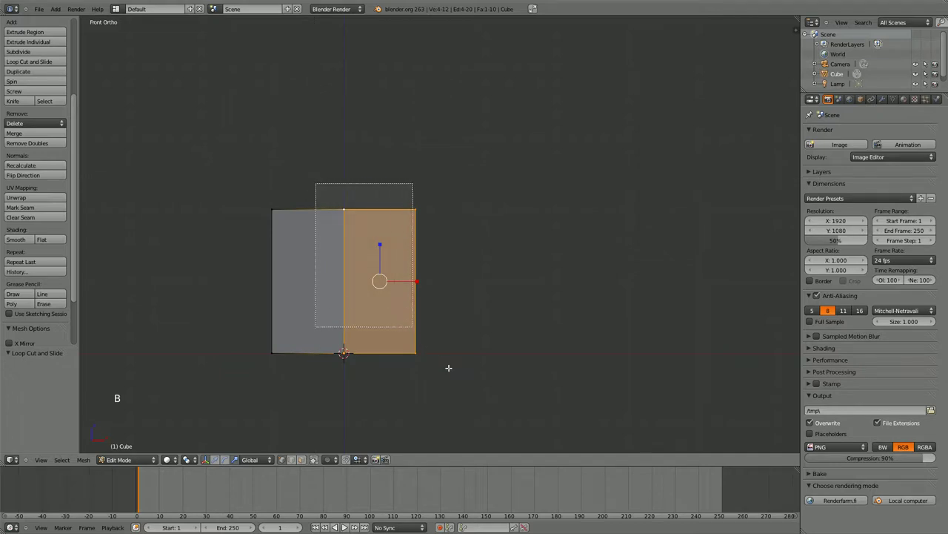
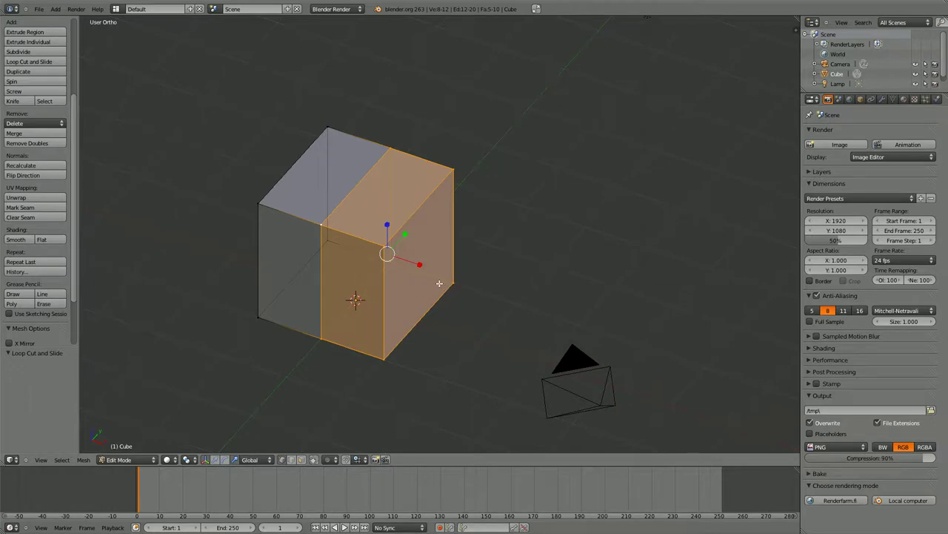
key("x")
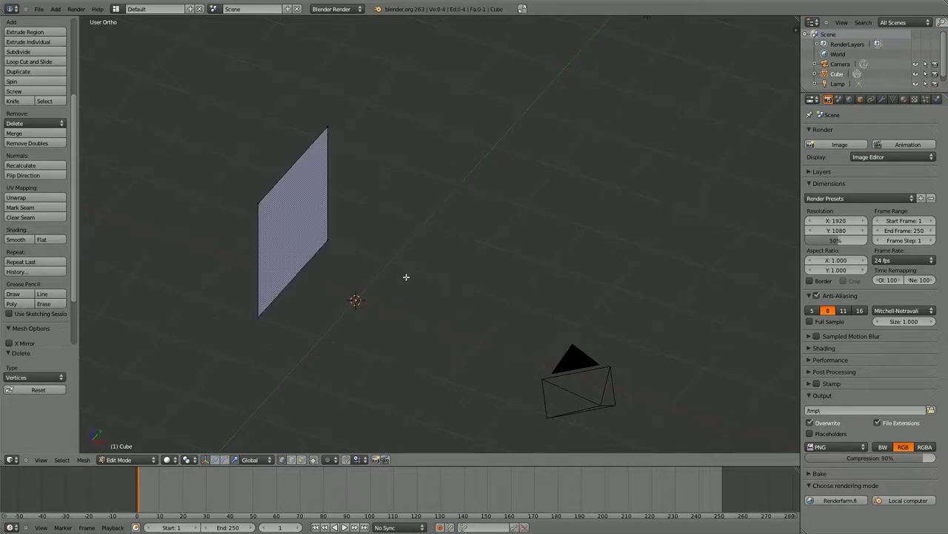
key("ctrl+z")
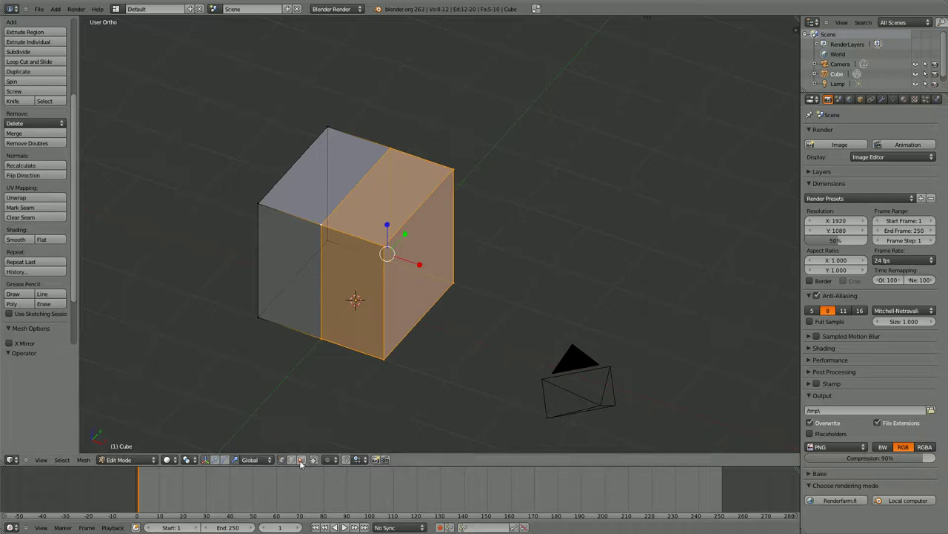
Step: Switch to face selection and delete only the right-half faces, leaving an open half-box
left_click(304, 465)
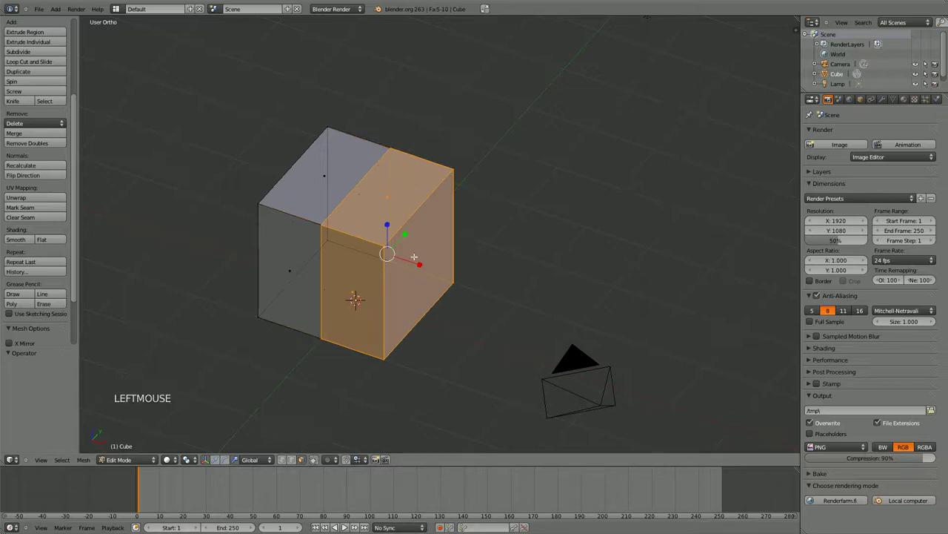
left_click(286, 466)
key("x")
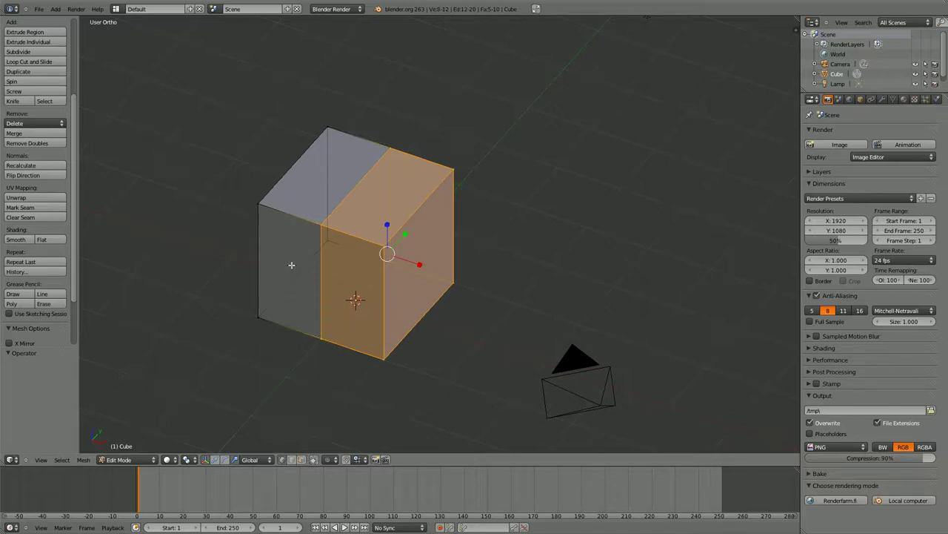
key("x")
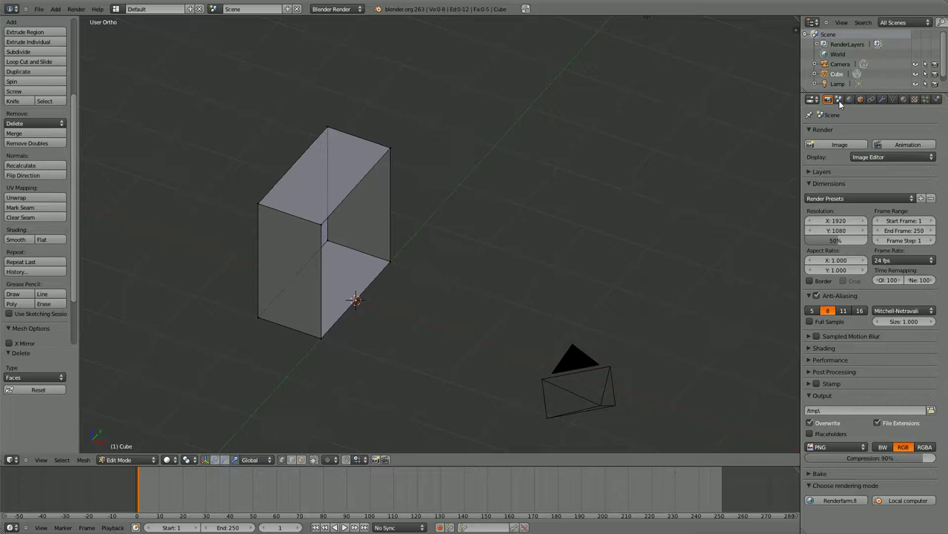
Step: Add a Mirror modifier on the X axis with Merge so the half cube becomes whole
left_click(883, 98)
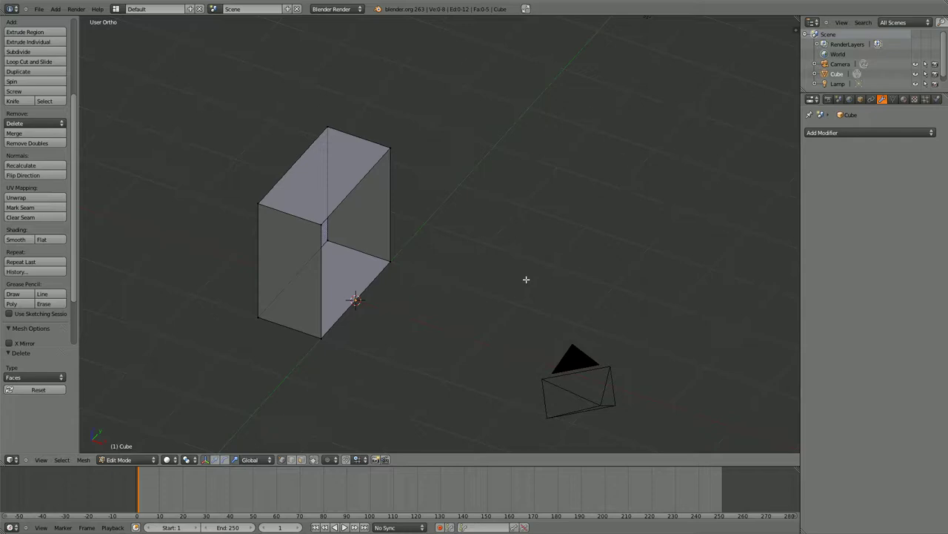
left_click(829, 133)
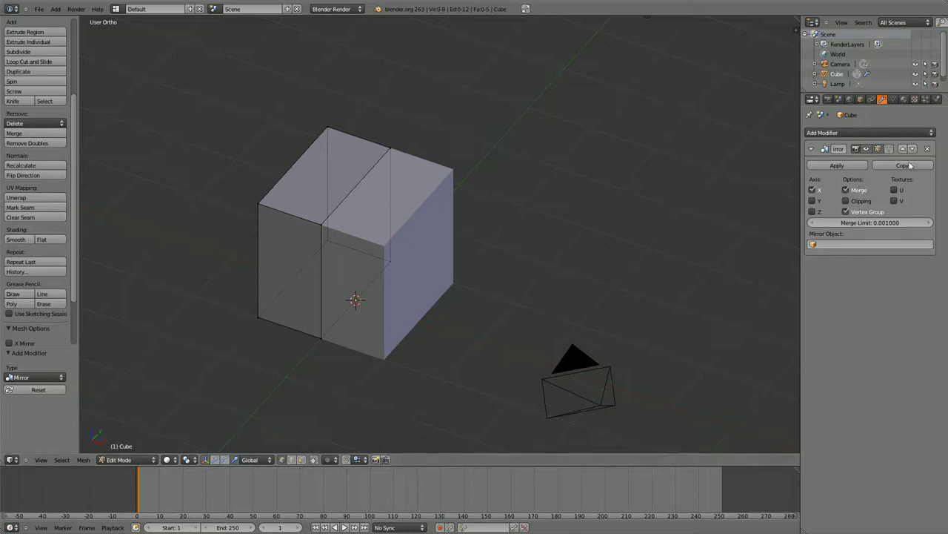
left_click(866, 132)
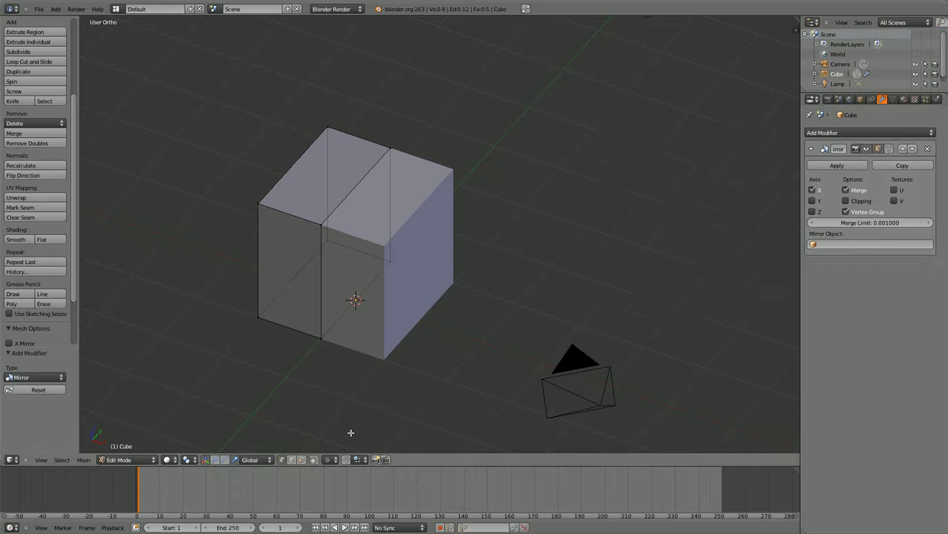
Step: Grab seam vertices of the half cube to see them drift off the mirror plane, then undo
left_click(39, 460)
right_click(279, 208)
key("g")
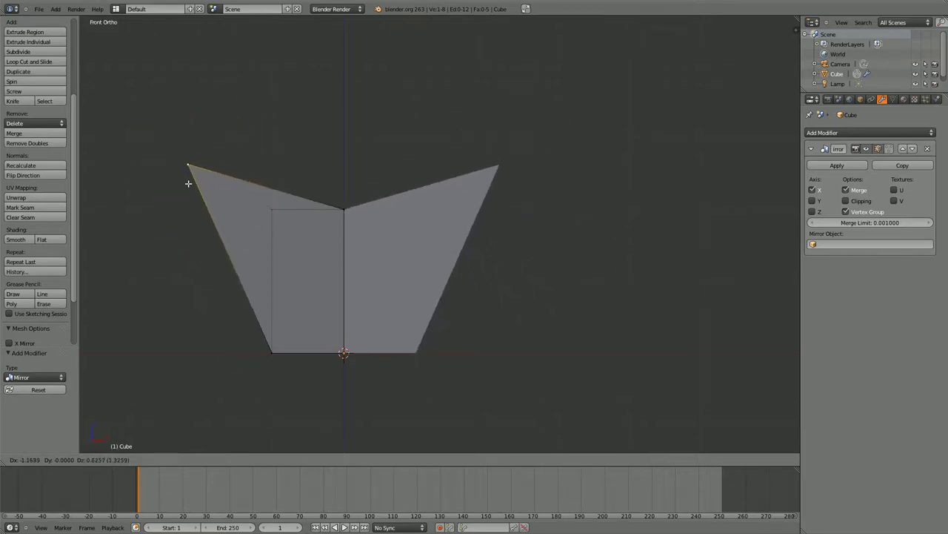
right_click(189, 183)
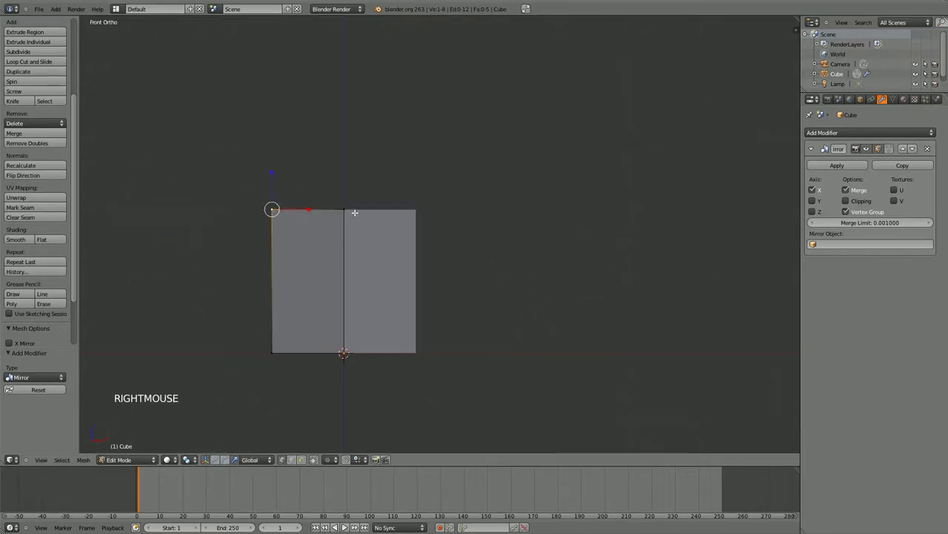
right_click(346, 207)
key("g")
right_click(347, 208)
right_click(346, 208)
key("g")
left_click(335, 231)
middle_click(359, 221)
key("ctrl+z")
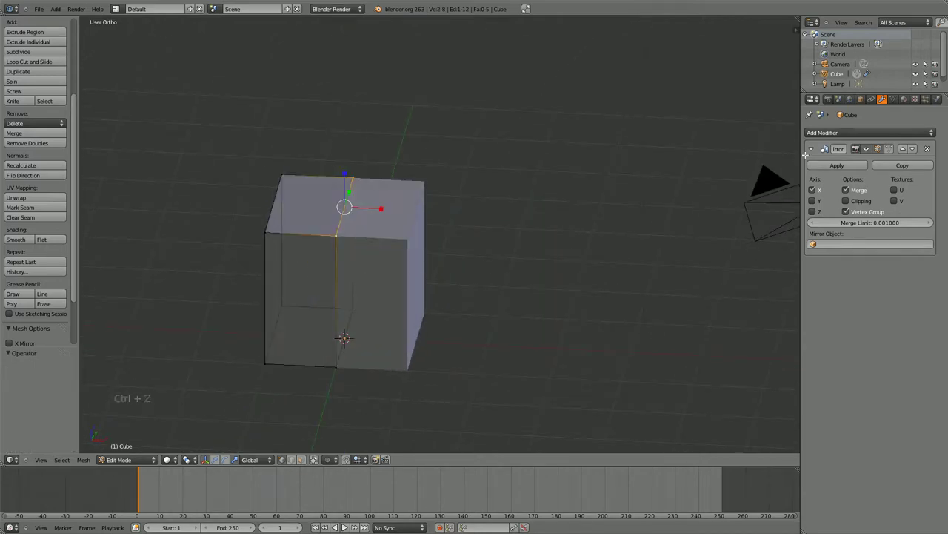
Step: Enable Clipping on the Mirror modifier, test a seam vertex stays locked, then select the whole half
left_click(852, 203)
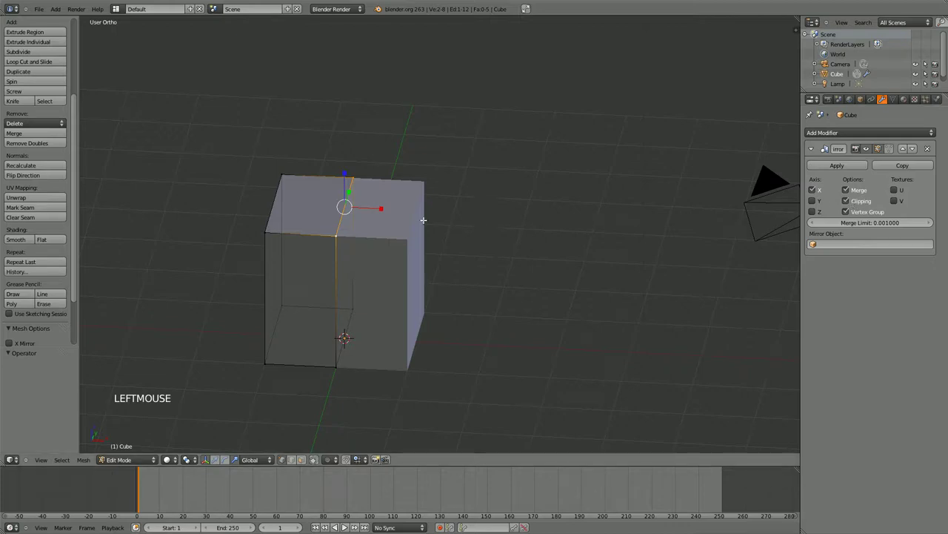
key("g")
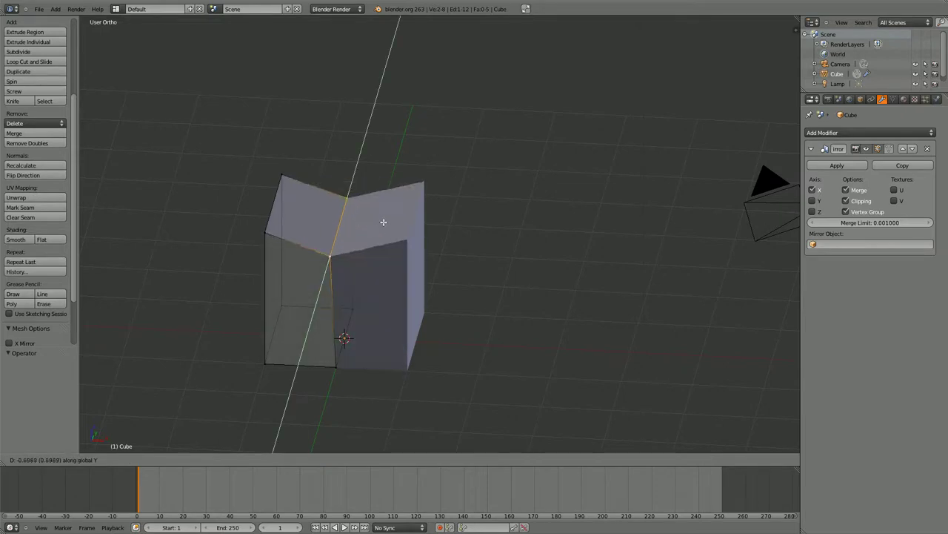
right_click(386, 216)
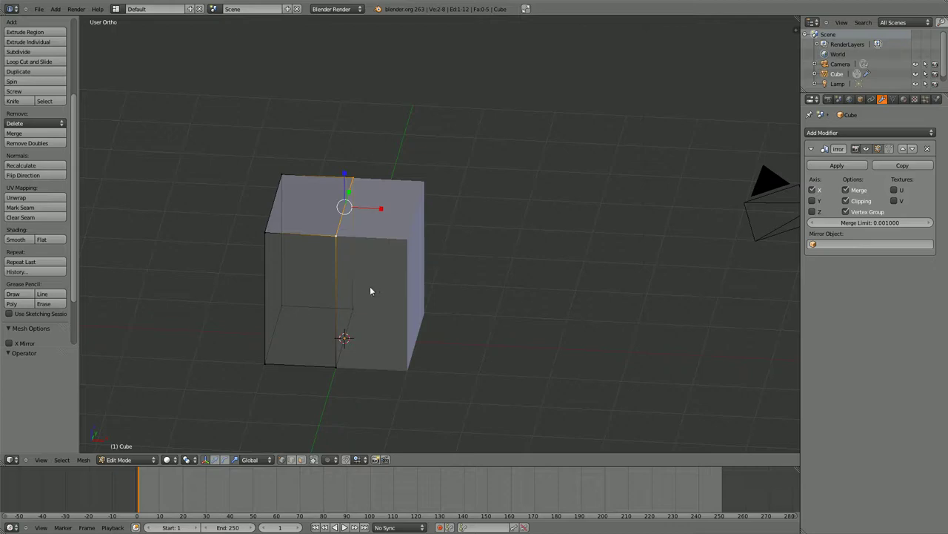
right_click(286, 231)
key("a")
key("a")
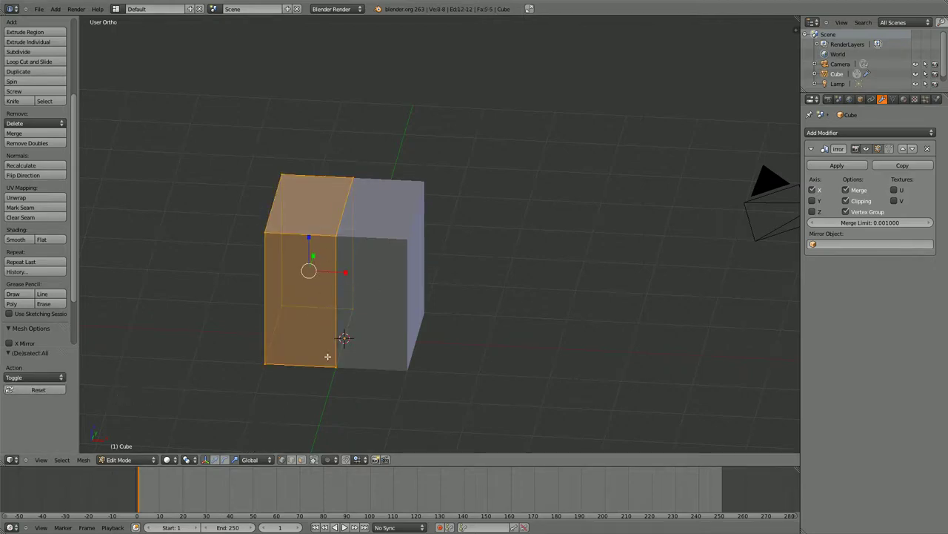
middle_click(357, 313)
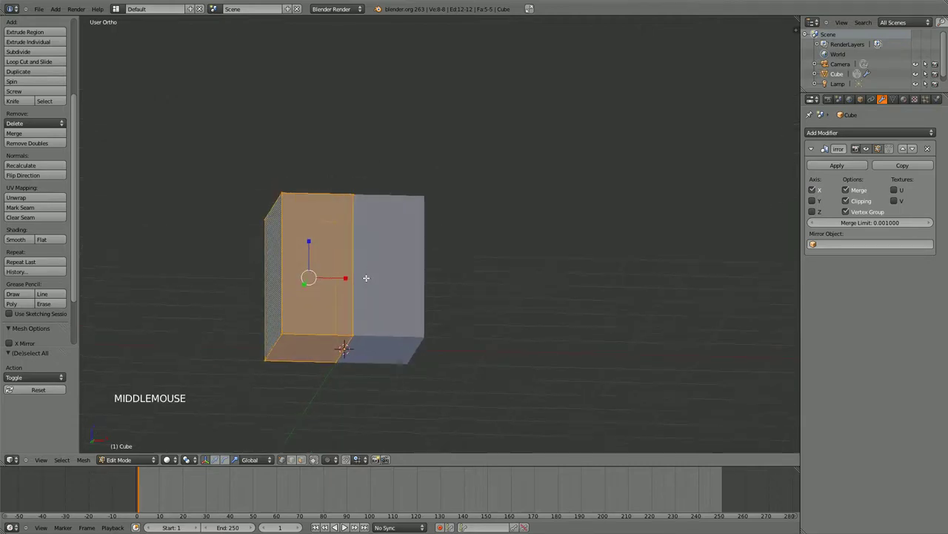
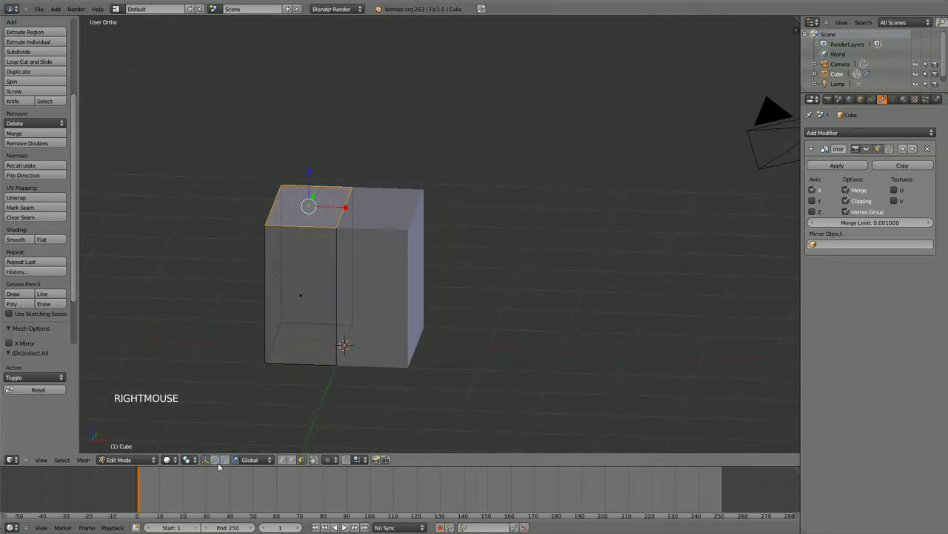
left_click(218, 465)
key("g")
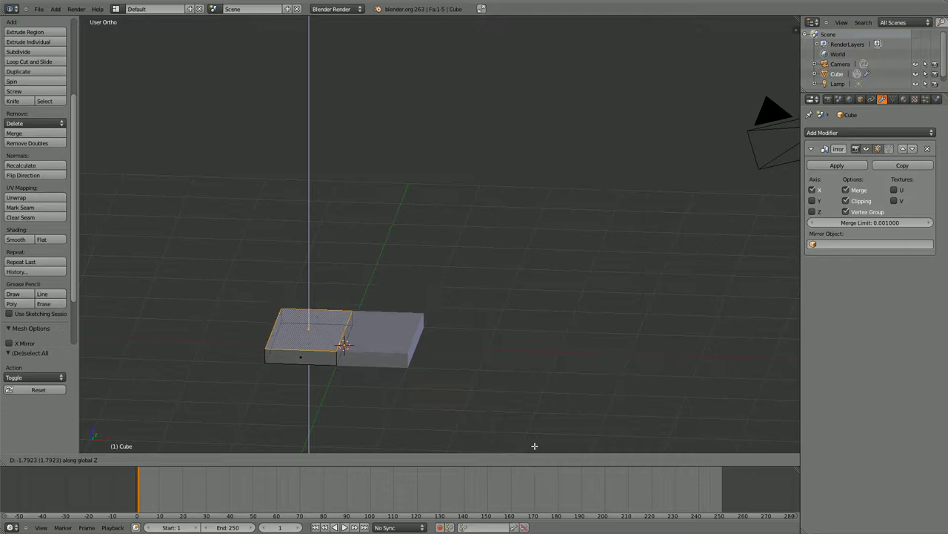
right_click(518, 330)
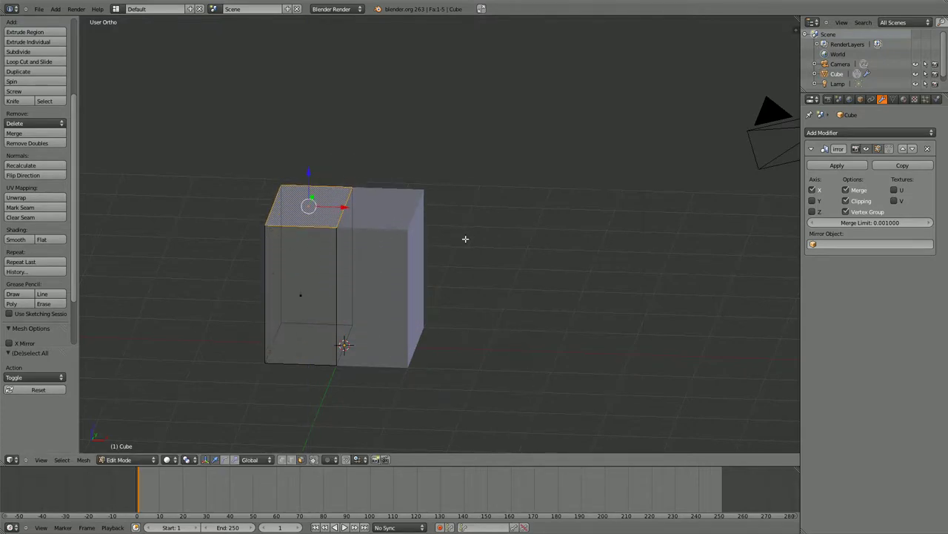
key("s")
right_click(511, 242)
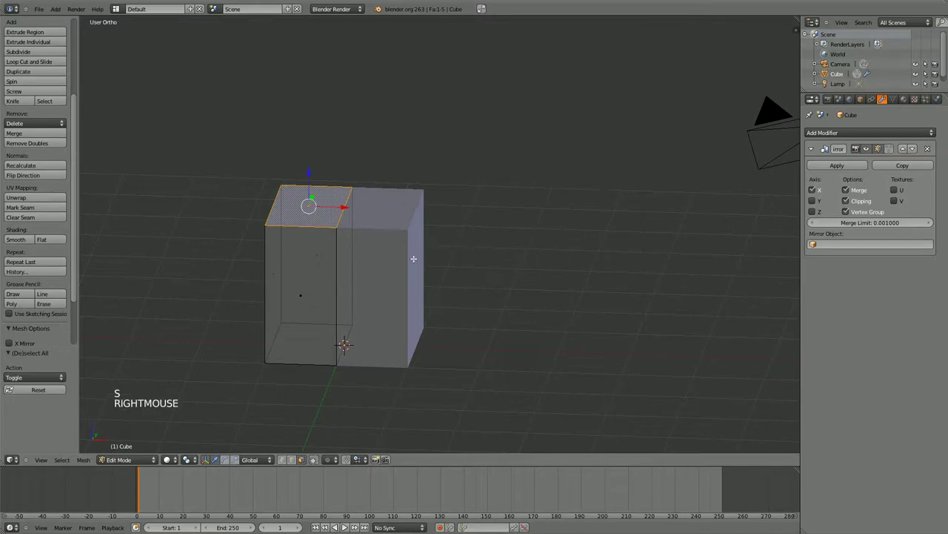
key("a")
key("a")
key("s")
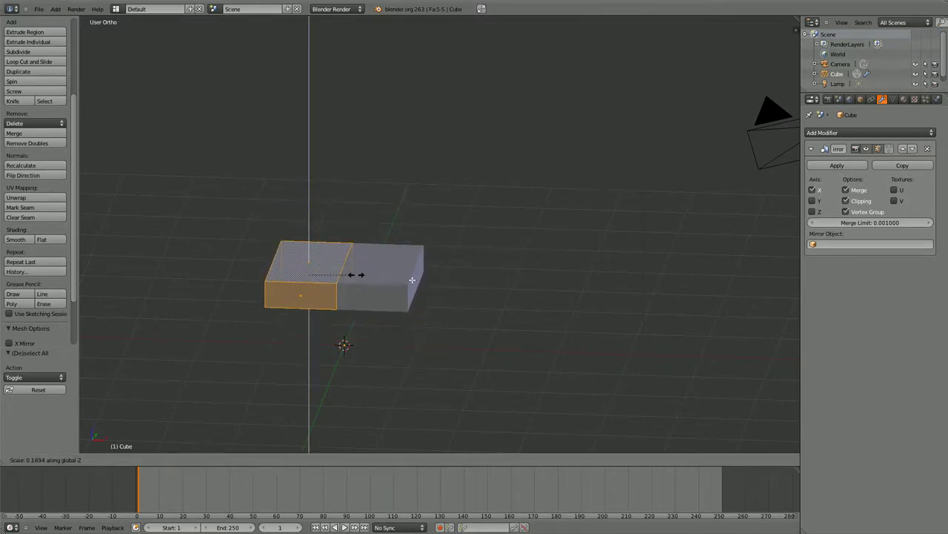
right_click(455, 327)
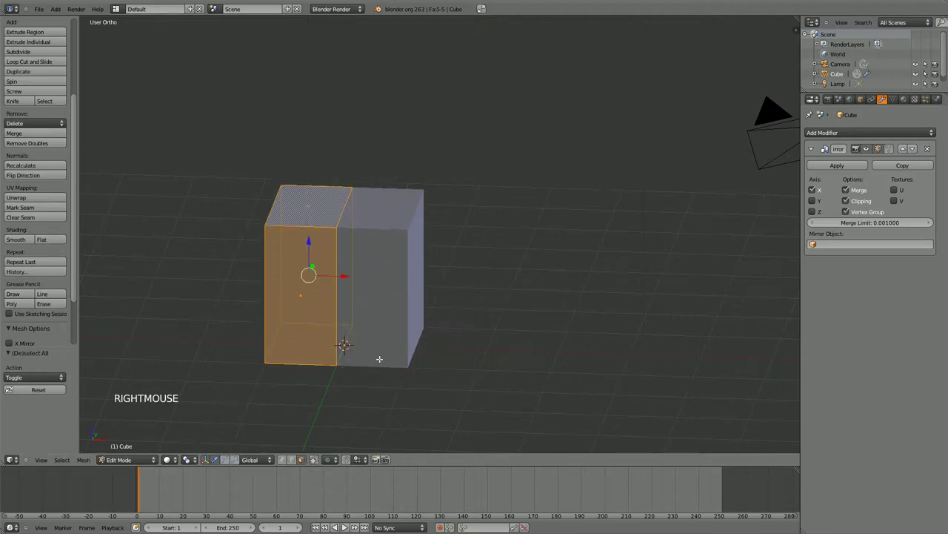
middle_click(387, 362)
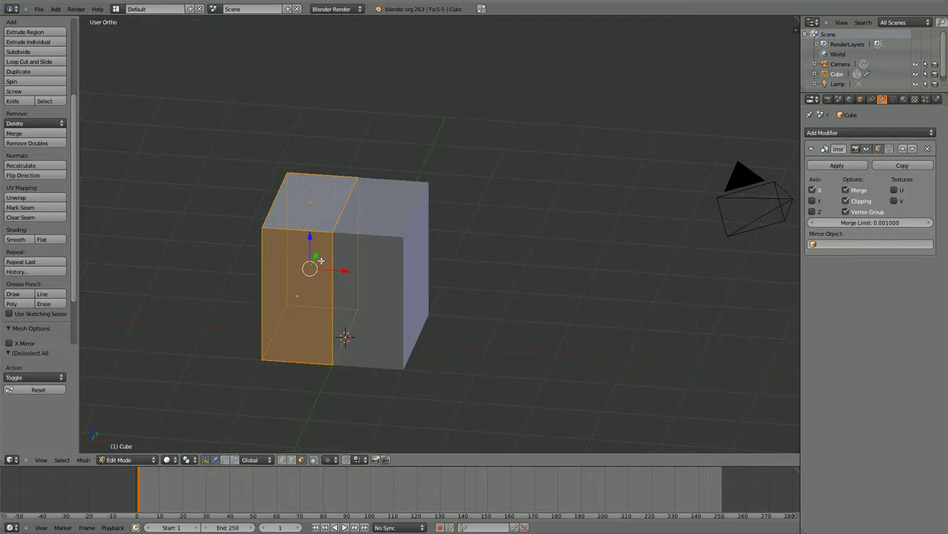
middle_click(336, 236)
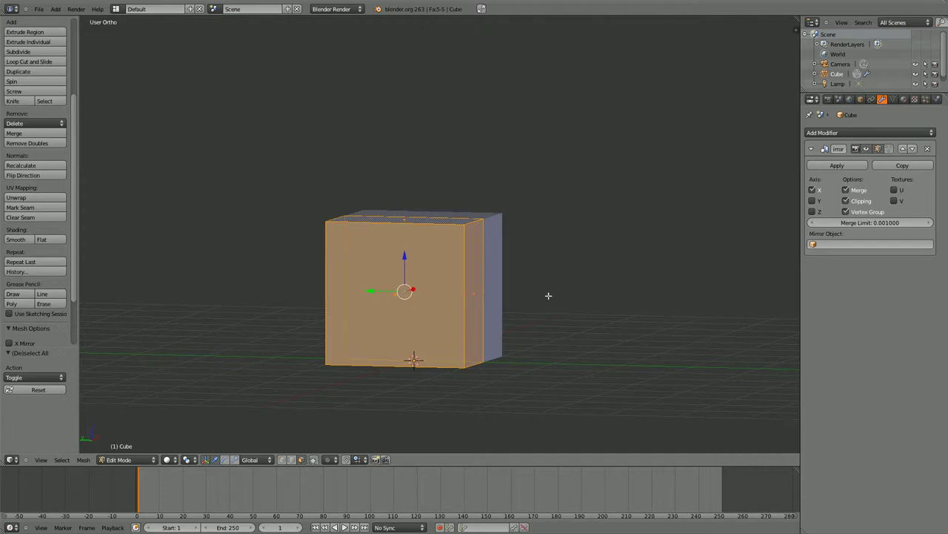
key("r")
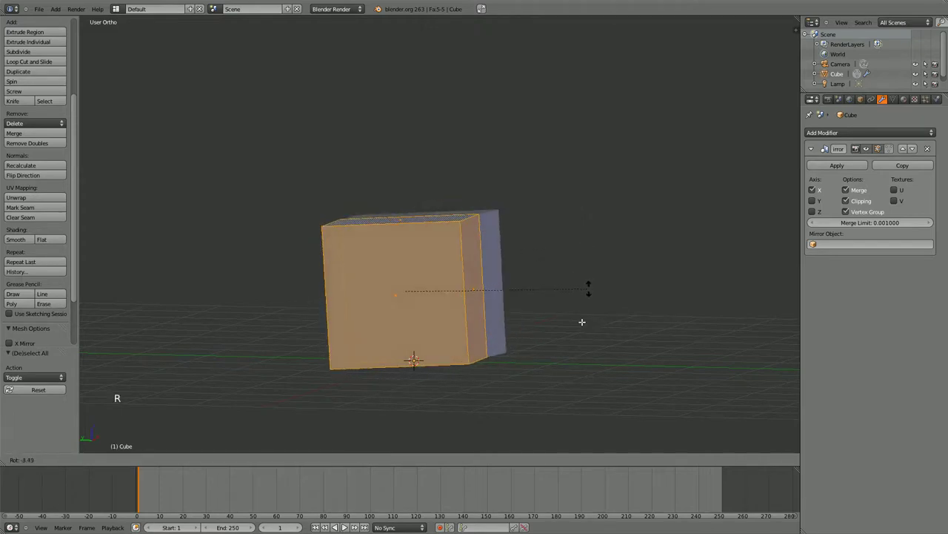
right_click(541, 289)
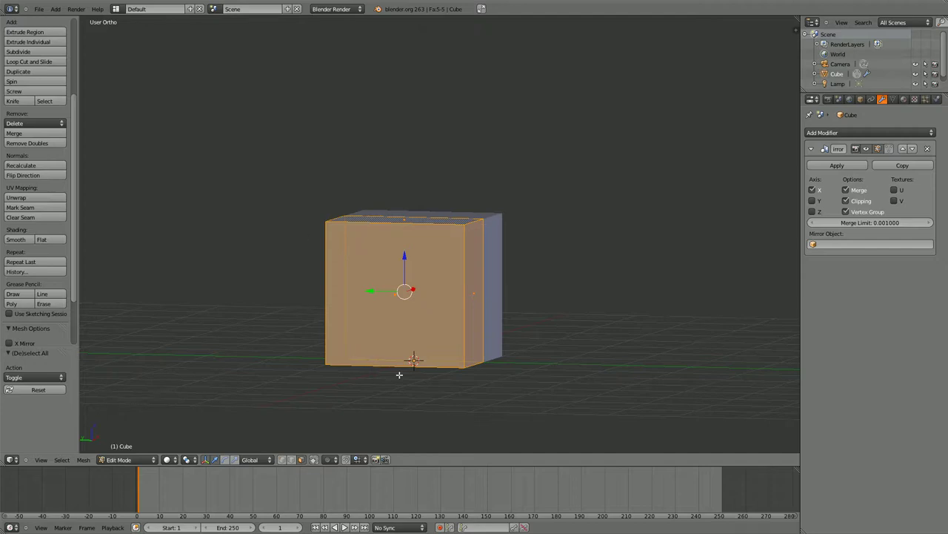
key("s")
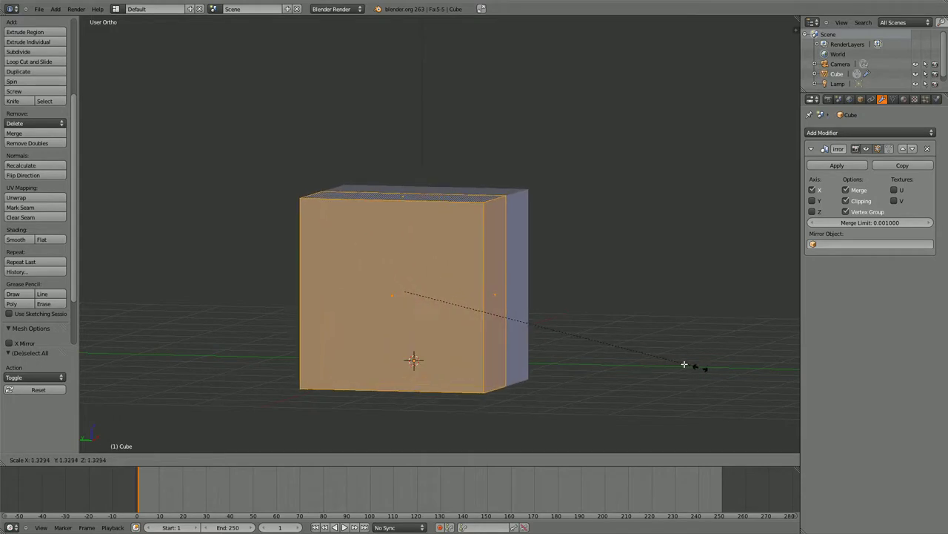
right_click(673, 354)
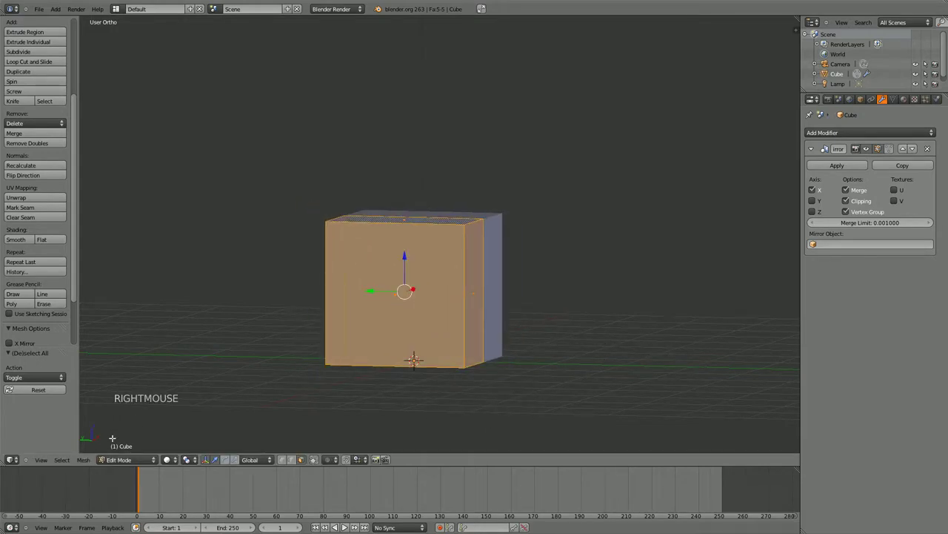
left_click(195, 462)
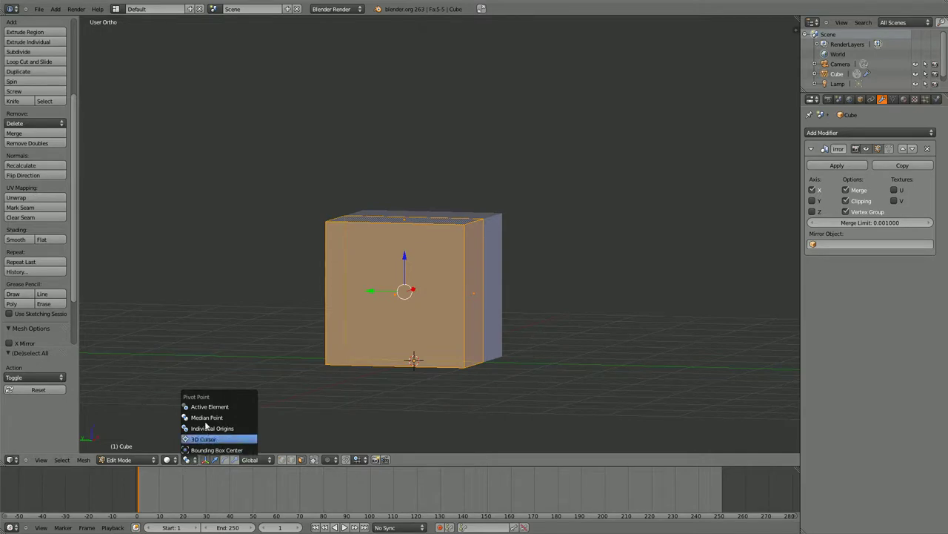
middle_click(406, 373)
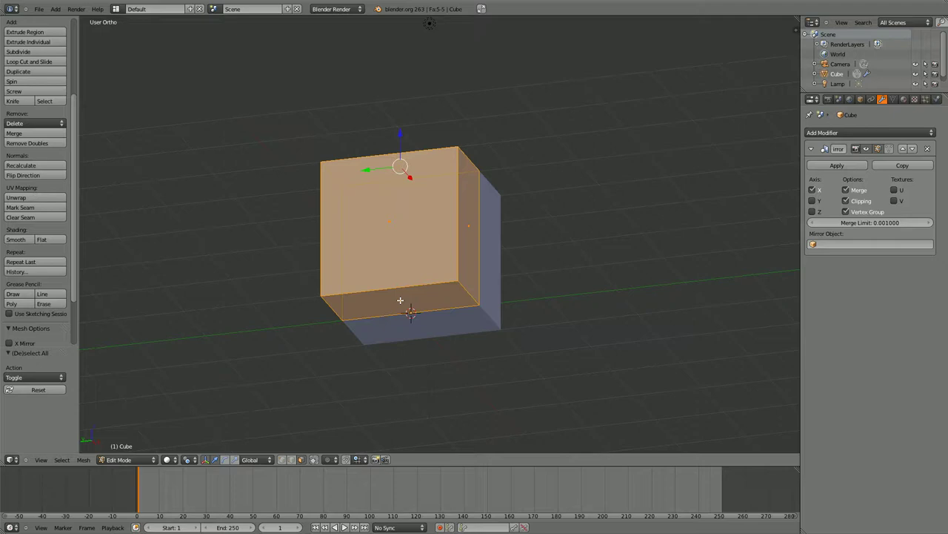
right_click(404, 292)
right_click(399, 299)
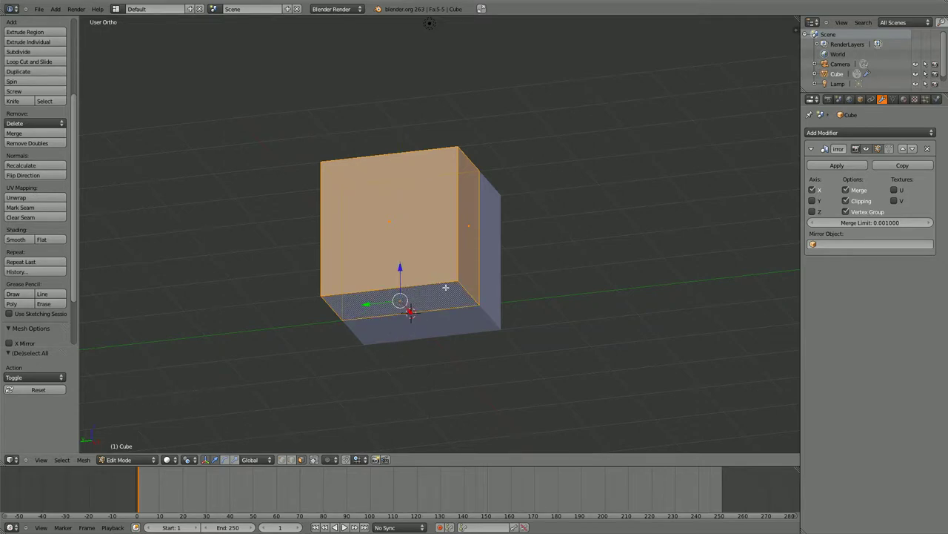
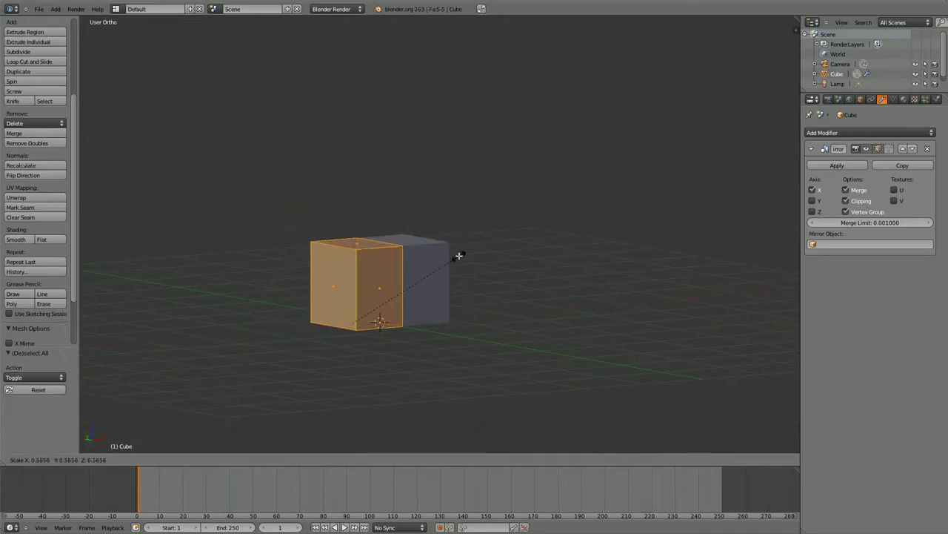
right_click(450, 273)
left_click(193, 462)
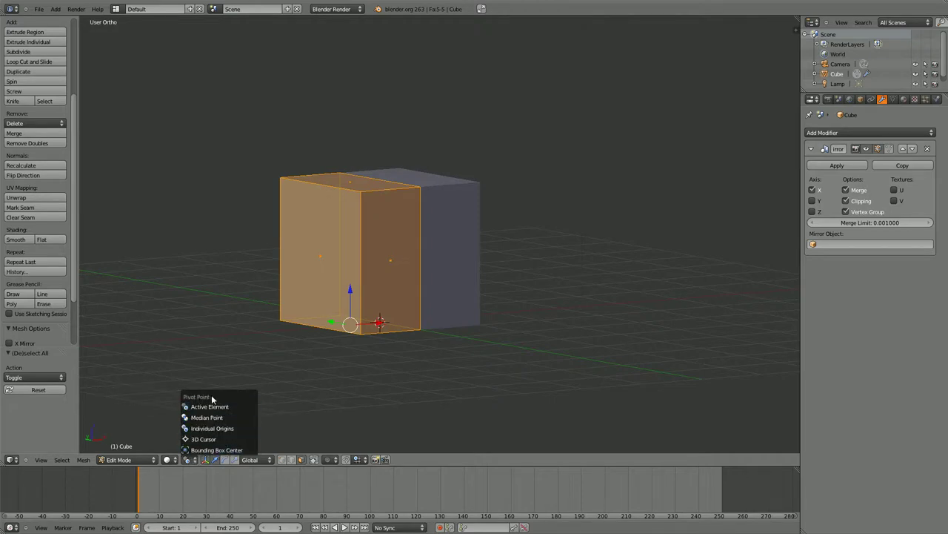
Step: Try scaling the selected half down and cancel, leaving the cube at full height
key("s")
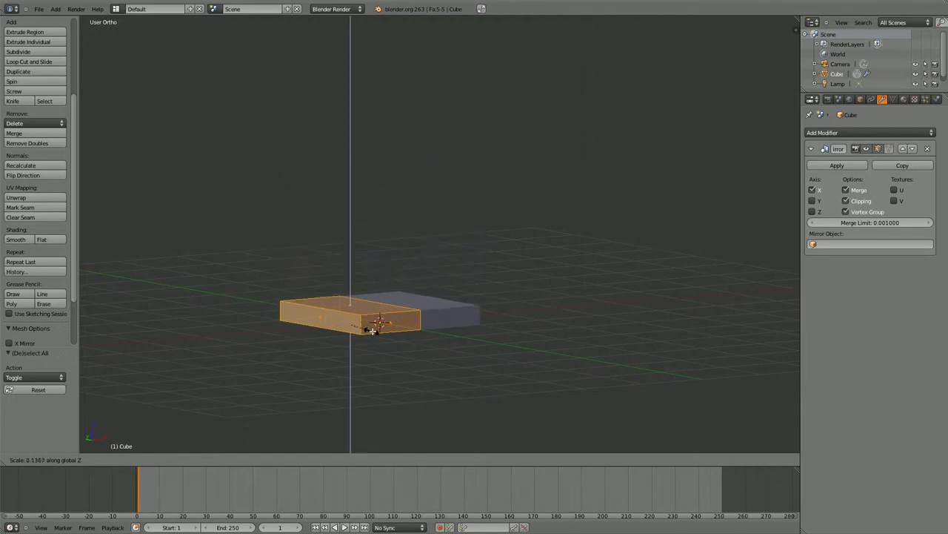
right_click(371, 327)
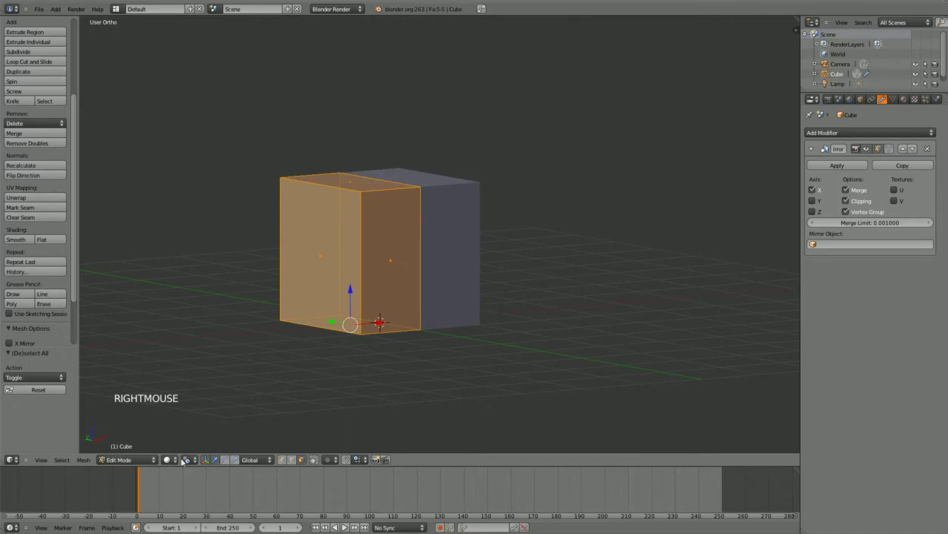
left_click(193, 465)
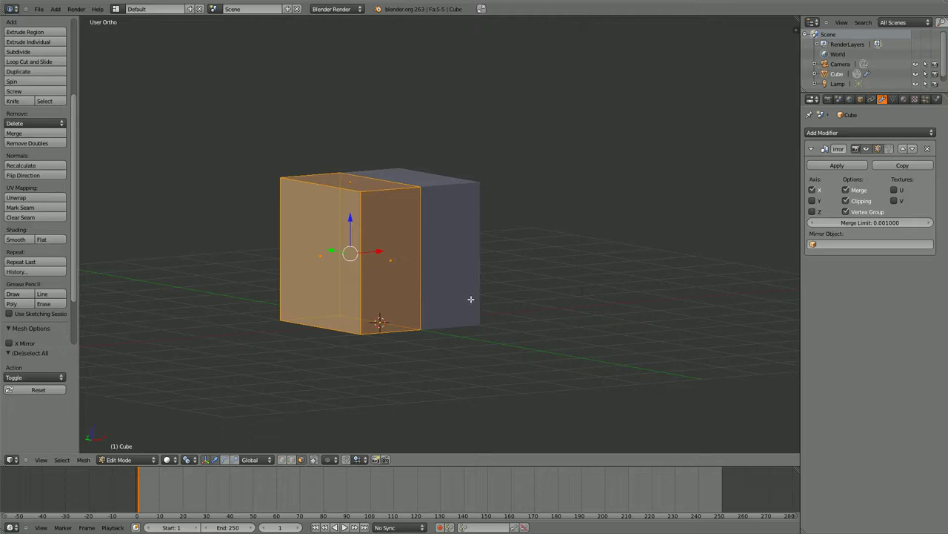
Step: Extrude Individual Faces on the half, then try scaling the new side faces and cancel each attempt
key("alt+e")
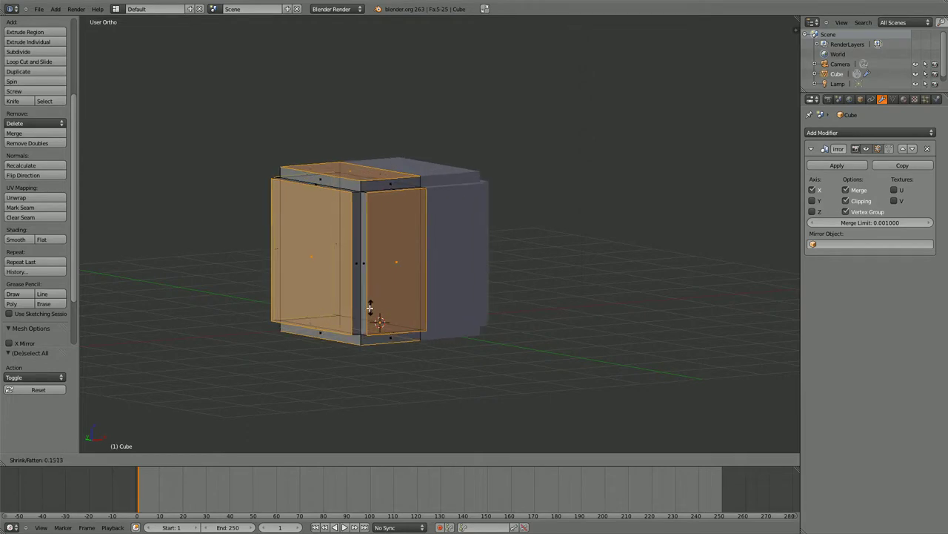
left_click(391, 304)
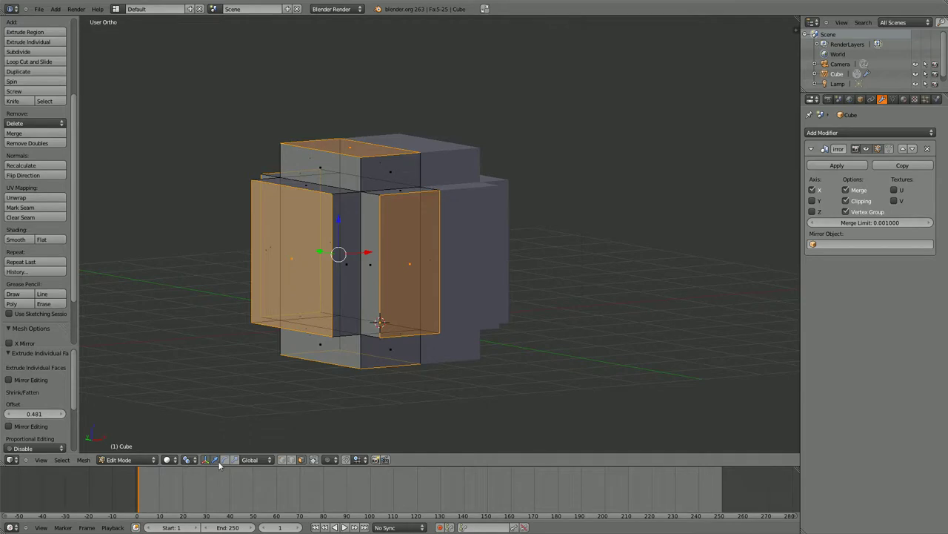
left_click(237, 461)
key("s")
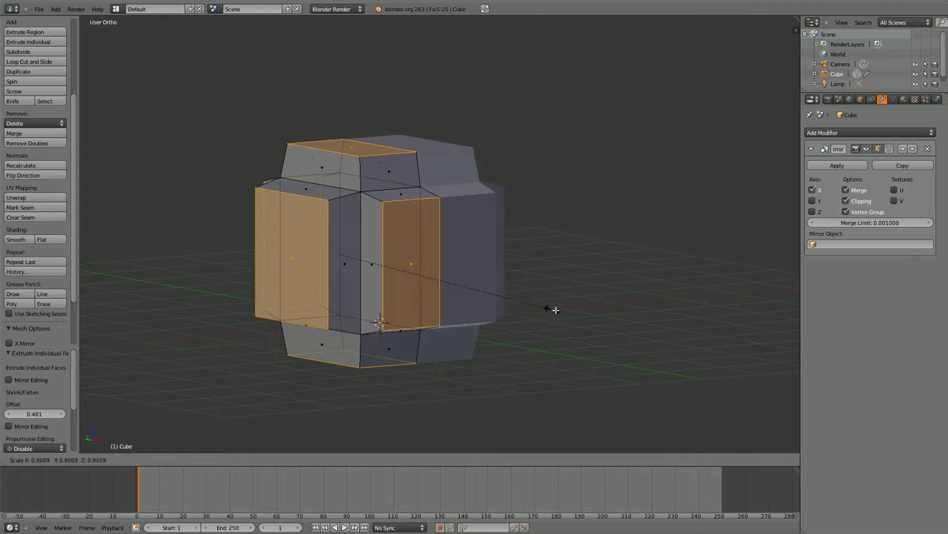
right_click(304, 377)
left_click(197, 463)
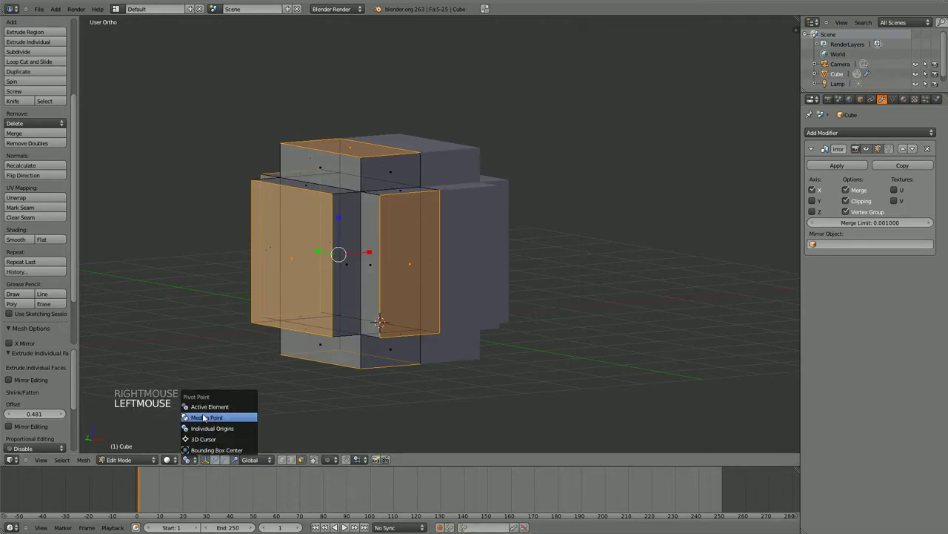
key("s")
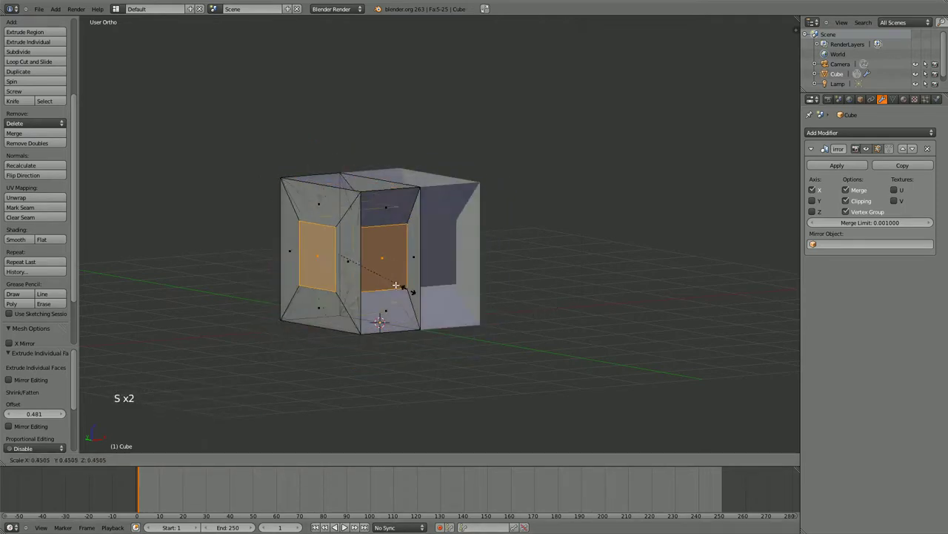
right_click(529, 353)
left_click(192, 461)
key("s")
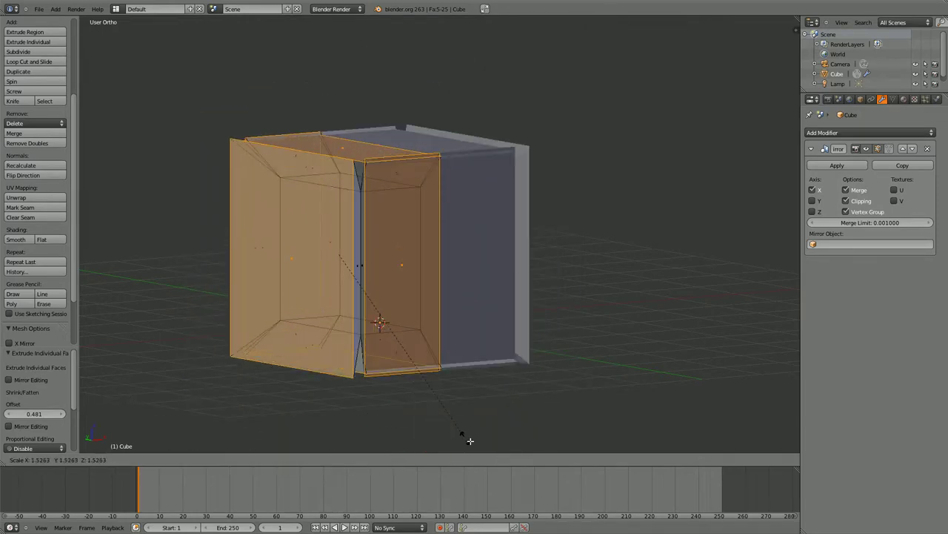
right_click(443, 390)
left_click(186, 464)
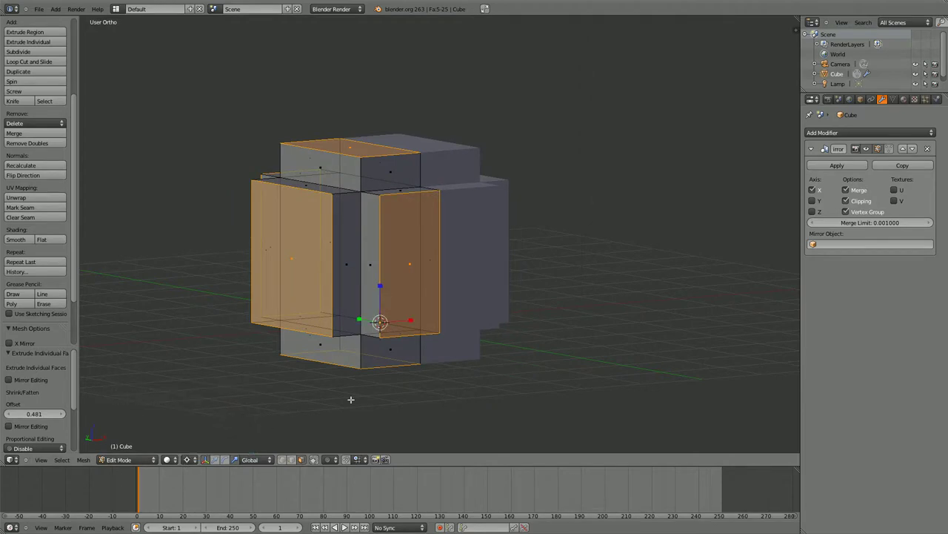
Step: Pivot around the 3D cursor, try rotating the extruded faces, cancel and undo back to the plain box
left_click(167, 245)
left_click(235, 120)
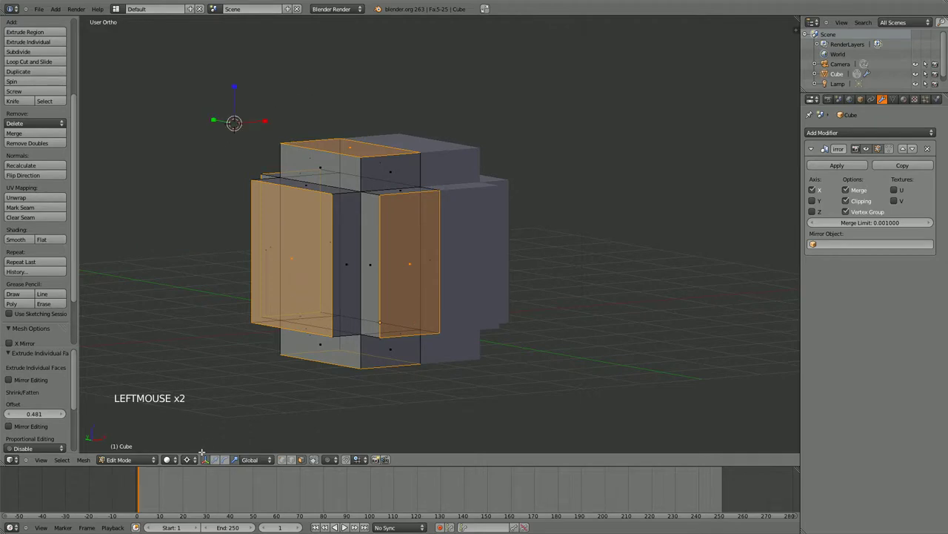
left_click(228, 463)
key("r")
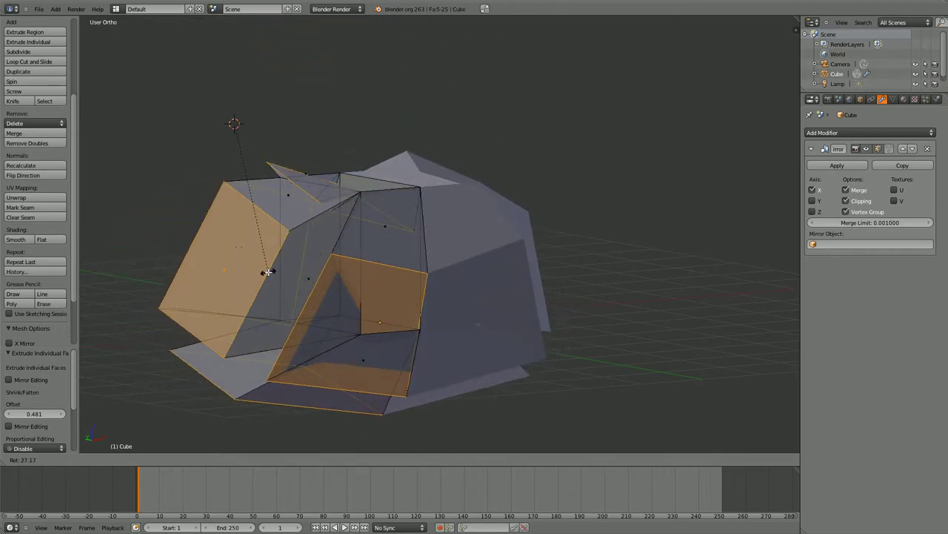
right_click(262, 286)
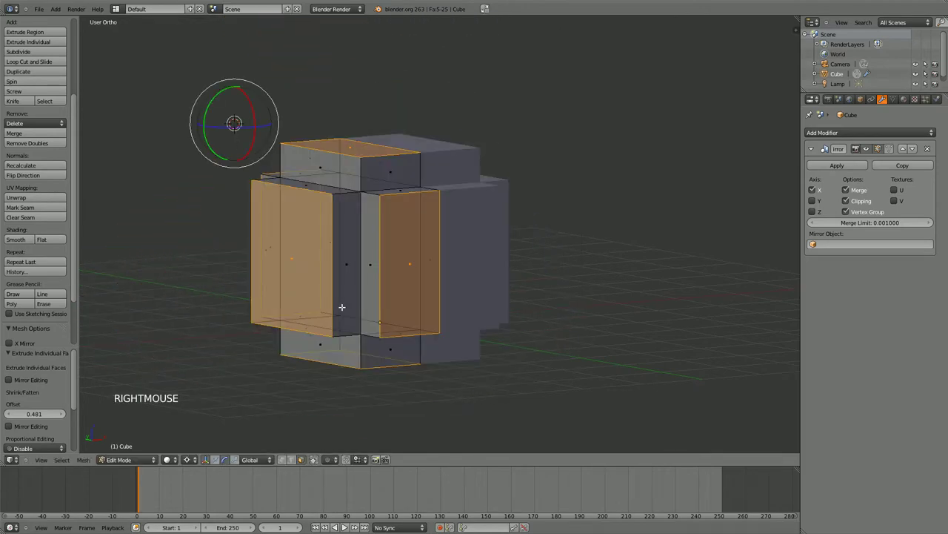
key("ctrl+z")
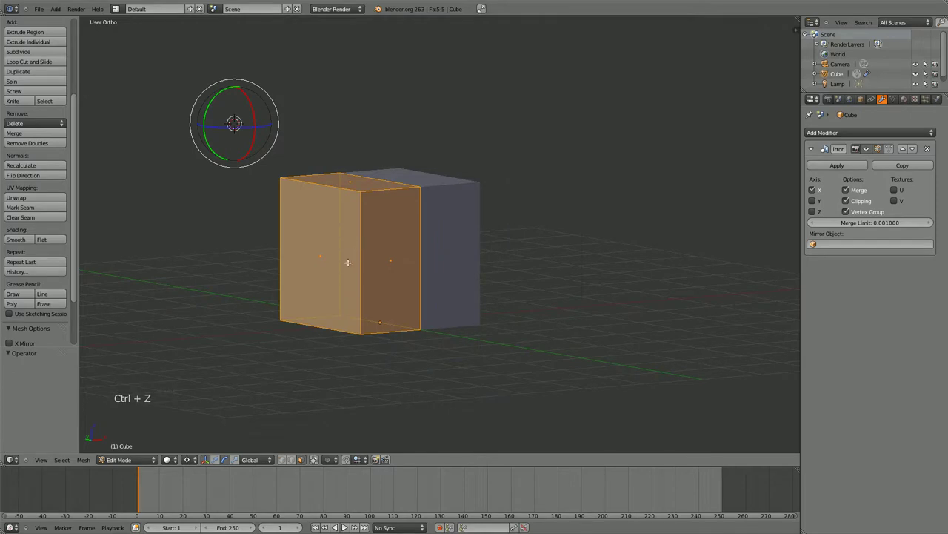
Step: Select the top face and lower it about 1.84 units along Z to flatten the box into a slab
key("g")
right_click(325, 255)
right_click(321, 254)
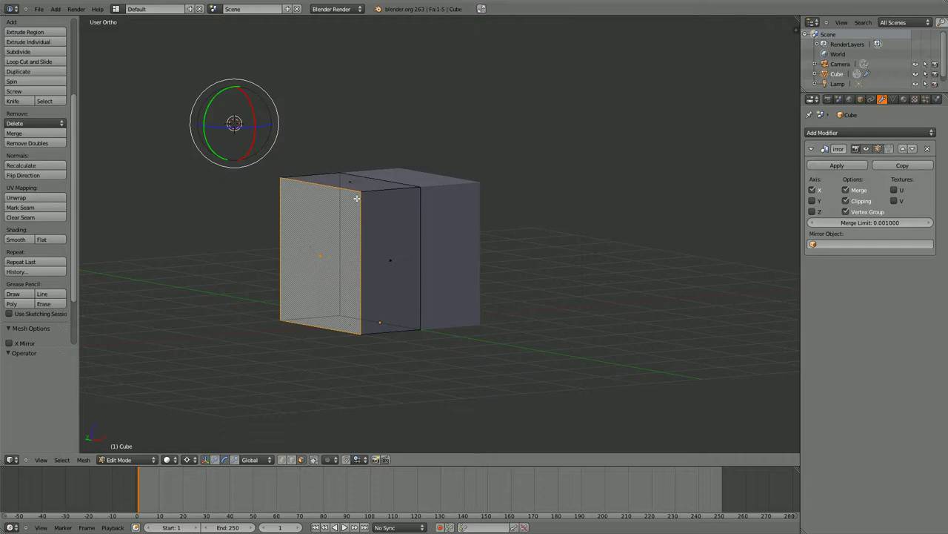
right_click(350, 180)
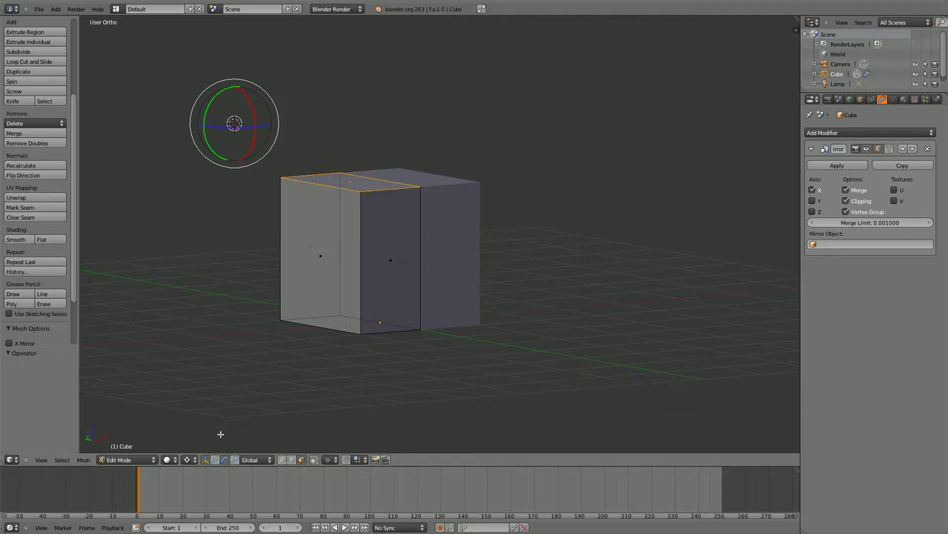
left_click(194, 467)
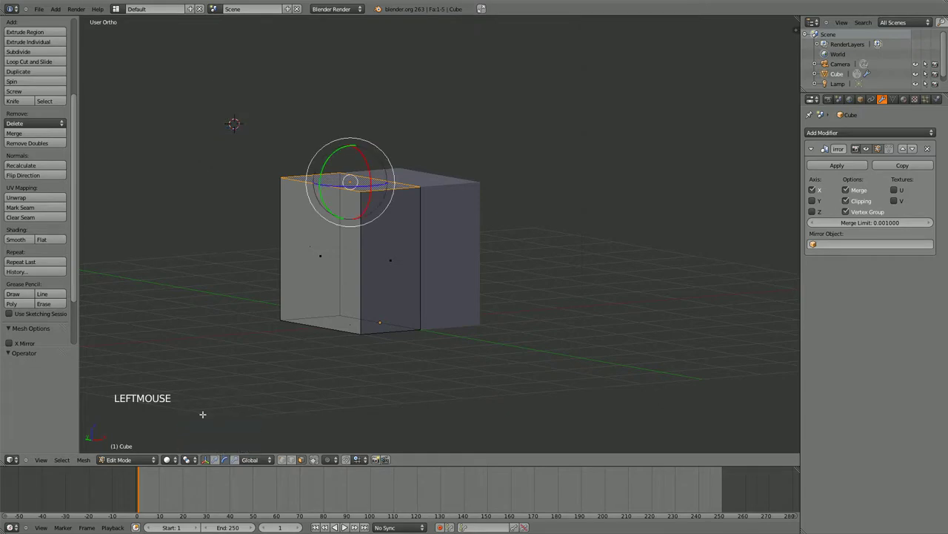
left_click(215, 464)
left_click(215, 463)
left_click(222, 460)
left_click(350, 153)
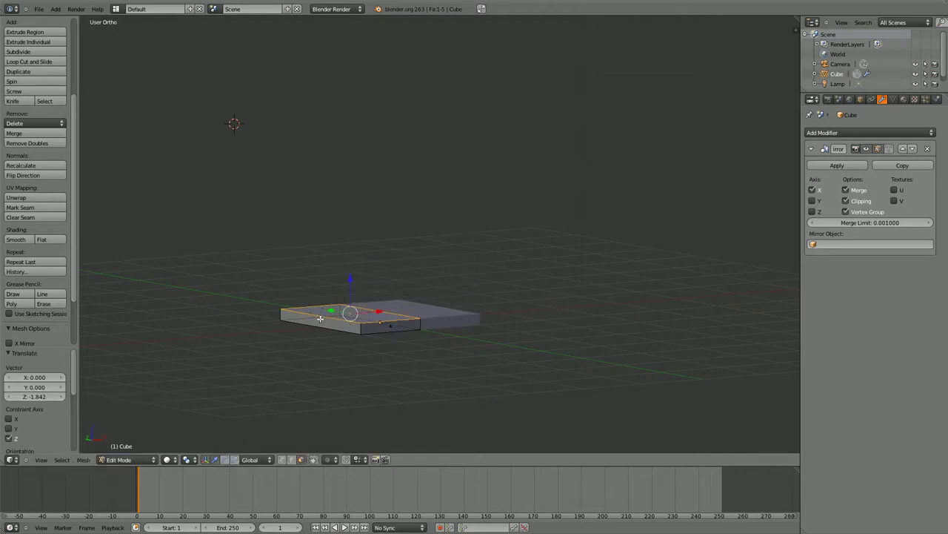
Step: Extrude the slab's end face outward to lengthen the slab
right_click(320, 316)
middle_click(402, 266)
middle_click(460, 198)
key("e")
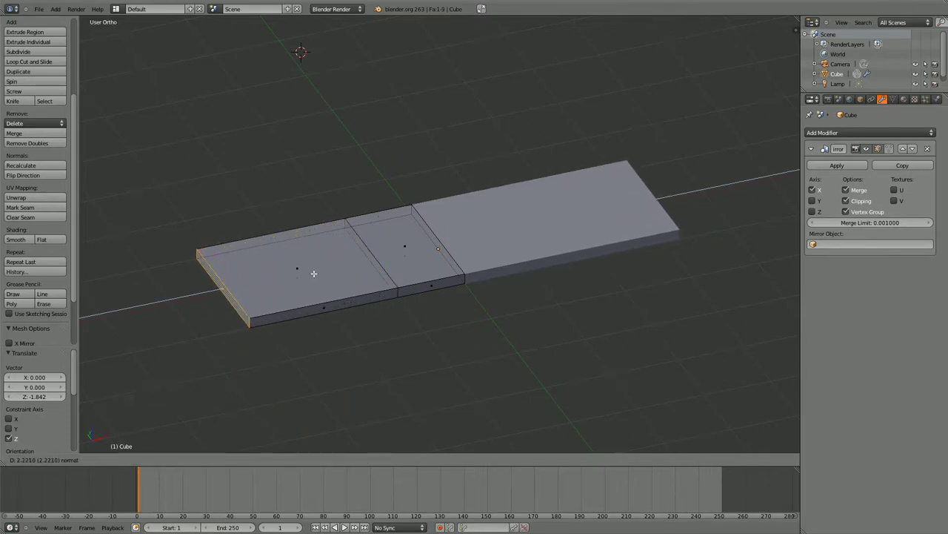
left_click(324, 270)
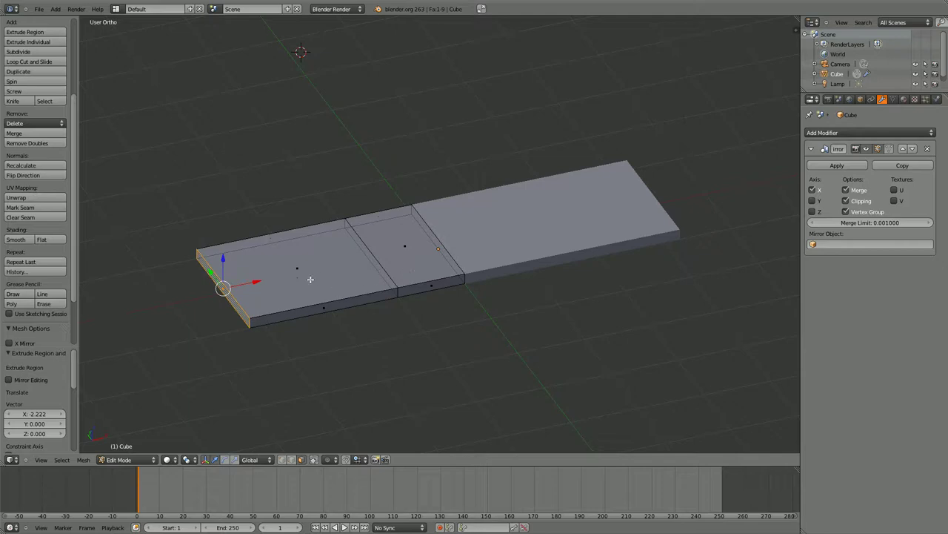
Step: Extrude a chain of stacked block sections from successive faces, including an arm about 2.24 along Y
right_click(311, 273)
right_click(308, 263)
key("e")
left_click(308, 218)
right_click(312, 261)
key("e")
left_click(348, 270)
right_click(348, 268)
key("e")
left_click(332, 235)
right_click(288, 256)
key("e")
left_click(229, 257)
right_click(240, 244)
key("e")
left_click(254, 178)
right_click(264, 239)
key("e")
left_click(317, 303)
middle_click(284, 290)
middle_click(351, 274)
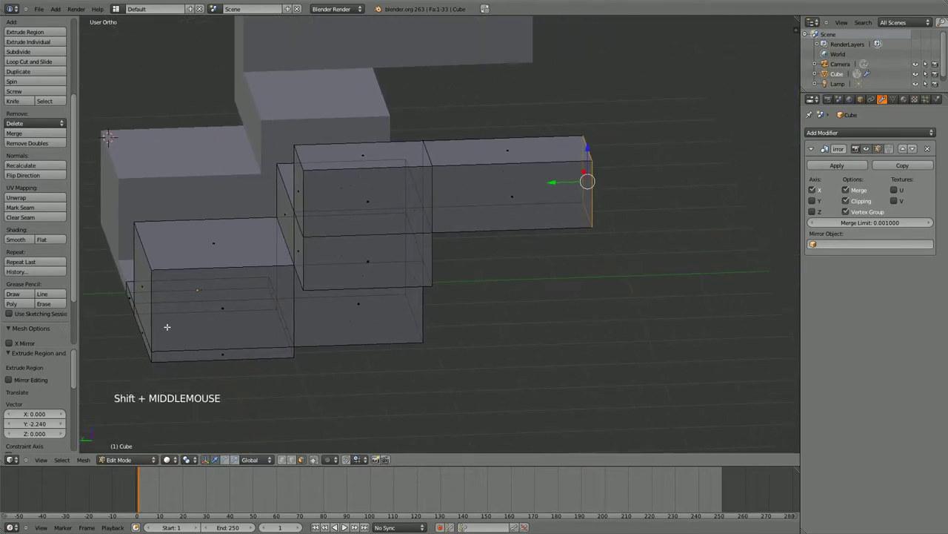
middle_click(220, 323)
middle_click(269, 323)
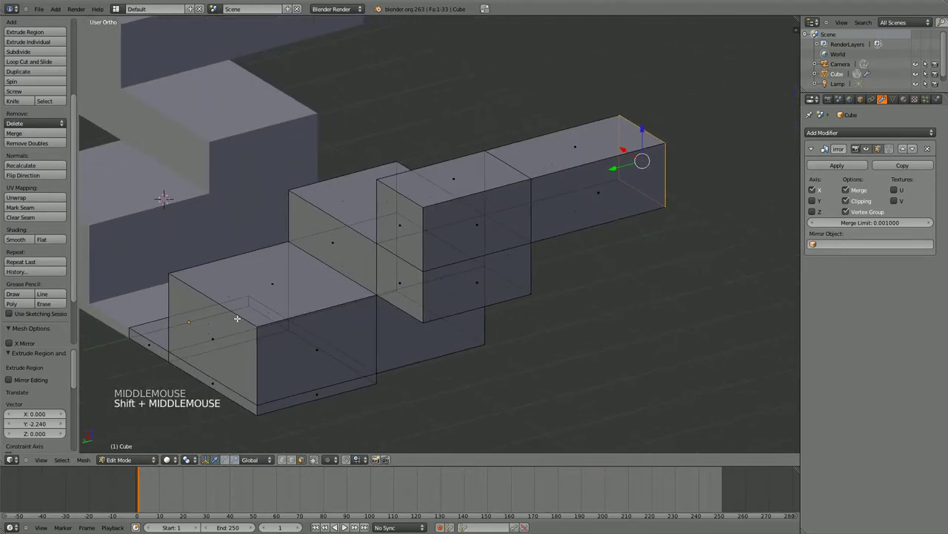
Step: Add a loop cut across the block sections and inspect it from several angles
left_click(18, 66)
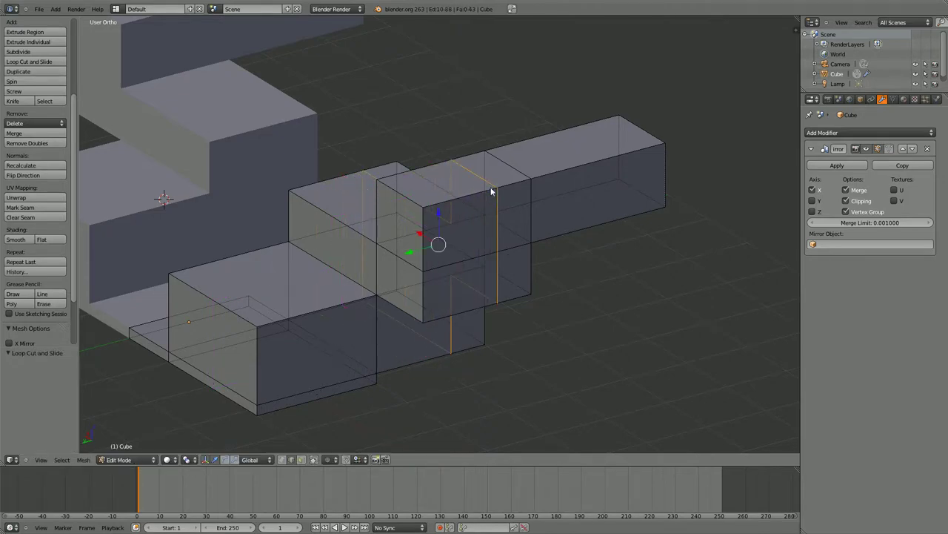
middle_click(502, 192)
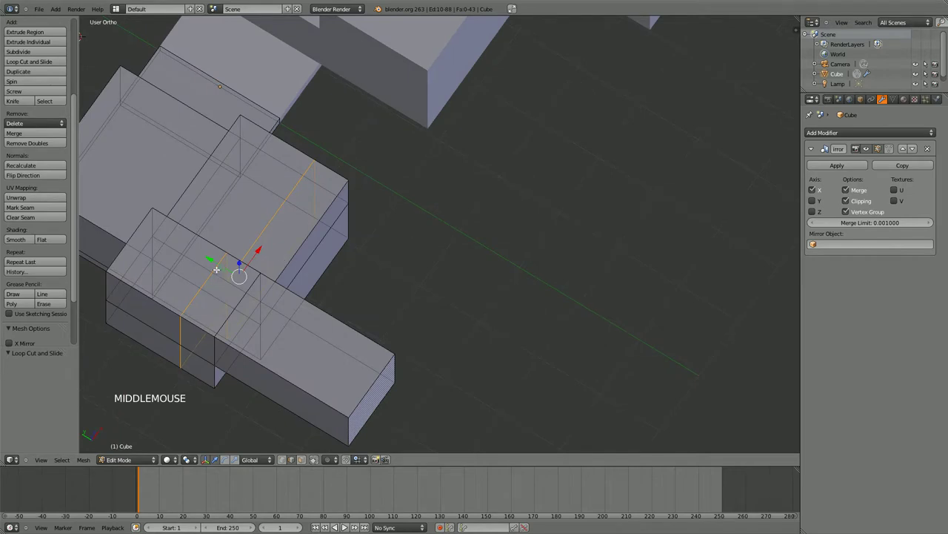
right_click(217, 271)
middle_click(267, 257)
middle_click(348, 240)
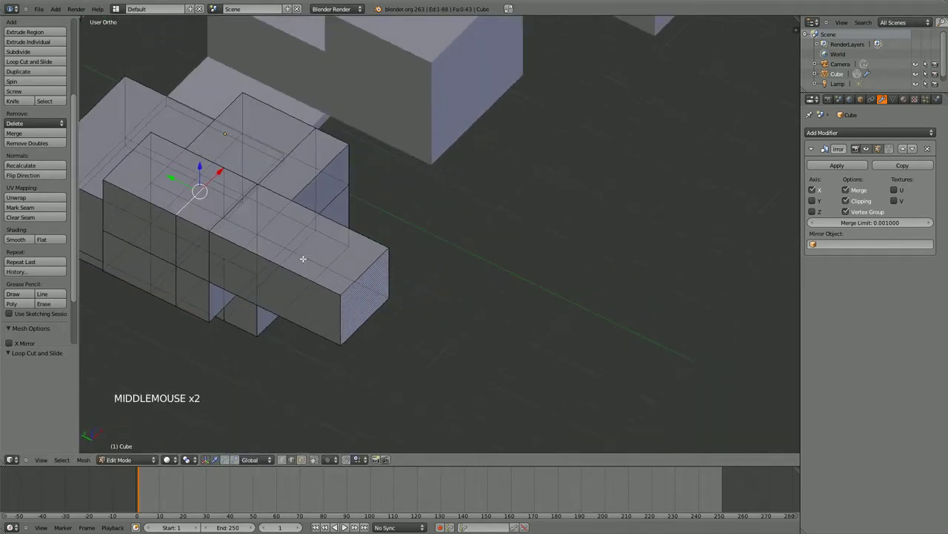
Step: Undo the loop cut and all the extruded blocks back to the three-section slab
key("ctrl+z")
key("ctrl+z")
key("ctrl+z")
key("ctrl+z")
key("ctrl+z")
key("ctrl+z")
key("ctrl+z")
key("ctrl+z")
key("ctrl+z")
key("ctrl+z")
key("ctrl+z")
key("ctrl+z")
key("ctrl+z")
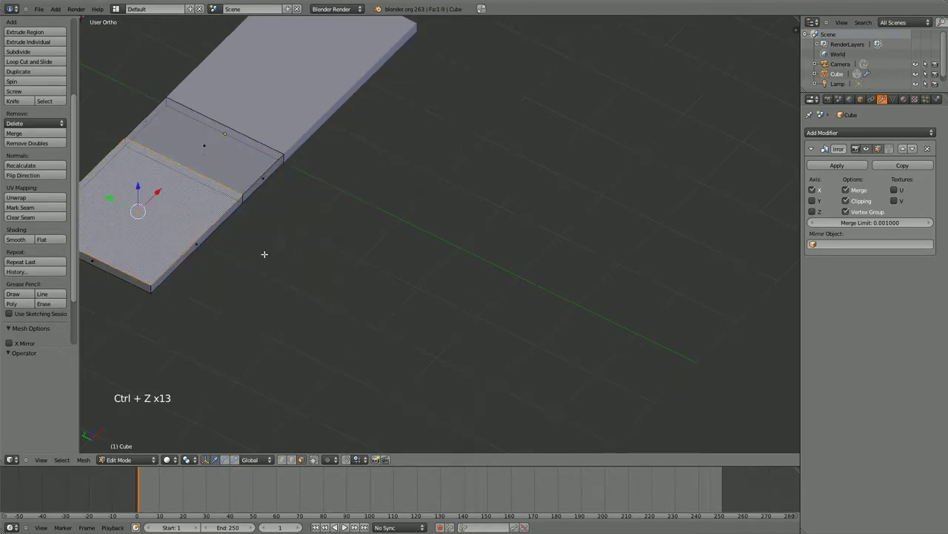
Step: Select the slab's left end face and move it two units outward along X
key("g")
right_click(226, 226)
middle_click(230, 233)
middle_click(336, 234)
middle_click(313, 237)
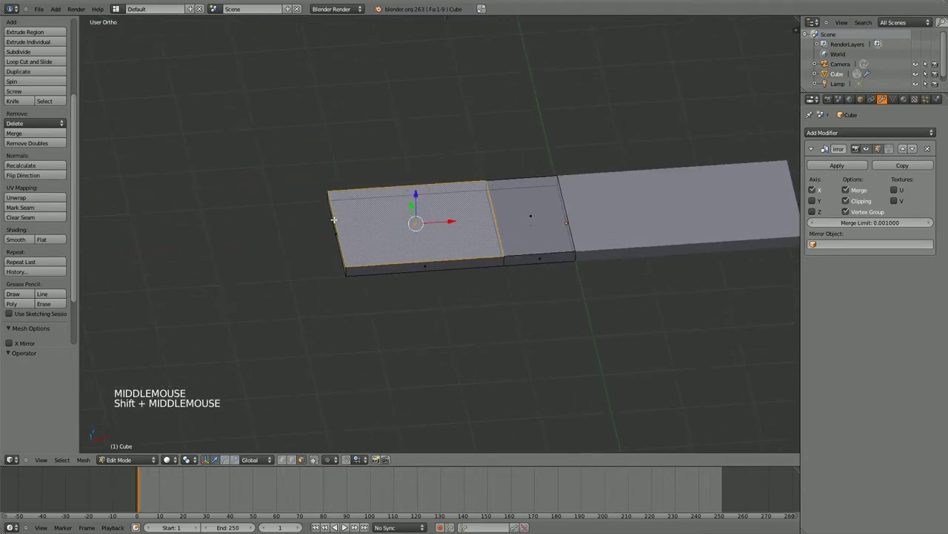
right_click(337, 233)
left_click(361, 226)
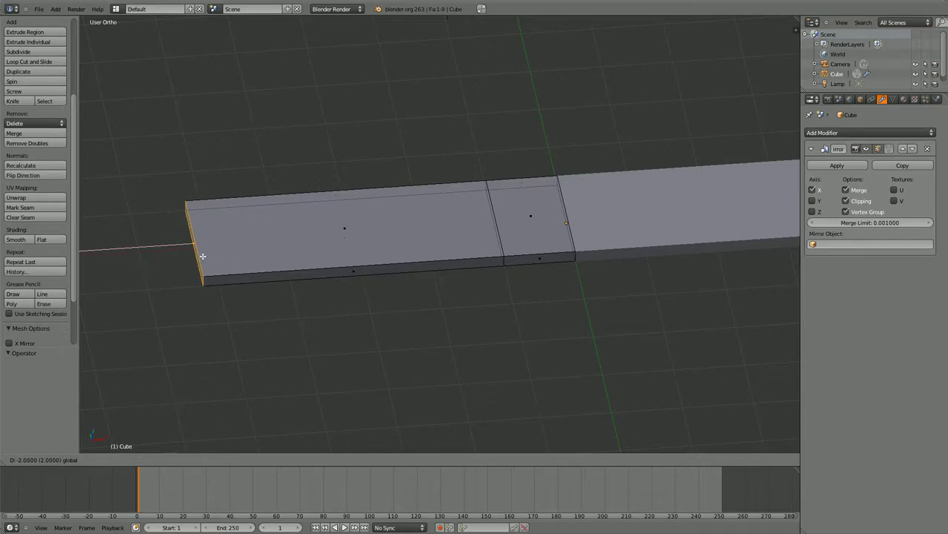
Step: Inspect the whole slab, then extrude the end face into a new section pulled about 1.79 units outward
scroll("down", 3)
middle_click(302, 262)
scroll("down", 3)
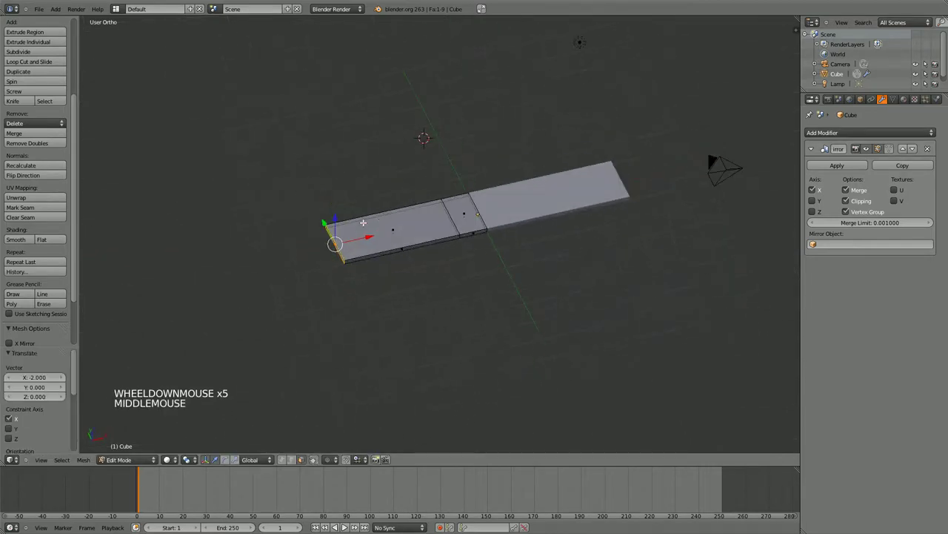
left_click(356, 235)
middle_click(344, 261)
left_click(319, 229)
scroll("down", 3)
middle_click(361, 227)
scroll("up", 3)
scroll("down", 3)
scroll("up", 3)
middle_click(387, 187)
scroll("up", 3)
key("e")
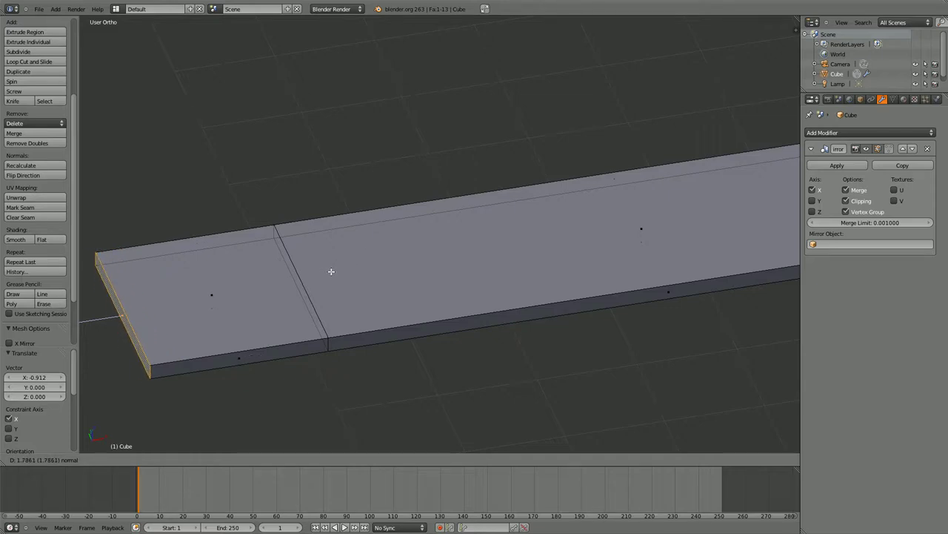
left_click(329, 270)
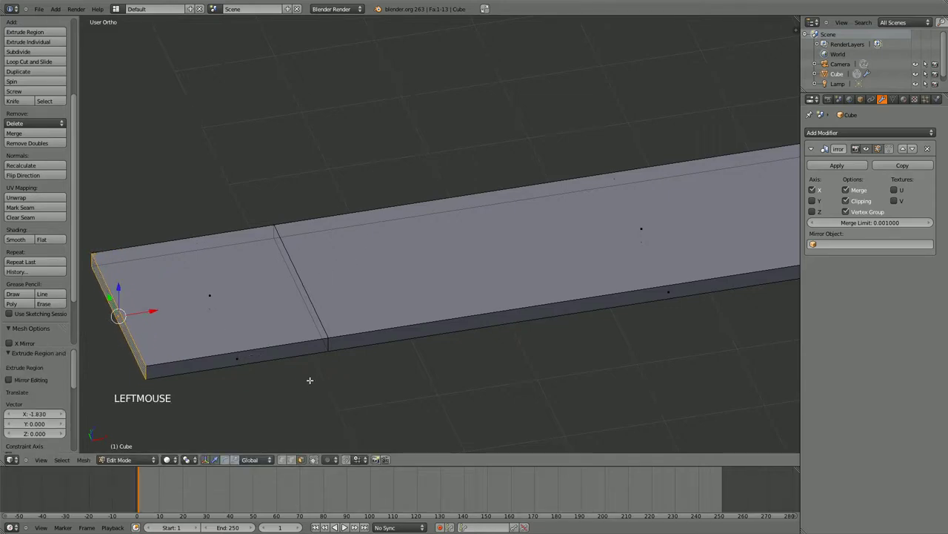
scroll("down", 3)
right_click(280, 280)
middle_click(349, 275)
right_click(378, 320)
key("r")
left_click(482, 272)
middle_click(456, 299)
middle_click(413, 297)
scroll("up", 3)
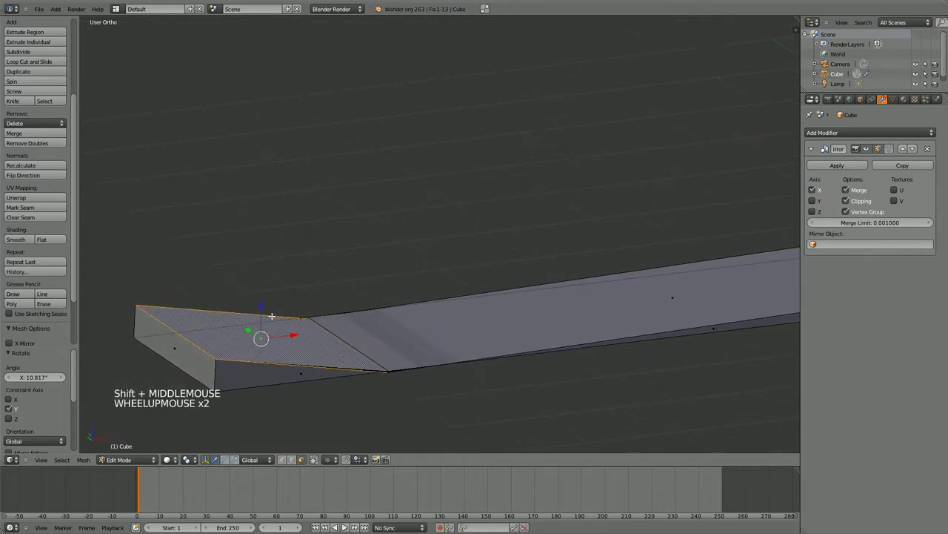
left_click(260, 304)
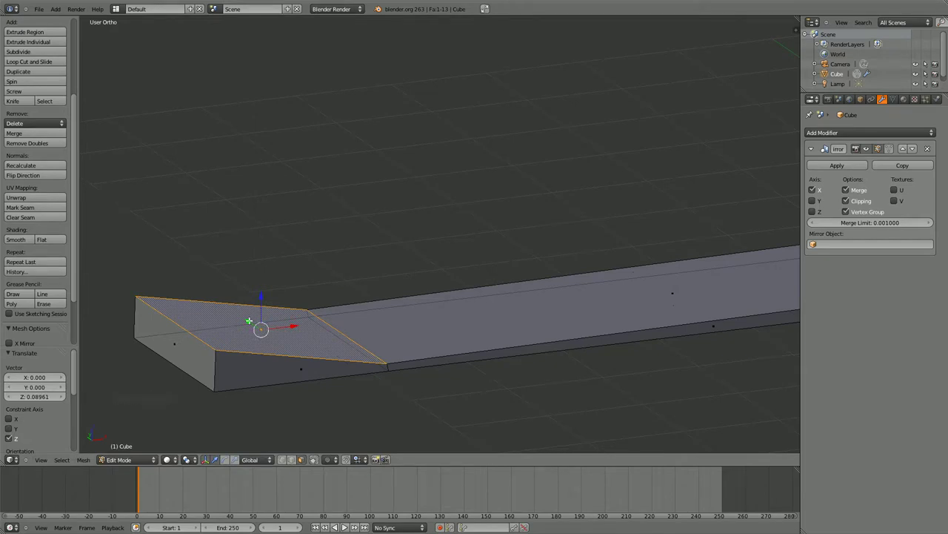
left_click(247, 315)
left_click(303, 320)
key("ctrl+z")
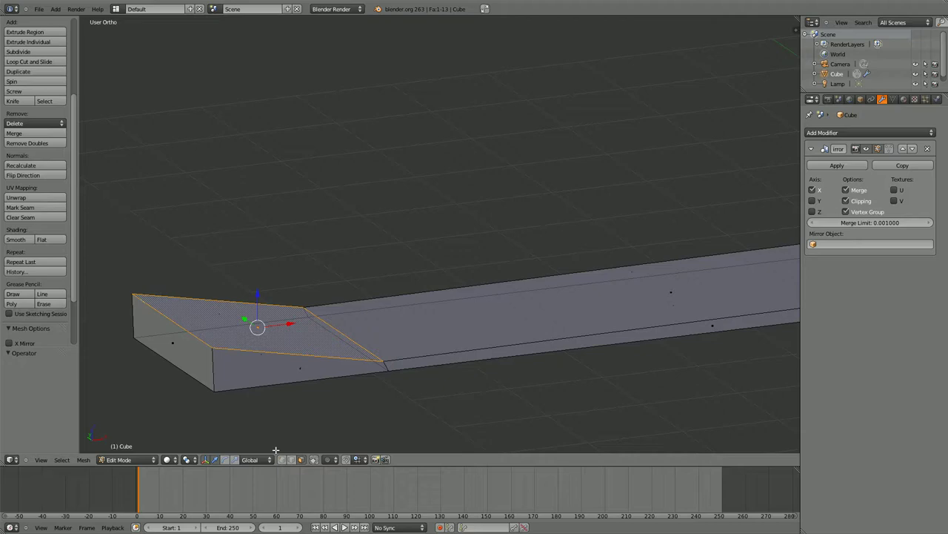
left_click(270, 460)
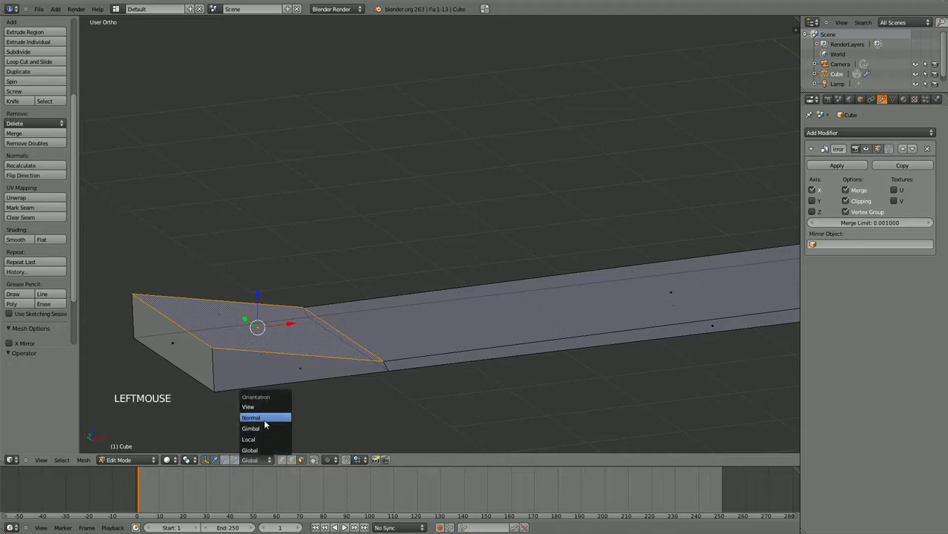
middle_click(284, 347)
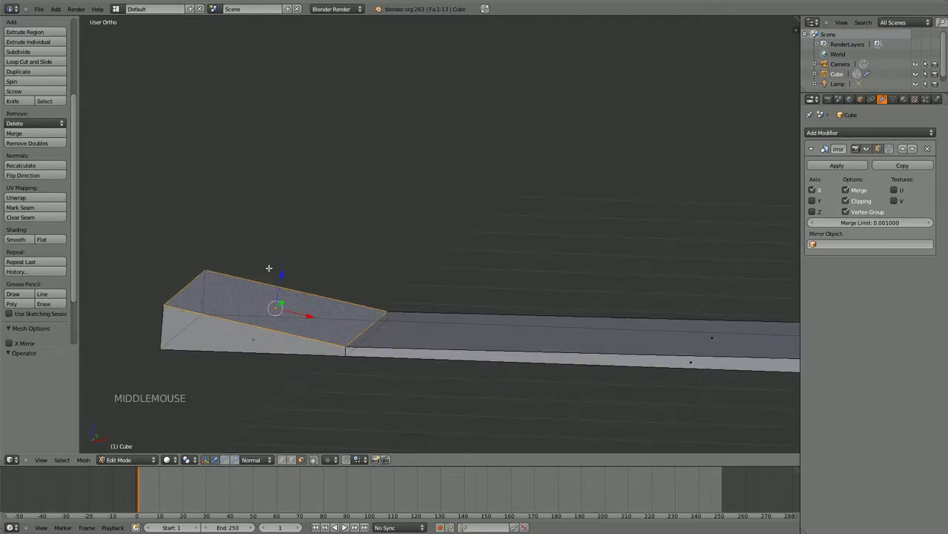
left_click(283, 272)
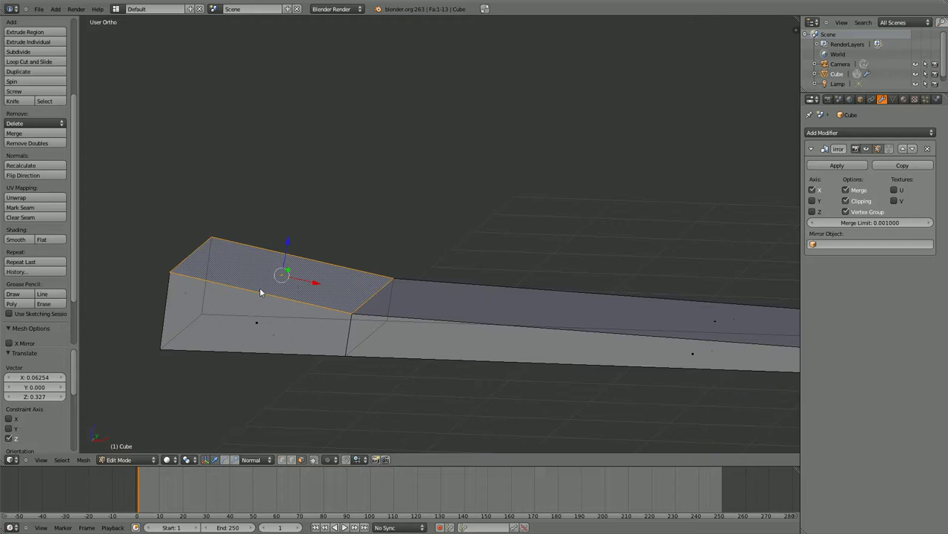
left_click(259, 462)
left_click(259, 461)
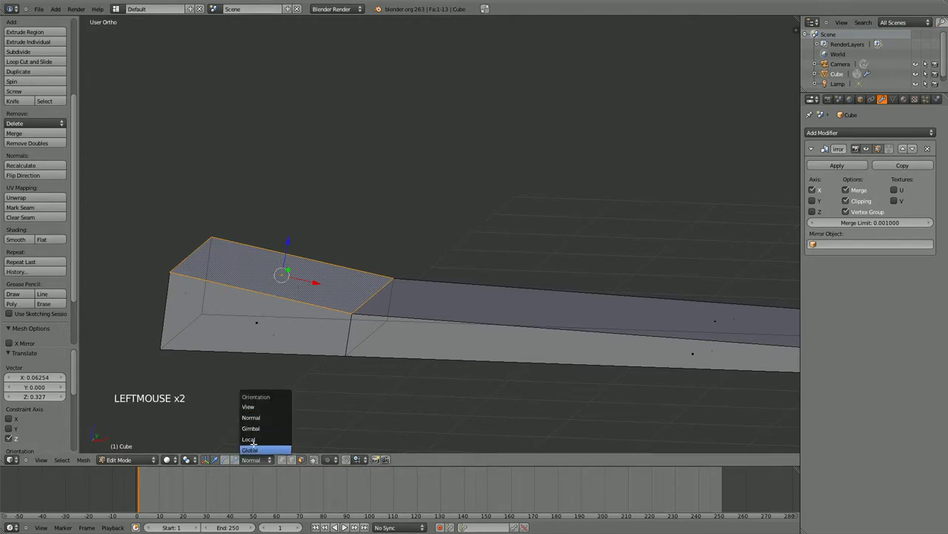
key("ctrl+z")
key("ctrl+z")
key("ctrl+z")
key("ctrl+z")
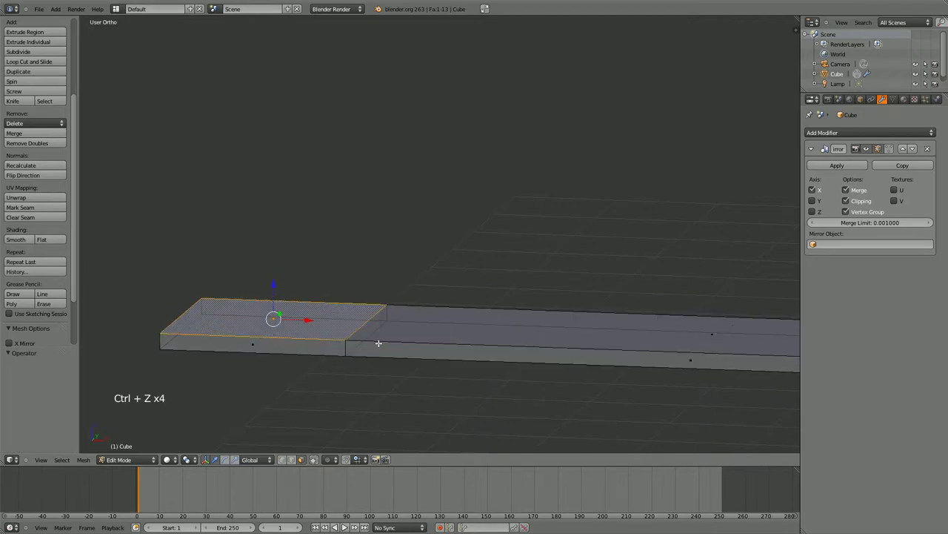
scroll("down", 3)
scroll("up", 3)
middle_click(378, 350)
Step: Extrude the slab's end square about 1.94 units up along Z into a tall block
scroll("up", 3)
scroll("down", 3)
middle_click(443, 293)
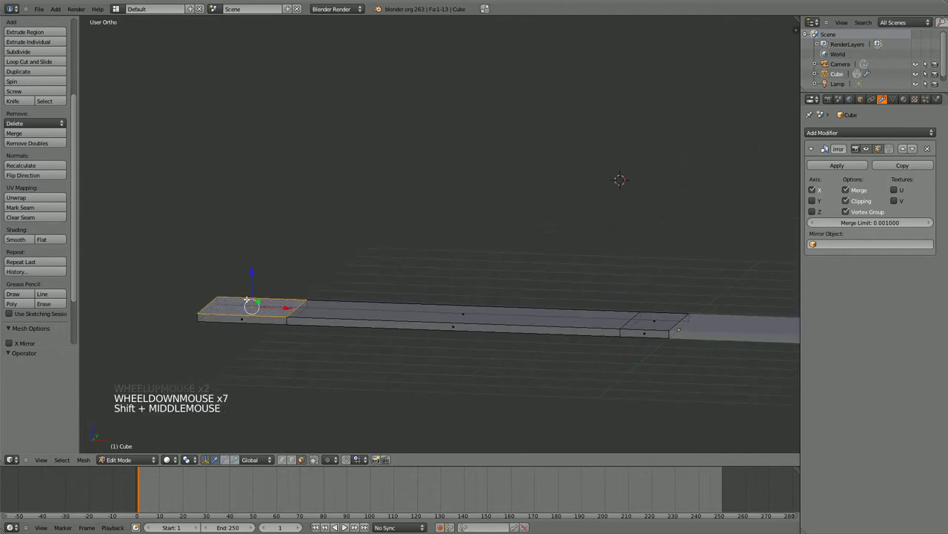
scroll("down", 3)
scroll("up", 3)
middle_click(368, 273)
scroll("up", 3)
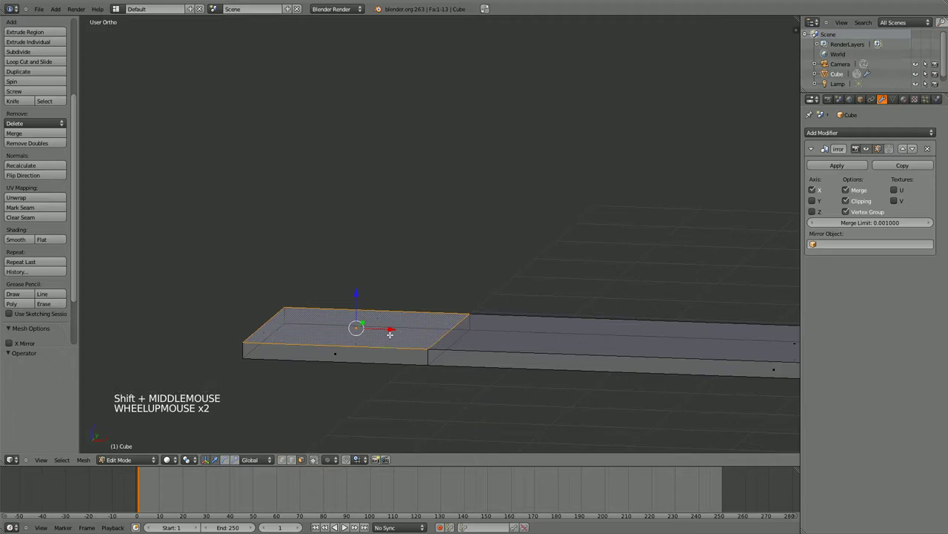
key("e")
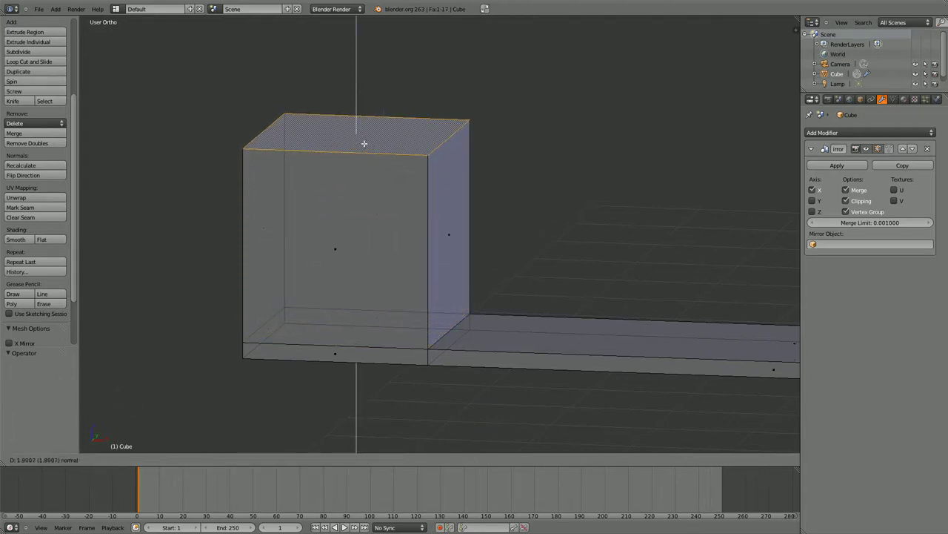
left_click(372, 144)
Step: Switch to the front view to look straight at the tall block
scroll("down", 3)
scroll("up", 3)
left_click(411, 161)
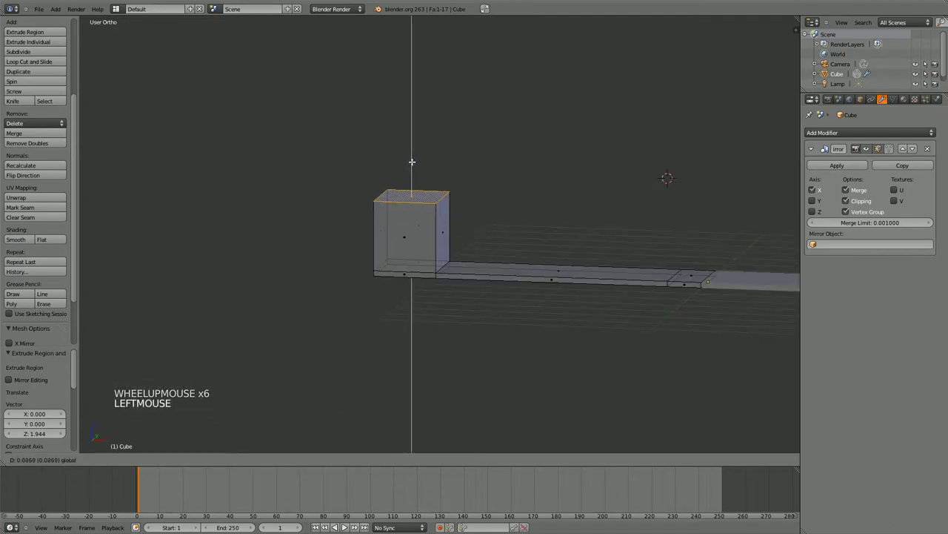
scroll("down", 3)
scroll("up", 3)
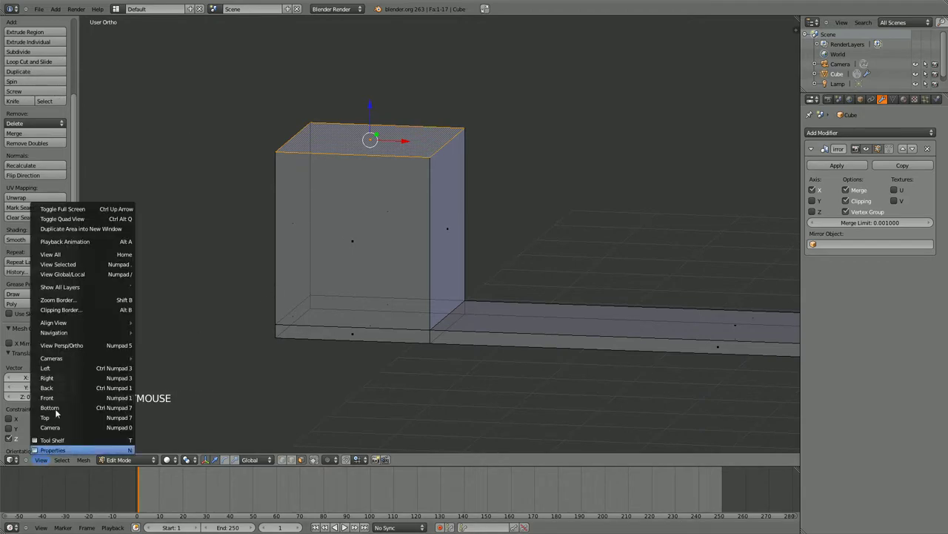
Step: Draw a freehand grease-pencil outline of an I-beam rail profile over the tall block
left_click(57, 393)
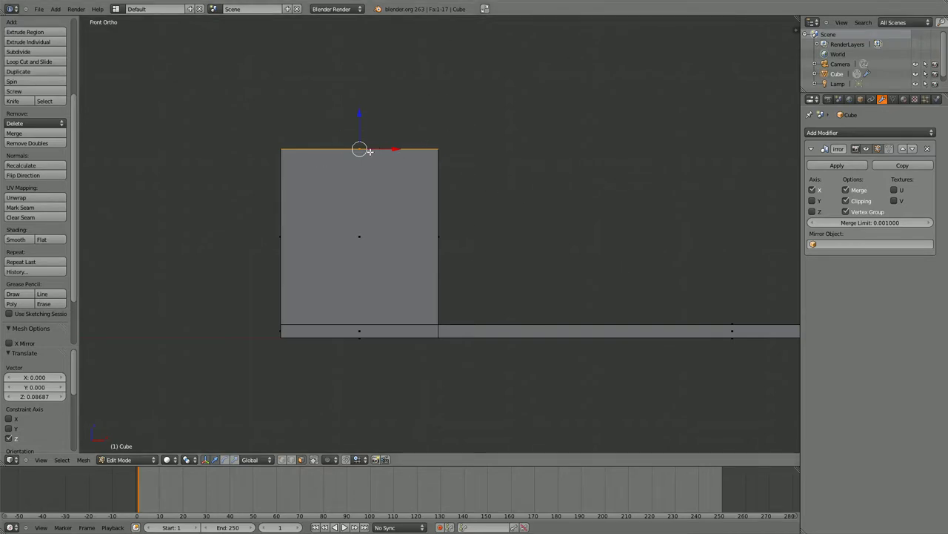
key("d")
key("d")
key("d")
left_click(361, 145)
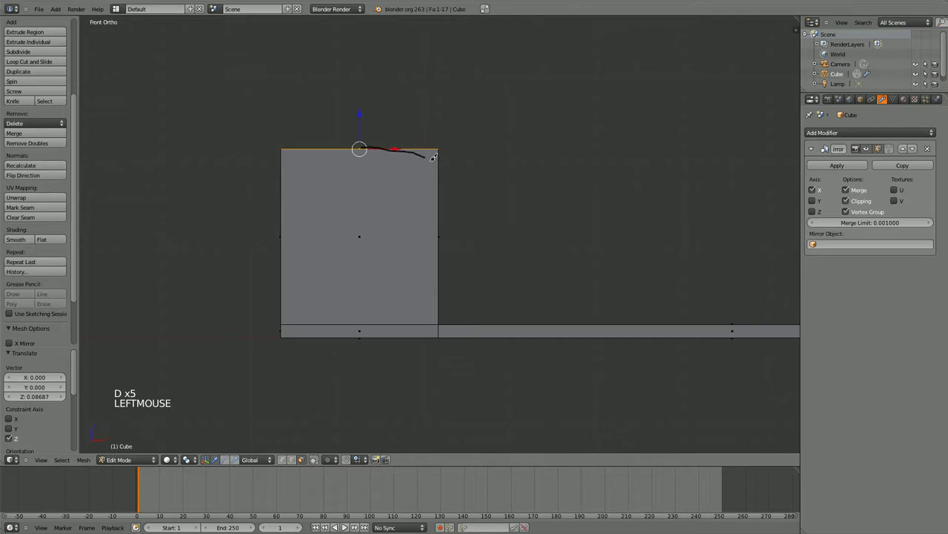
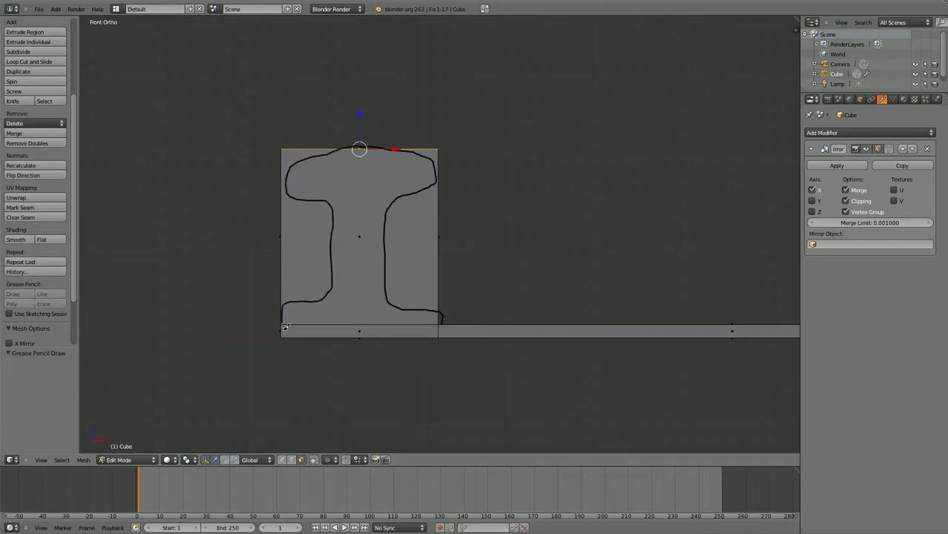
key("d")
key("d")
key("d")
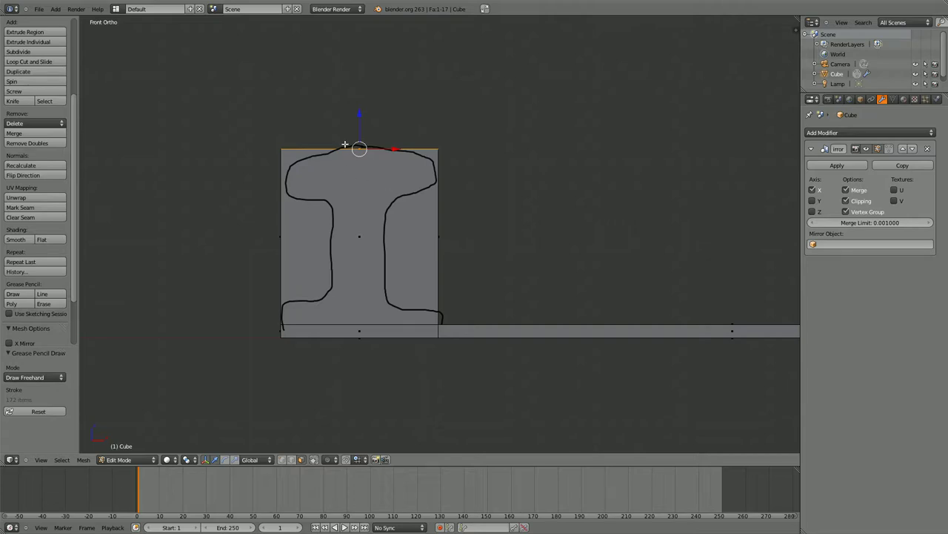
Step: Cut several horizontal edge loops across the tall block with Loop Cut and Slide
left_click(23, 63)
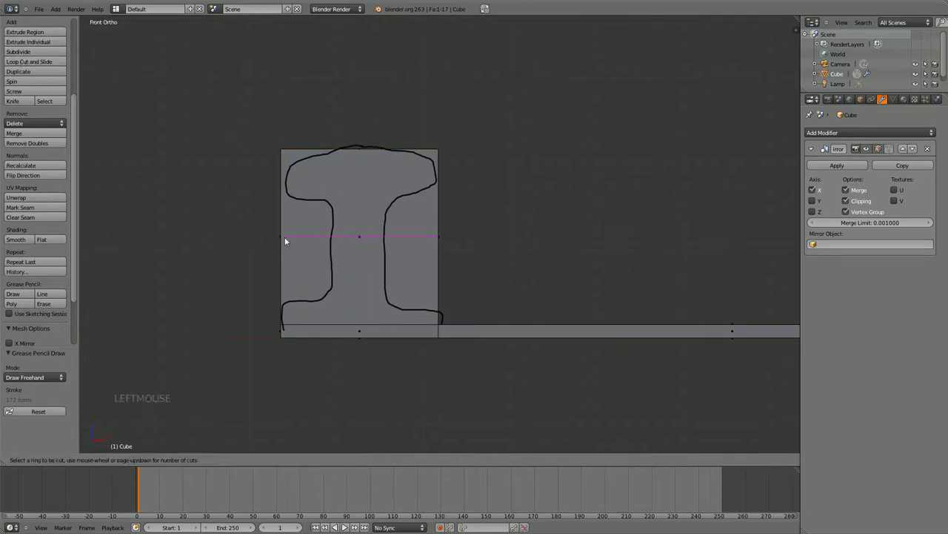
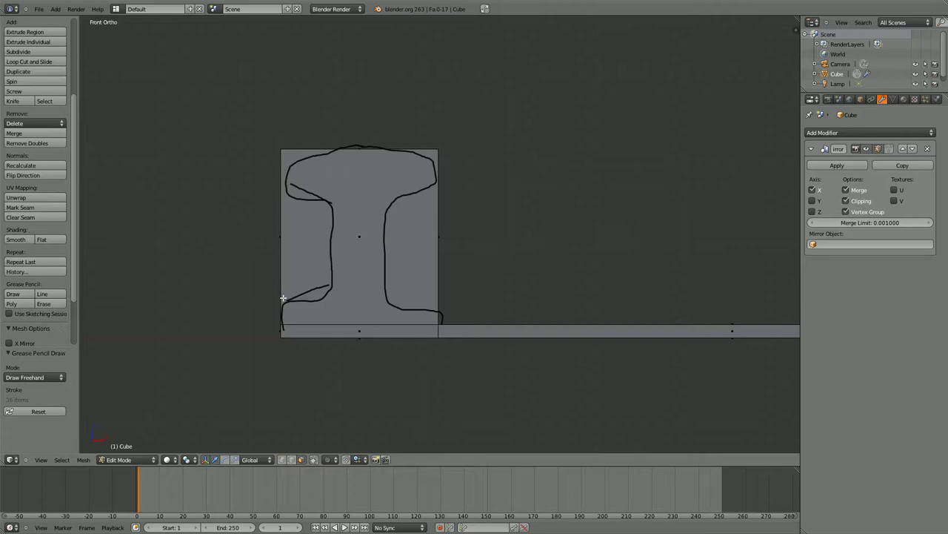
left_click(56, 66)
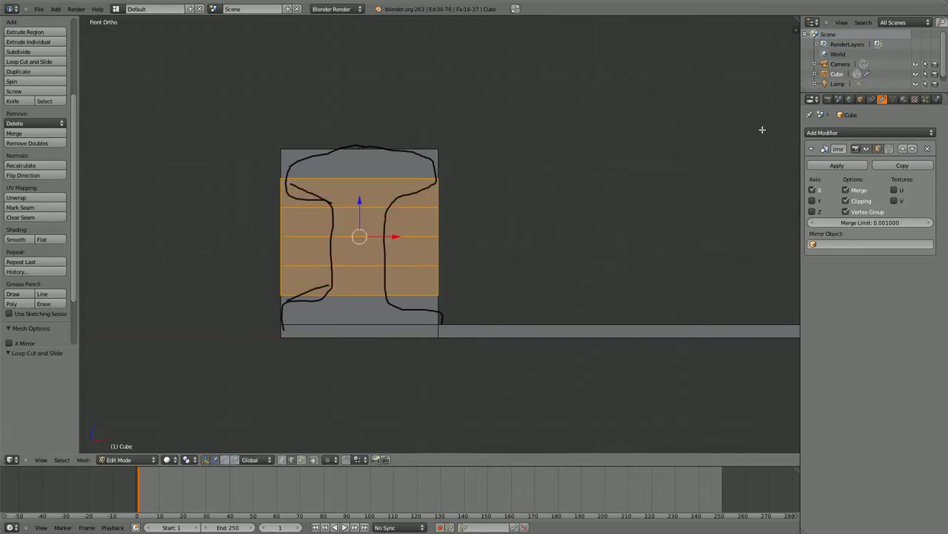
Step: Delete the Grease Pencil layer holding the rail-profile sketch from the N panel
key("n")
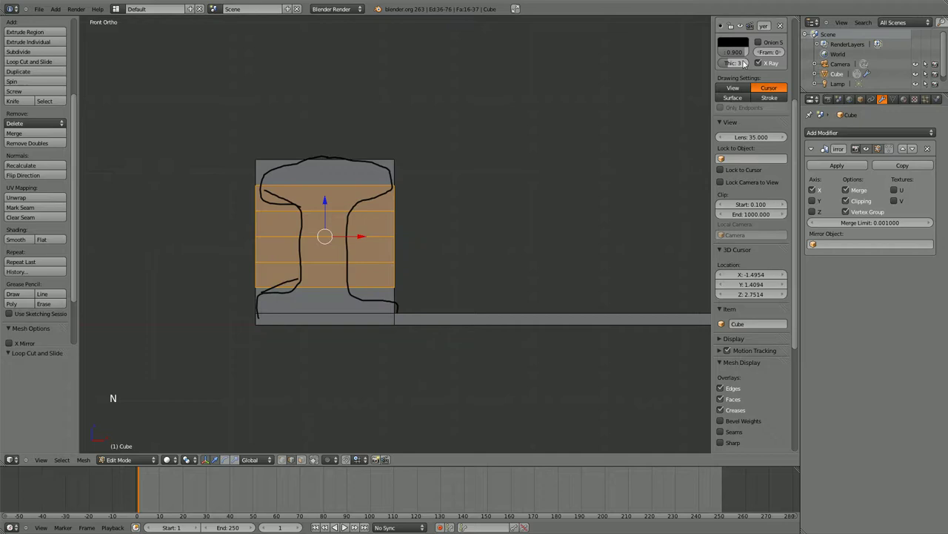
scroll("up", 3)
scroll("down", 3)
scroll("up", 3)
left_click(786, 71)
Step: Select the block's uppermost edge loop, just under the top face, for repositioning
key("n")
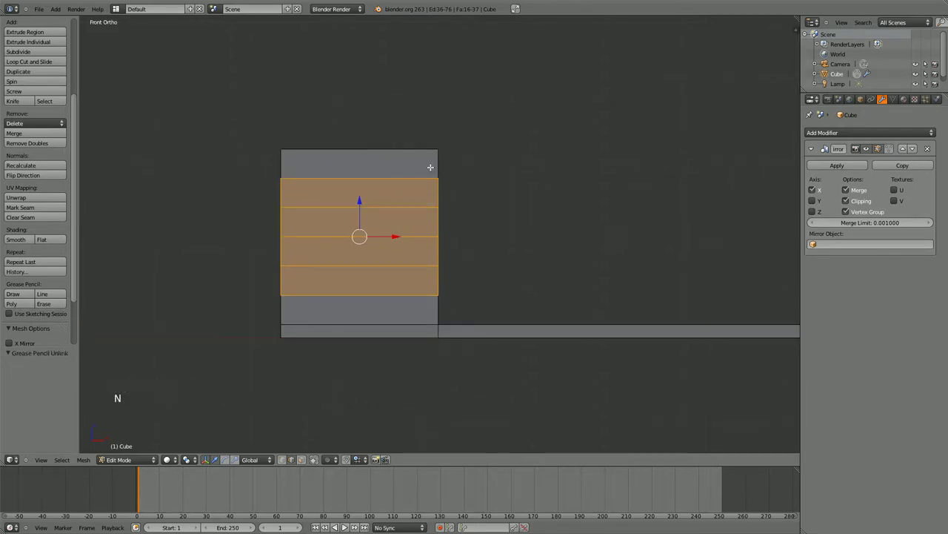
right_click(417, 174)
key("b")
right_click(292, 149)
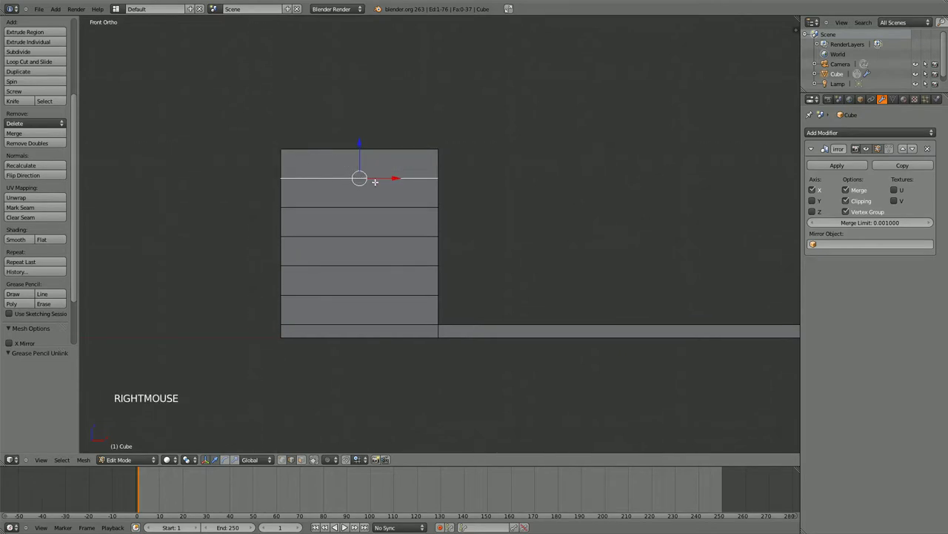
middle_click(476, 180)
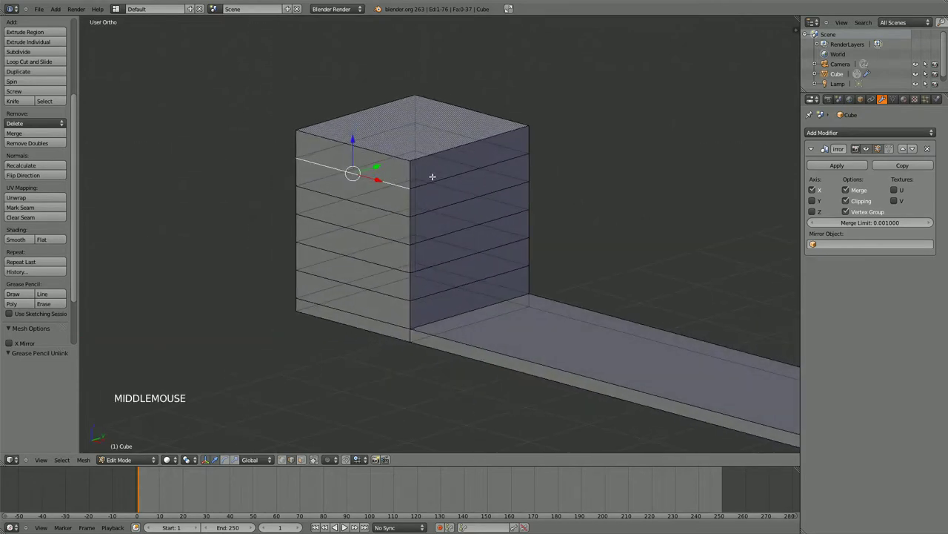
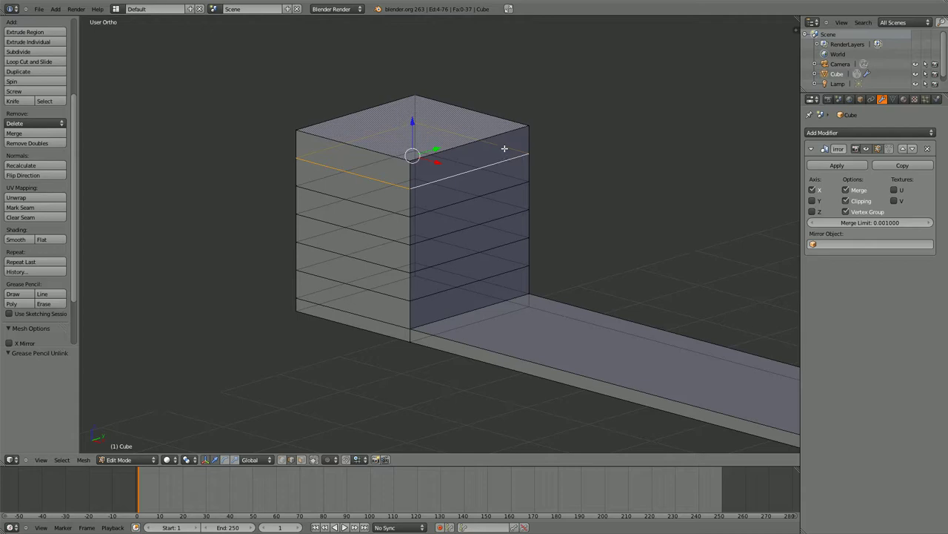
right_click(505, 159)
right_click(508, 161)
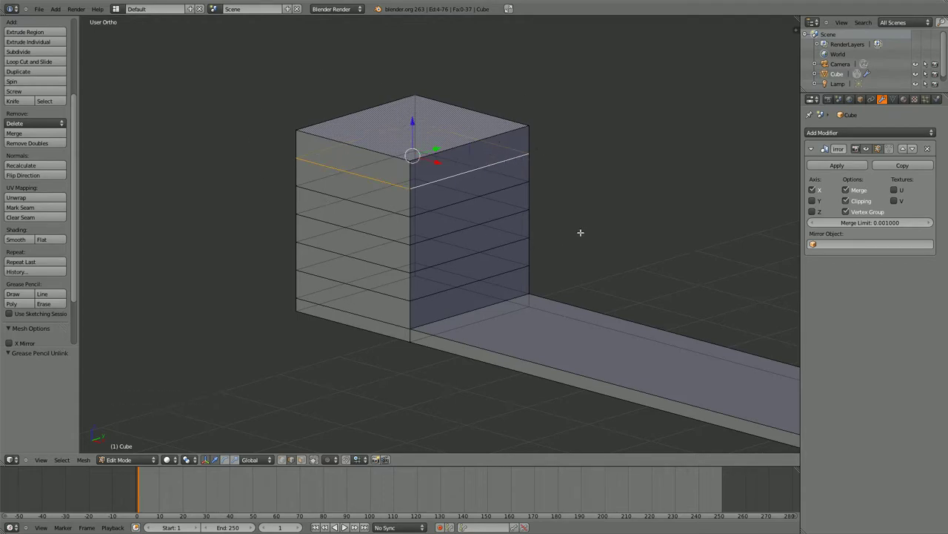
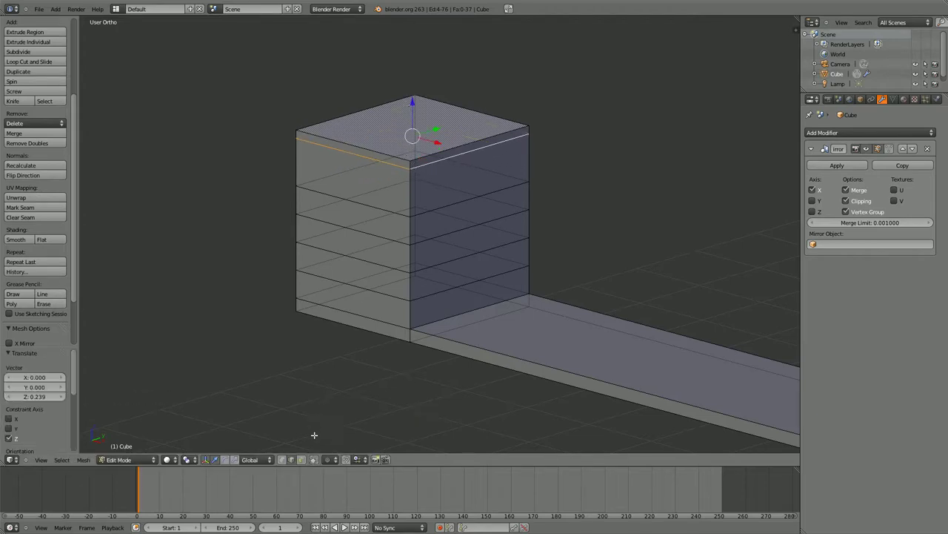
Step: Select the block's top face and trial-scale it several times, cancelling each attempt
left_click(307, 460)
right_click(412, 125)
key("s")
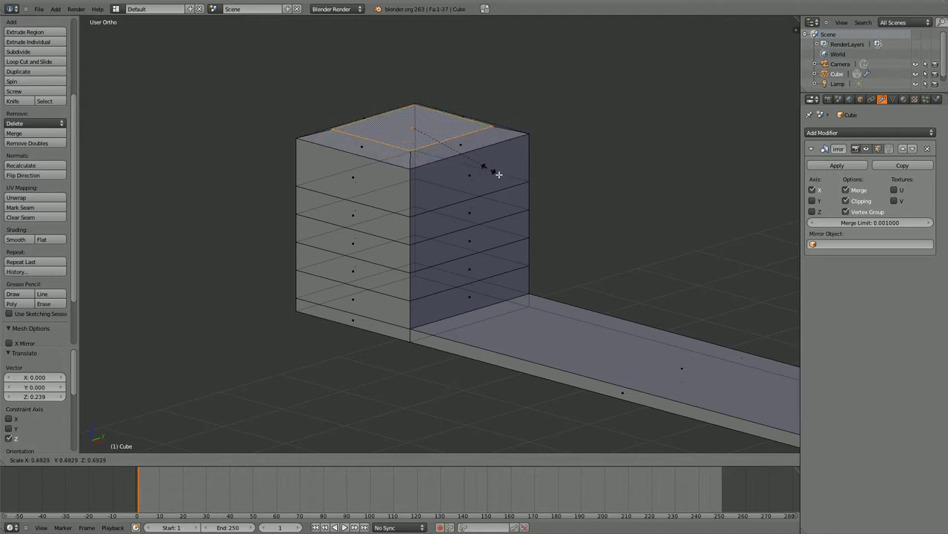
right_click(529, 179)
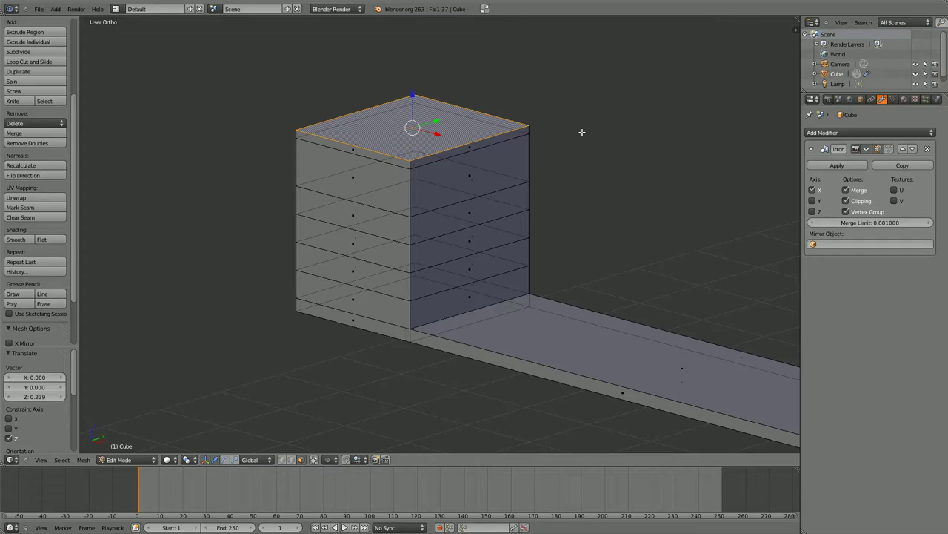
key("s")
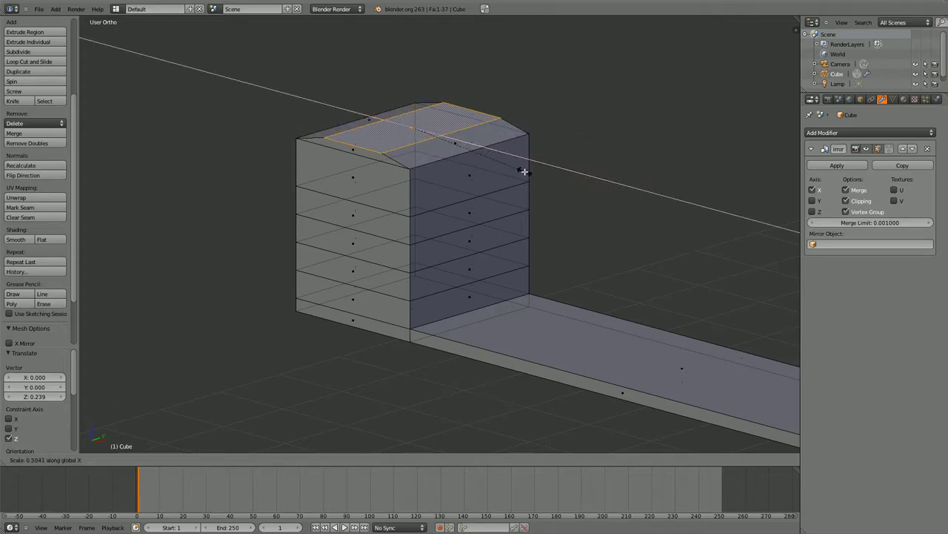
right_click(530, 170)
key("s")
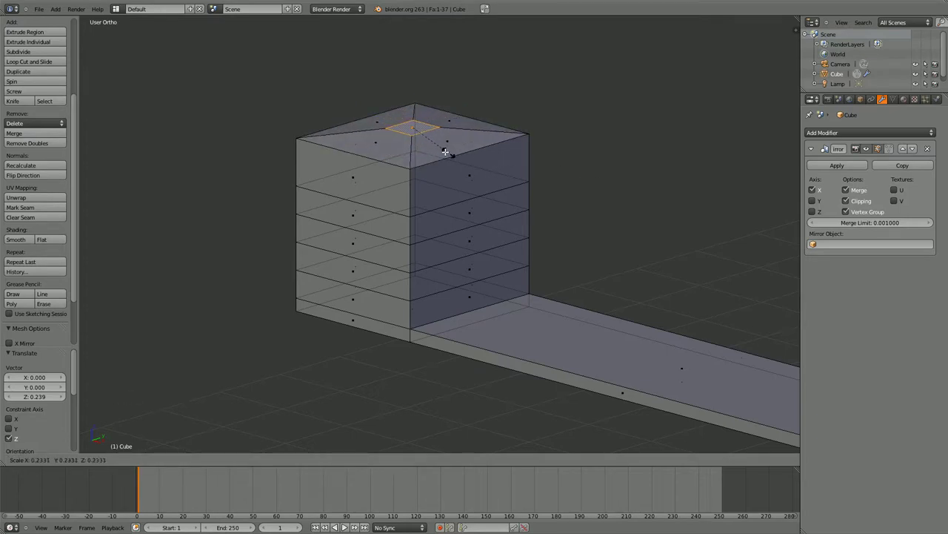
right_click(556, 178)
key("s")
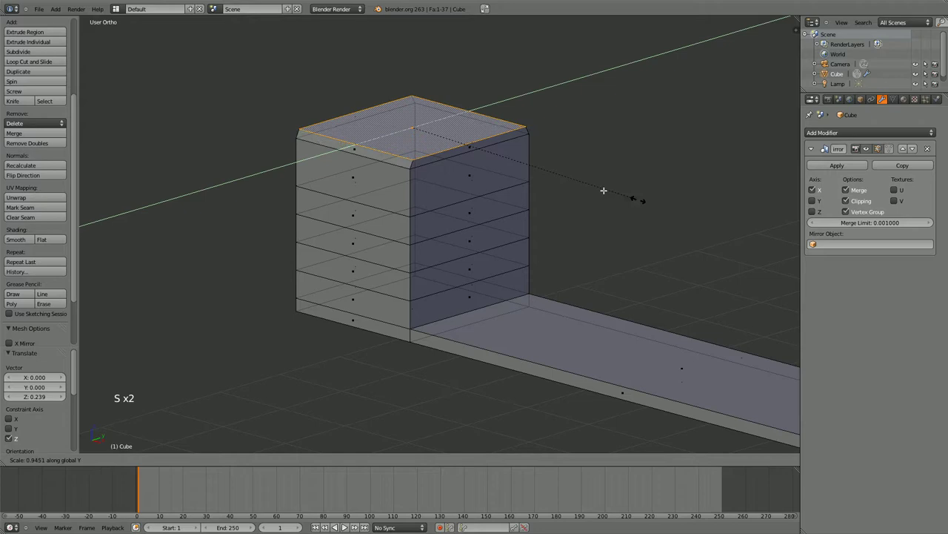
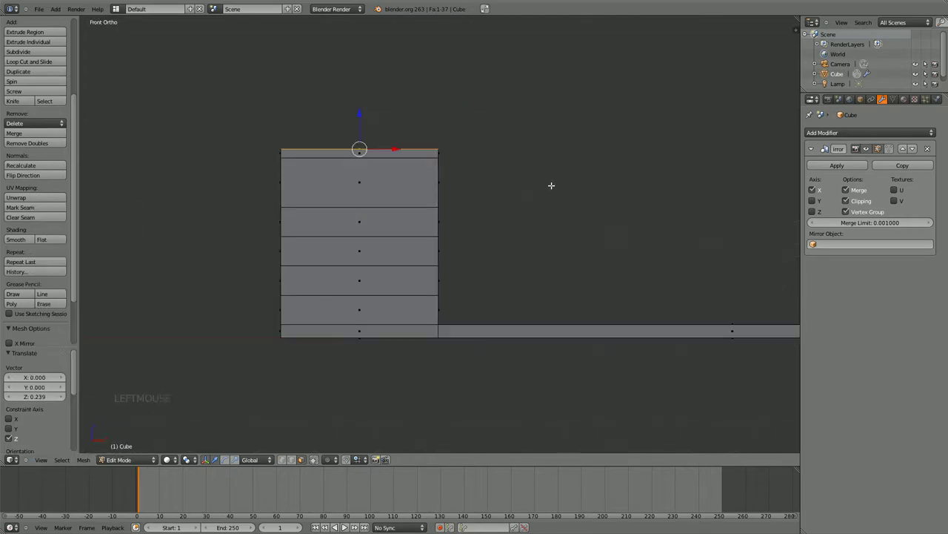
Step: Scale the top face down along X in front view to form a shallow ridge
key("s")
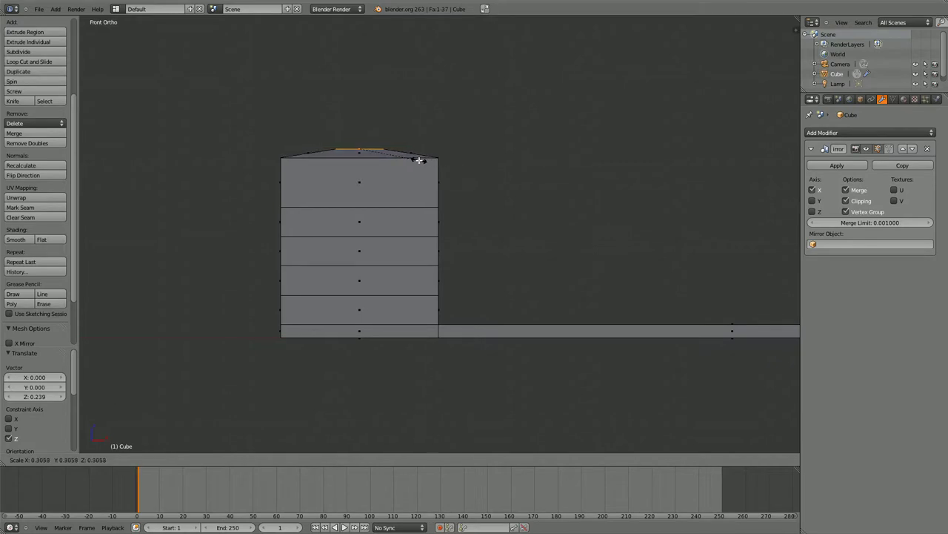
right_click(422, 157)
key("s")
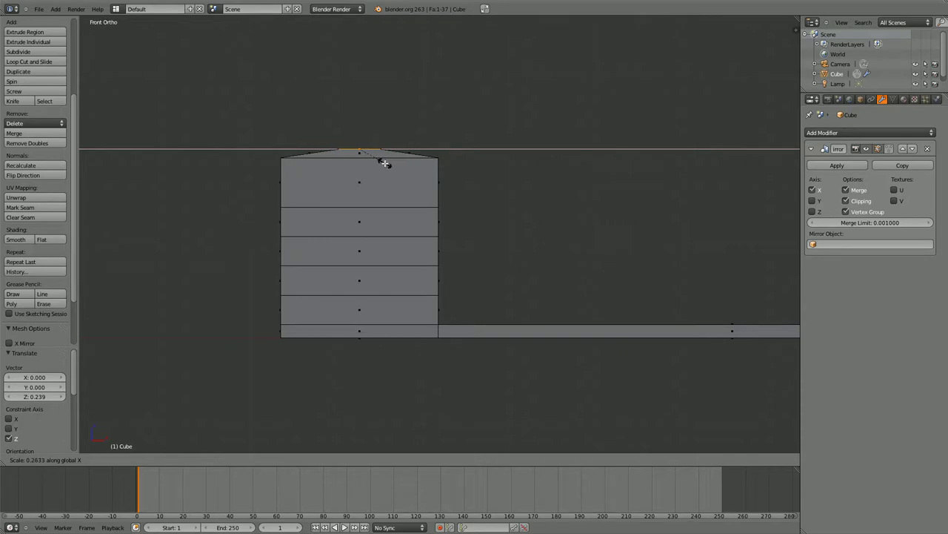
left_click(391, 161)
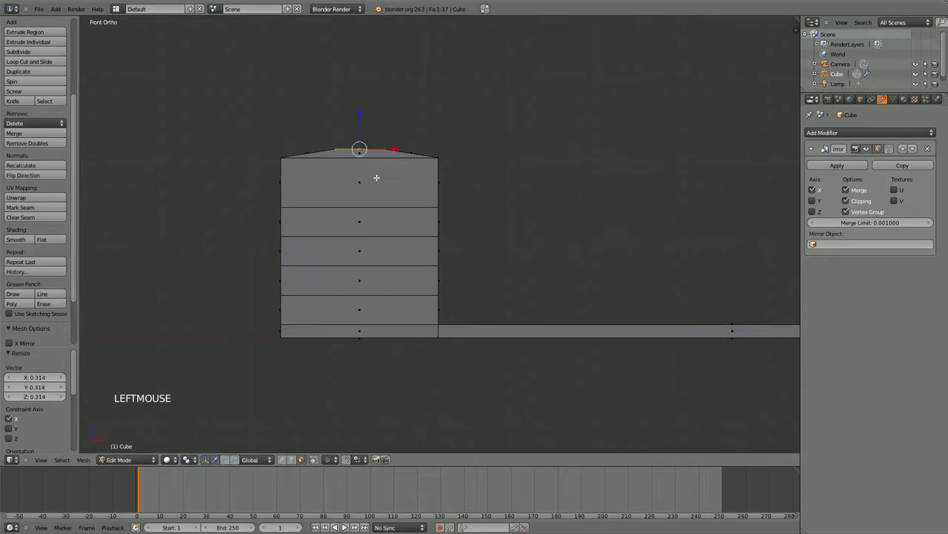
Step: In front view, raise the upper edge ring about 0.26 units toward the roof, cancelling a trial scale
middle_click(422, 160)
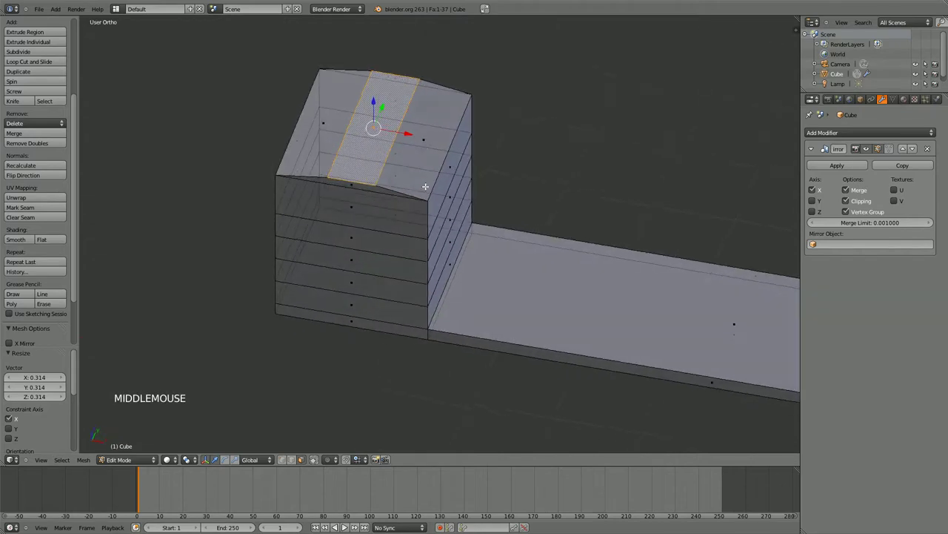
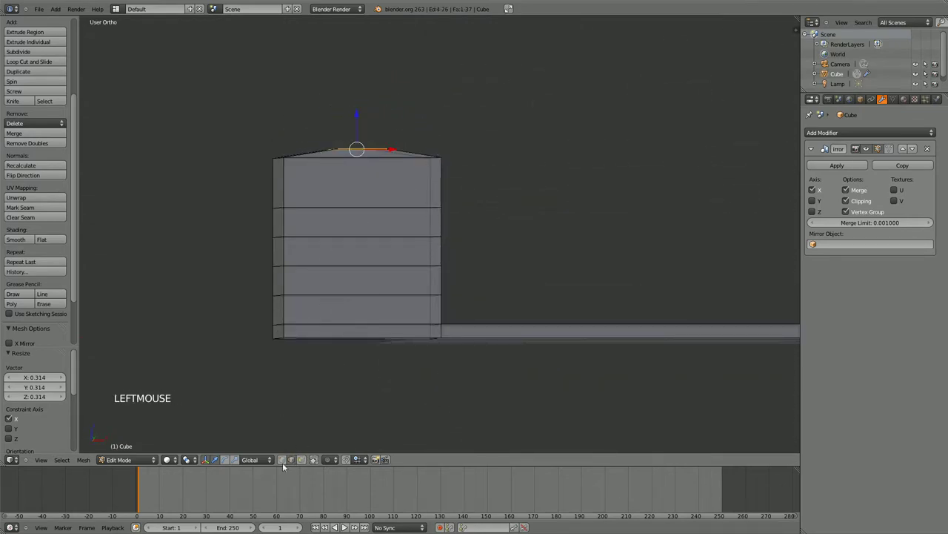
left_click(48, 464)
left_click(130, 389)
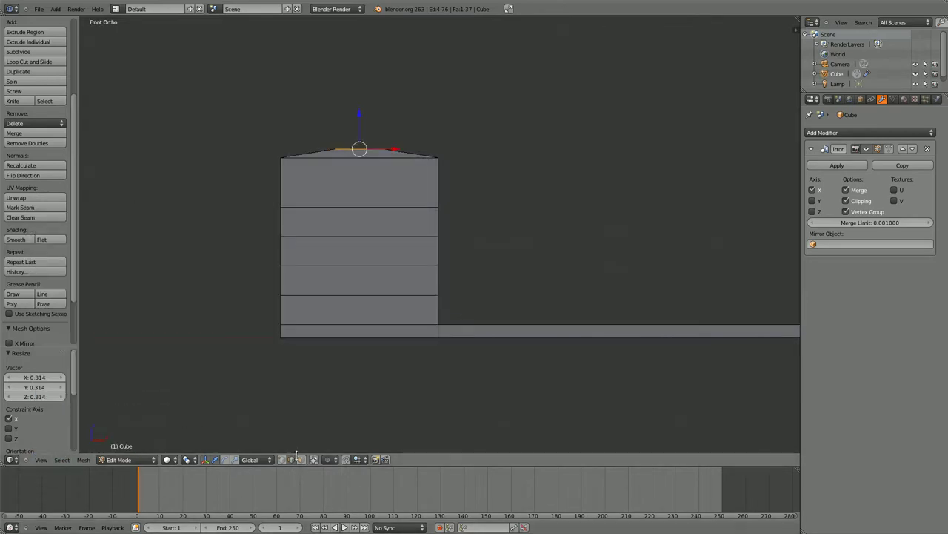
right_click(350, 205)
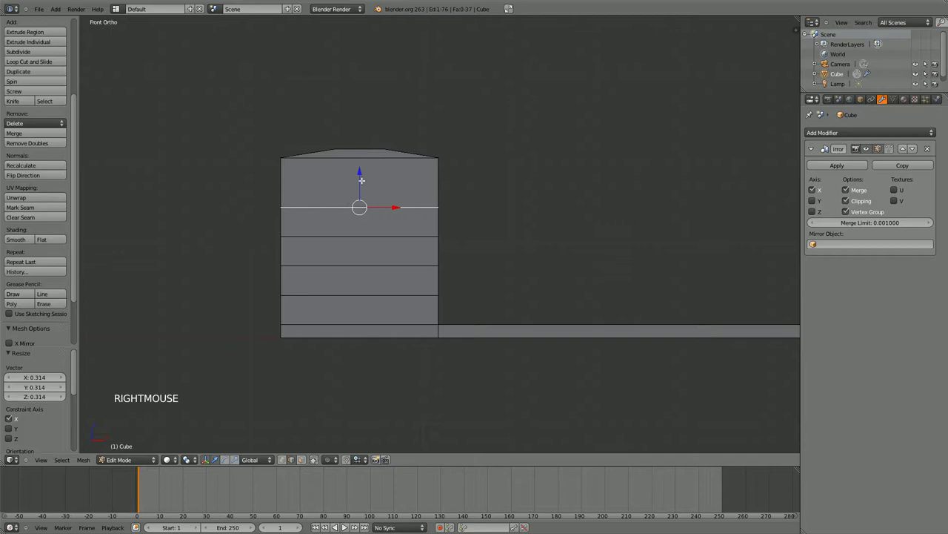
left_click(359, 171)
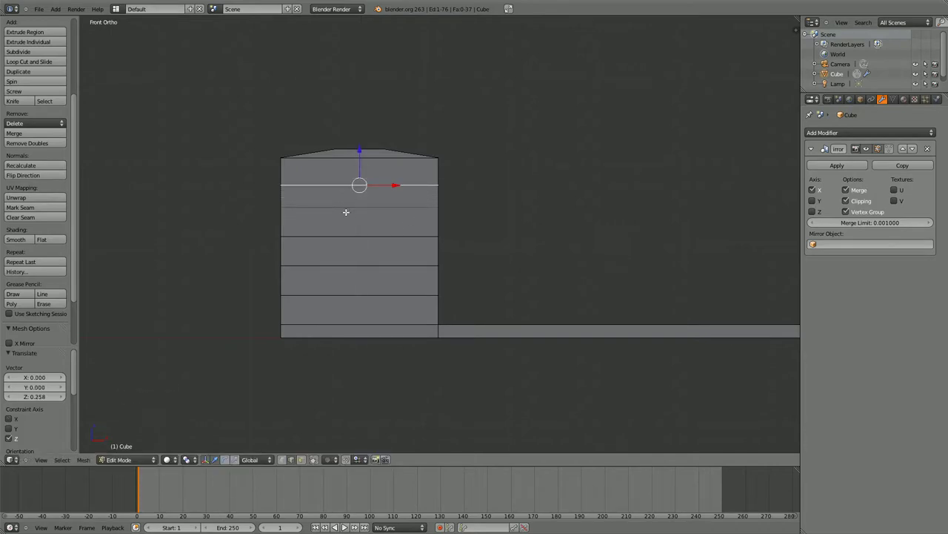
key("s")
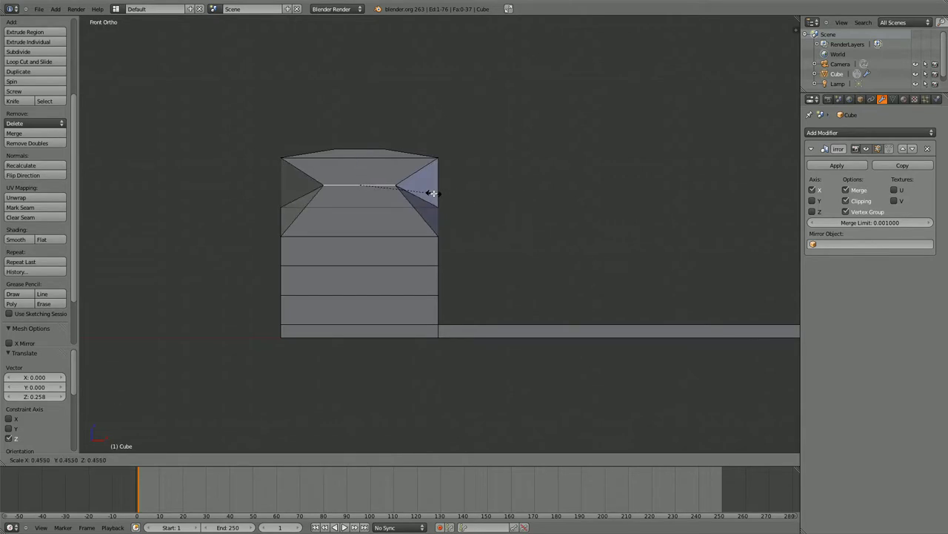
right_click(445, 187)
Step: Undo the last move and pick horizontal edge rings on the block in front view
middle_click(484, 172)
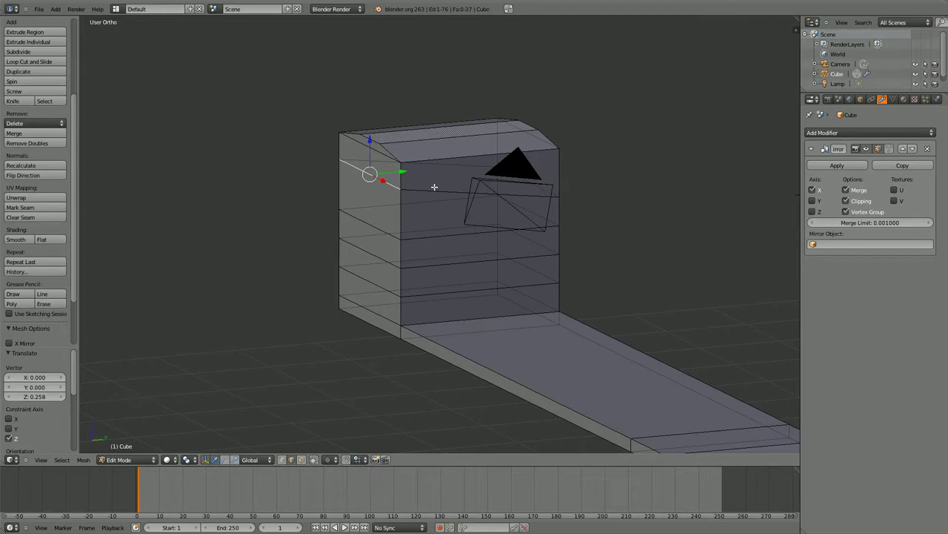
key("ctrl+z")
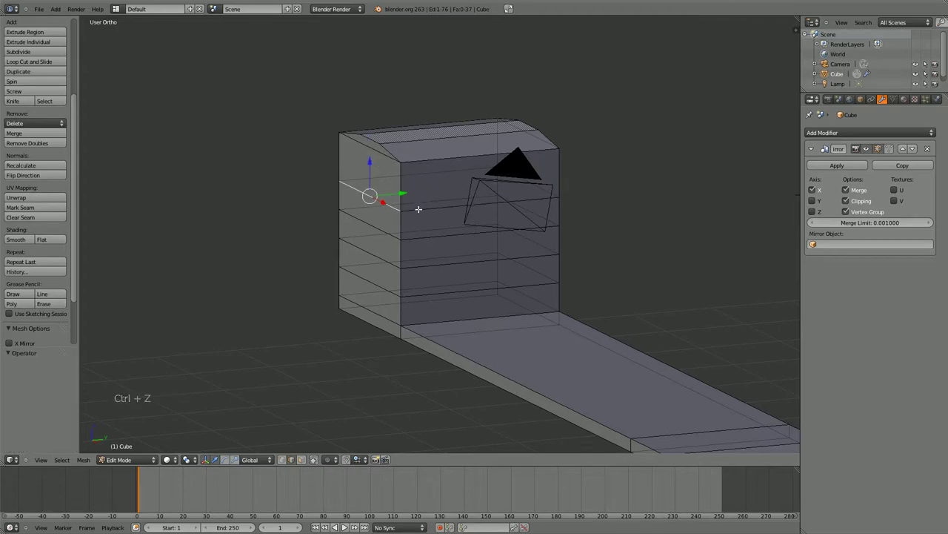
right_click(386, 175)
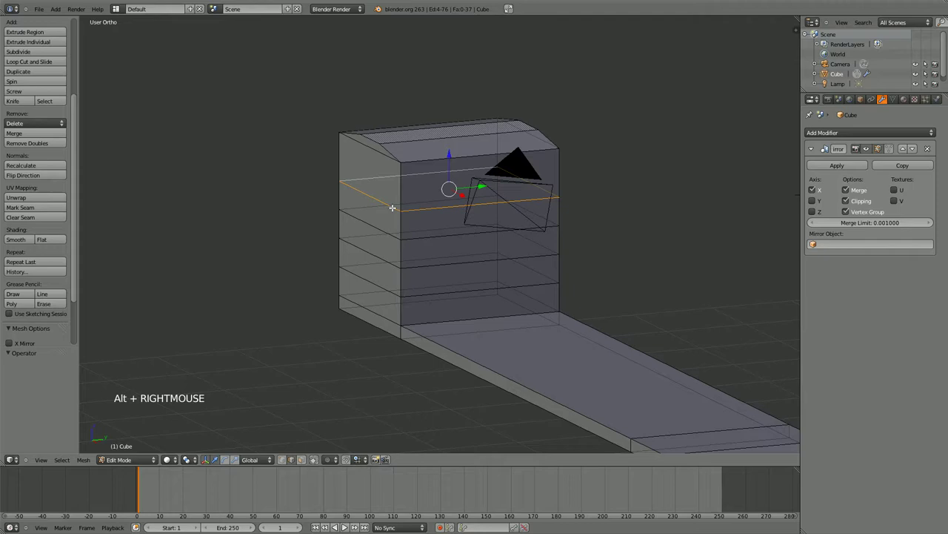
right_click(391, 199)
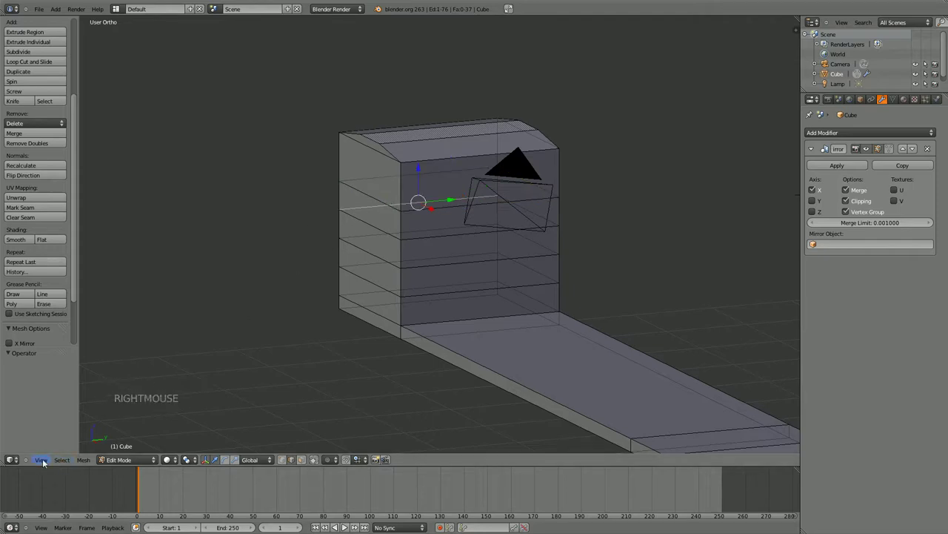
left_click(65, 397)
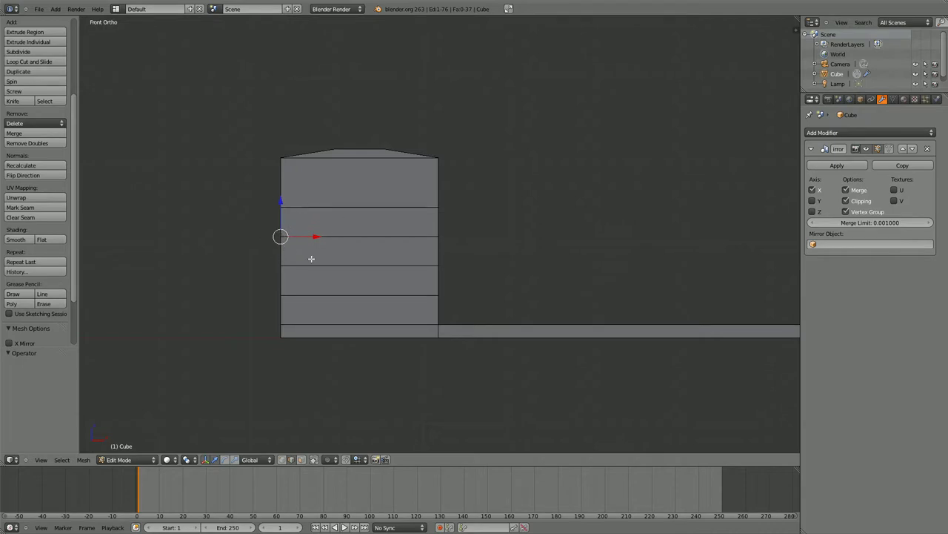
Step: Toggle select-all off, on and off again, then begin a box selection
key("a")
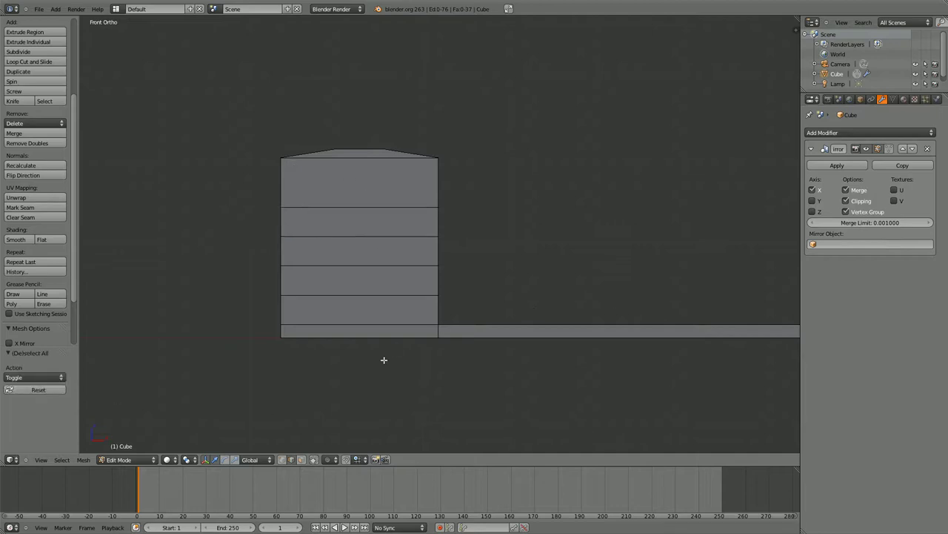
key("a")
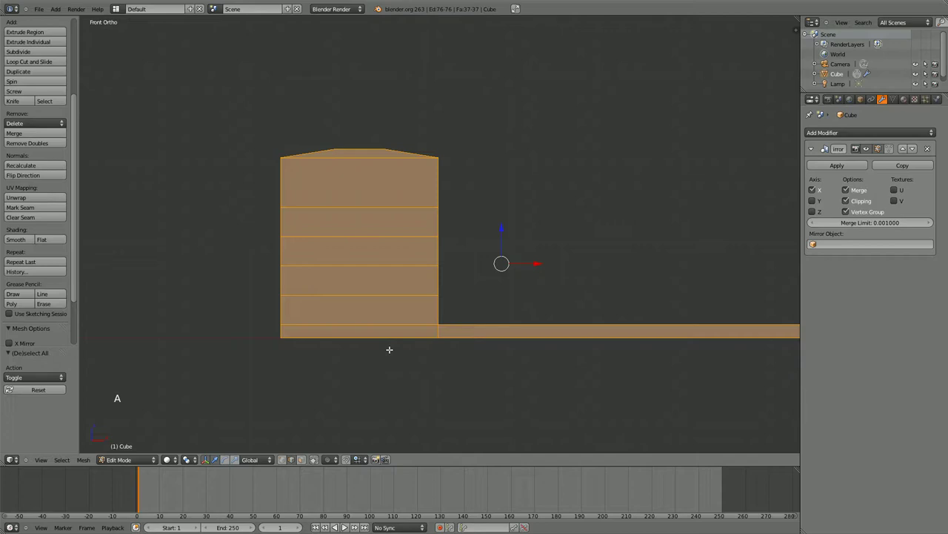
key("a")
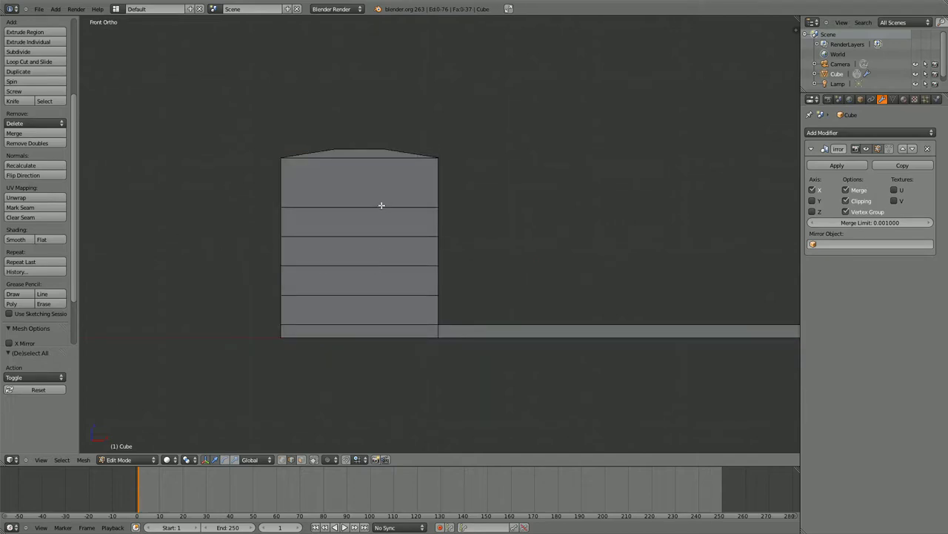
key("b")
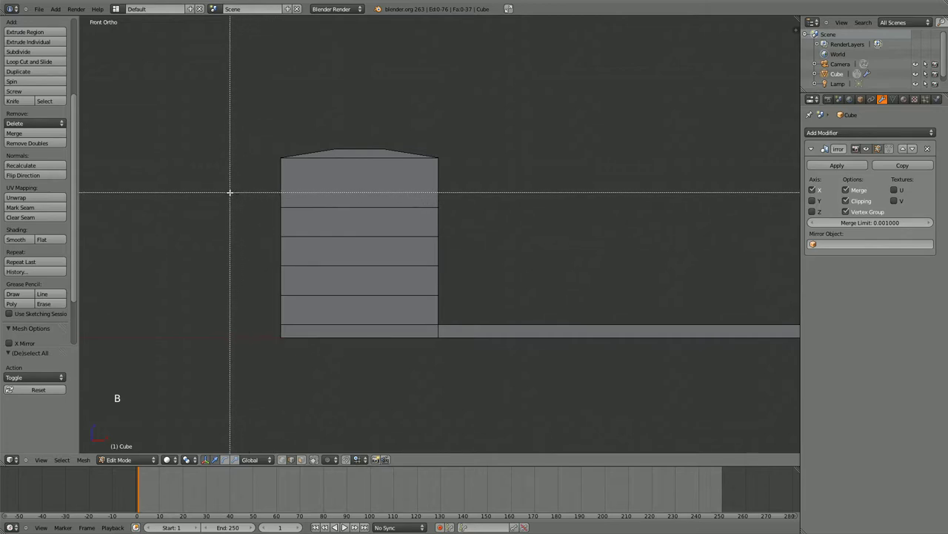
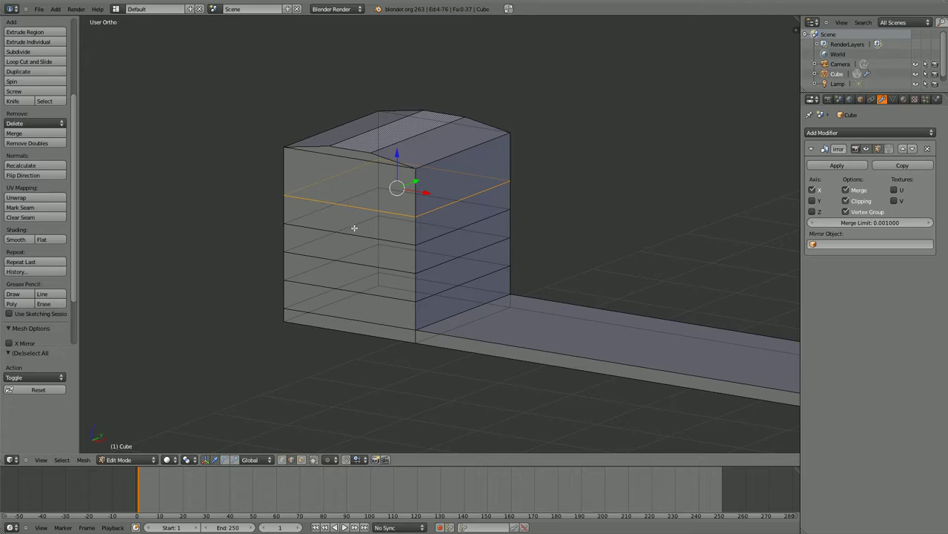
Step: Raise the upper edge loops and scale the top one out along X to flare the rail head
left_click(396, 150)
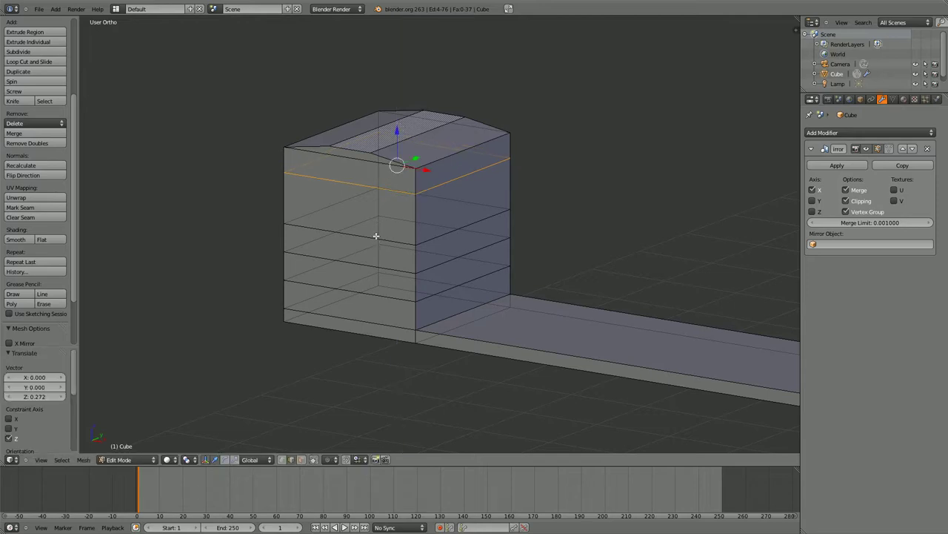
right_click(302, 221)
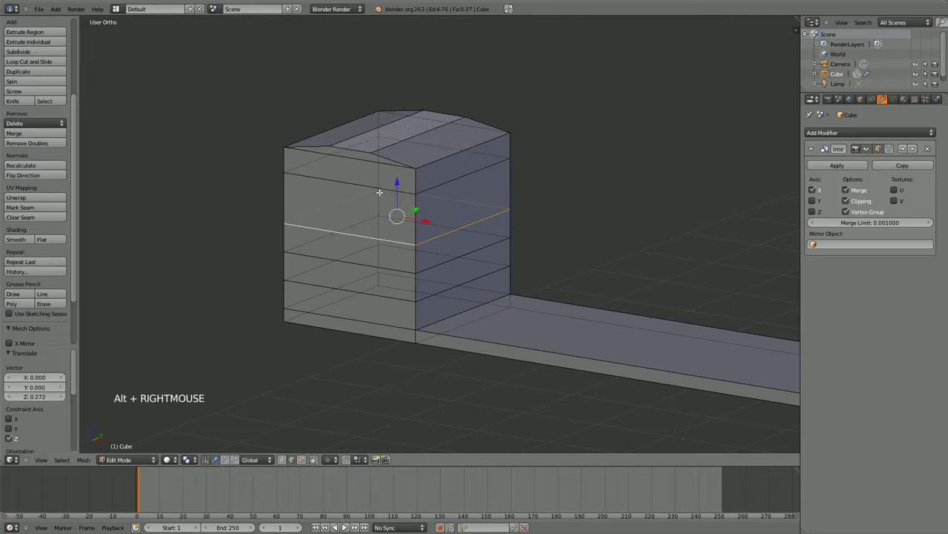
left_click(398, 177)
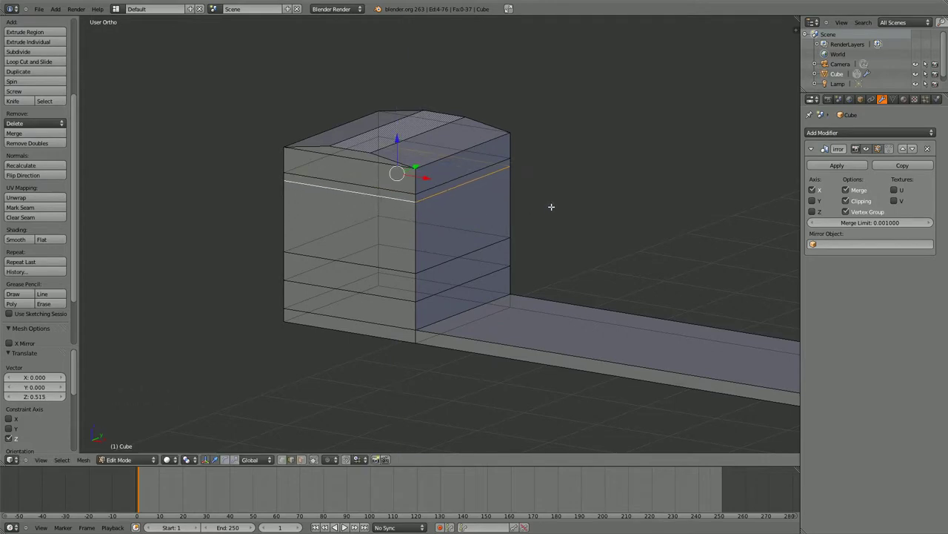
key("s")
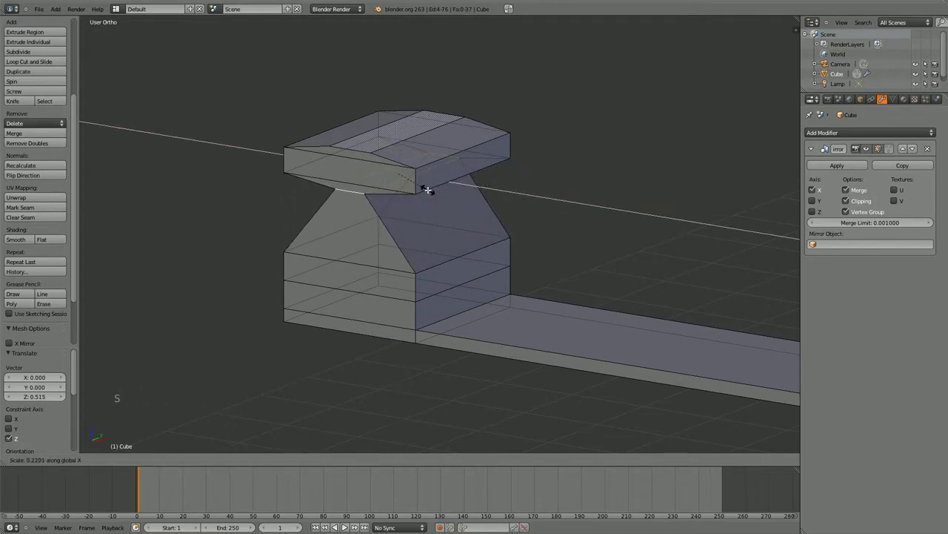
left_click(421, 201)
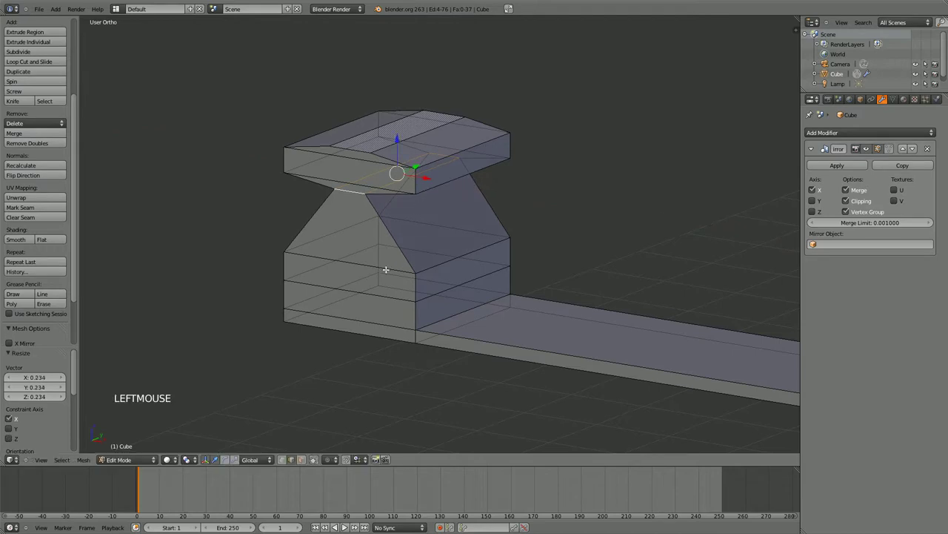
Step: Scale the loop below the head inward along X to narrow the rail's waist
right_click(387, 269)
right_click(389, 265)
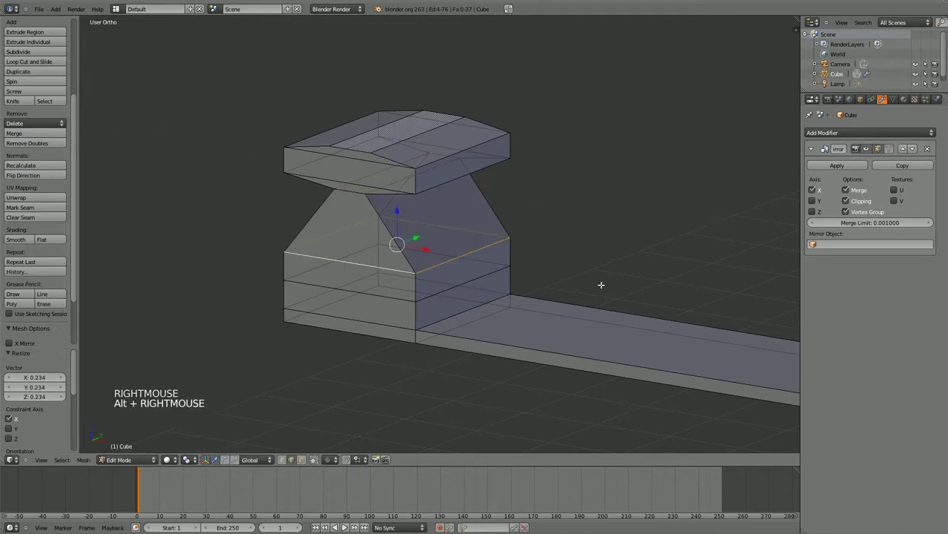
key("s")
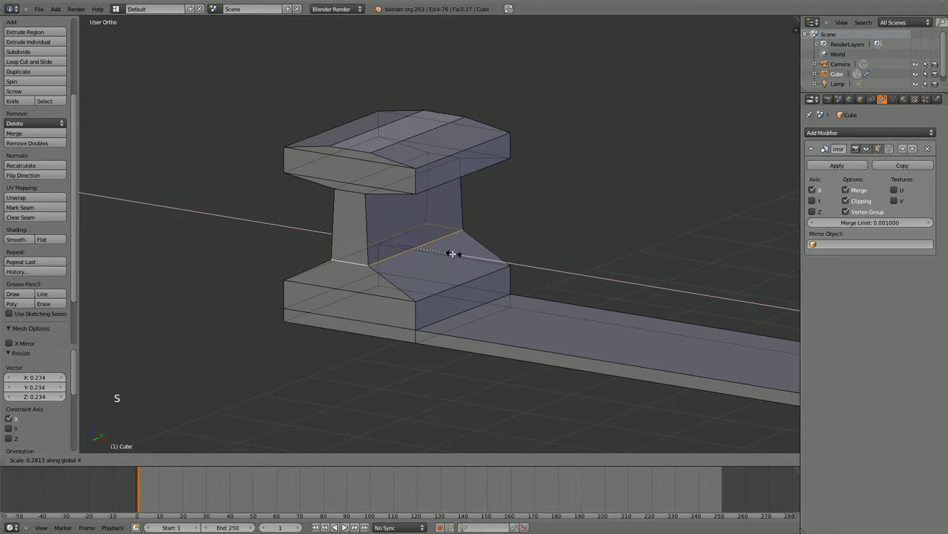
left_click(428, 231)
left_click(398, 210)
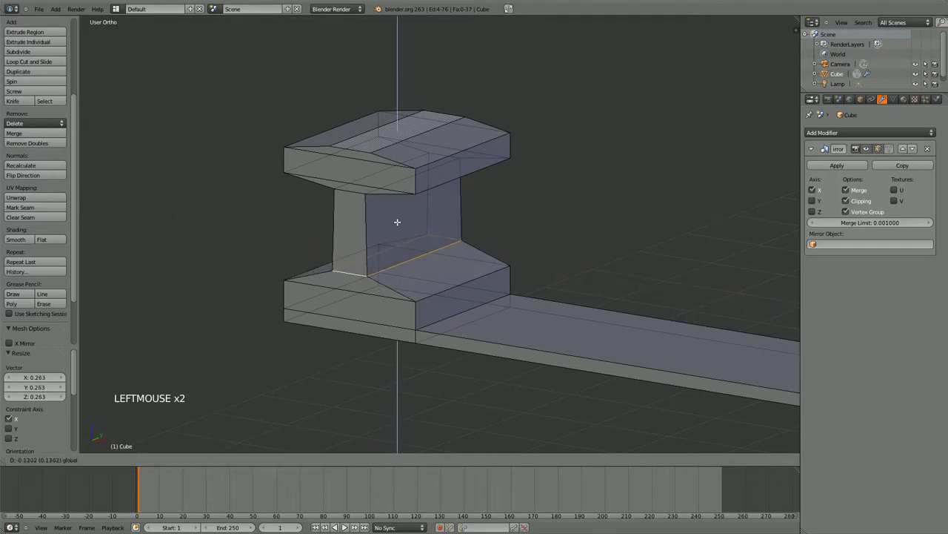
scroll("up", 3)
scroll("down", 3)
middle_click(414, 252)
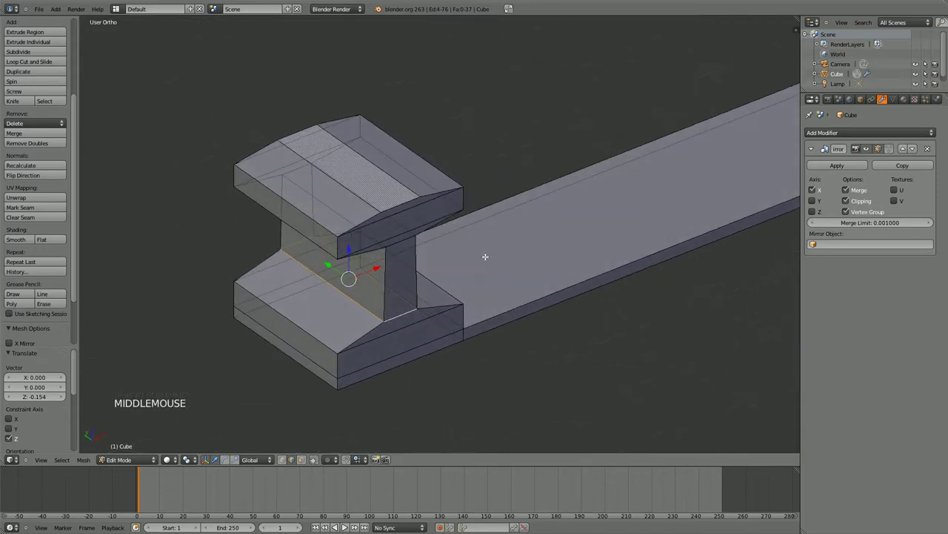
Step: View the rail straight from the front, ready to move the head up along Z
middle_click(480, 231)
scroll("up", 3)
scroll("down", 3)
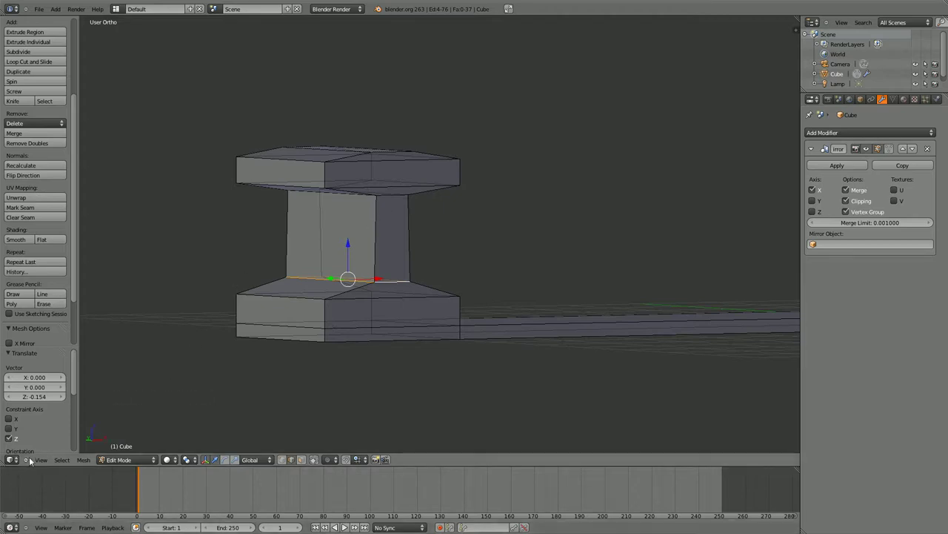
left_click(49, 462)
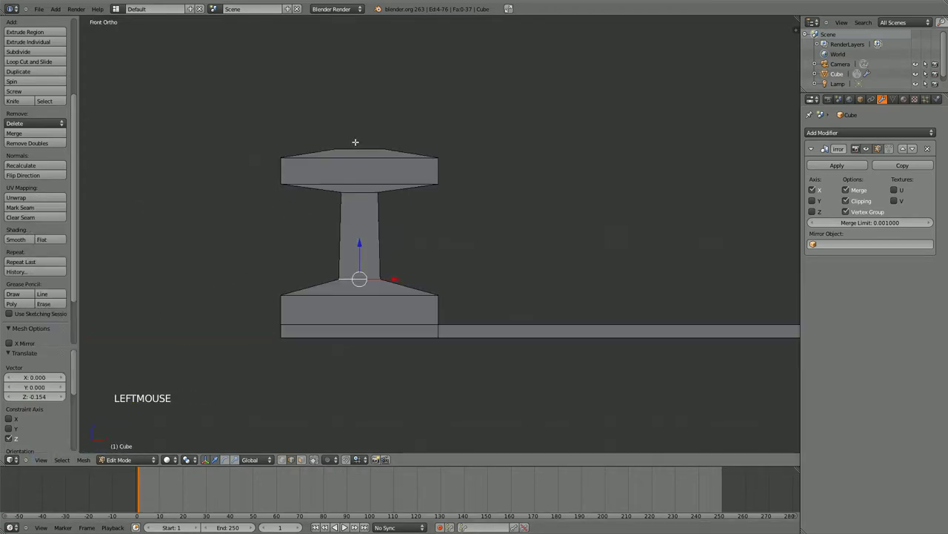
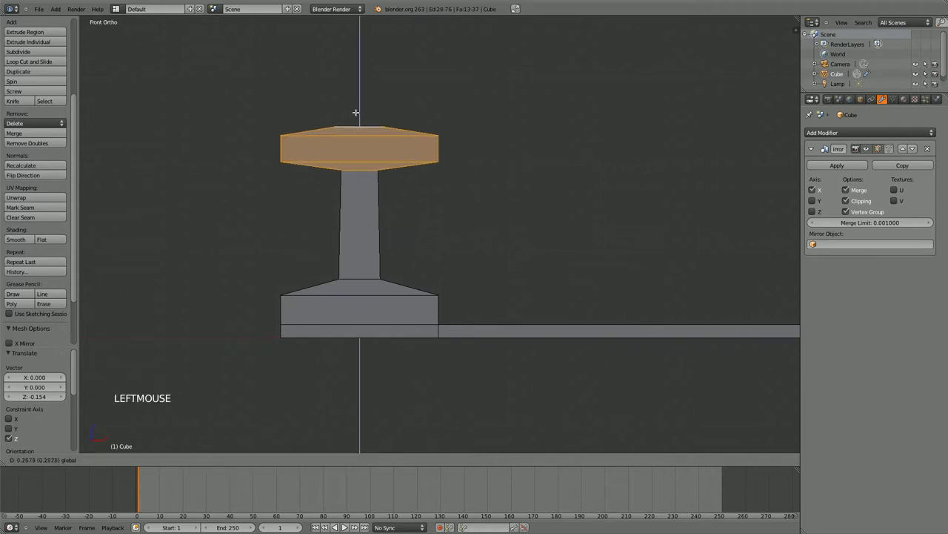
scroll("up", 3)
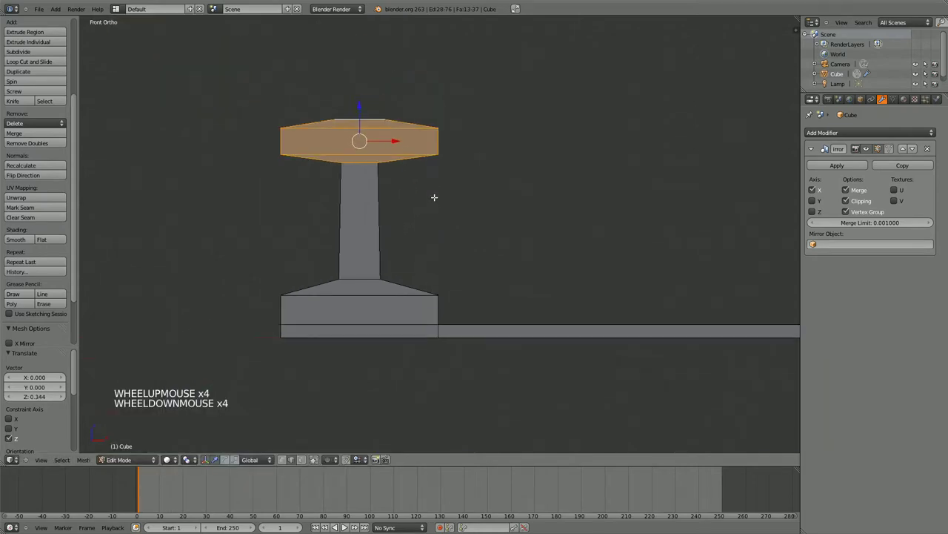
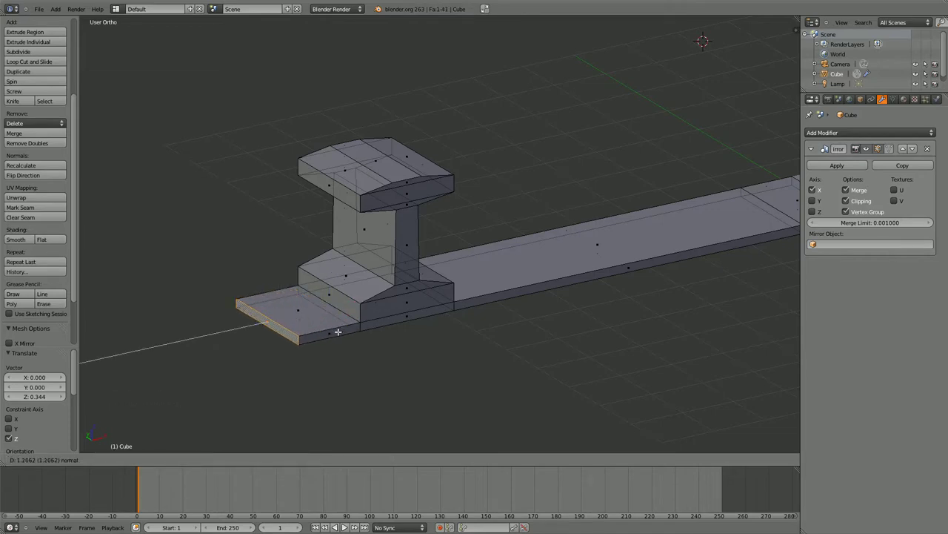
Step: Pick the faces of the rail's end cross-section one by one for extrusion along X
left_click(335, 330)
scroll("down", 3)
scroll("up", 3)
scroll("down", 3)
middle_click(450, 201)
scroll("up", 3)
scroll("up", 3)
right_click(384, 195)
right_click(382, 204)
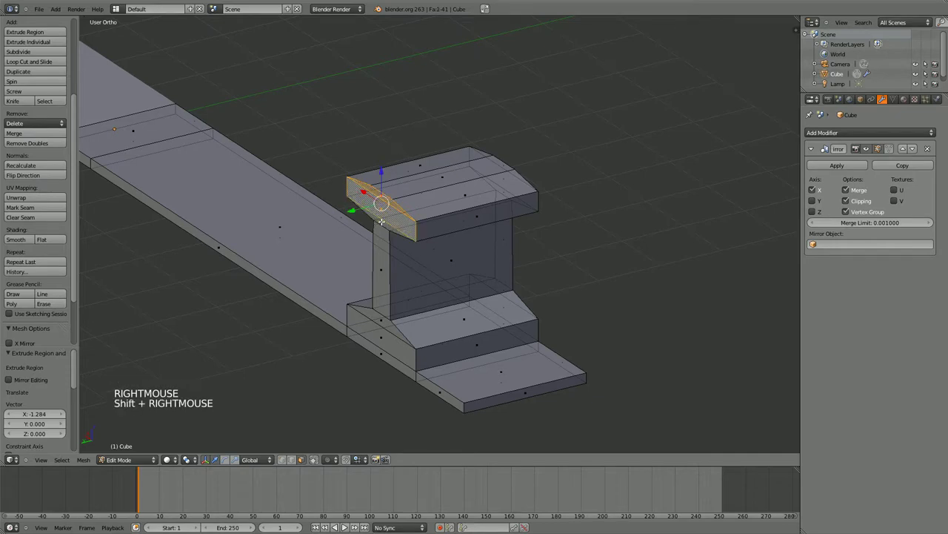
right_click(381, 220)
right_click(381, 273)
right_click(385, 324)
right_click(382, 340)
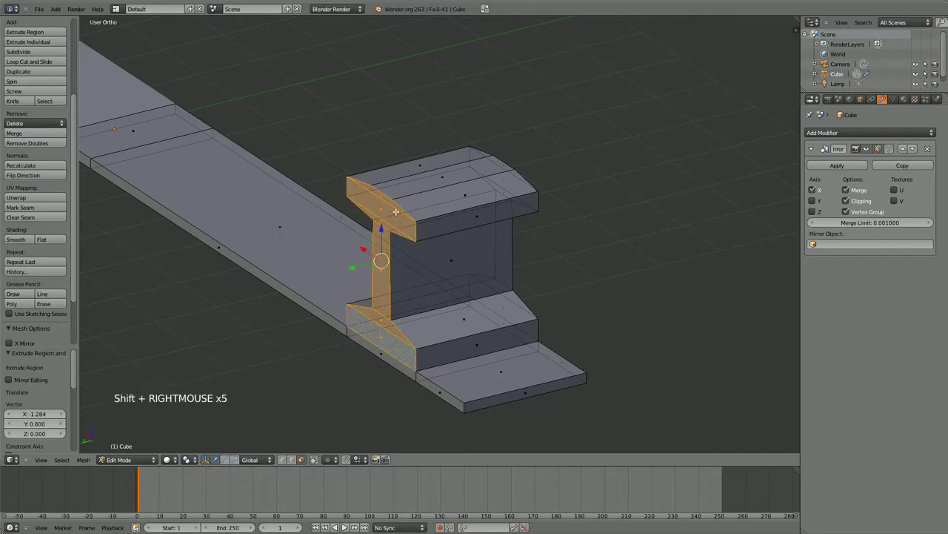
right_click(382, 195)
right_click(382, 195)
Step: Refine the end-face selection with box selects, removing the inner faces
middle_click(485, 265)
key("b")
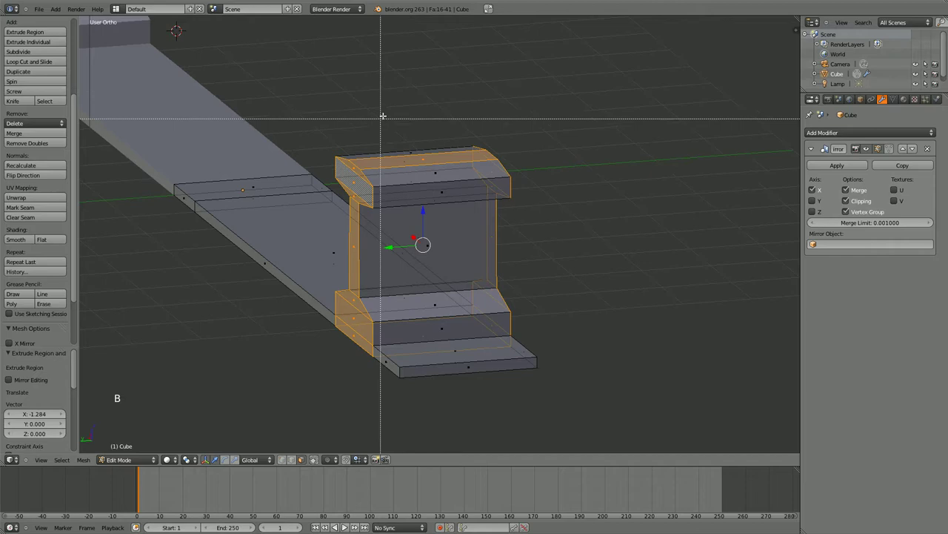
key("b")
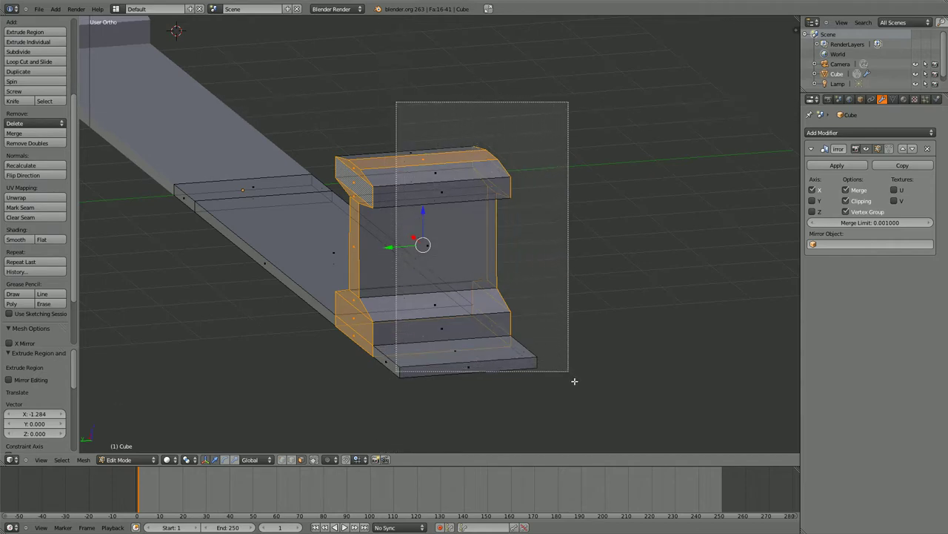
middle_click(443, 303)
scroll("up", 3)
scroll("down", 3)
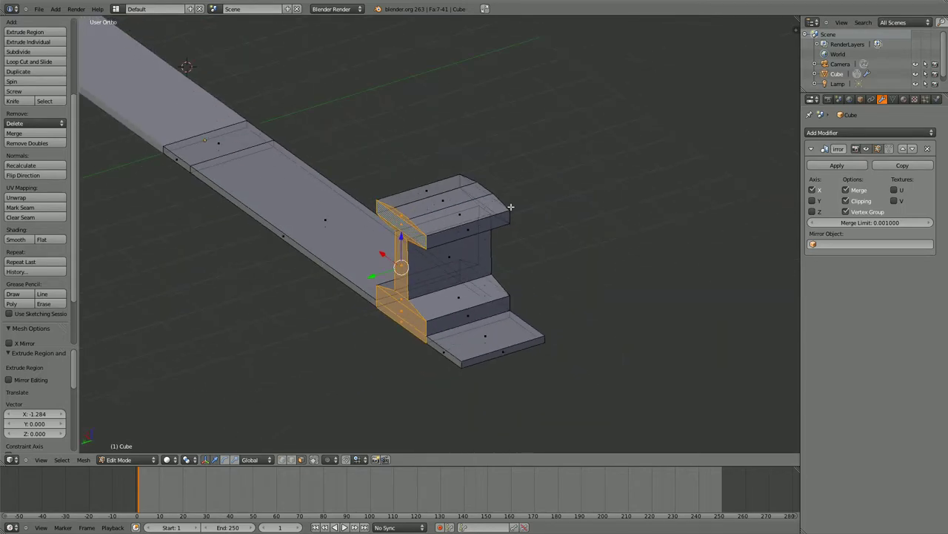
scroll("up", 3)
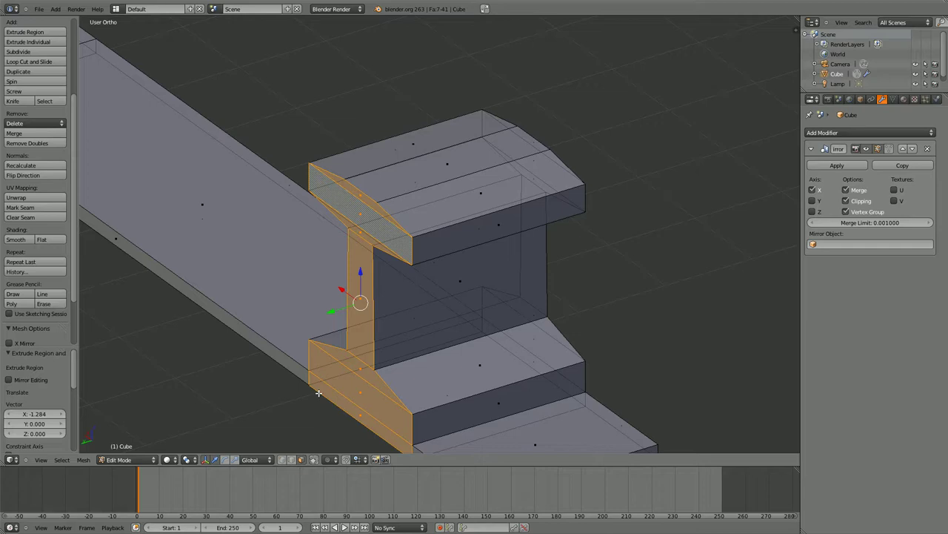
left_click(316, 463)
left_click(49, 461)
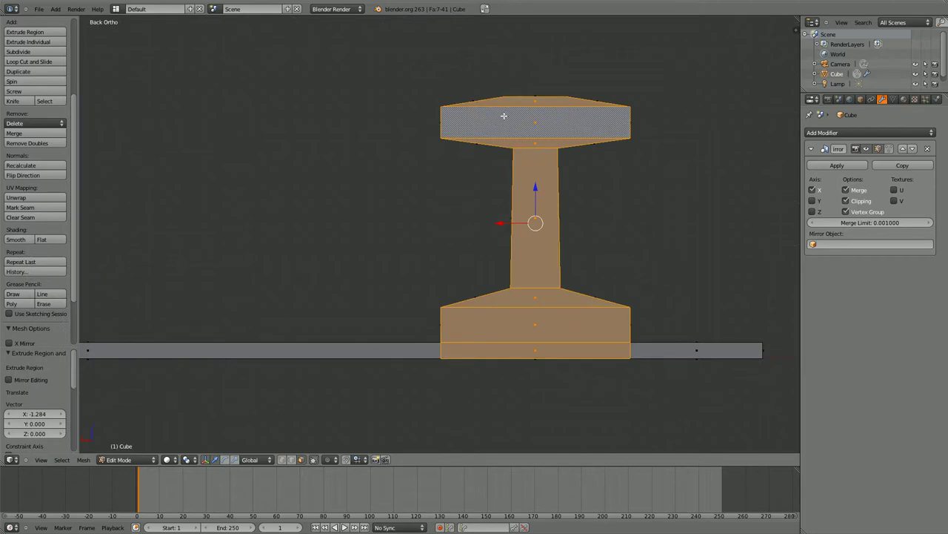
right_click(538, 106)
key("b")
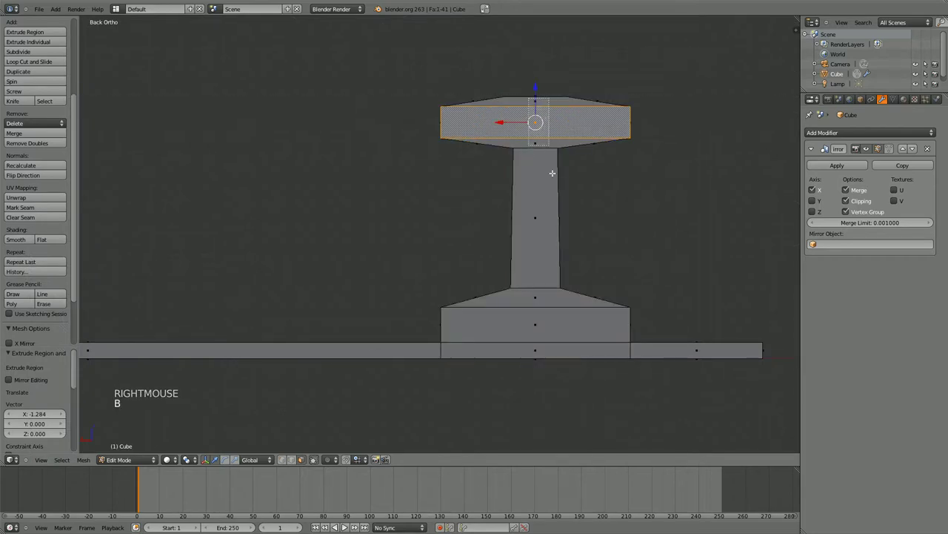
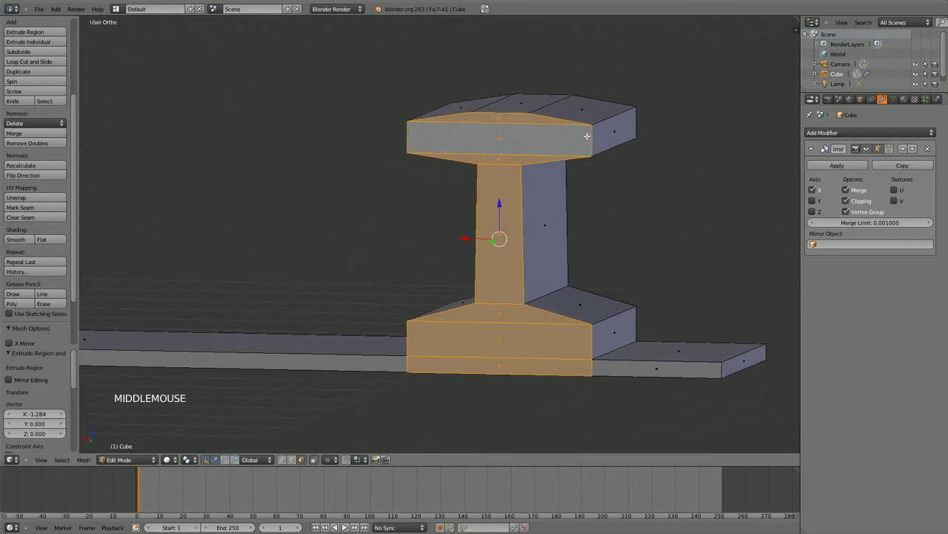
middle_click(584, 150)
right_click(524, 117)
key("c")
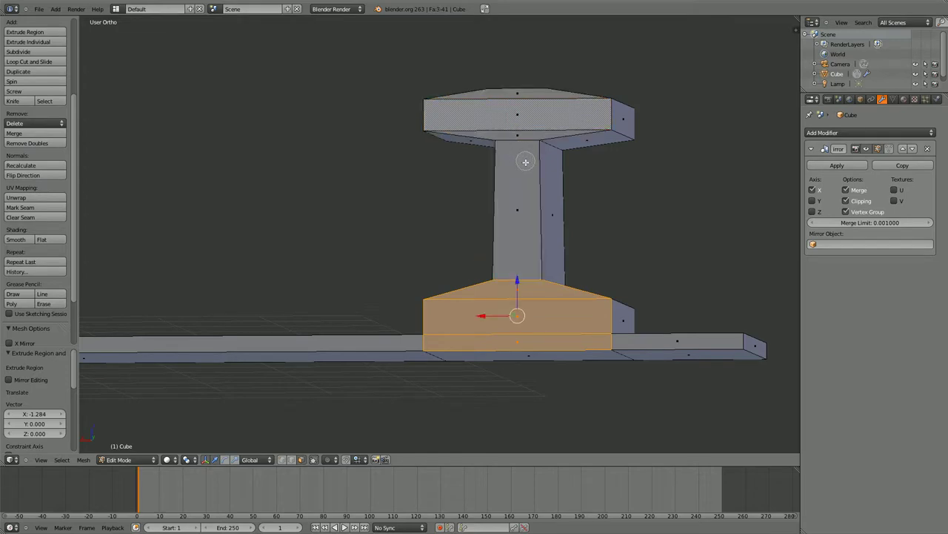
right_click(516, 211)
Step: Toggle into mesh Edit Mode on the base plate
key("Tab")
scroll("up", 3)
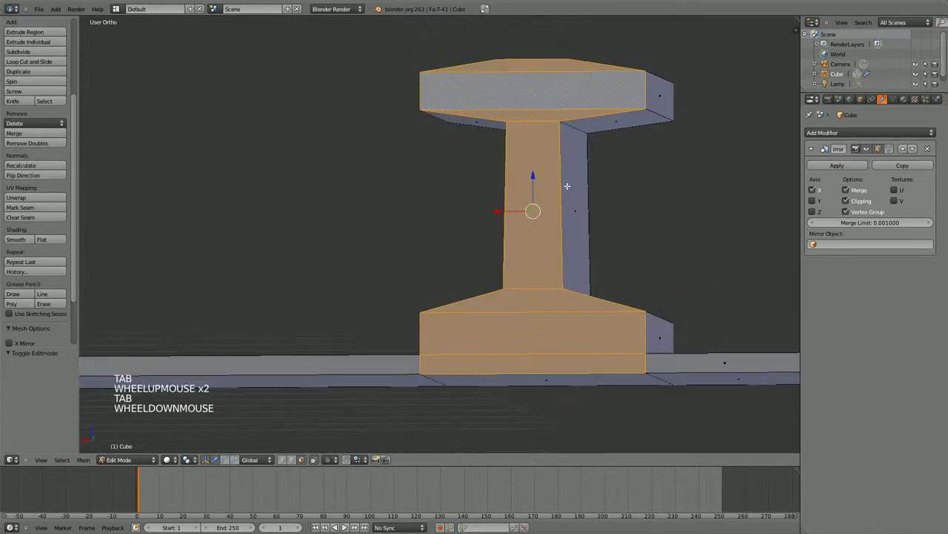
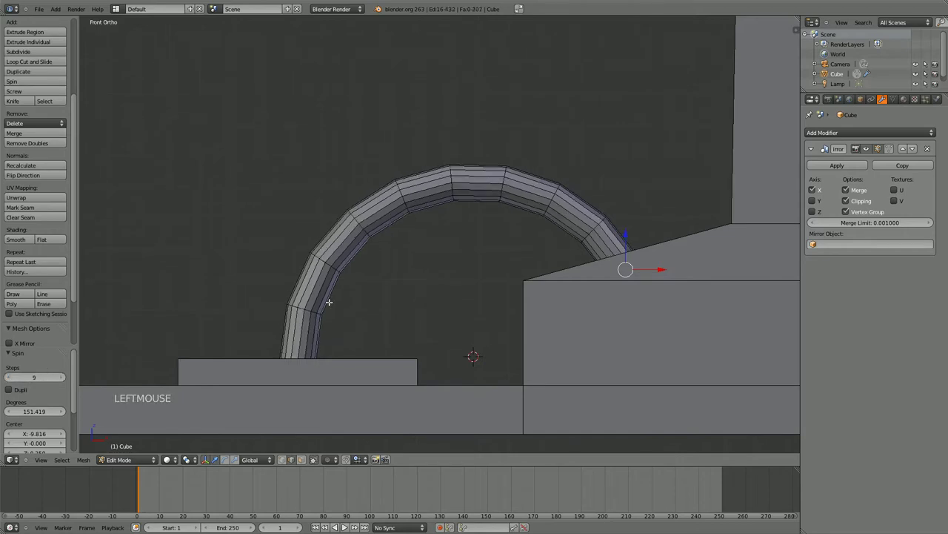
scroll("up", 3)
scroll("down", 3)
middle_click(394, 204)
scroll("down", 3)
scroll("up", 3)
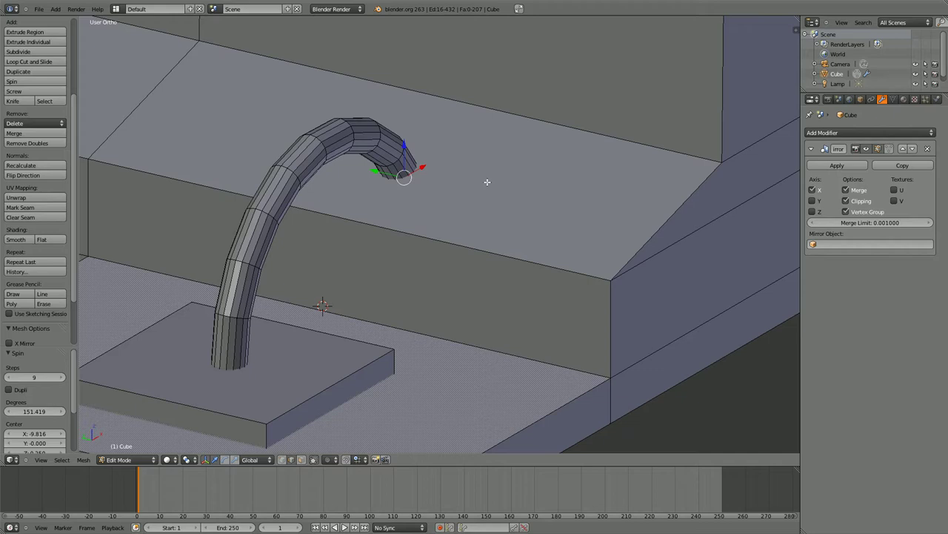
scroll("down", 3)
scroll("up", 3)
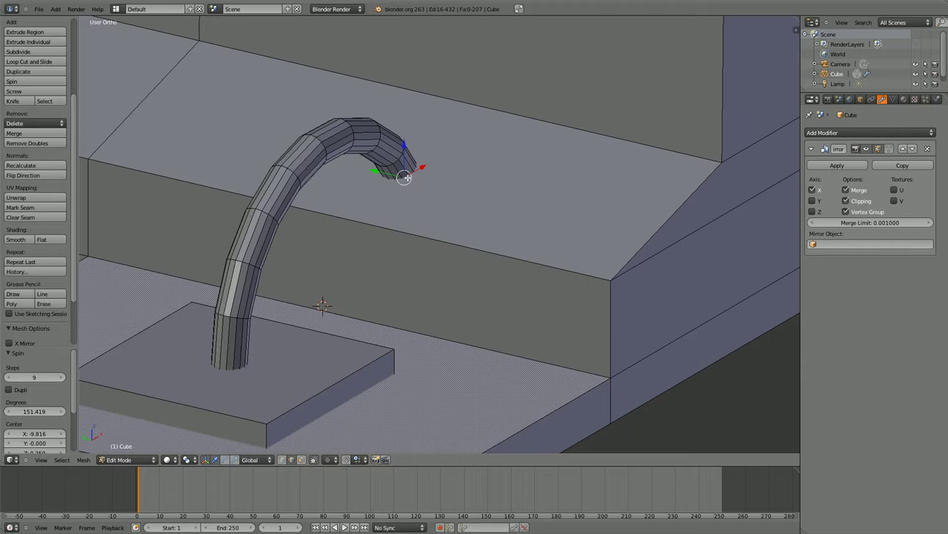
Step: Select the tube's open end ring in wireframe, fill it with a cap face (F) and leave Edit Mode
key("shift+d")
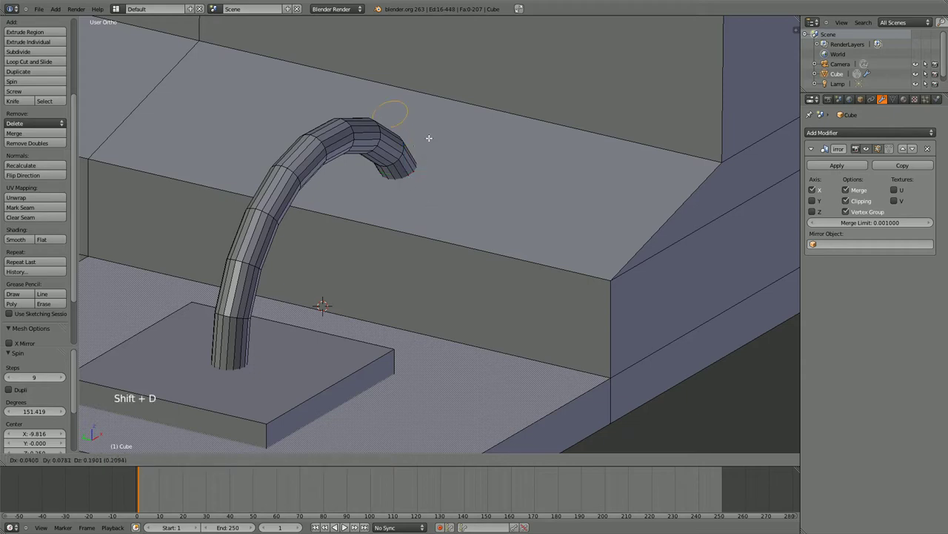
right_click(428, 136)
middle_click(449, 159)
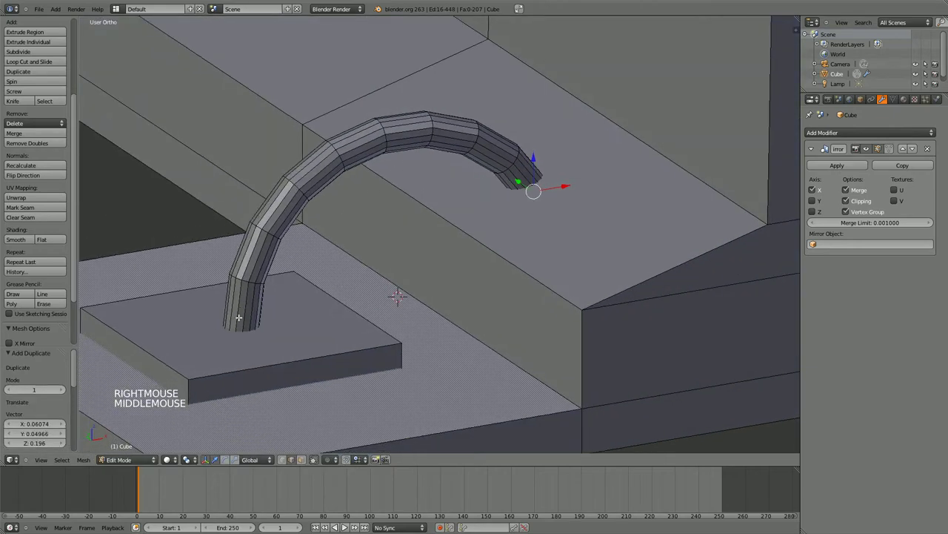
left_click(260, 460)
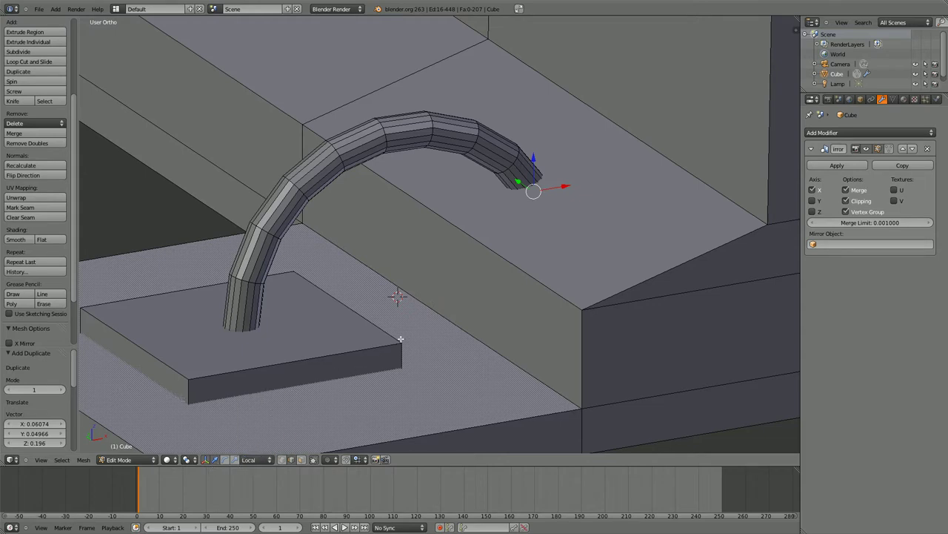
key("z")
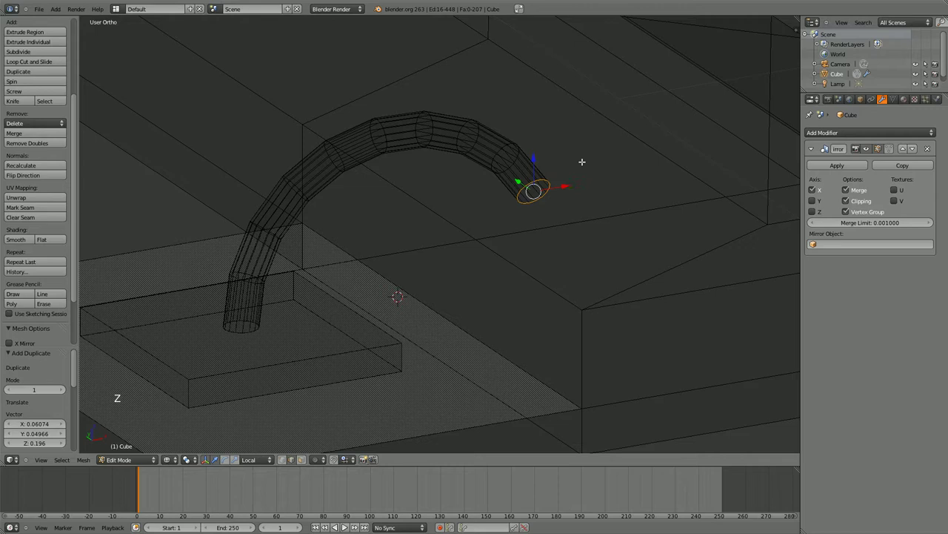
middle_click(561, 176)
scroll("down", 3)
scroll("up", 3)
key("f")
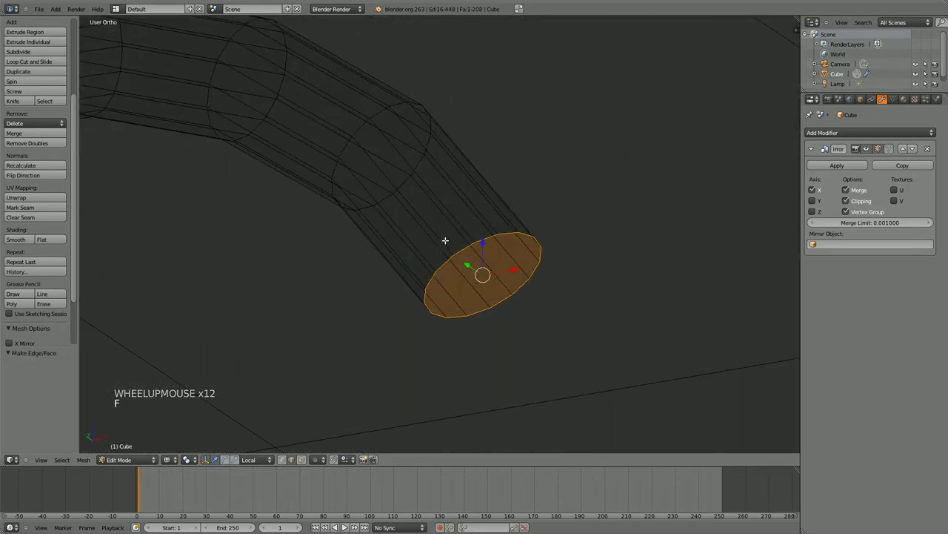
scroll("down", 3)
scroll("up", 3)
scroll("down", 3)
scroll("up", 3)
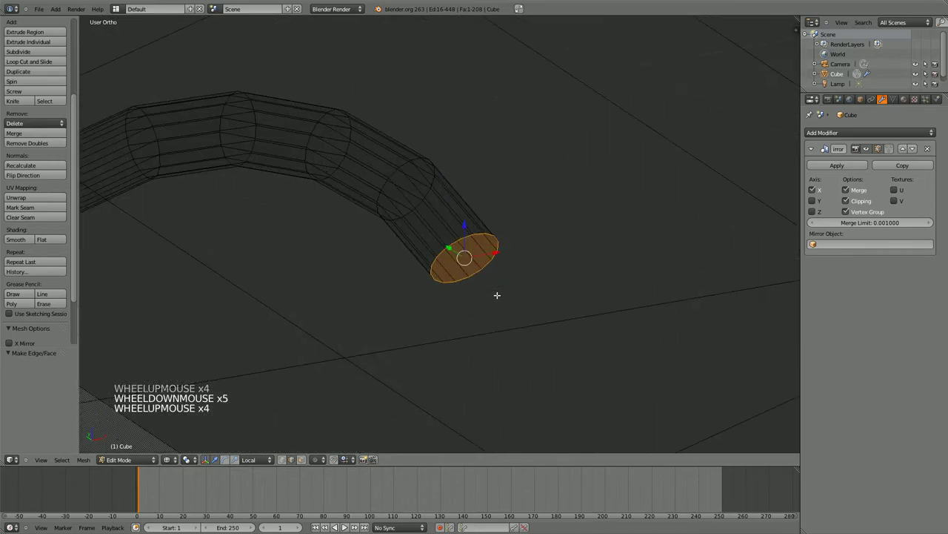
scroll("down", 3)
key("Tab")
scroll("down", 3)
Step: Add a three-vertex circle to the mesh on the ground beside the rail base
key("z")
scroll("down", 3)
scroll("up", 3)
key("Tab")
key("shift+a")
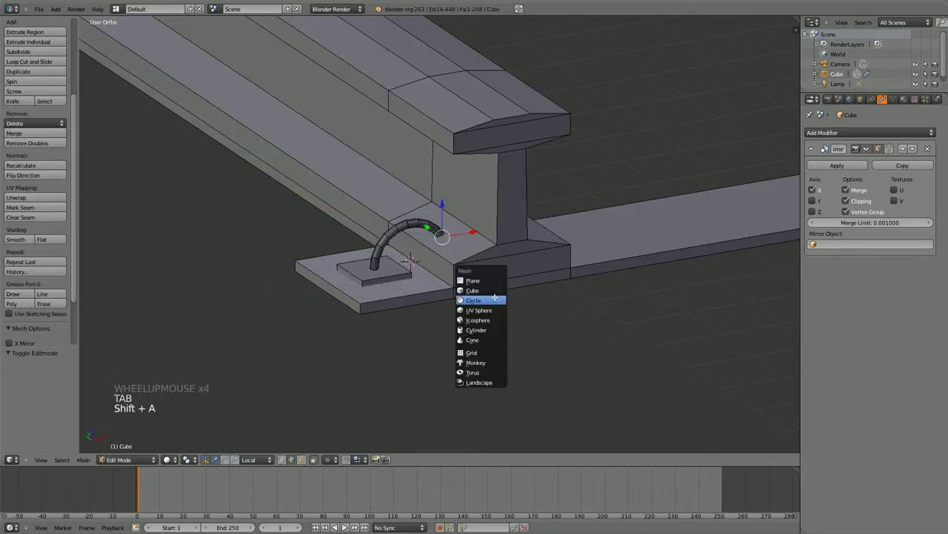
left_click(38, 379)
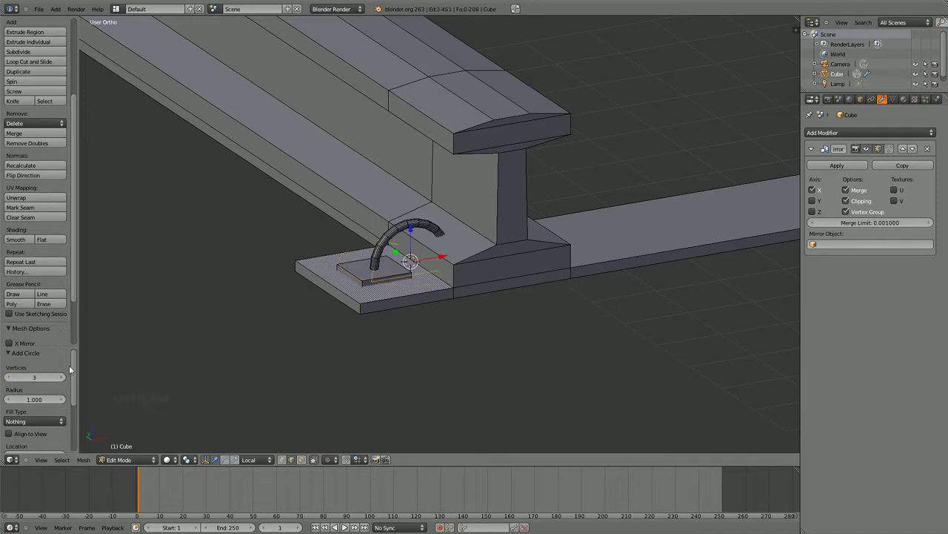
left_click(425, 267)
middle_click(542, 304)
middle_click(502, 266)
scroll("up", 3)
Step: Undo stray face fills and start extruding the triangle's vertices into an edge outline
key("f")
key("f")
key("ctrl+z")
key("ctrl+z")
right_click(452, 322)
left_click(288, 464)
right_click(428, 309)
key("e")
left_click(462, 258)
Step: Continue extruding new vertices to extend the angular outline across the ground
key("e")
left_click(550, 214)
key("e")
left_click(608, 184)
left_click(691, 266)
key("e")
left_click(594, 323)
right_click(578, 379)
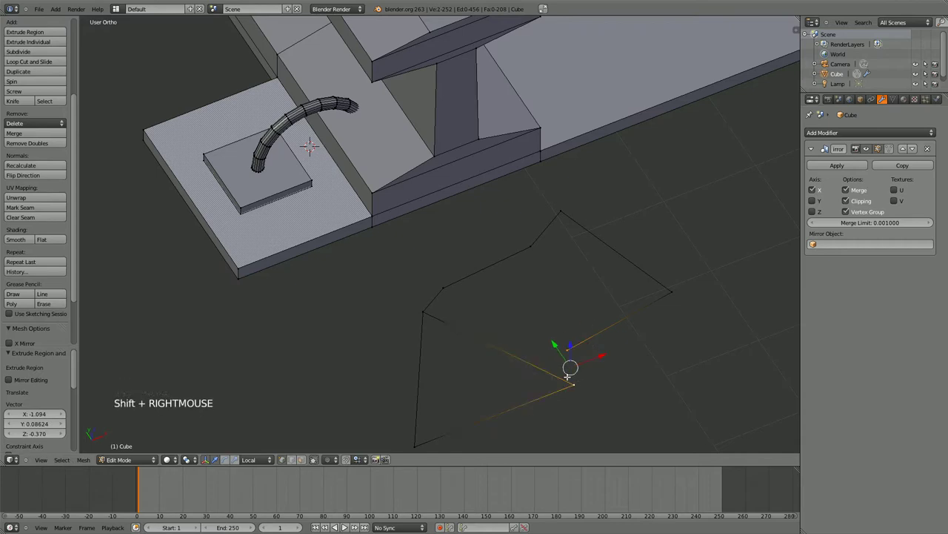
Step: Fill a face between selected outline vertices, then undo it
key("f")
right_click(572, 346)
right_click(441, 289)
right_click(428, 306)
right_click(578, 383)
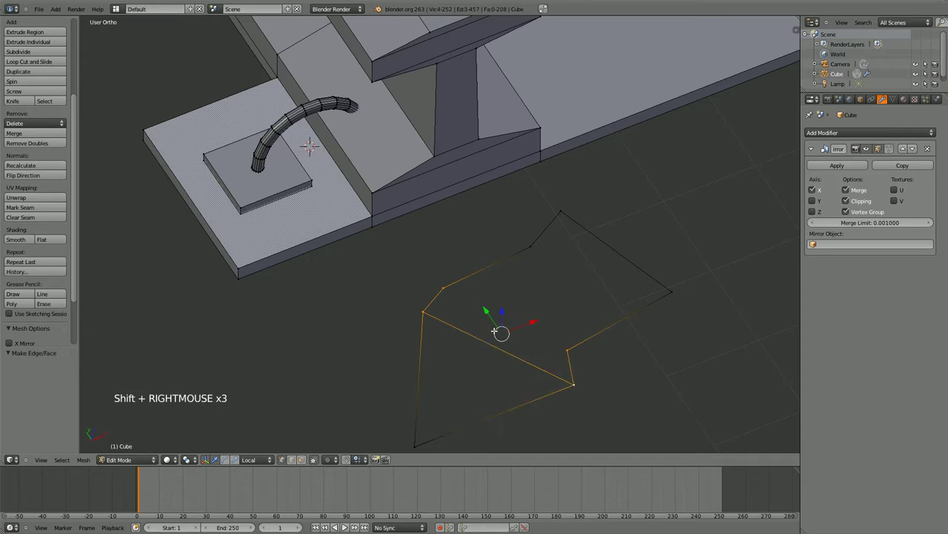
key("f")
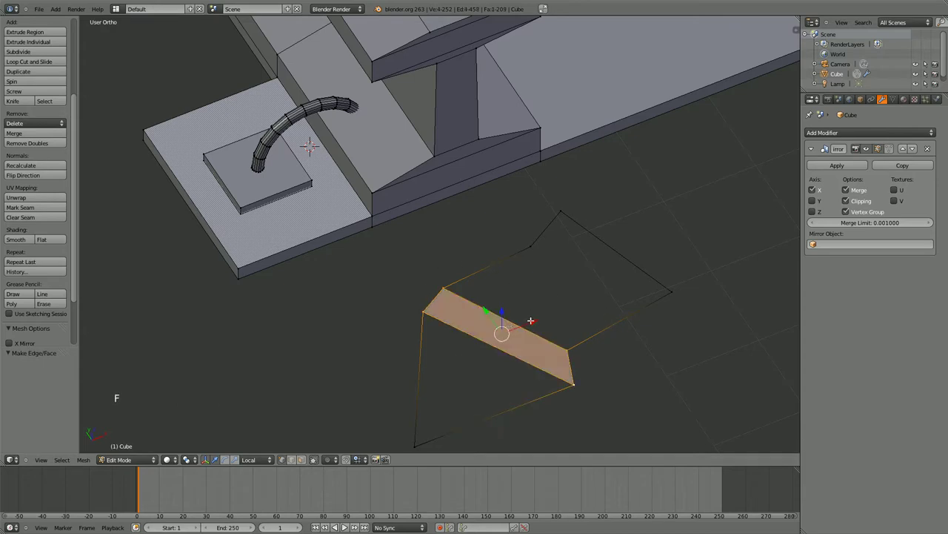
key("ctrl+z")
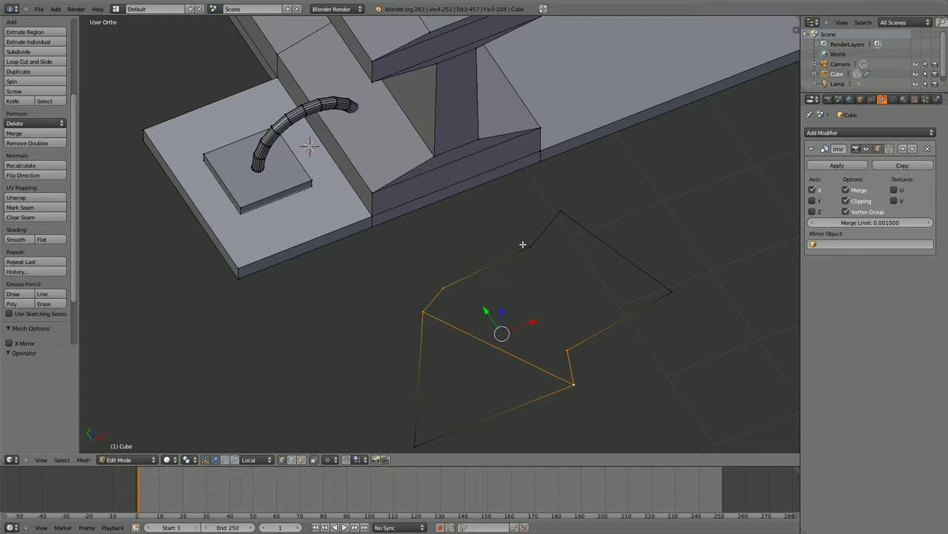
Step: Fill the outline with a face using a different set of its vertices
right_click(527, 239)
right_click(559, 208)
right_click(672, 284)
key("f")
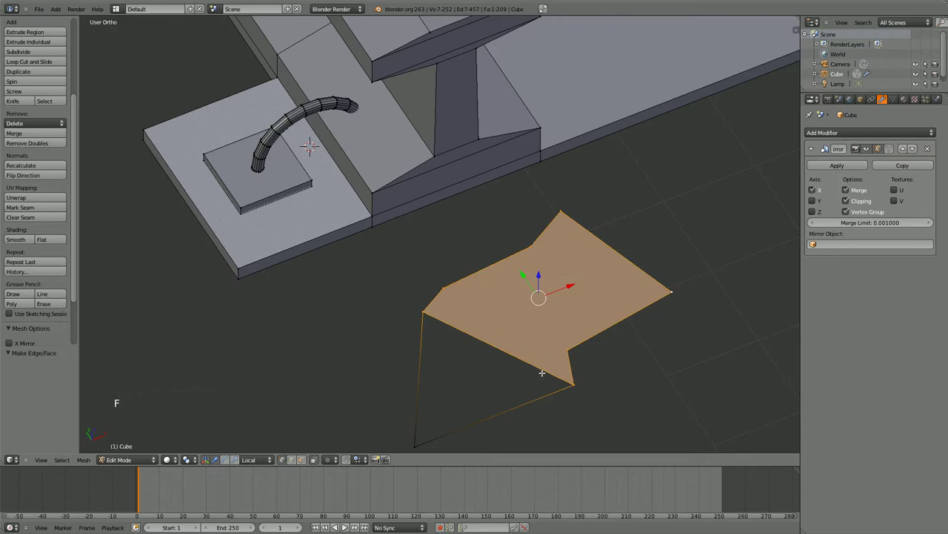
middle_click(544, 321)
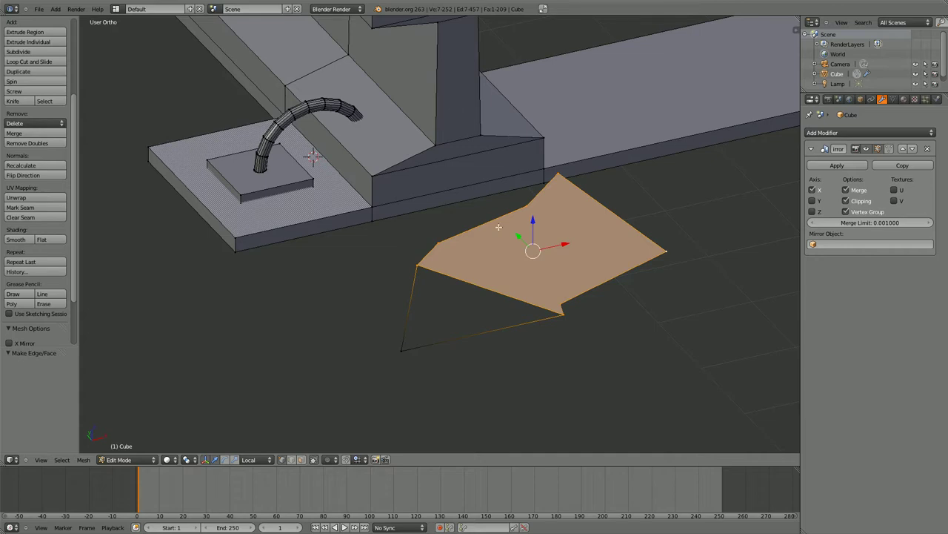
Step: Select the whole linked outline shape and delete its vertices, leaving only the rail model
key("Tab")
key("Tab")
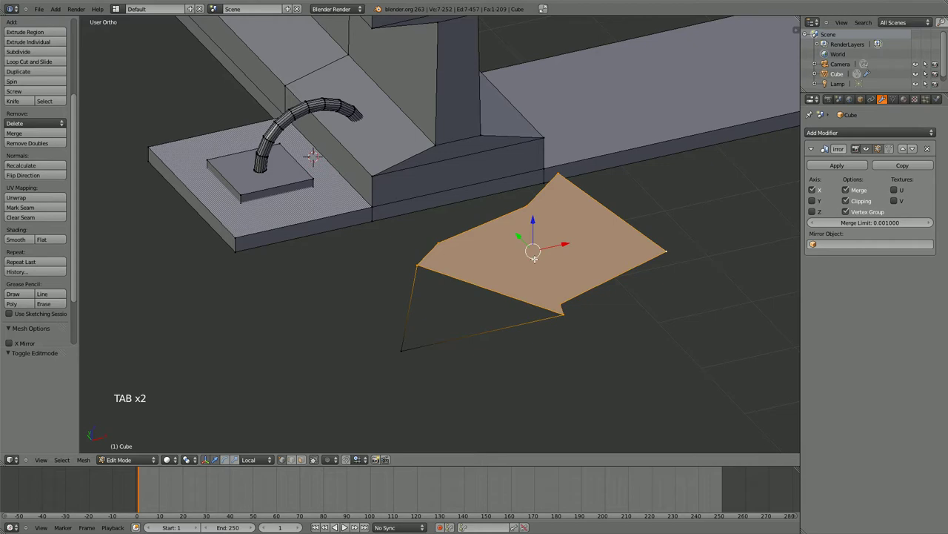
right_click(440, 241)
key("l")
key("Delete")
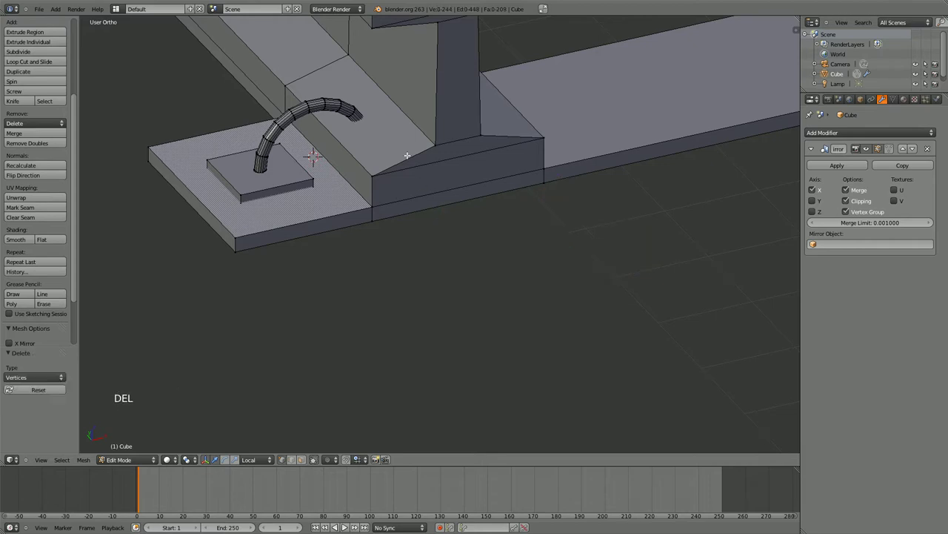
Step: In wireframe display, select the ring at the curved tube's end
scroll("down", 3)
scroll("up", 3)
key("z")
middle_click(406, 173)
scroll("up", 3)
middle_click(400, 192)
left_click(304, 464)
right_click(421, 291)
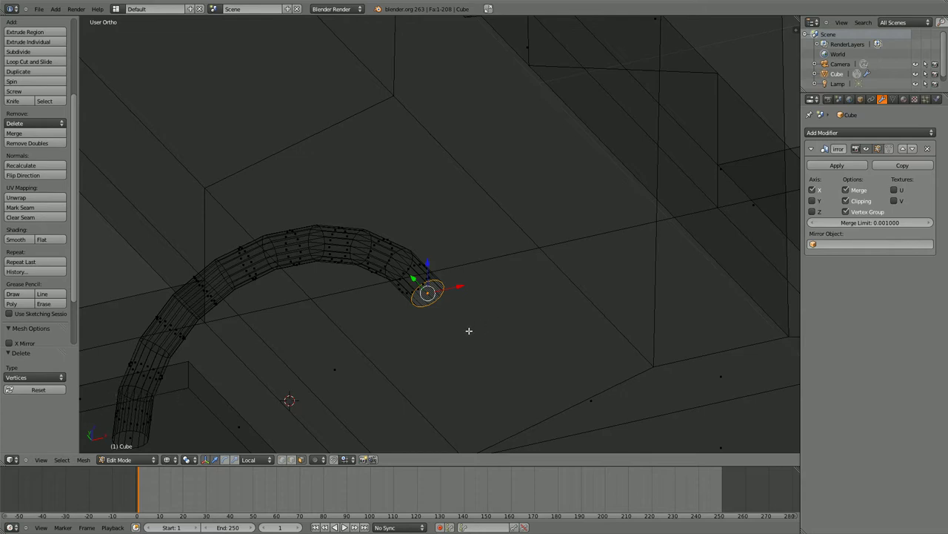
Step: Duplicate and extrude the tube end ring into several extra rings placed on the rail
key("shift+d")
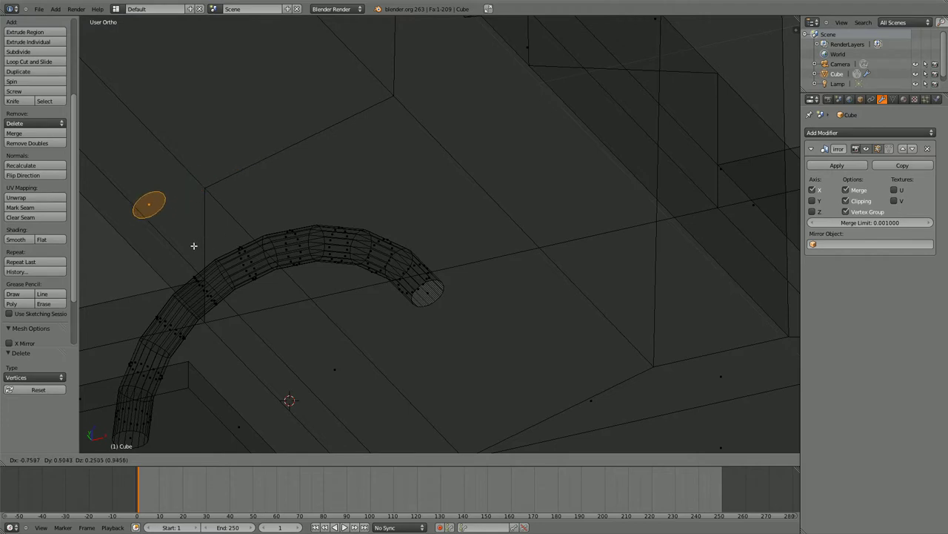
left_click(196, 246)
key("shift+d")
left_click(241, 176)
key("shift+d")
left_click(313, 187)
key("e")
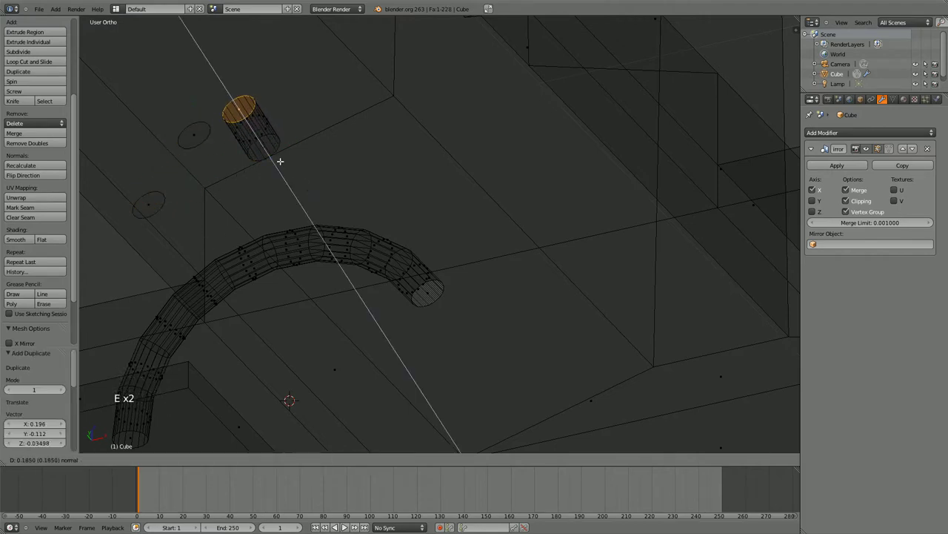
left_click(283, 161)
key("shift+d")
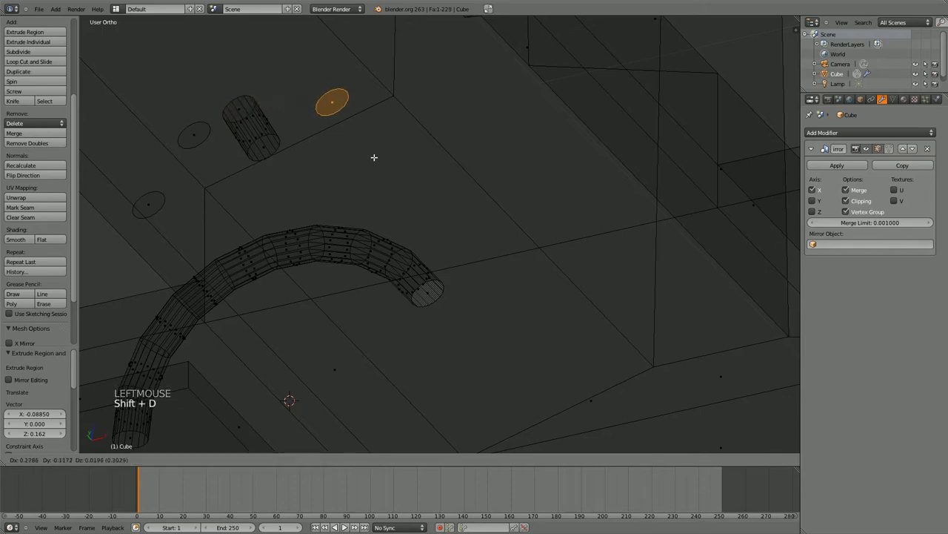
left_click(378, 159)
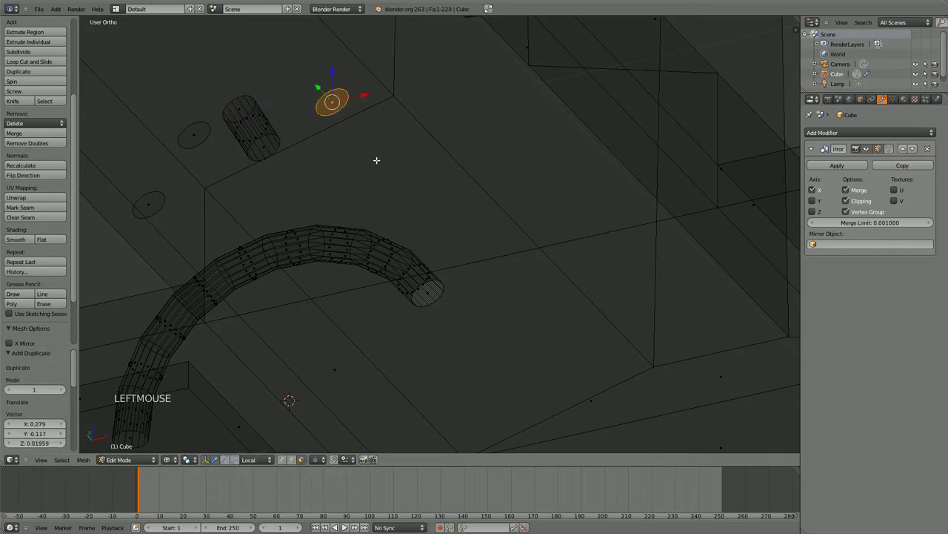
Step: Undo the extra rings and short cylinder back to the original tube end
key("z")
middle_click(405, 120)
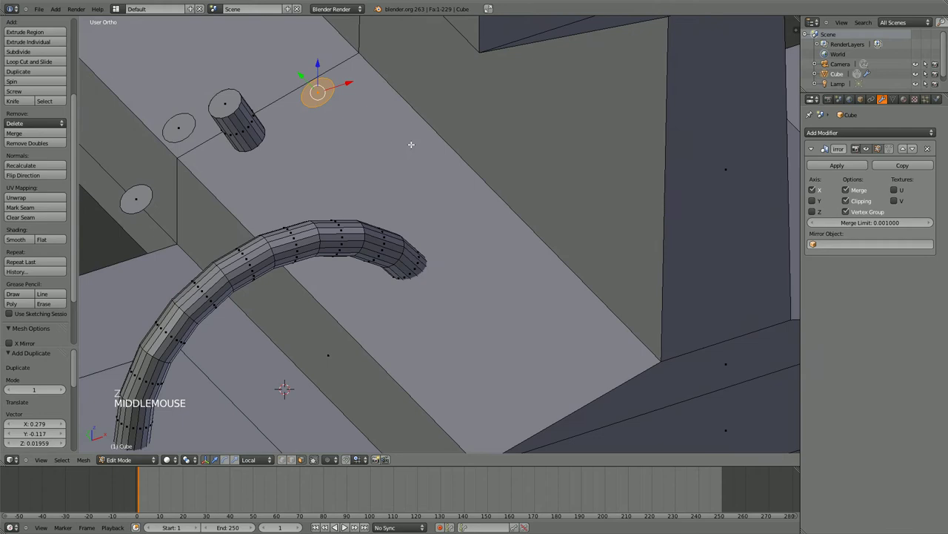
key("ctrl+z")
key("ctrl+z")
key("ctrl+z")
key("ctrl+z")
key("ctrl+z")
key("z")
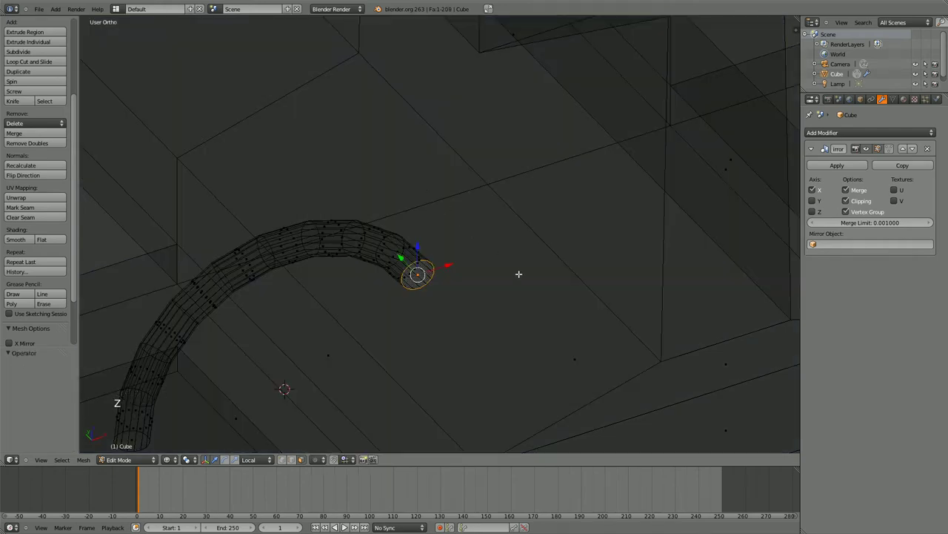
Step: Snap the 3D cursor to the tube end ring's centre and delete the end cap face
key("g")
right_click(541, 278)
middle_click(524, 275)
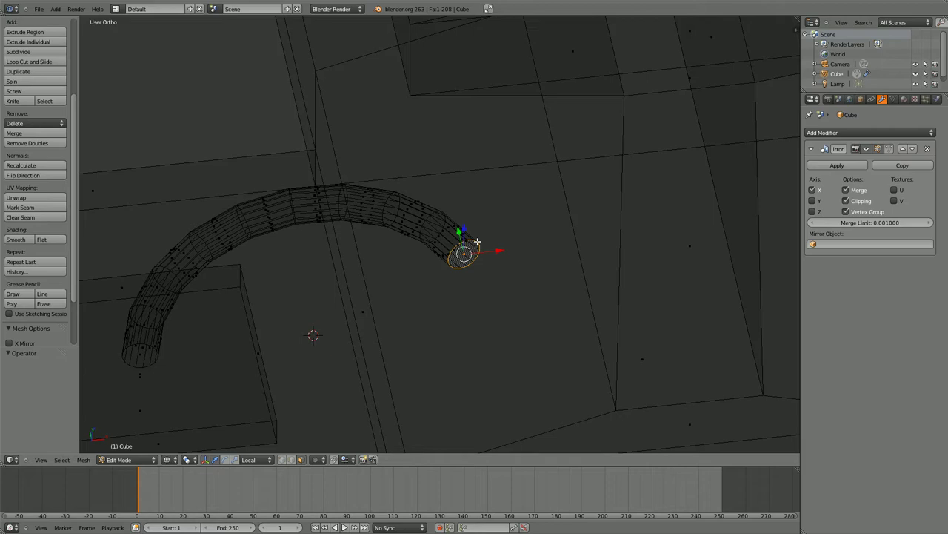
key("x")
key("x")
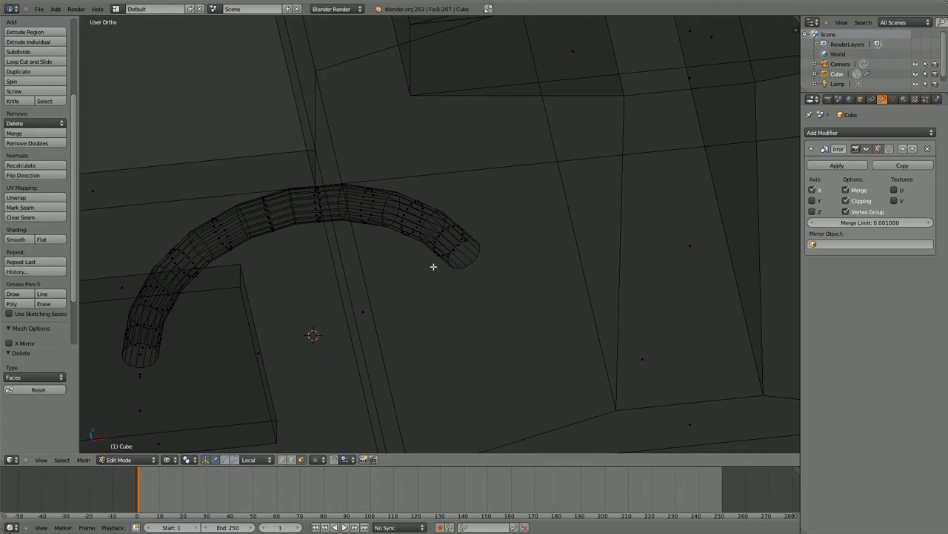
key("ctrl+z")
key("shift+s")
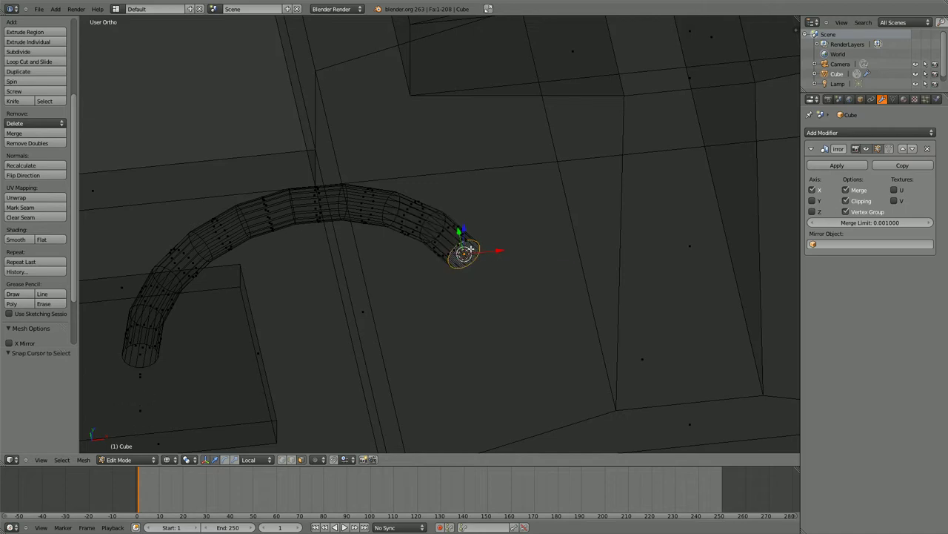
key("x")
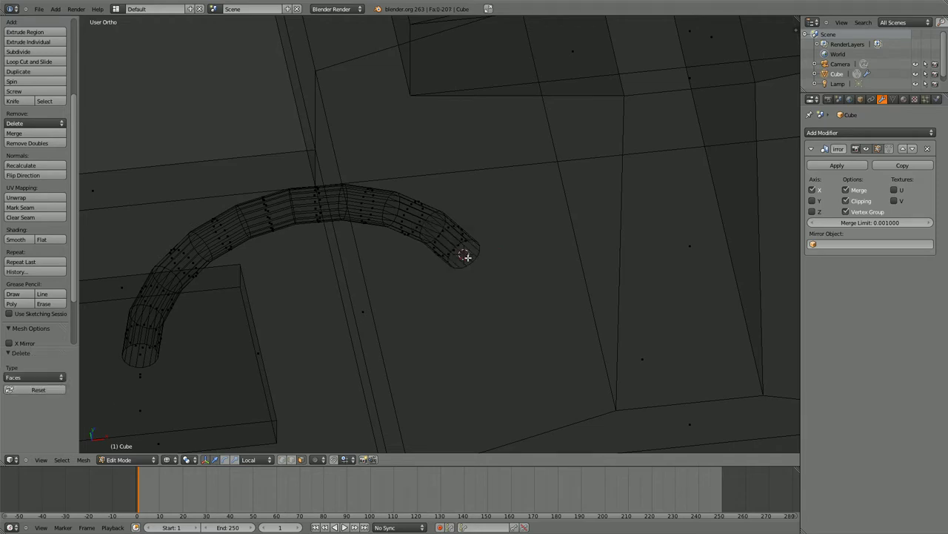
Step: Add an eight-vertex circle at the 3D cursor and scale it down to about 0.104
key("shift+a")
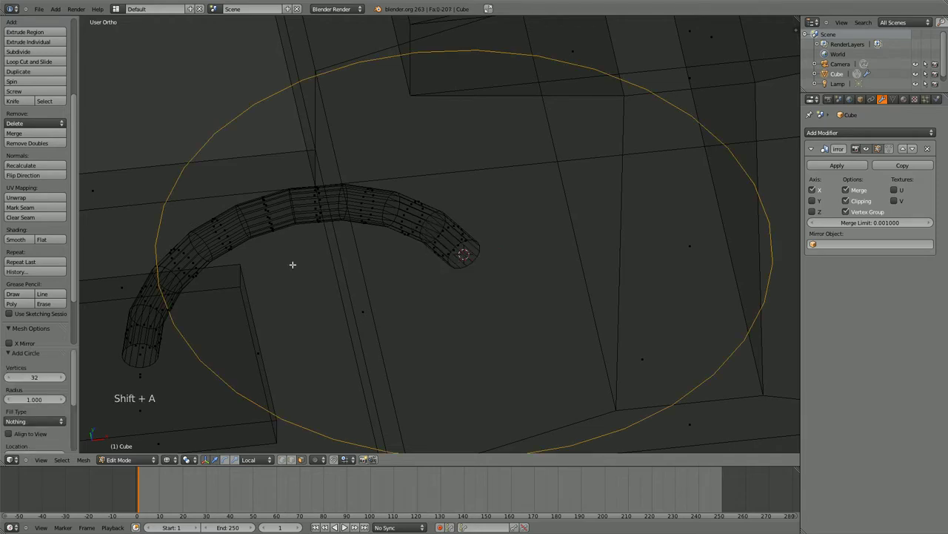
left_click(39, 377)
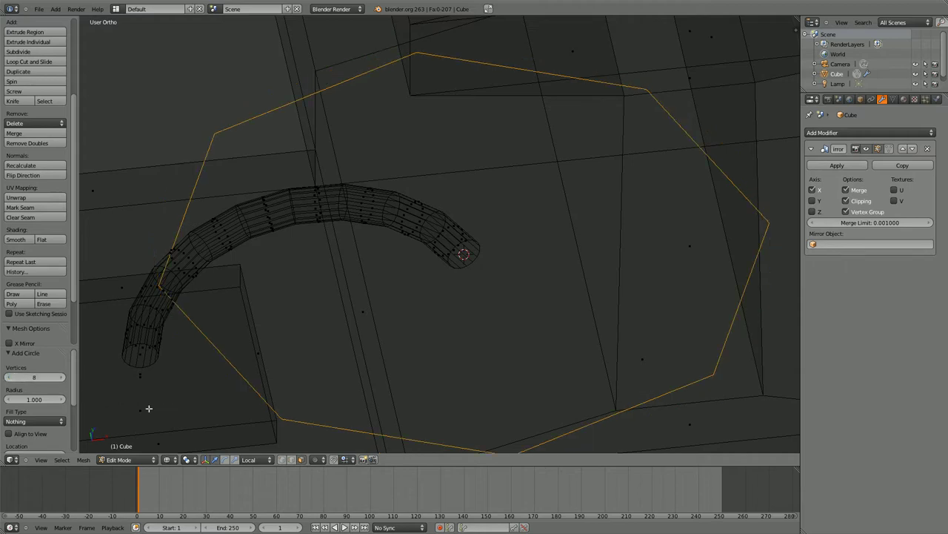
key("s")
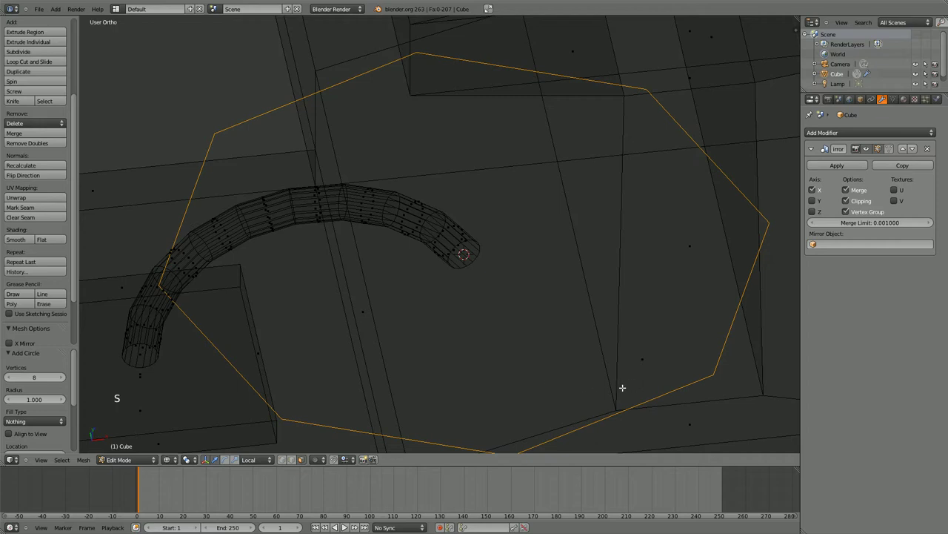
key("s")
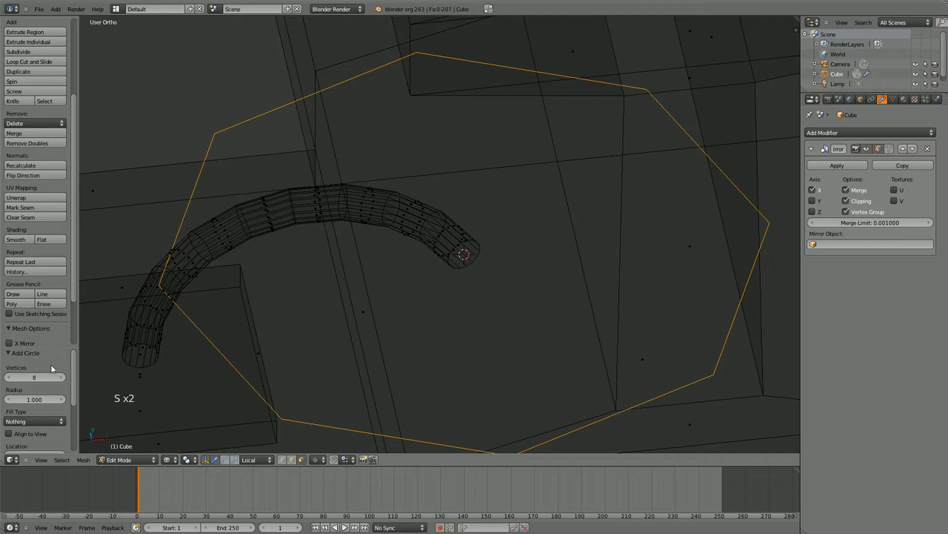
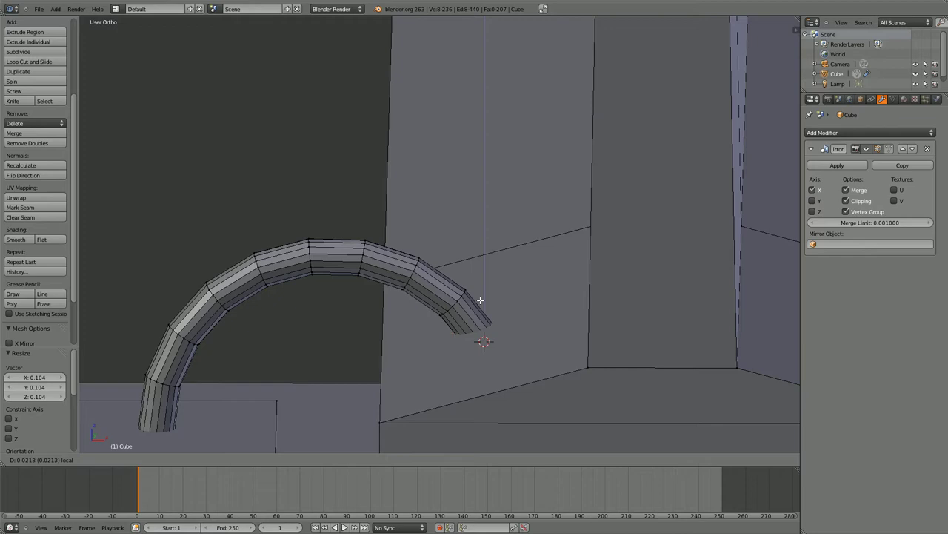
Step: Move the octagon onto the tube's end and extrude it upward into a short band
left_click(514, 332)
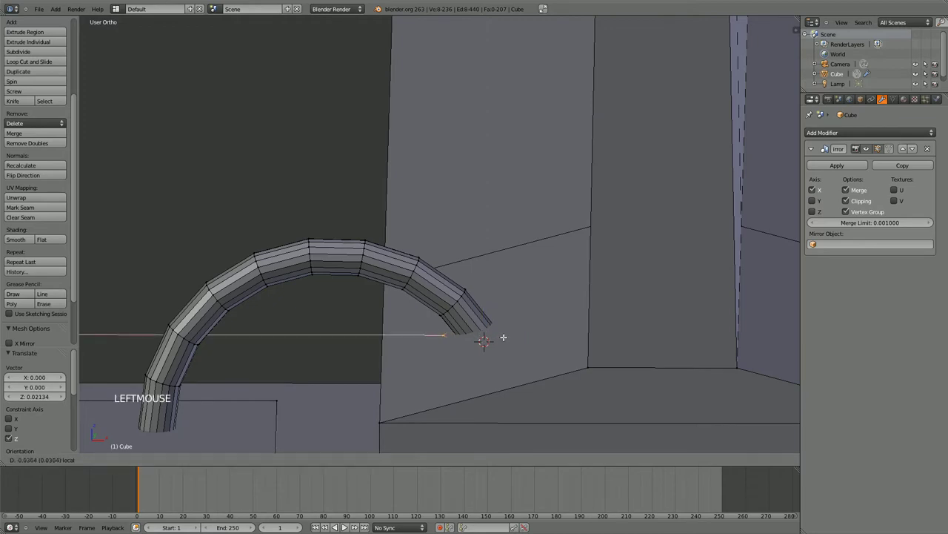
key("e")
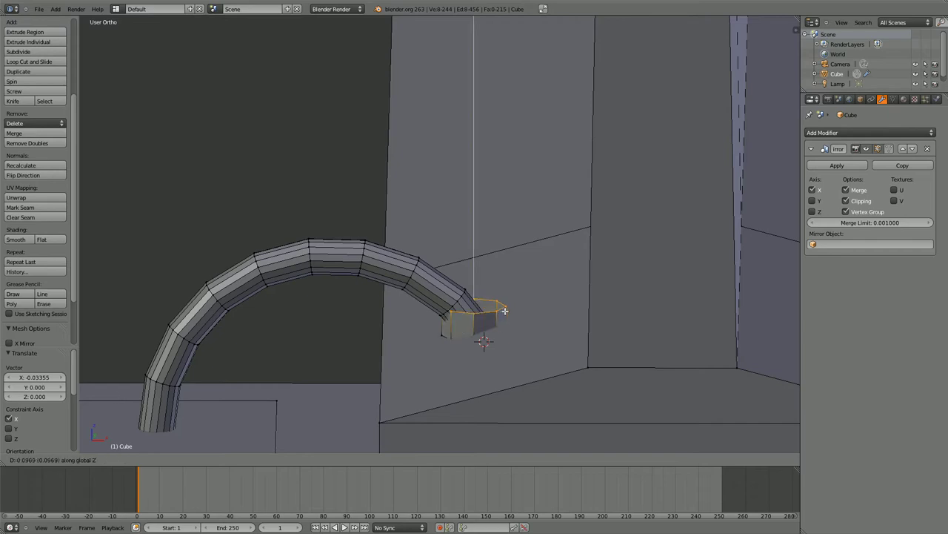
left_click(499, 316)
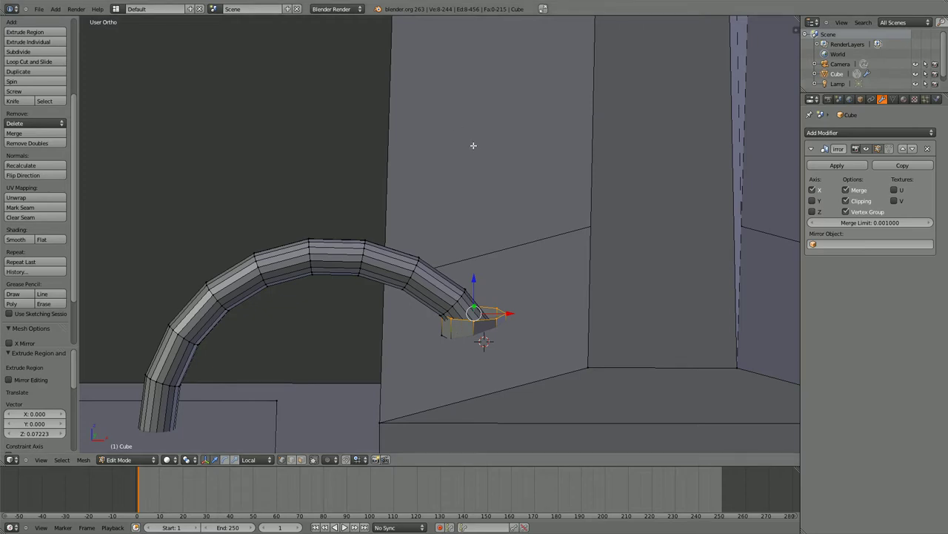
scroll("up", 3)
scroll("down", 3)
Step: Select the whole linked collar band ready for scaling
middle_click(471, 158)
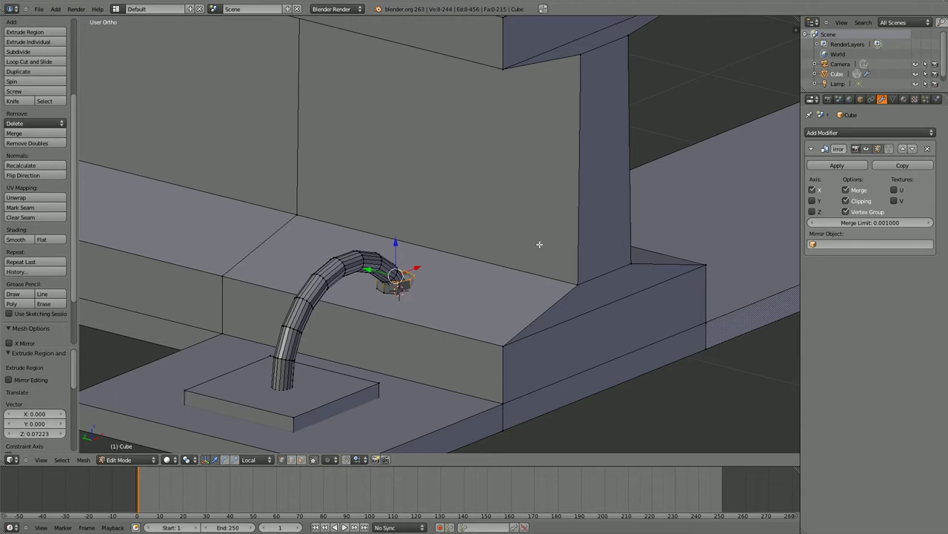
scroll("up", 3)
scroll("down", 3)
scroll("up", 3)
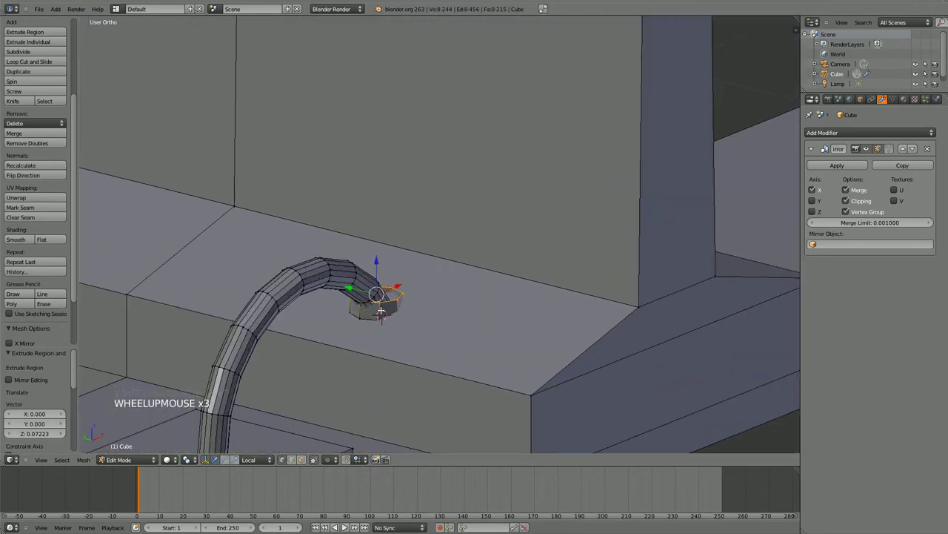
key("l")
middle_click(458, 281)
Step: Scale the collar wider than the tube and cap its top rim with a face
key("s")
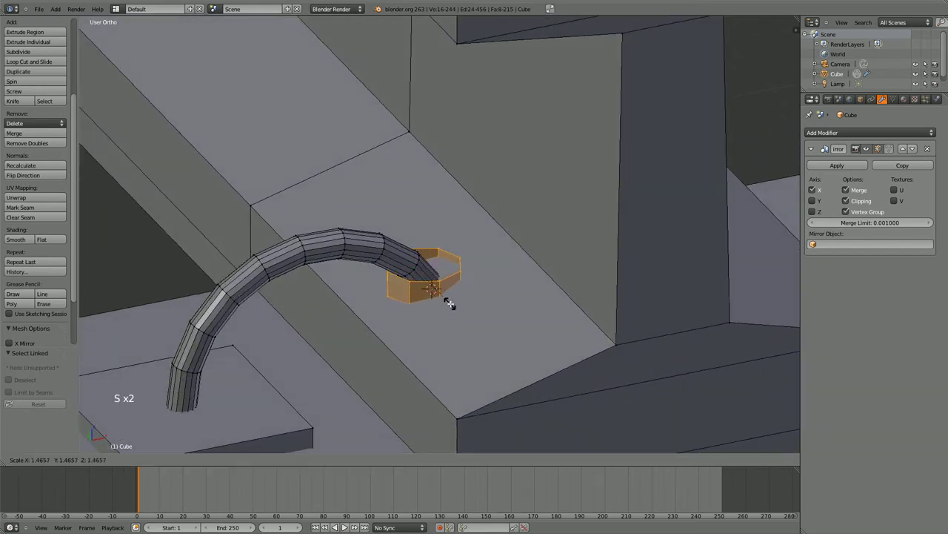
left_click(452, 292)
left_click(453, 268)
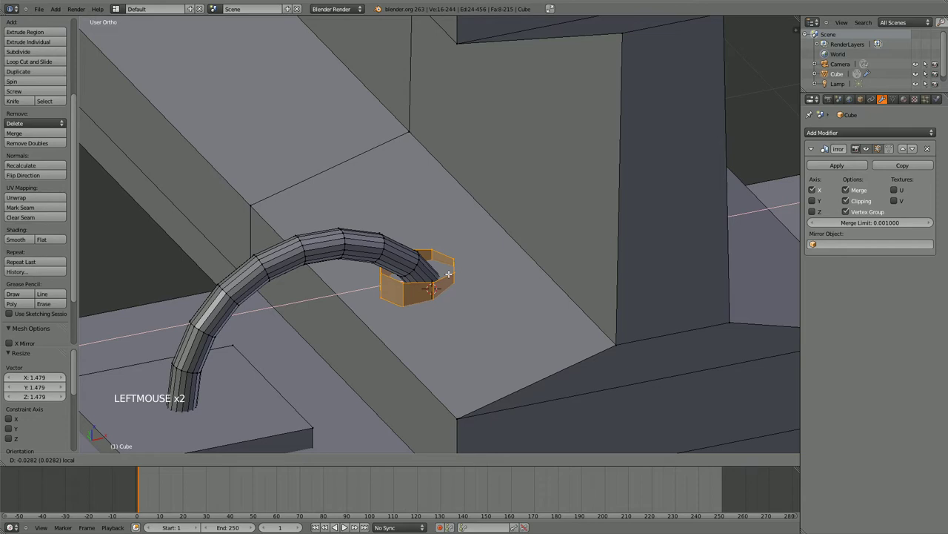
right_click(426, 280)
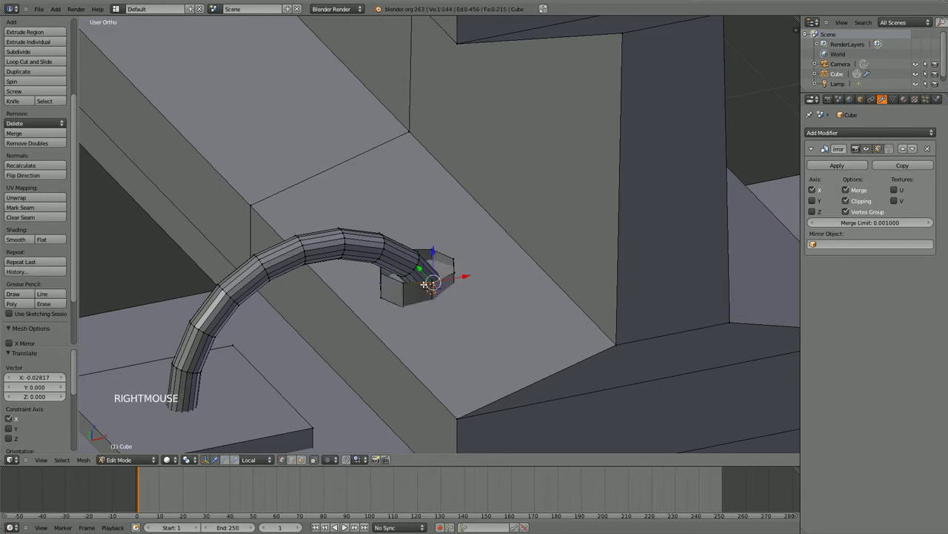
right_click(423, 281)
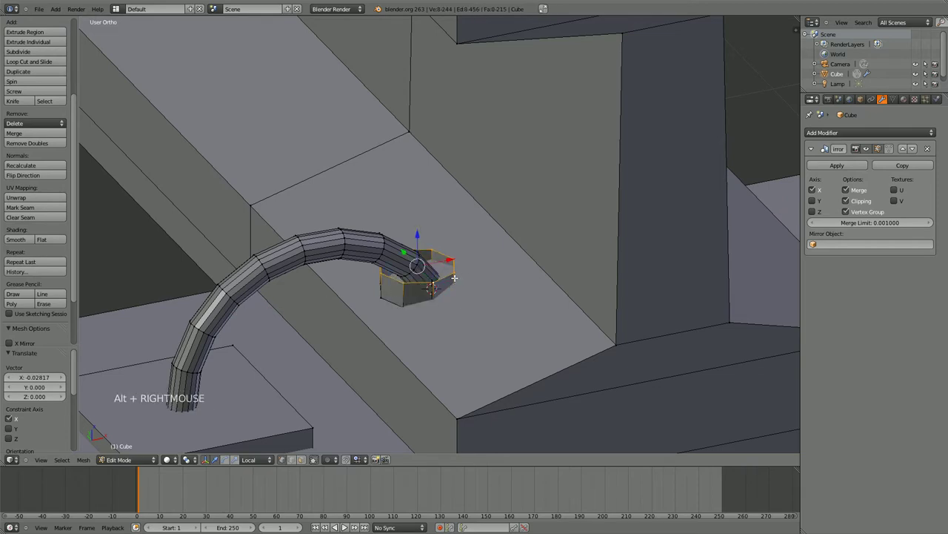
key("f")
Step: Replace the flat cap with a triangulated fill on the collar's top
middle_click(473, 274)
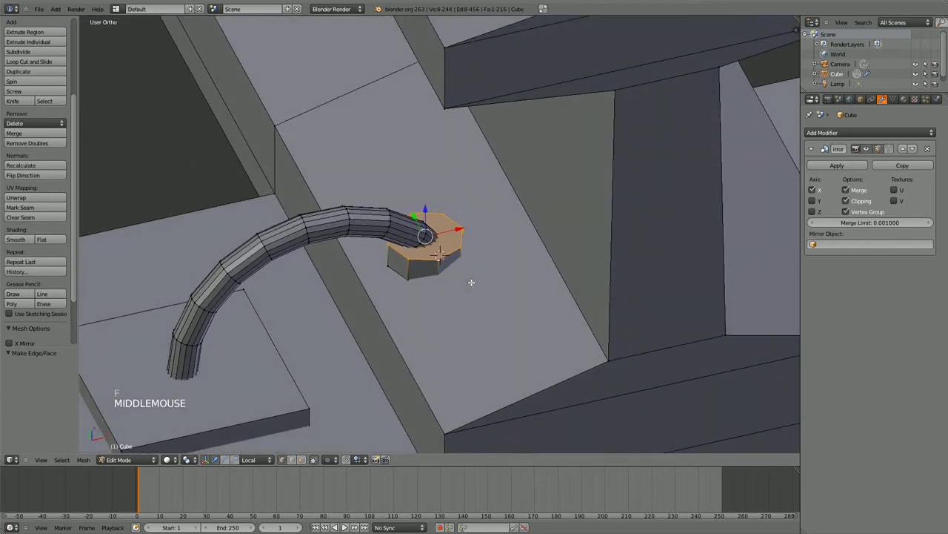
scroll("up", 3)
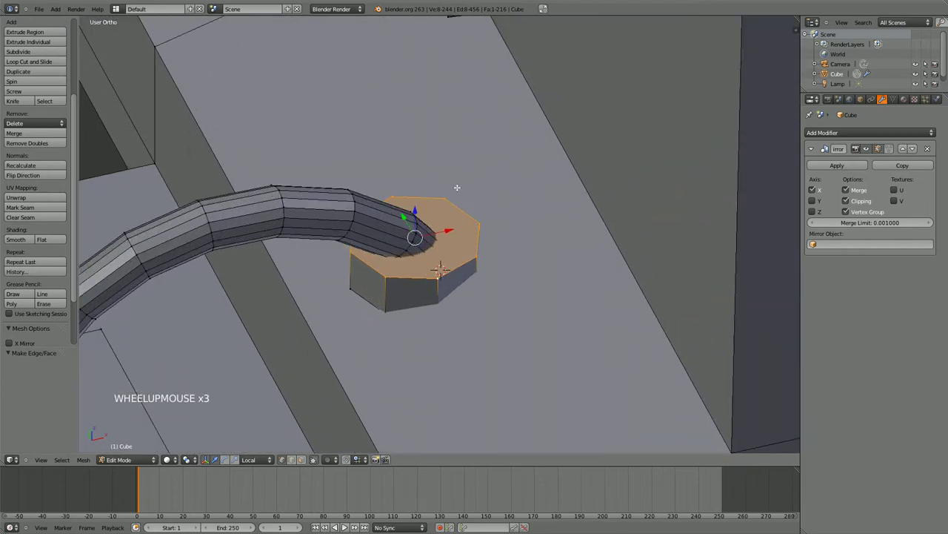
key("ctrl+z")
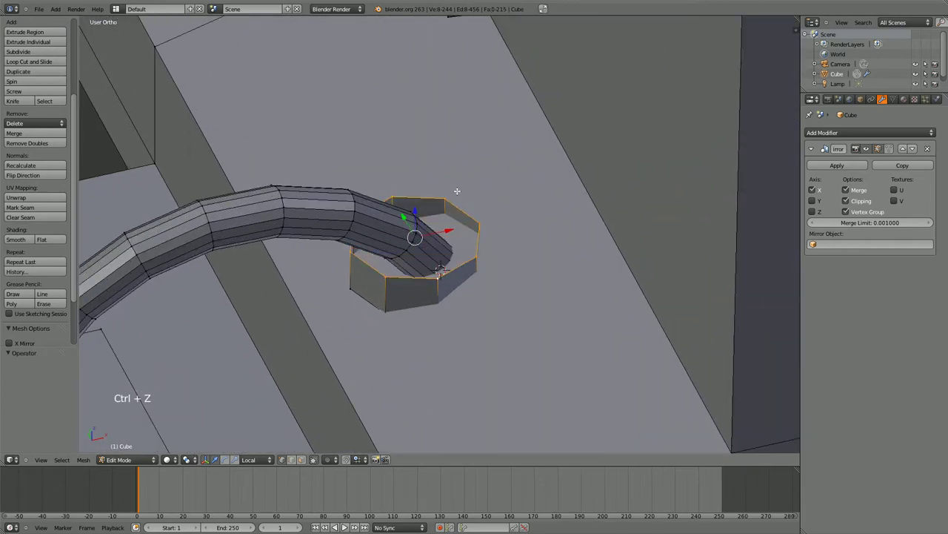
key("alt+f")
middle_click(480, 210)
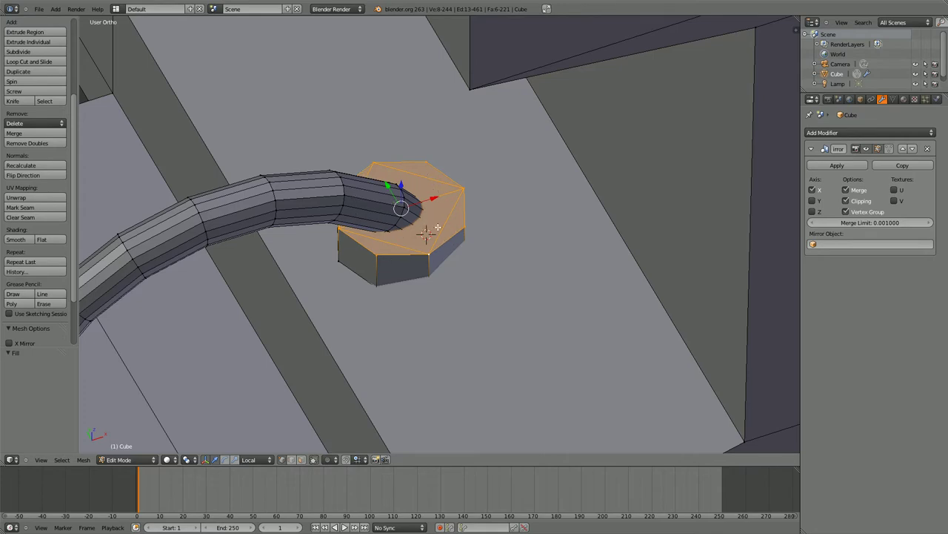
Step: Extrude the collar's top rim, shrink it inward and raise it slightly
key("ctrl+z")
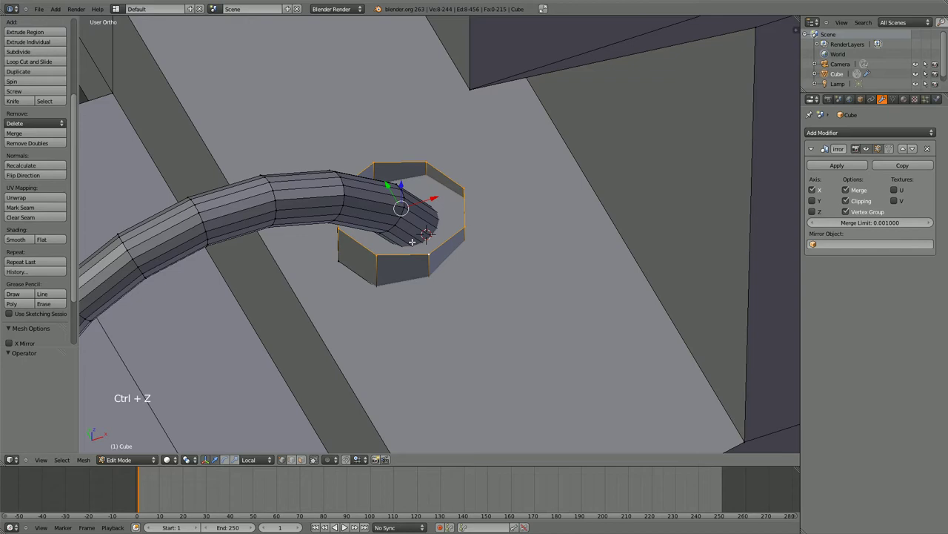
key("e")
right_click(529, 271)
key("s")
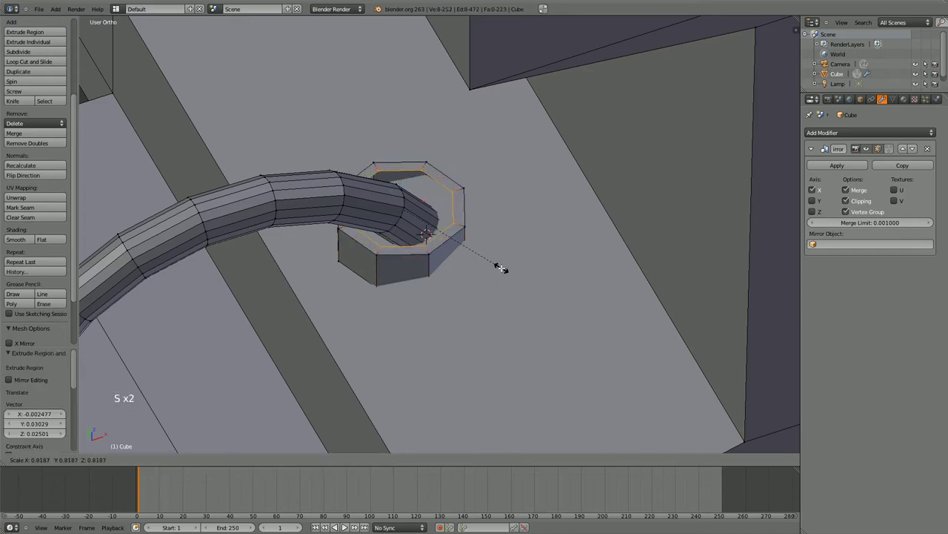
left_click(503, 265)
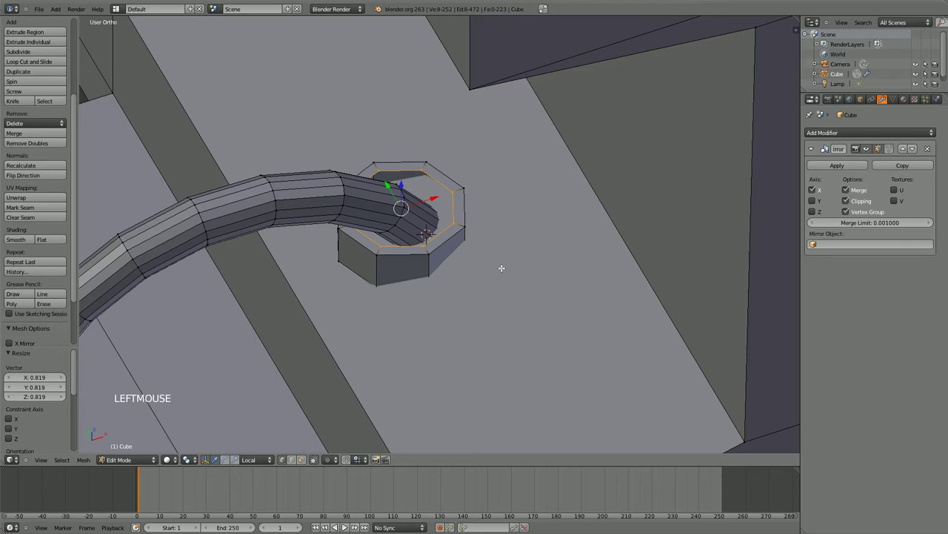
key("e")
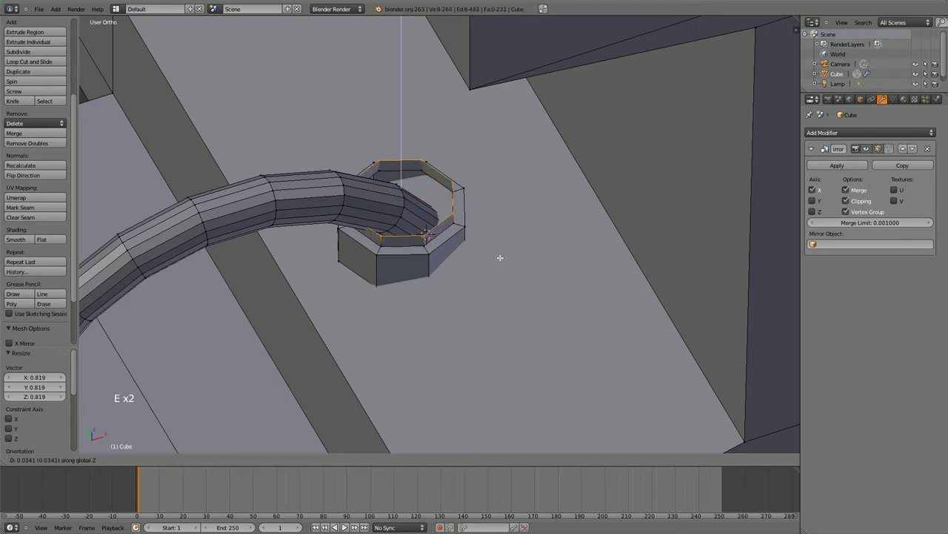
left_click(501, 253)
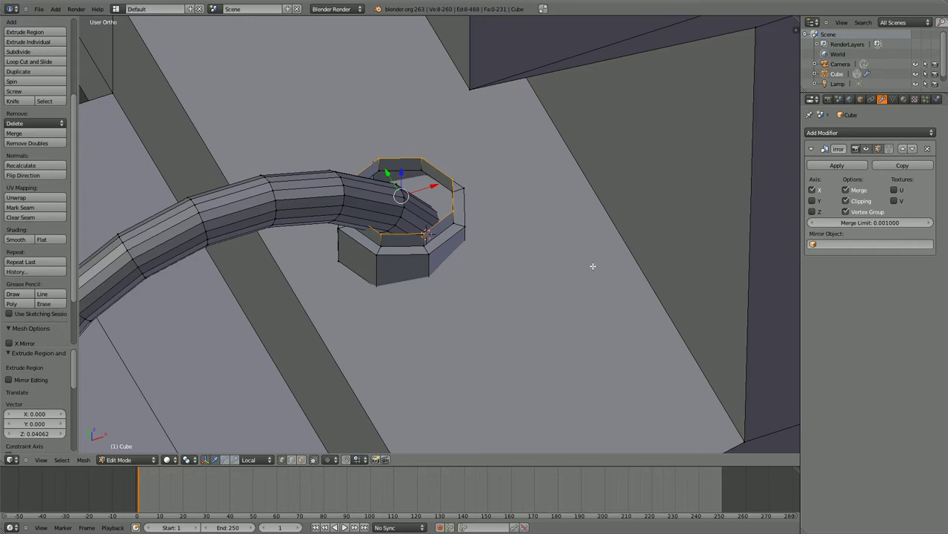
Step: Merge the raised inner ring at its centre into a single vertex, forming a pointed cap
key("f")
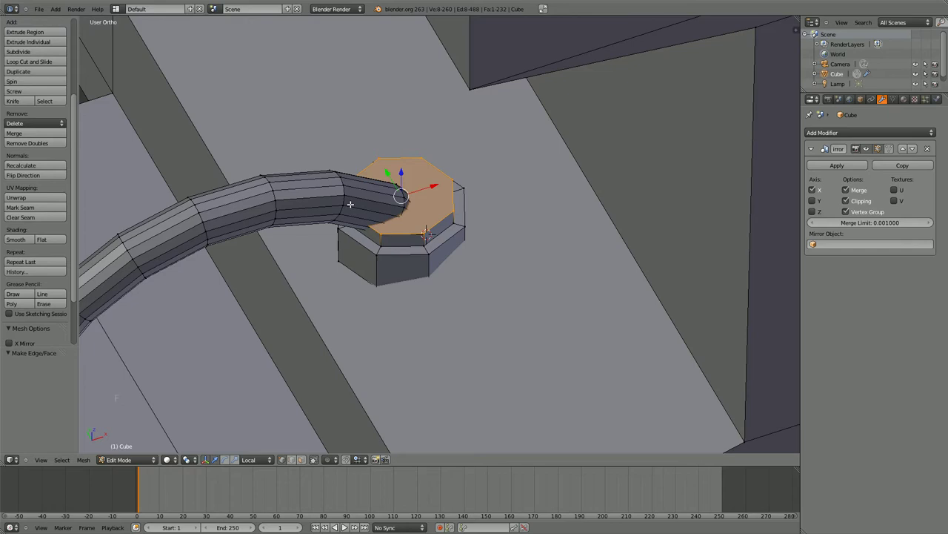
key("ctrl+z")
key("e")
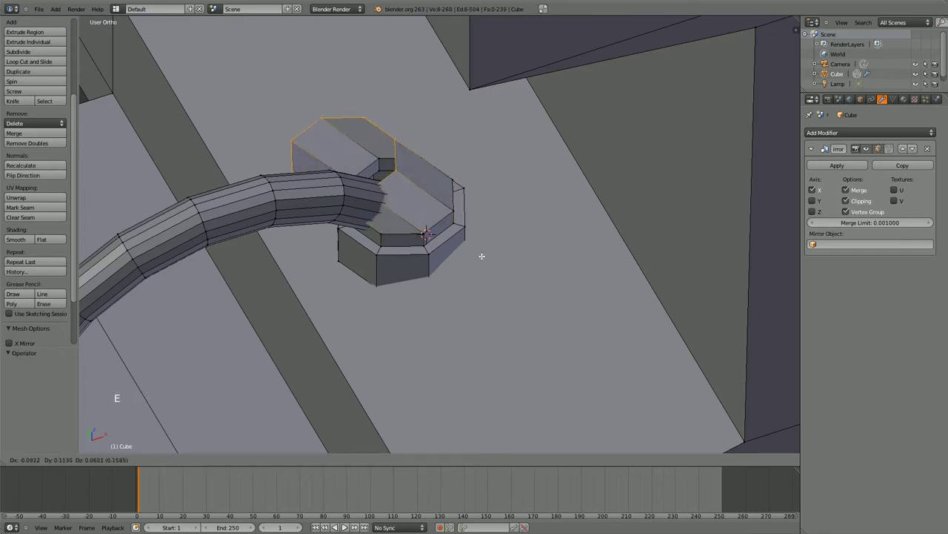
right_click(484, 253)
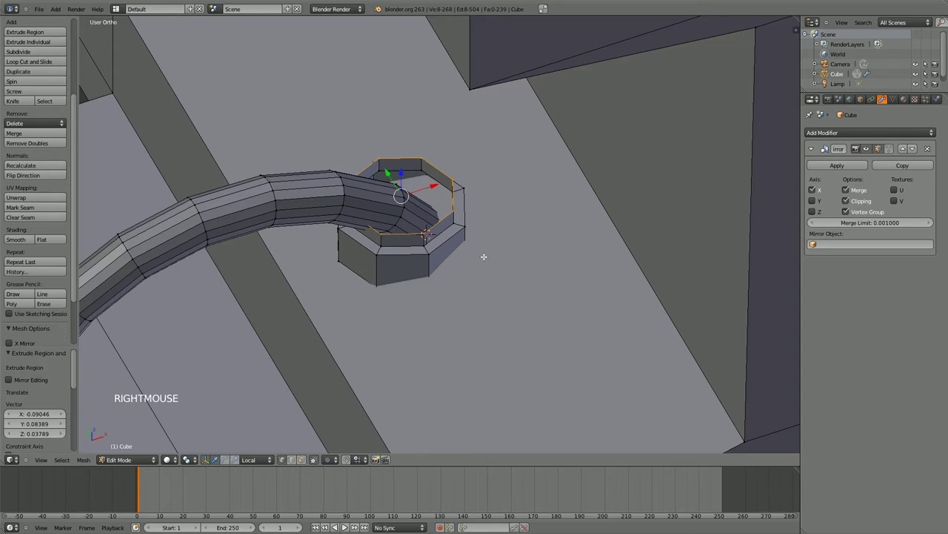
key("g")
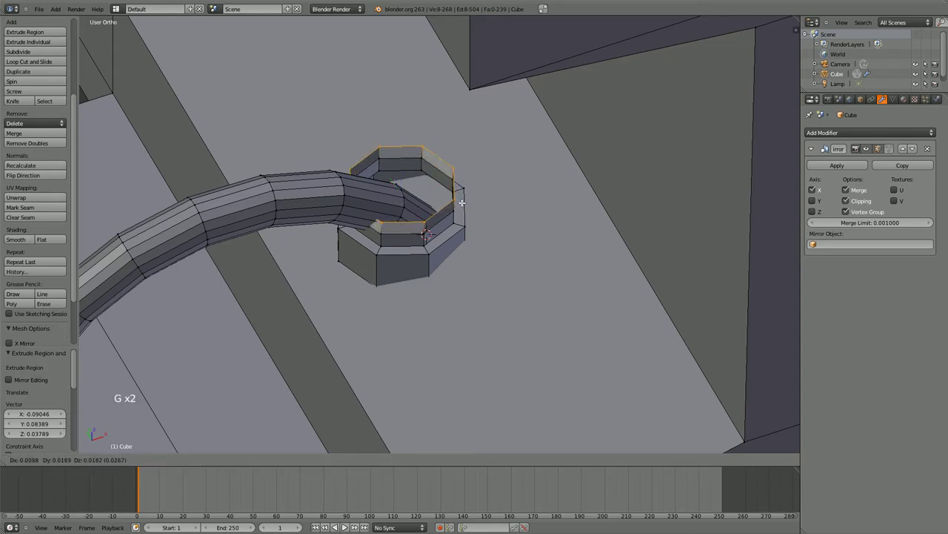
right_click(462, 193)
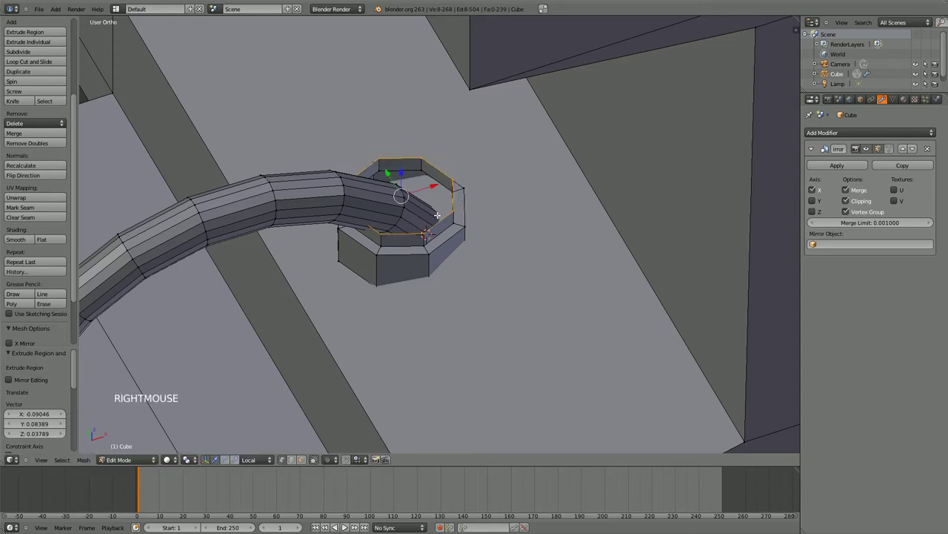
key("w")
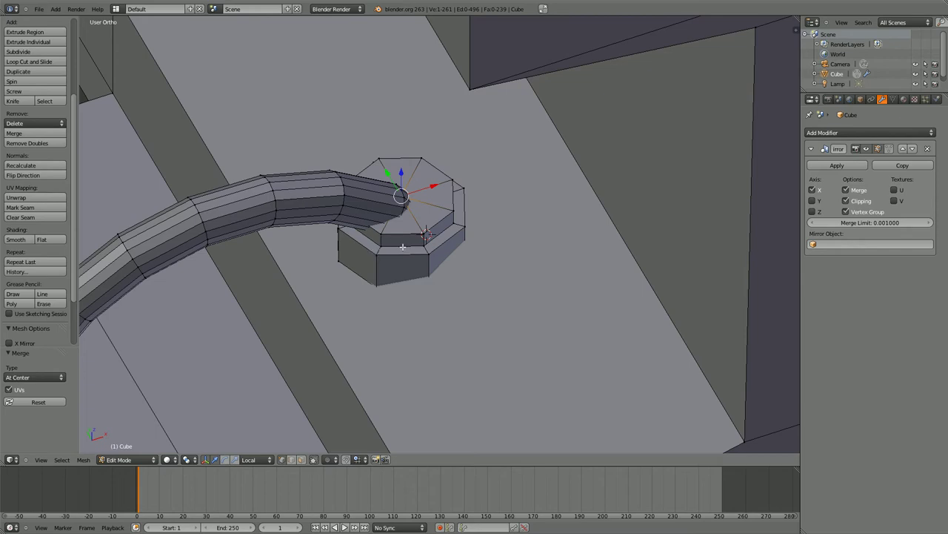
Step: Switch to wireframe and pick vertices on the collar nut's top
right_click(412, 238)
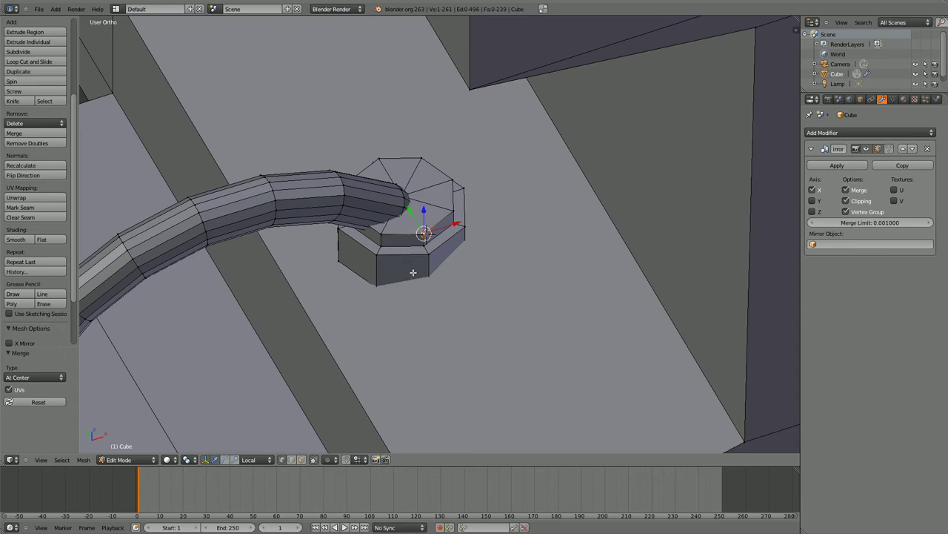
key("z")
right_click(453, 205)
right_click(450, 181)
right_click(423, 161)
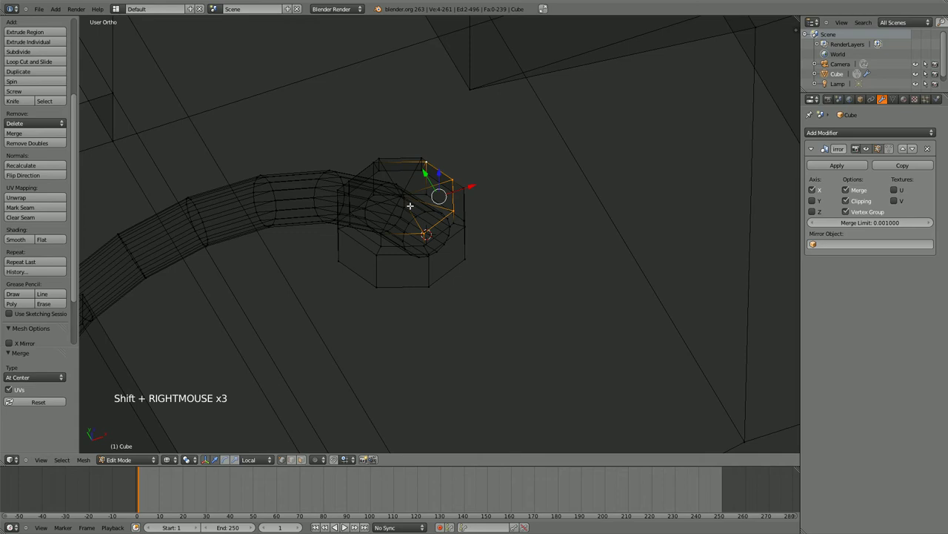
Step: Select the linked collar piece, then pick single vertices on the tube and collar rim
right_click(411, 160)
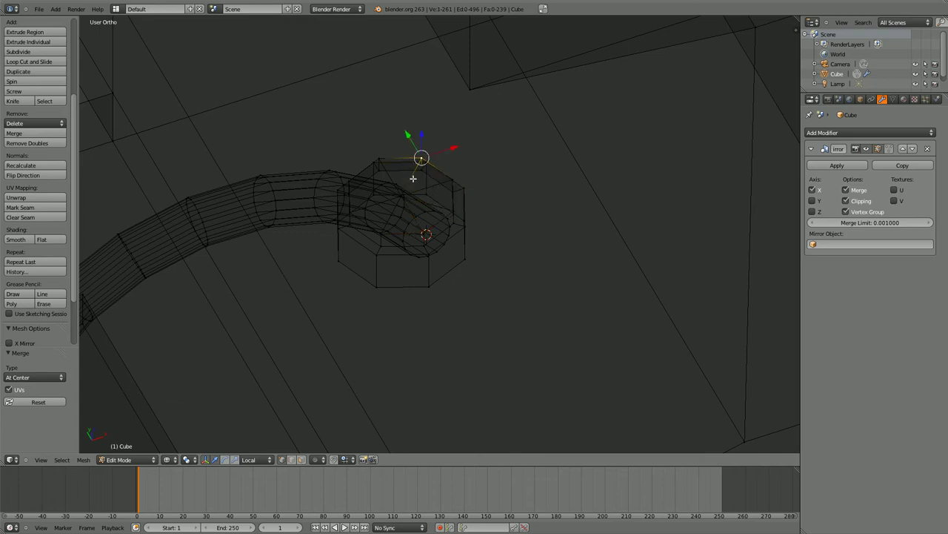
key("l")
right_click(298, 200)
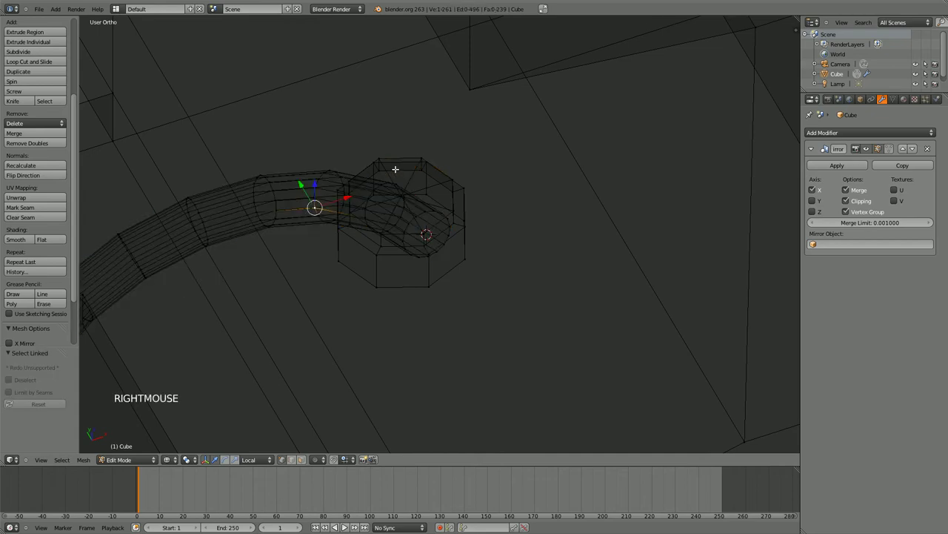
right_click(399, 166)
right_click(427, 161)
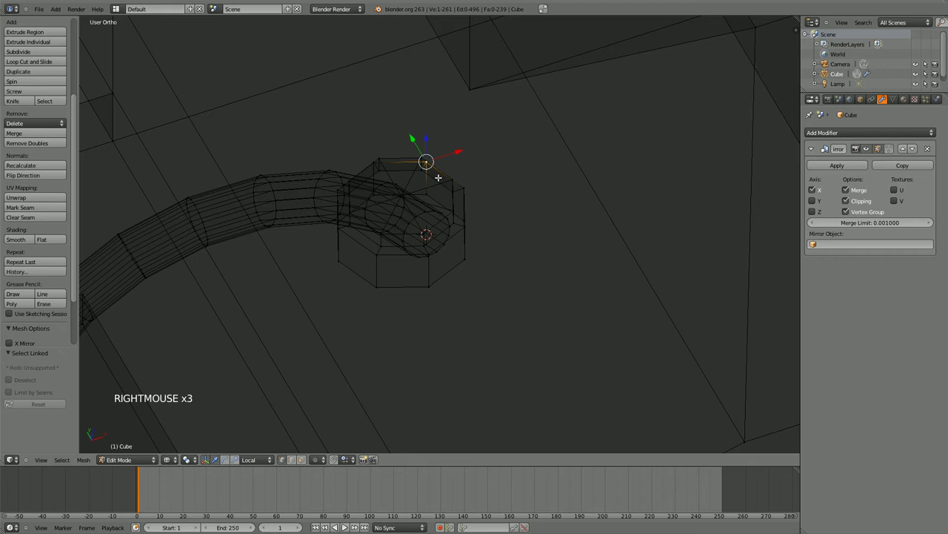
Step: Select the whole collar nut in solid view and slide it along X toward the tube's capped end
key("l")
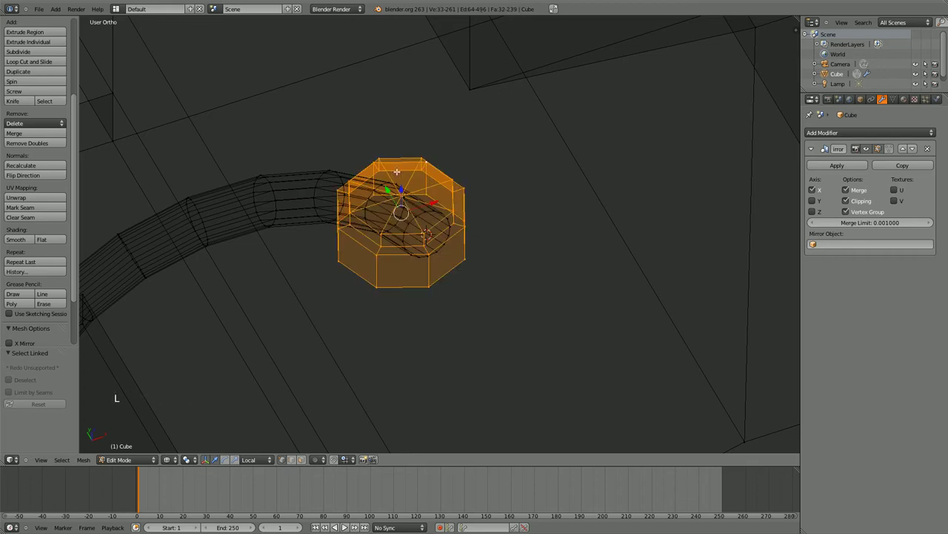
key("z")
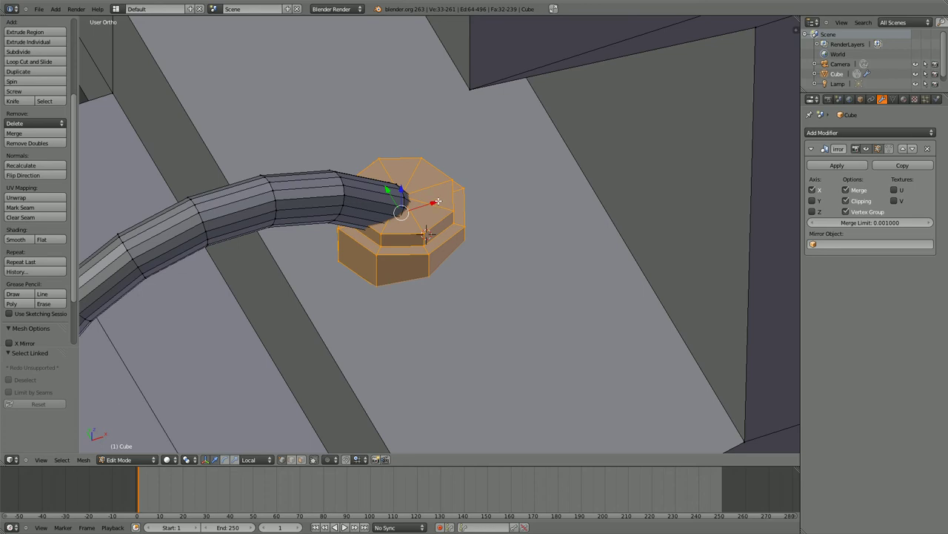
left_click(434, 198)
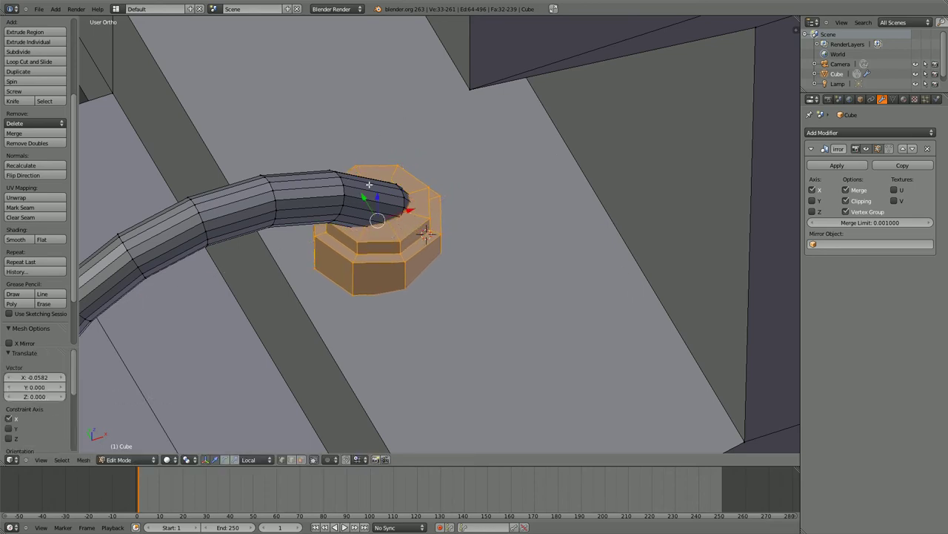
right_click(340, 280)
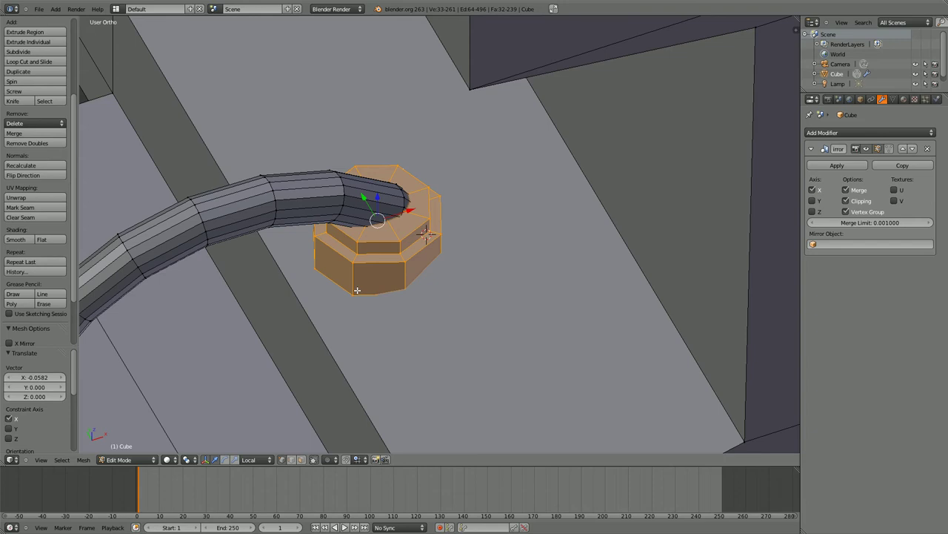
scroll("up", 3)
scroll("down", 3)
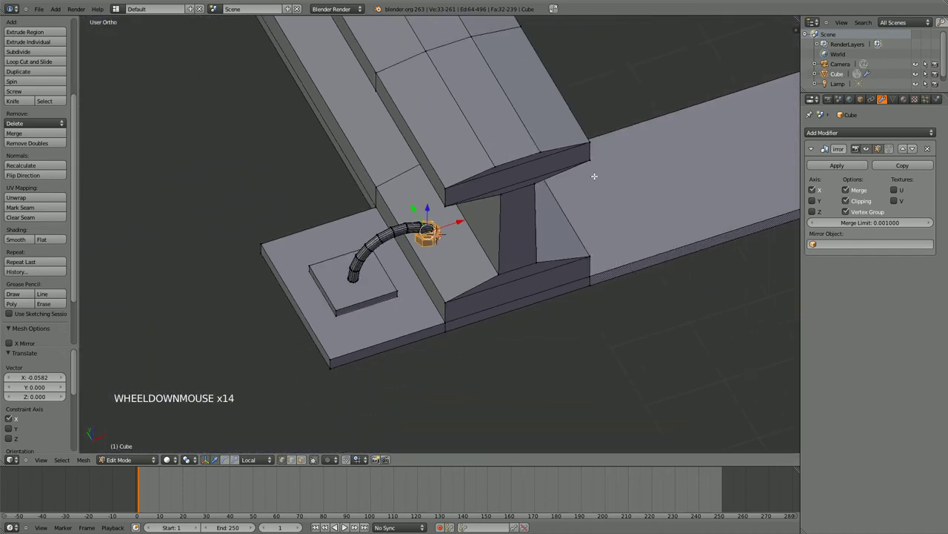
scroll("up", 3)
Step: Pick collar nut vertices to check alignment, then leave mesh editing and orbit to view the whole model
right_click(347, 282)
right_click(336, 276)
left_click(378, 226)
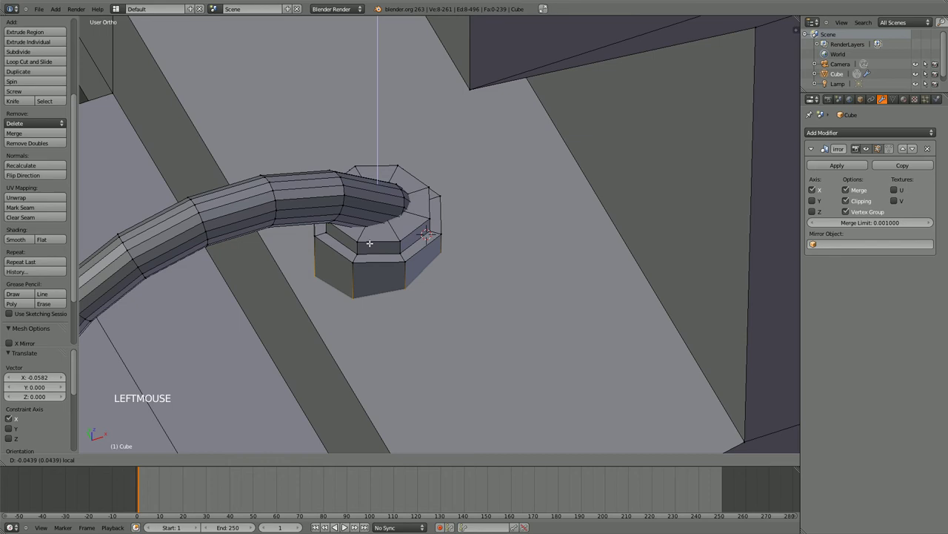
scroll("down", 3)
key("Tab")
scroll("down", 3)
scroll("up", 3)
scroll("down", 3)
middle_click(531, 264)
middle_click(487, 286)
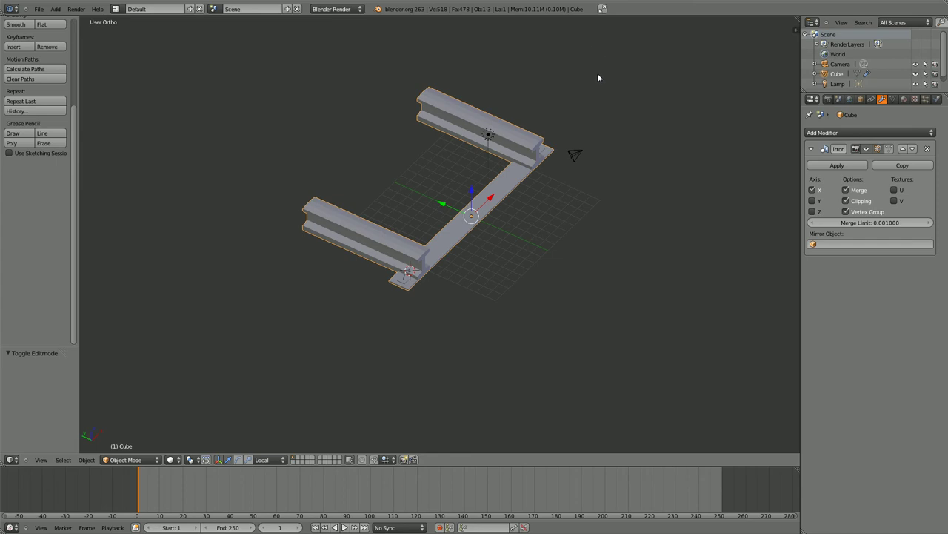
Step: Re-enter mesh editing and trace trial knife cuts across the near rail's top, undoing the first
key("Tab")
scroll("up", 3)
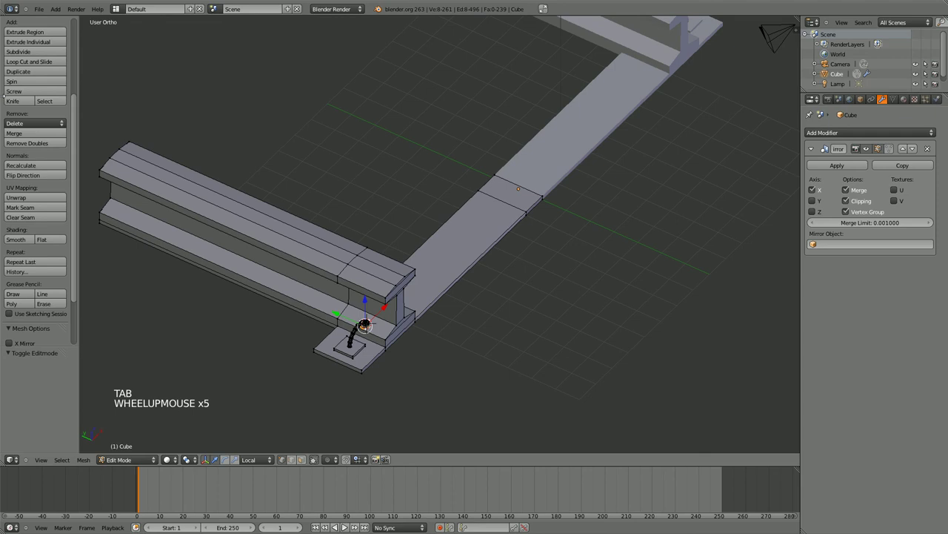
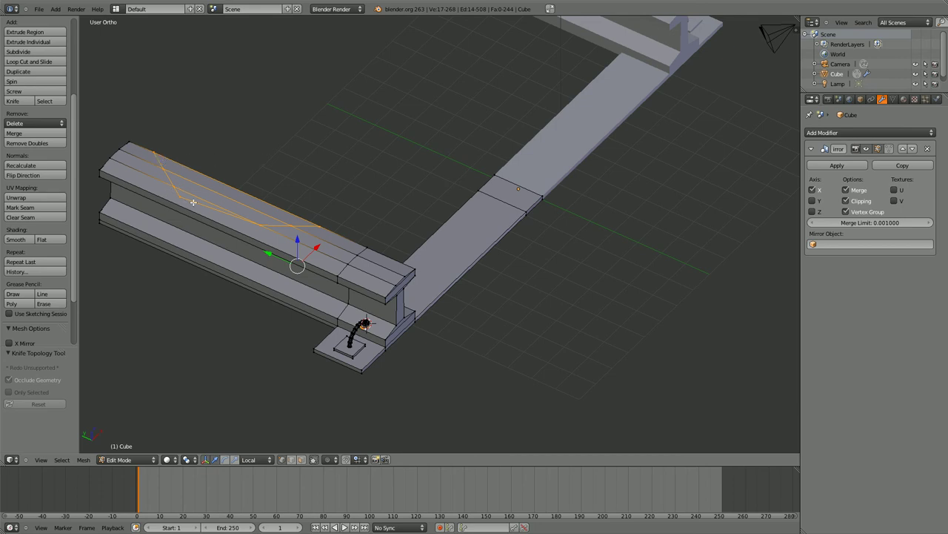
key("ctrl+z")
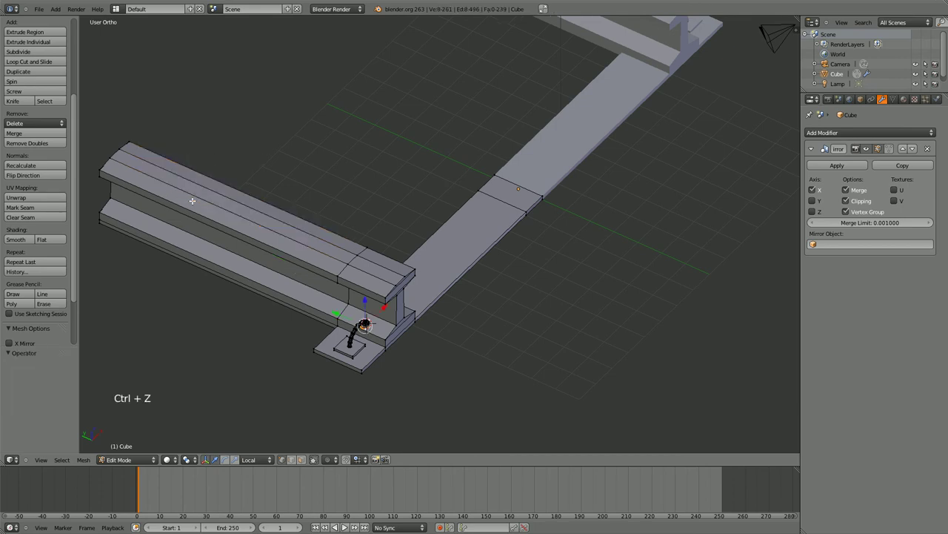
left_click(18, 100)
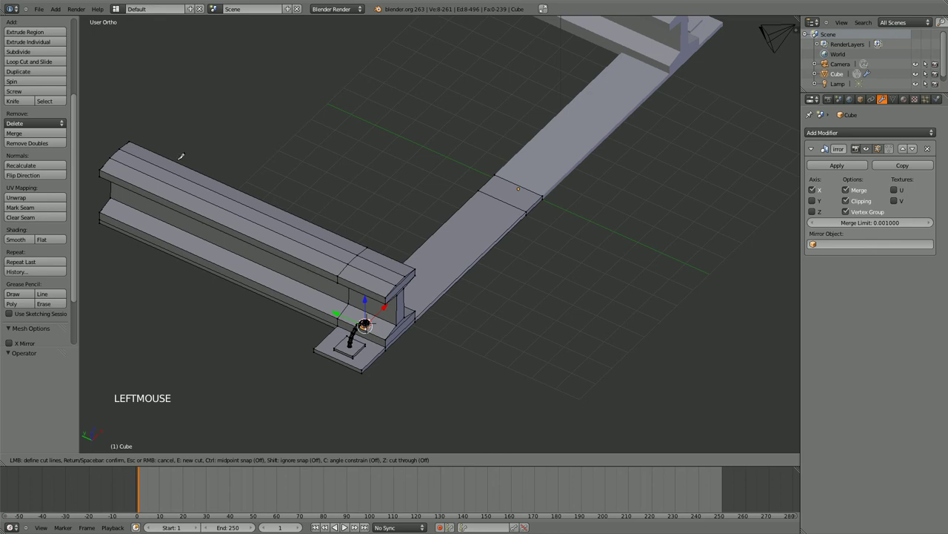
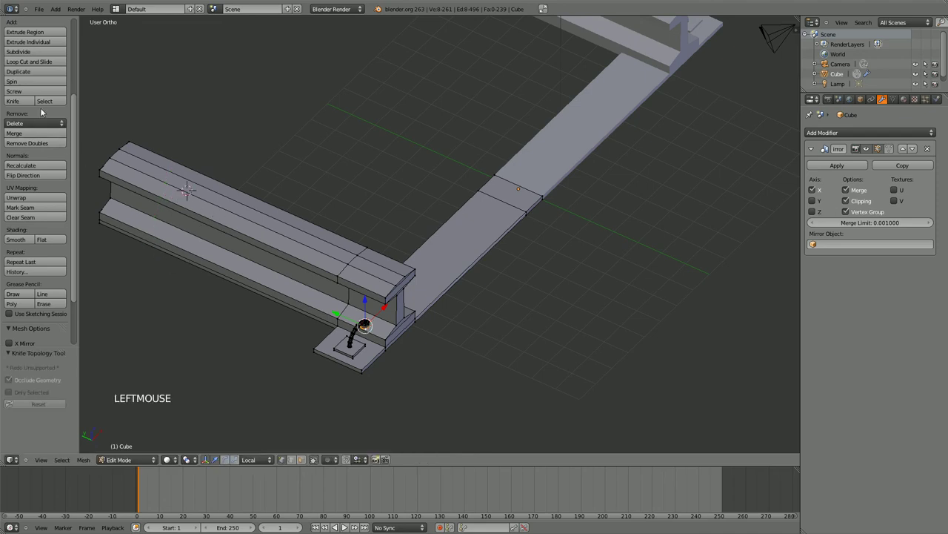
left_click(19, 106)
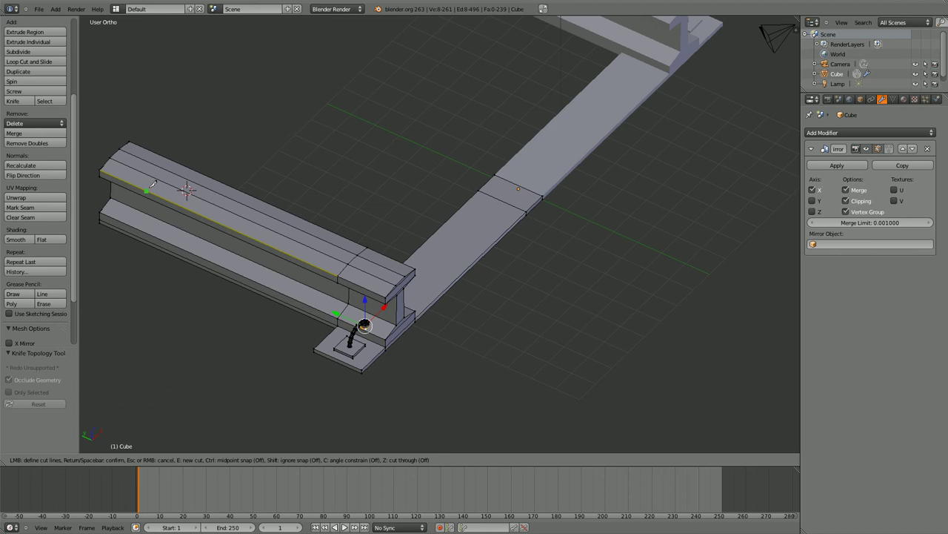
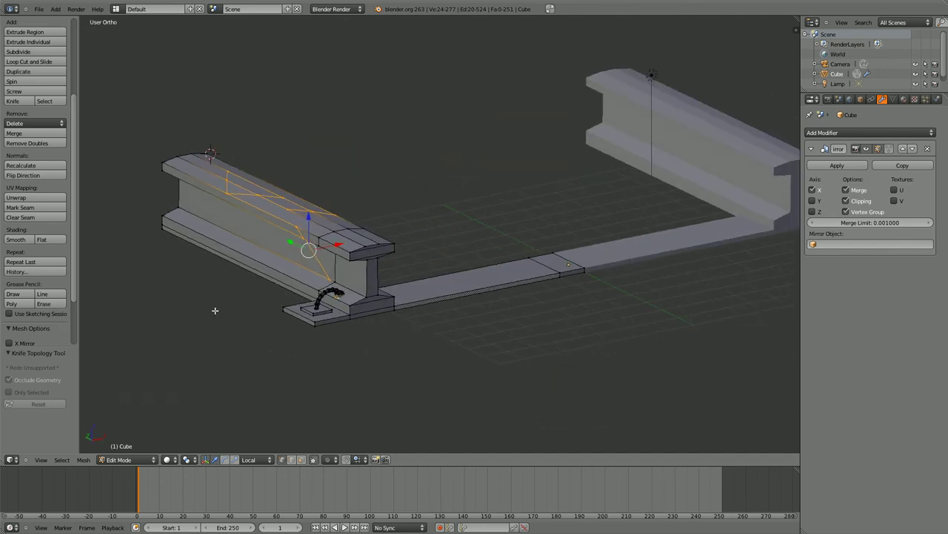
key("ctrl+z")
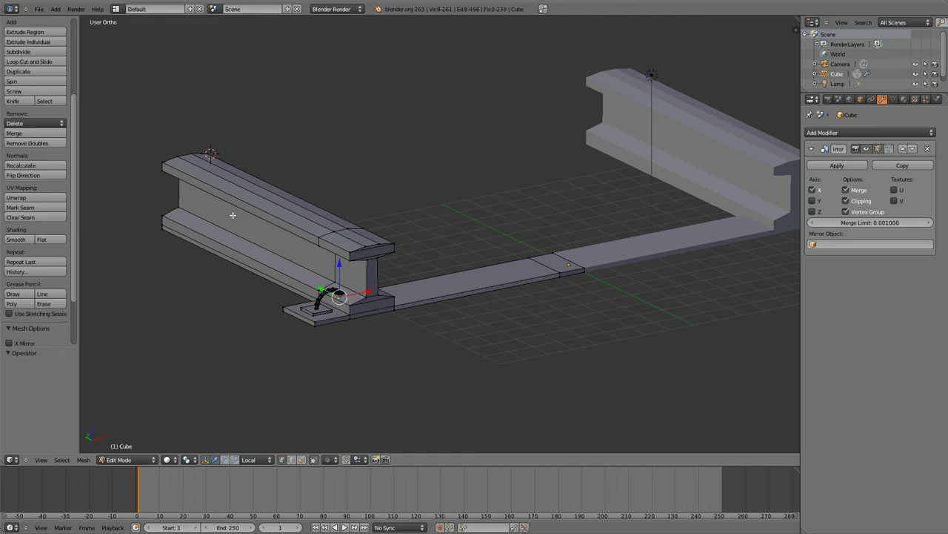
scroll("up", 3)
scroll("up", 3)
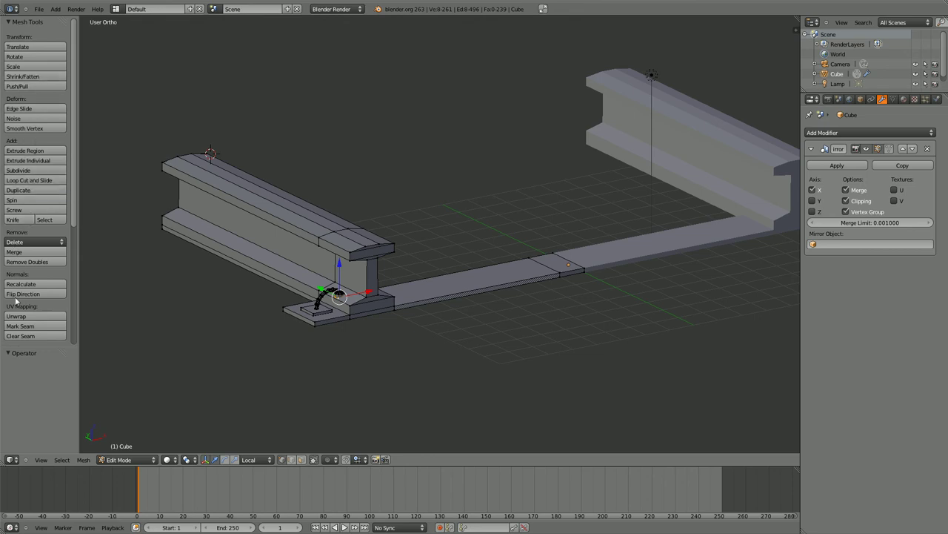
scroll("up", 3)
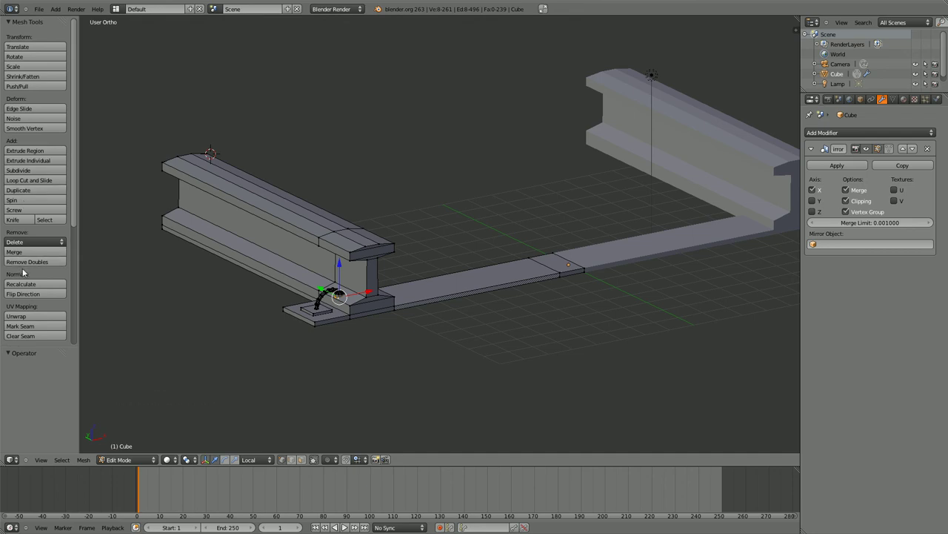